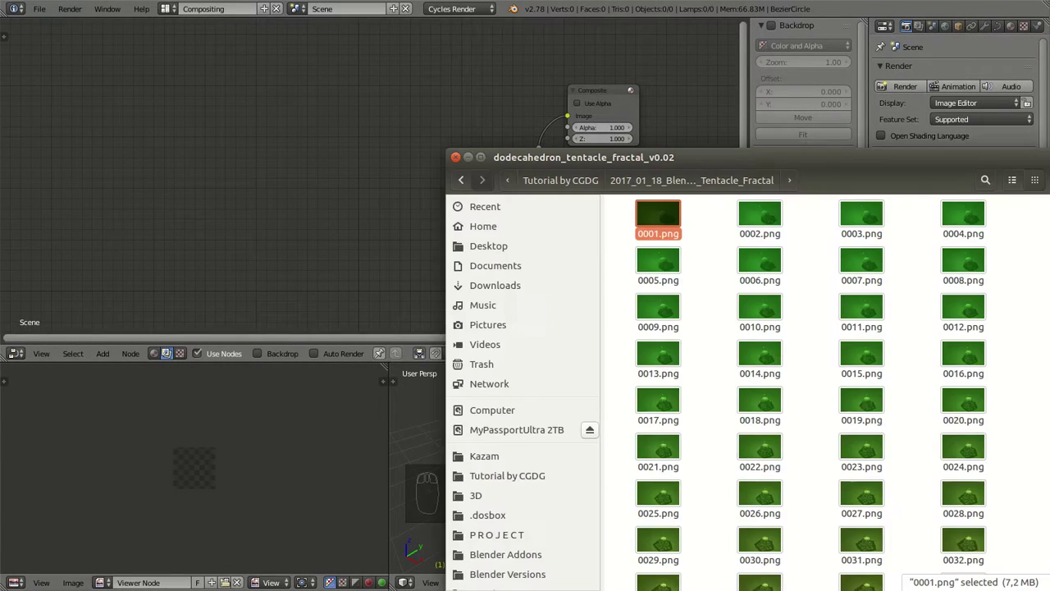
Select the first rendered frame 0001.png in the dodecahedron_tentacle_fractal_v0.02 folder.
click(341, 133)
click(316, 230)
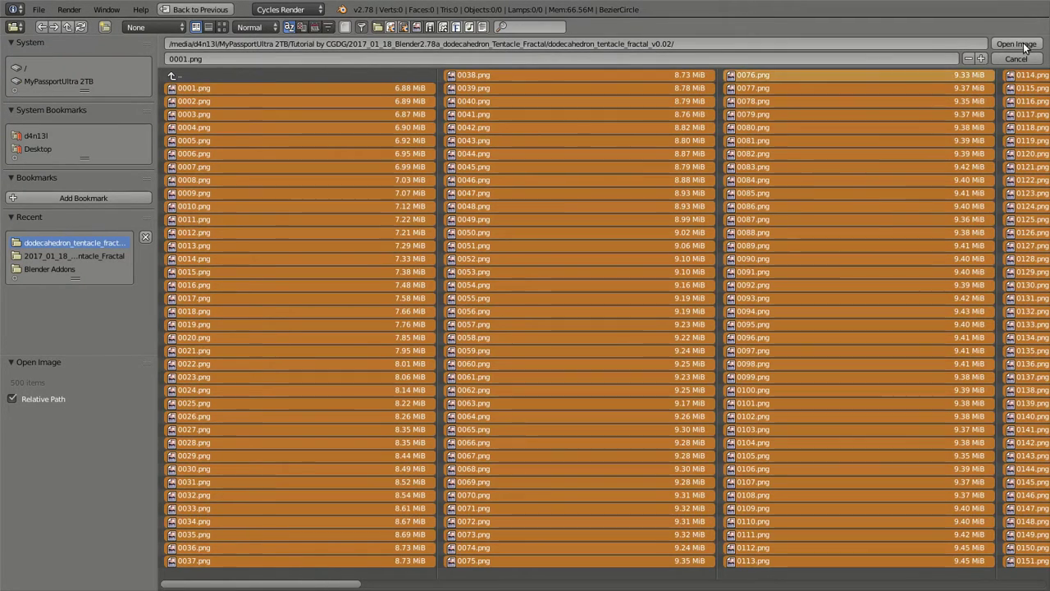
Load 0001.png into an Image node feeding Composite and Viewer, then start adding an Ellipse Mask.
key(a)
click(1030, 48)
click(337, 128)
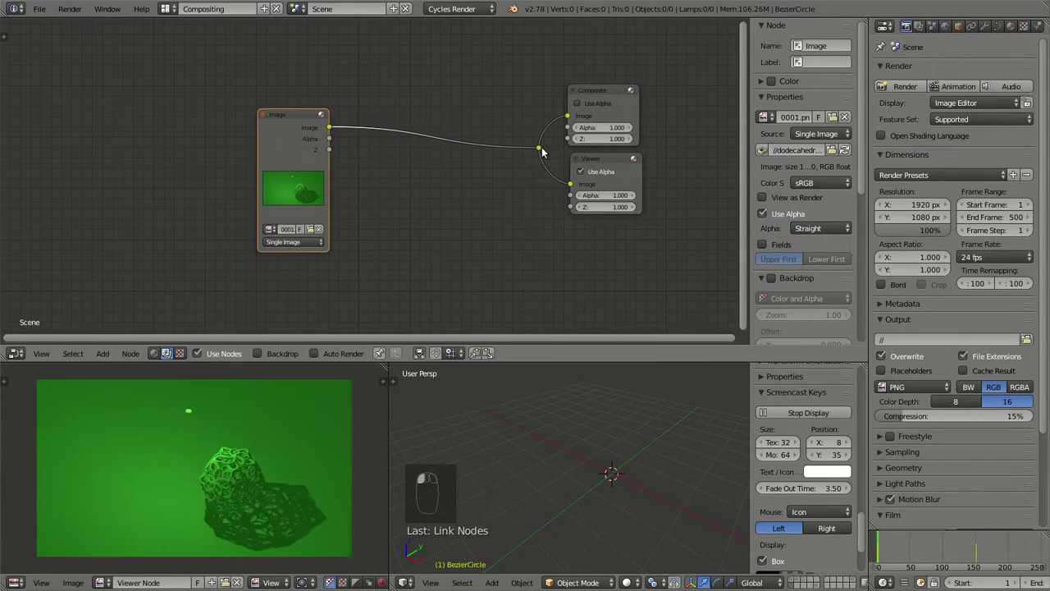
middle_click(216, 450)
click(293, 109)
middle_click(401, 126)
key(shift+a)
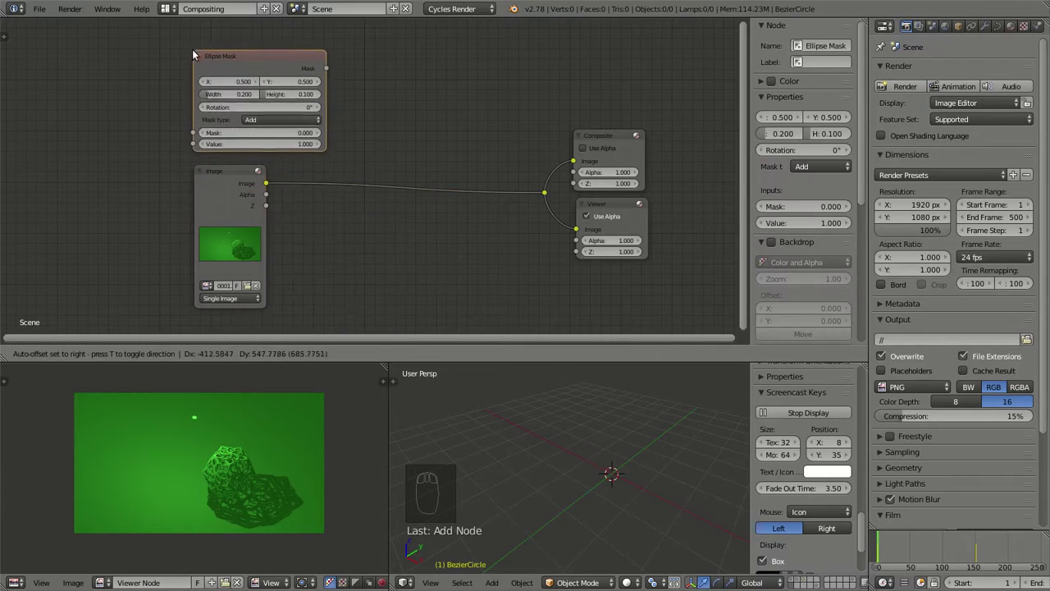
Add a Color Mix node and feed the Ellipse Mask into it.
middle_click(471, 132)
key(shift+a)
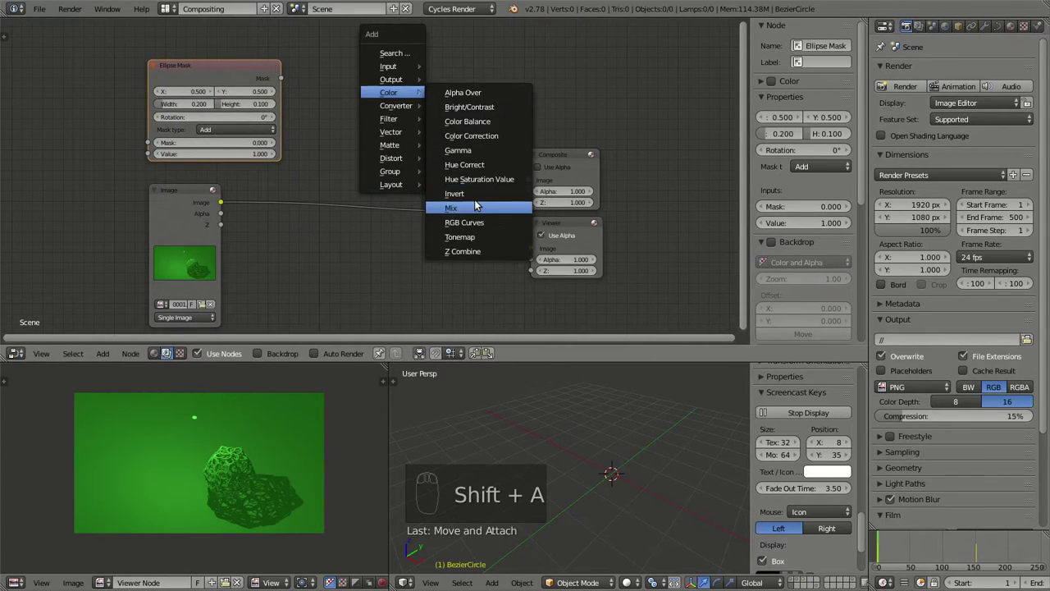
drag(290, 88, 199, 461)
click(347, 140)
click(333, 136)
drag(348, 80, 516, 258)
Add a Fast Gaussian blur of 195, enlarge the mask to 0.95 and rearrange the nodes around Composite.
key(shift+Tab)
key(g)
right_click(211, 69)
key(g)
key(a)
key(g)
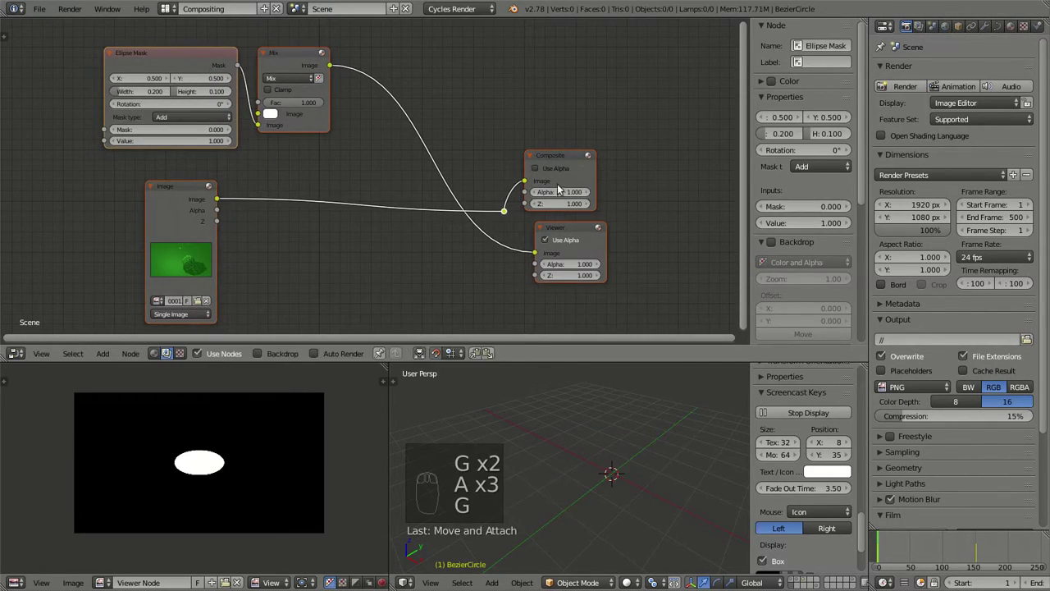
right_click(560, 161)
key(g)
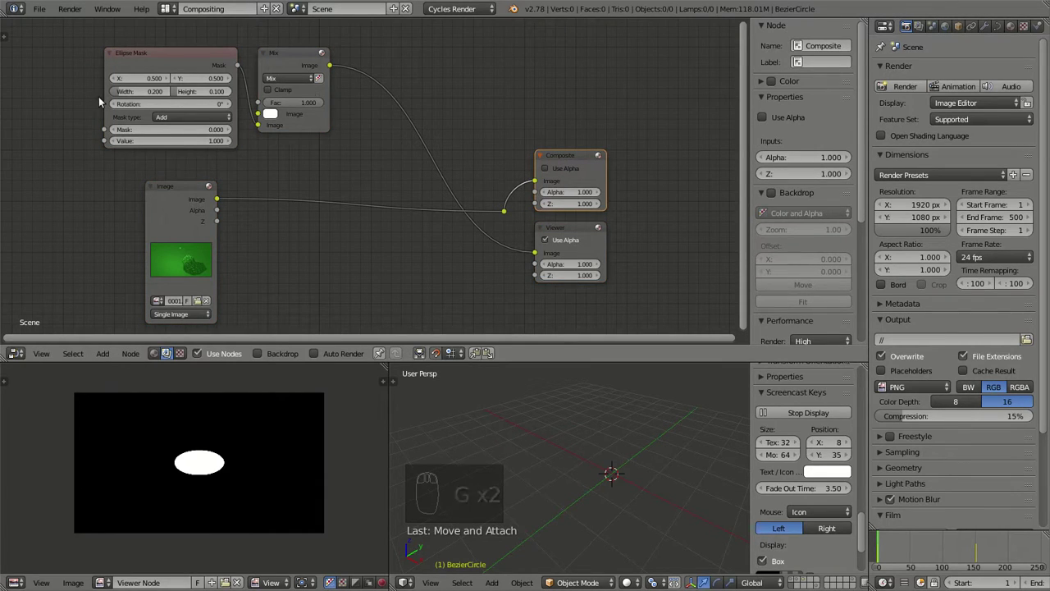
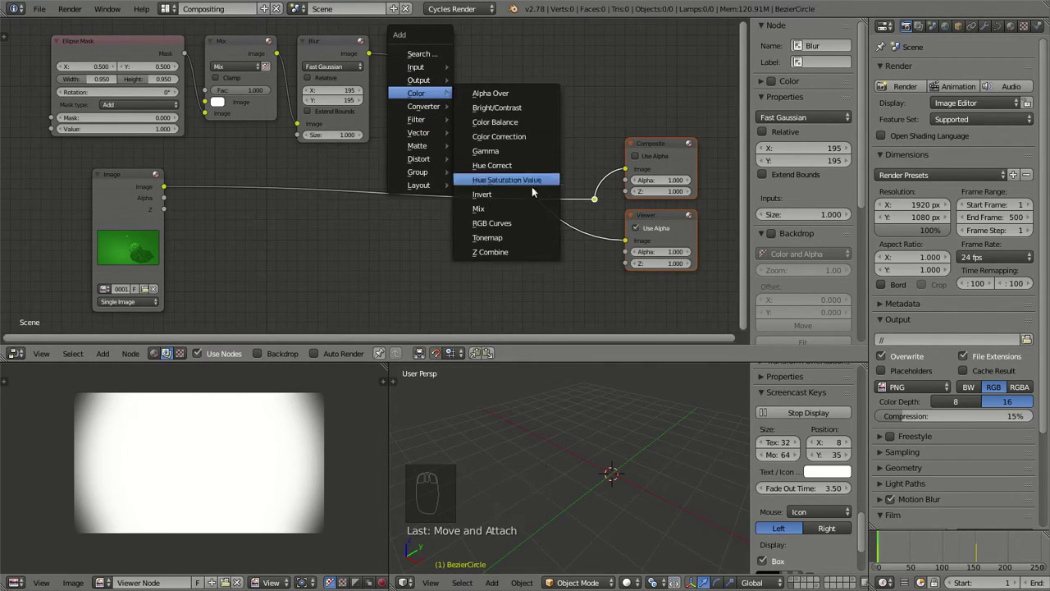
Insert a Mix node on the image link, route the blur into it and set Multiply at factor 0.636.
drag(474, 143, 599, 207)
drag(602, 202, 518, 210)
click(508, 180)
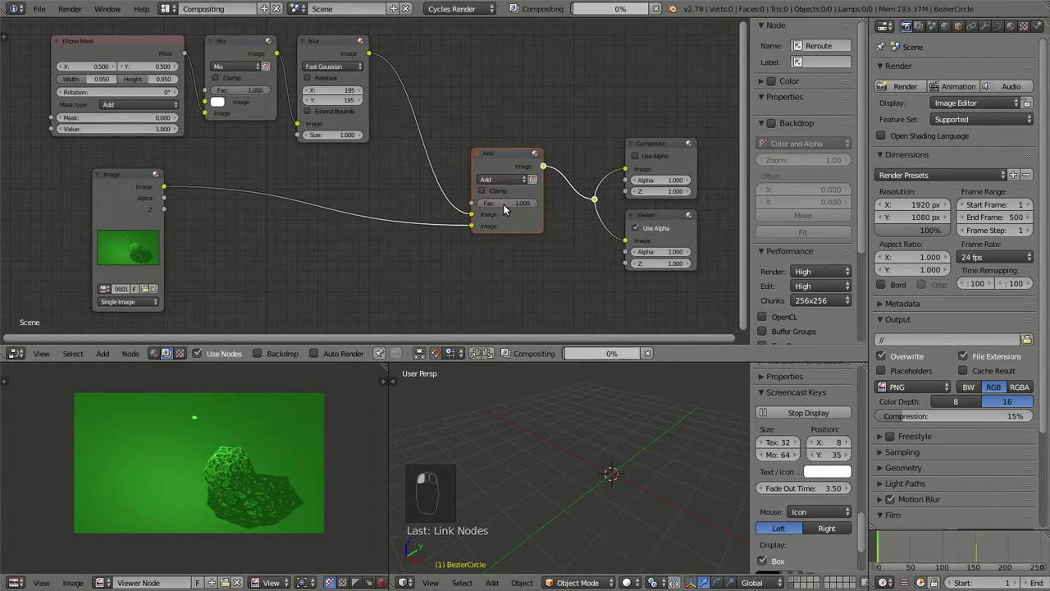
click(505, 181)
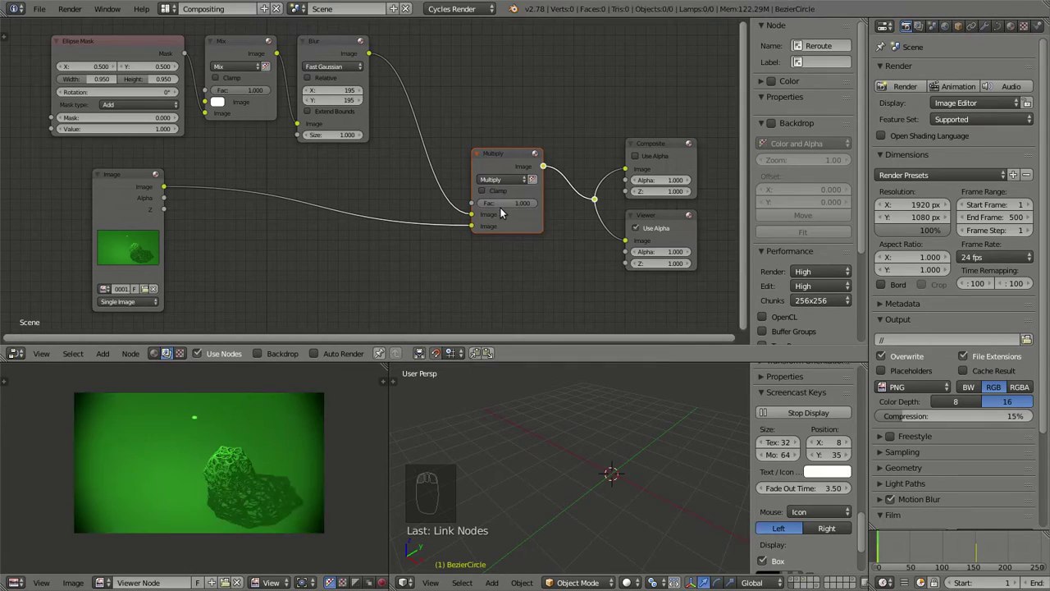
click(549, 164)
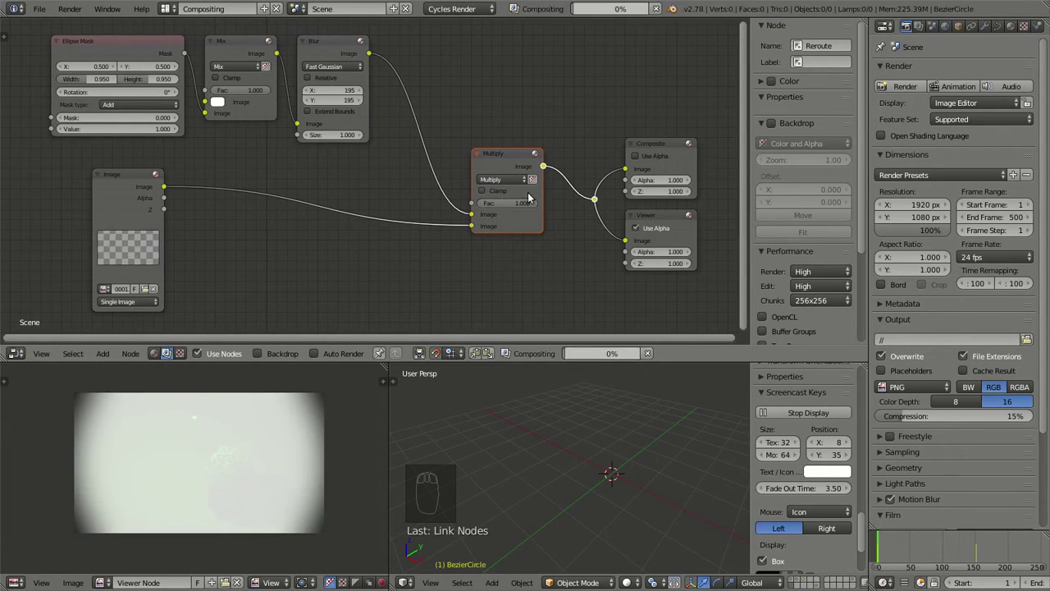
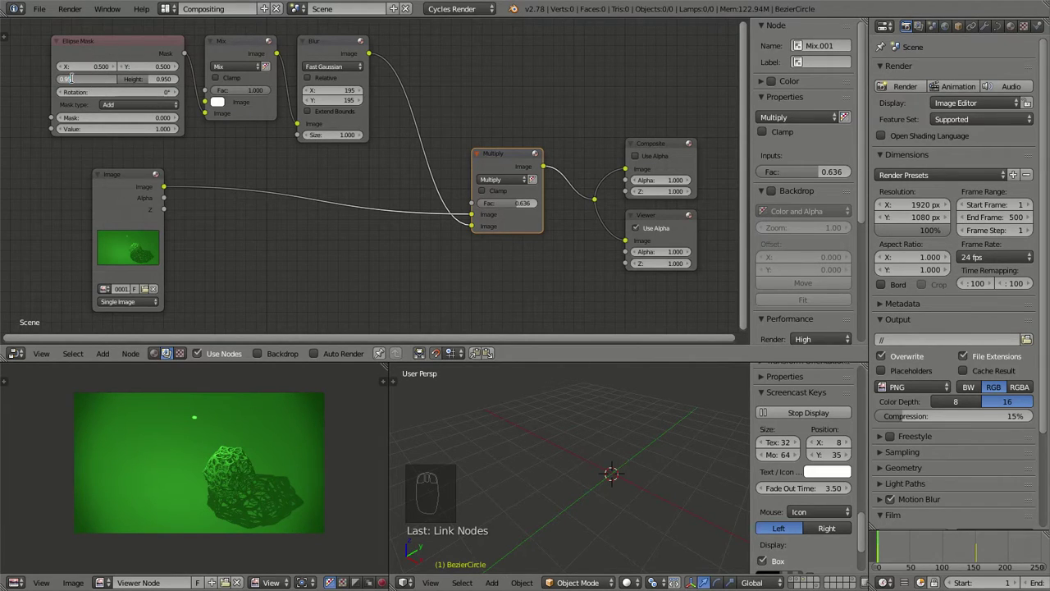
Shrink the Ellipse Mask width and height to 0.85.
key(BackSpace)
key(ctrl+c)
key(ctrl+v)
key(ctrl+c)
key(ctrl+v)
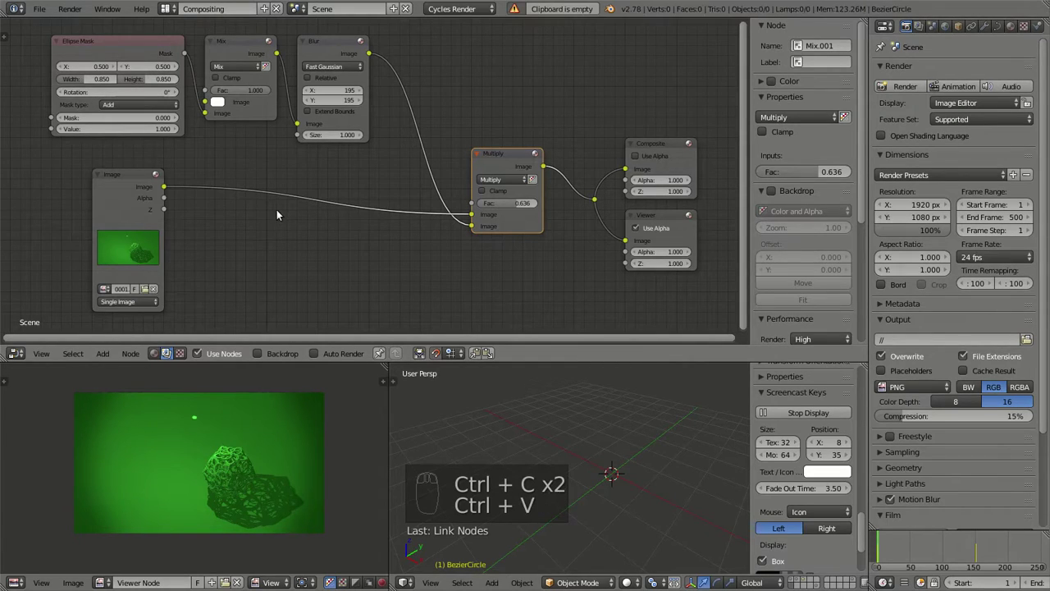
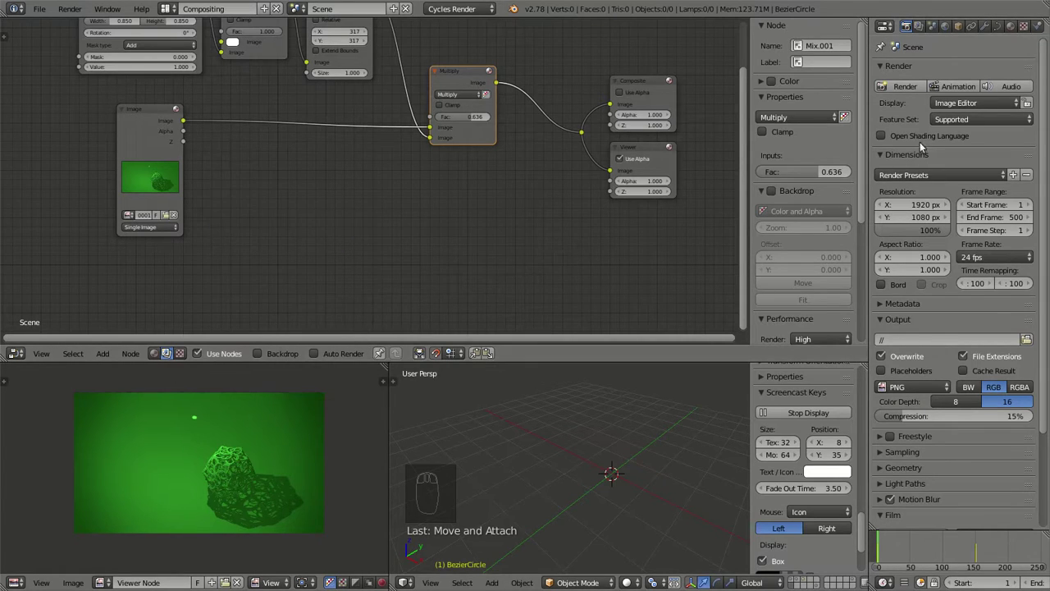
In Scene Color Management, enable Use Curves.
drag(931, 32, 907, 308)
click(907, 308)
drag(922, 366, 885, 304)
click(885, 304)
drag(338, 478, 244, 484)
click(243, 484)
drag(167, 421, 280, 395)
click(281, 395)
drag(212, 452, 1036, 480)
click(1013, 454)
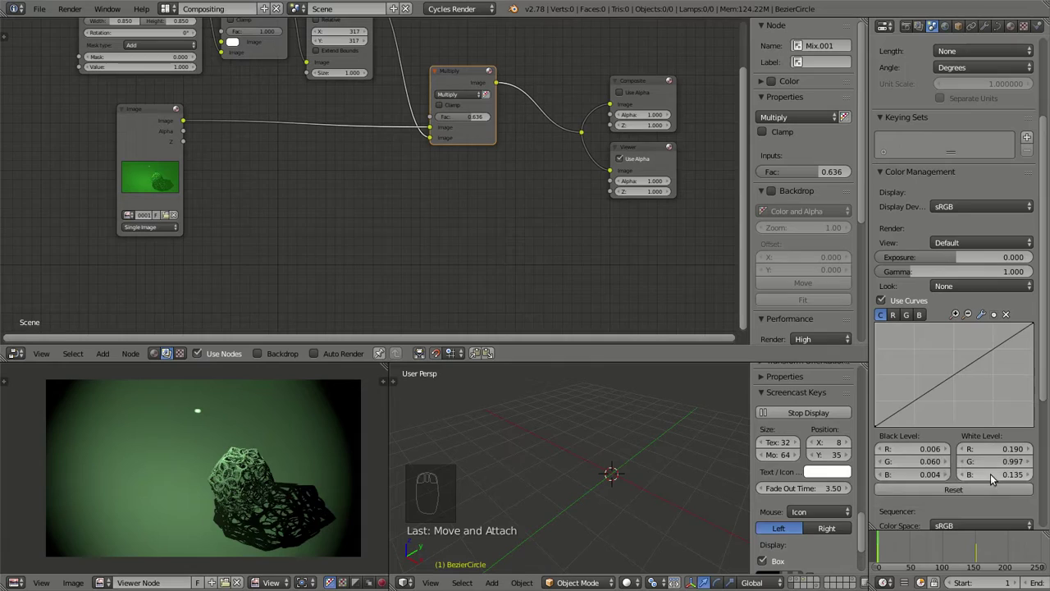
Experiment with the white levels, raising them to 0.997.
key(ctrl+c)
key(ctrl+v)
key(ctrl+v)
click(937, 452)
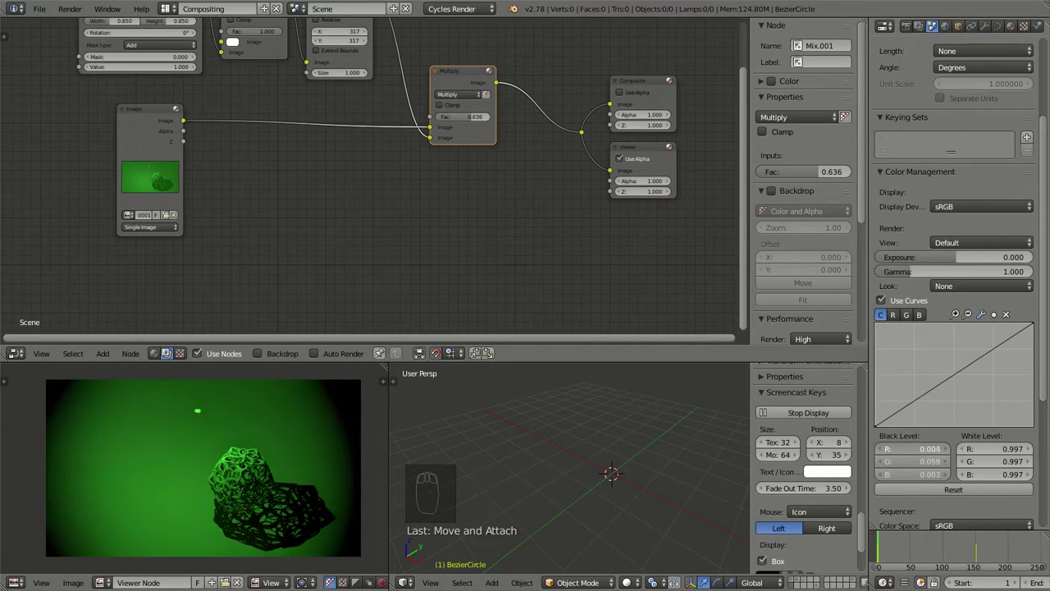
click(961, 375)
click(947, 366)
Bend the tone curve, then reset black 0 / white 1 and link the Image node straight to the Viewer.
click(155, 120)
drag(344, 487, 238, 480)
click(238, 480)
drag(241, 483, 667, 486)
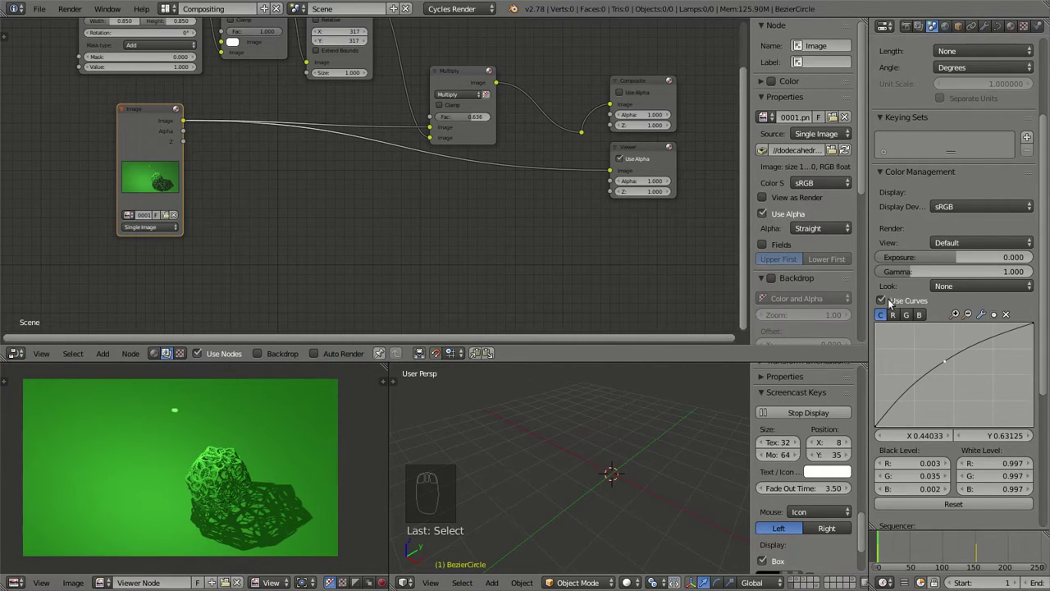
click(941, 467)
drag(1001, 476, 999, 467)
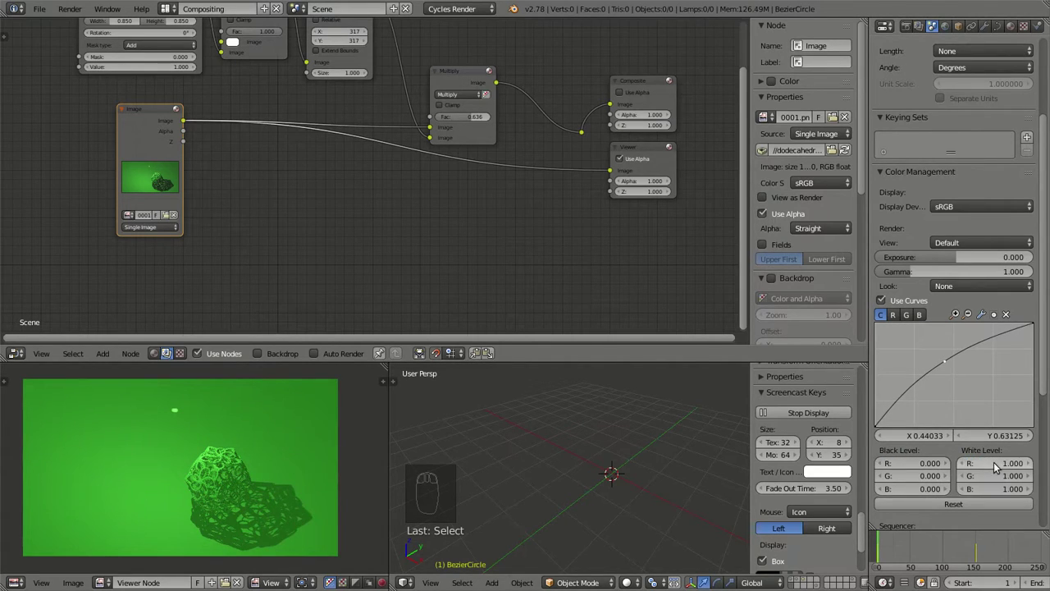
drag(1002, 317, 241, 427)
Try raising the colour-management exposure and reset it to zero.
middle_click(324, 517)
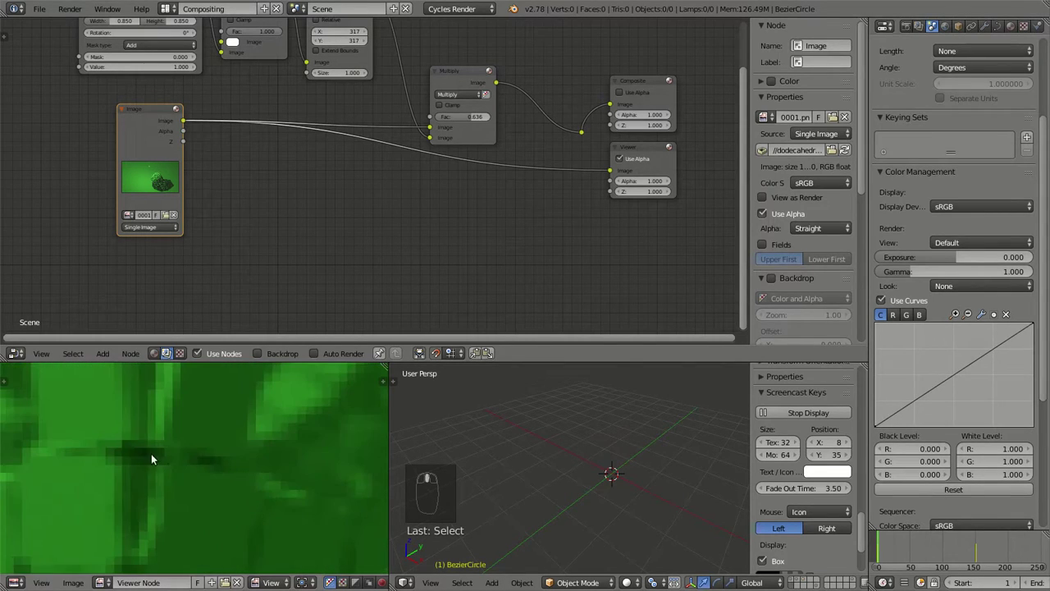
click(151, 456)
middle_click(151, 456)
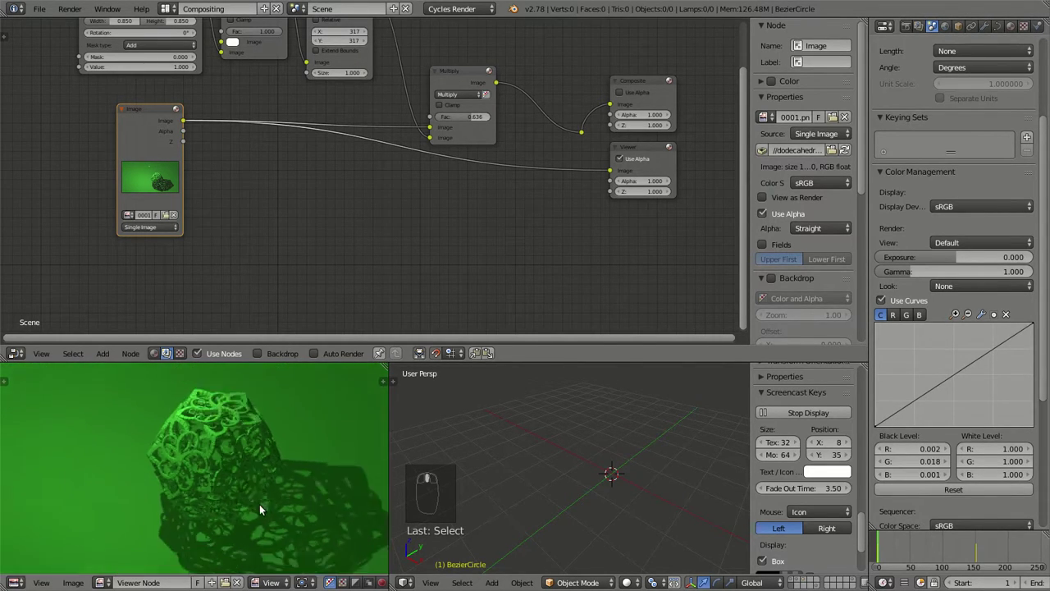
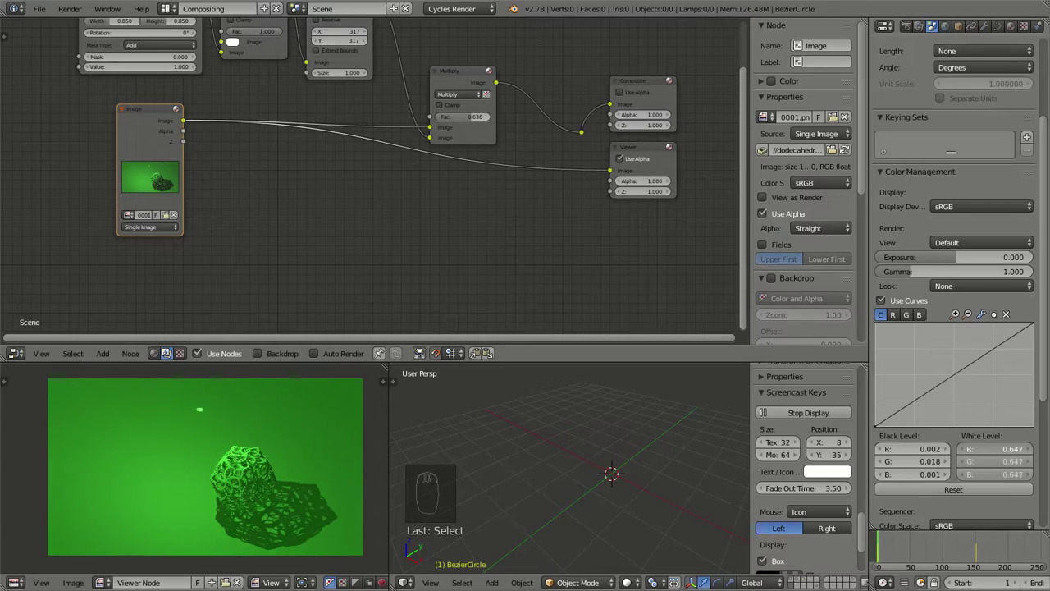
click(963, 255)
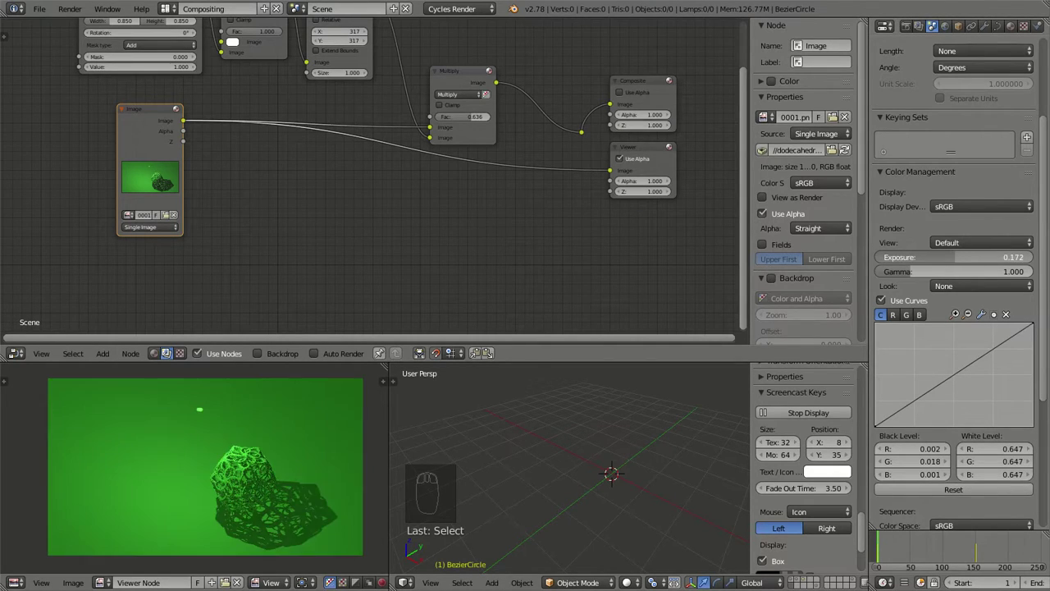
click(932, 276)
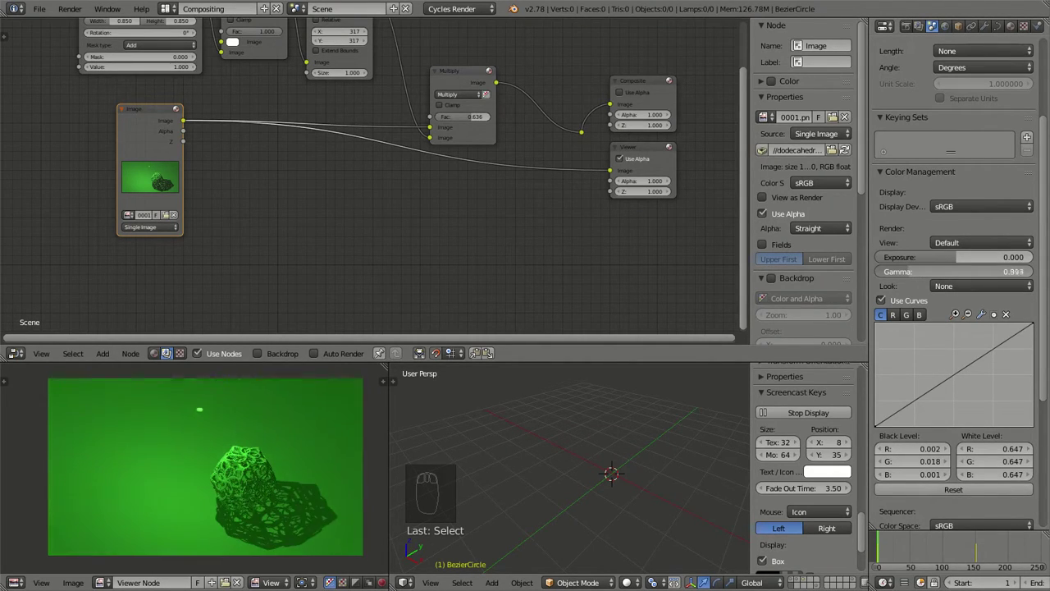
click(967, 259)
click(953, 276)
Set exposure 0.858, gamma 0.764, white level 0.647 and make the Image node a 500-frame sequence.
scroll(up, 3)
drag(353, 474, 218, 436)
drag(183, 419, 948, 545)
click(948, 546)
drag(961, 547, 480, 215)
scroll(up, 3)
scroll(down, 3)
click(167, 233)
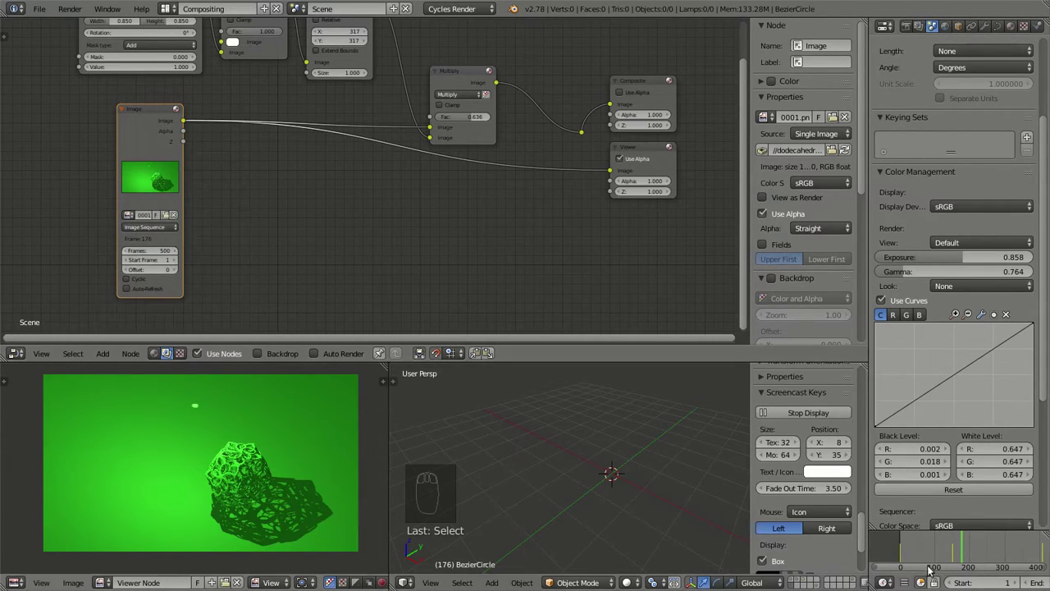
Jump to a later frame of the image sequence to preview the grade.
click(956, 545)
click(945, 549)
scroll(up, 3)
drag(352, 434, 179, 422)
click(180, 421)
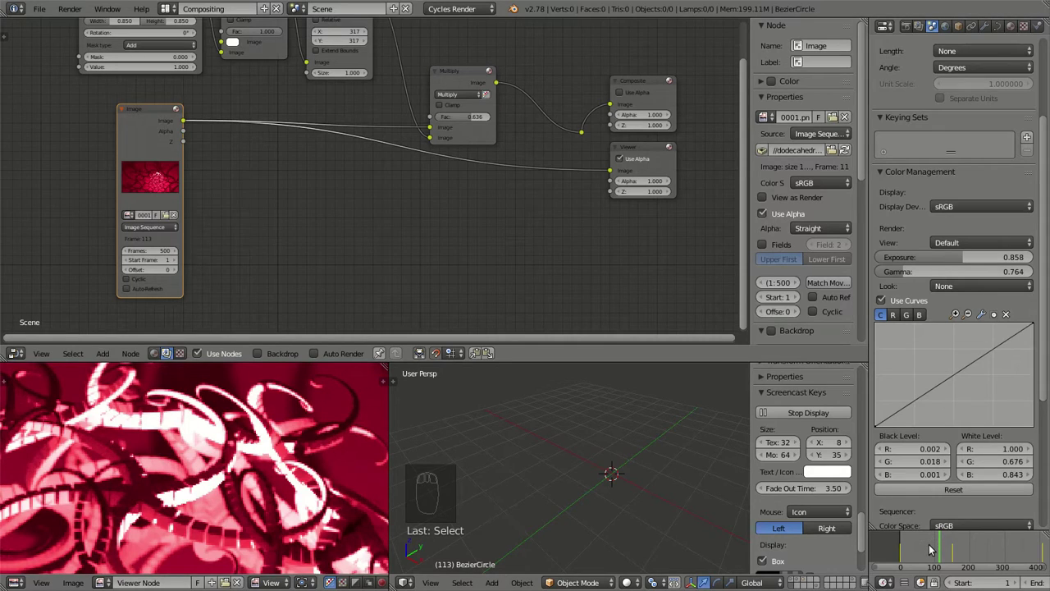
click(75, 439)
Set white levels to 0.843 with an S-shaped curve on frame 188, then select the image sequence node.
key(ctrl+c)
key(ctrl+v)
key(ctrl+v)
drag(296, 446, 972, 551)
drag(923, 546, 970, 550)
click(970, 549)
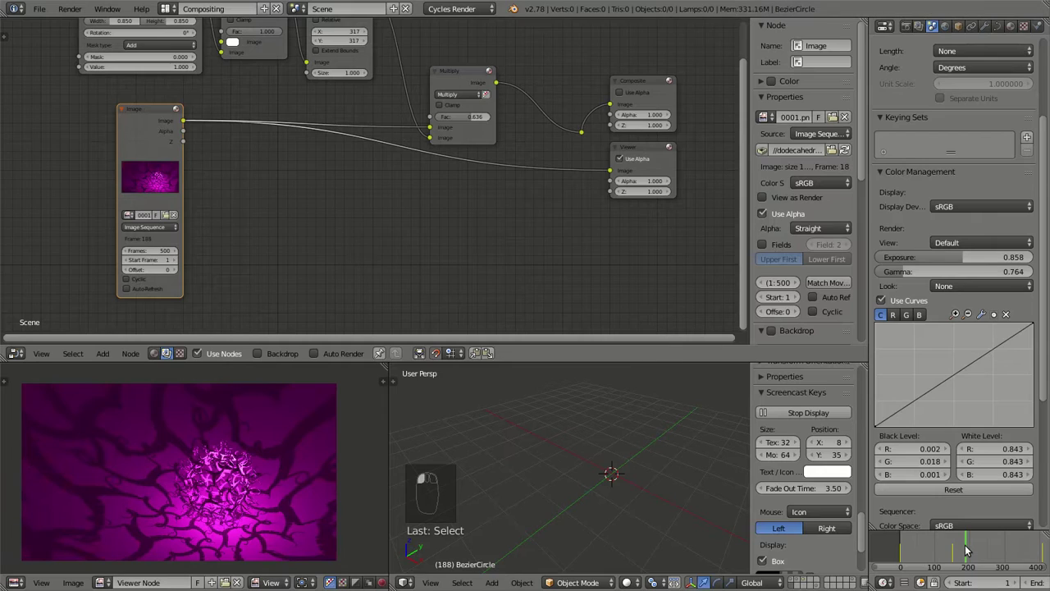
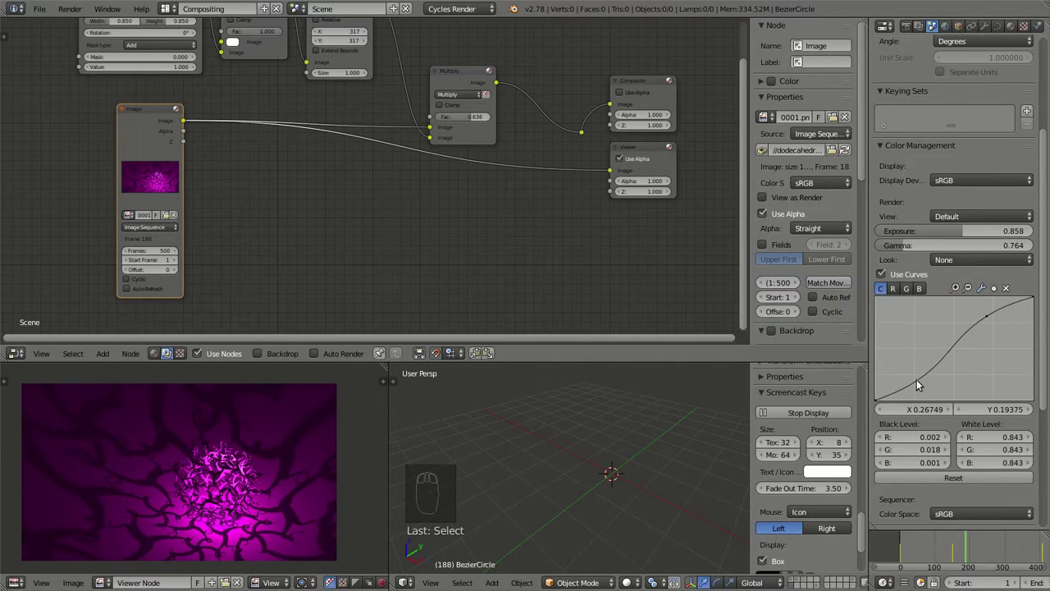
click(921, 384)
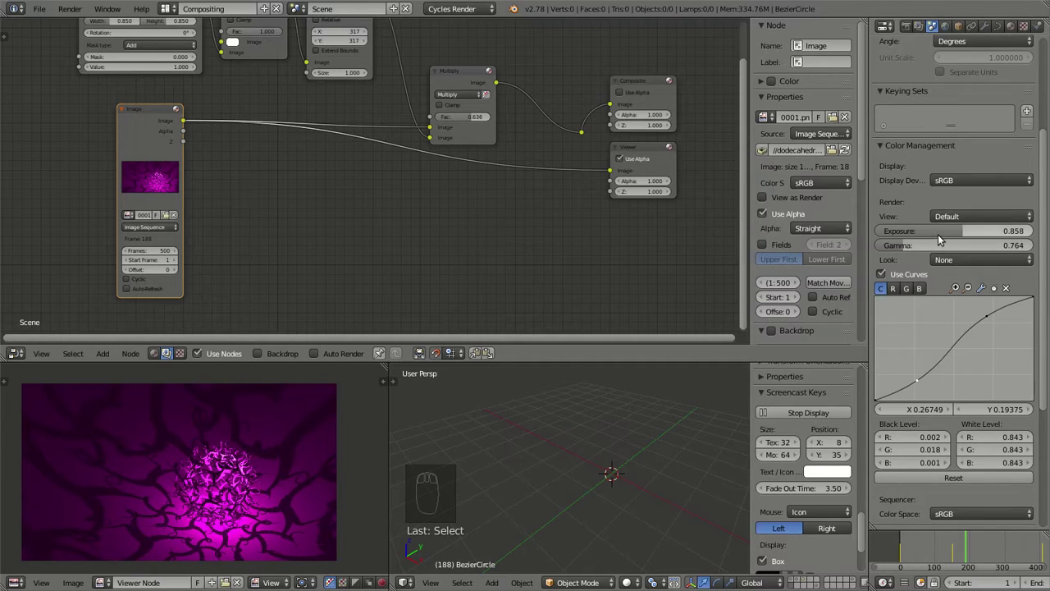
click(957, 230)
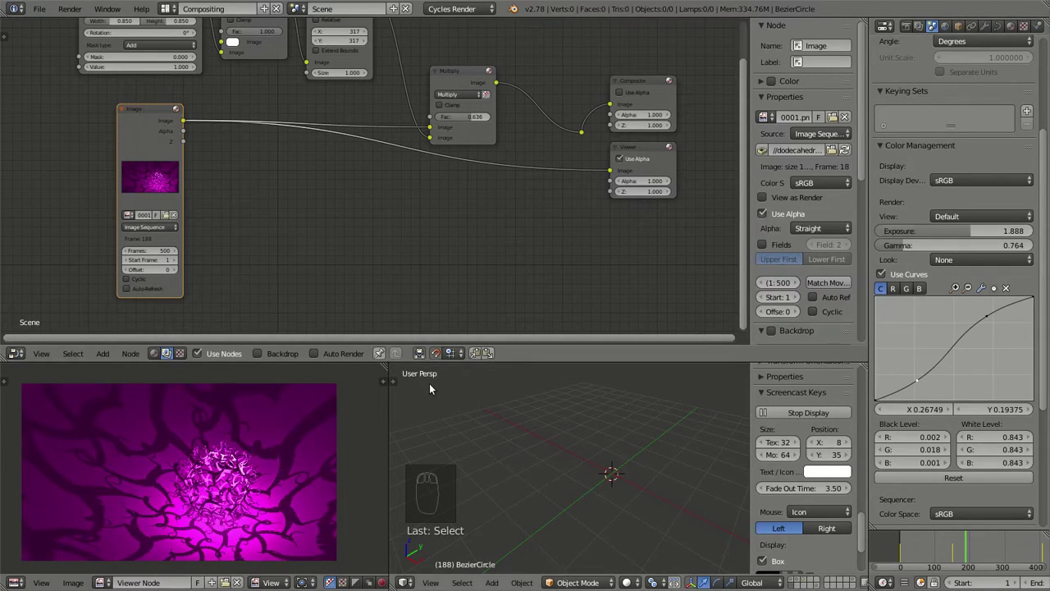
Add a Glare node set to high-quality Streaks, 5 iterations, threshold 0.5, 2 streaks.
key(shift+a)
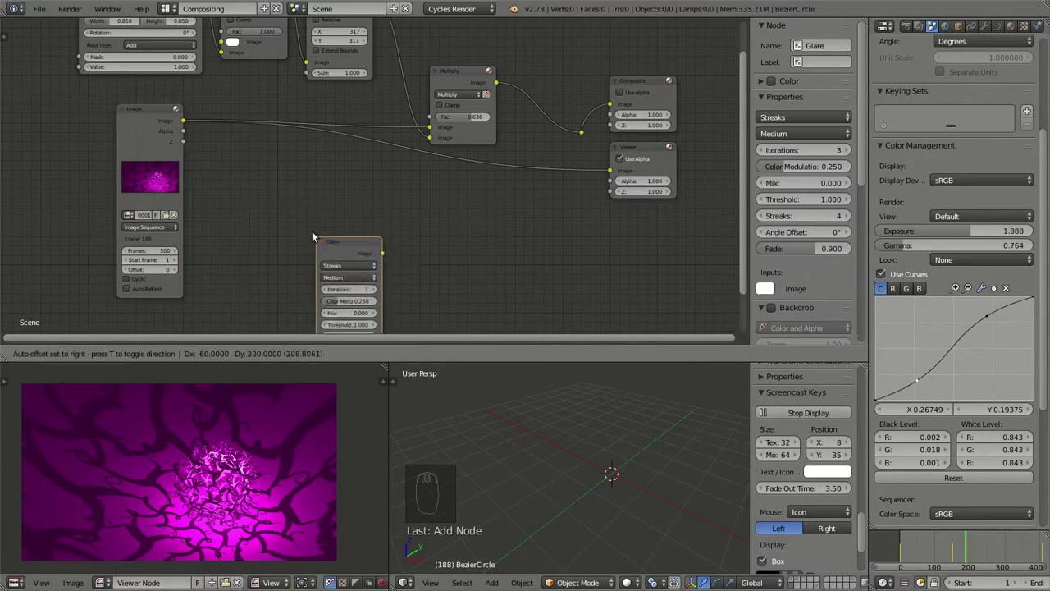
drag(195, 127, 277, 301)
middle_click(429, 282)
click(331, 165)
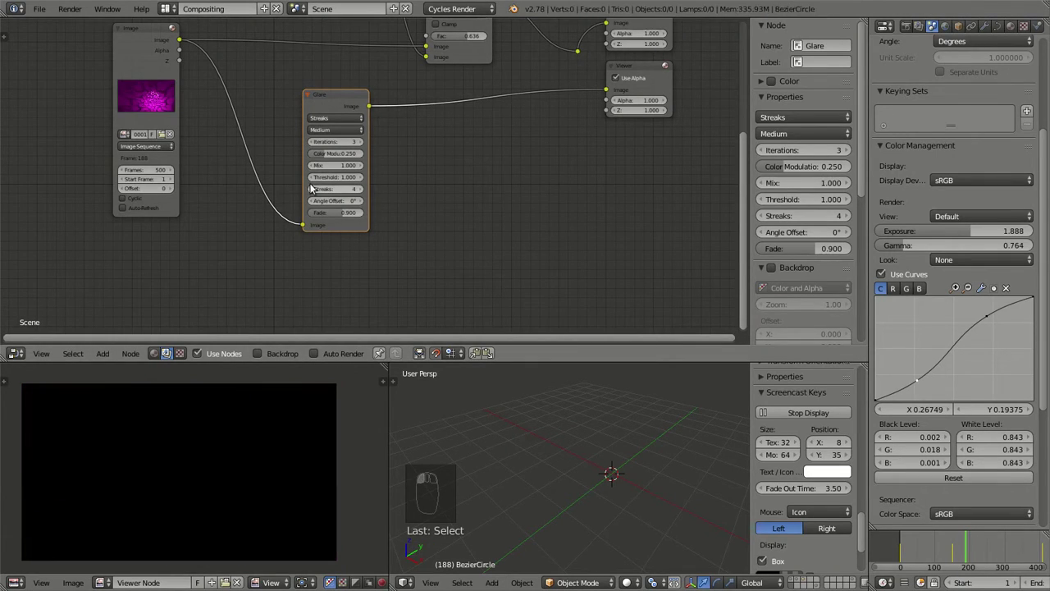
drag(318, 181, 367, 187)
click(368, 178)
drag(936, 584, 973, 585)
drag(1005, 580, 972, 584)
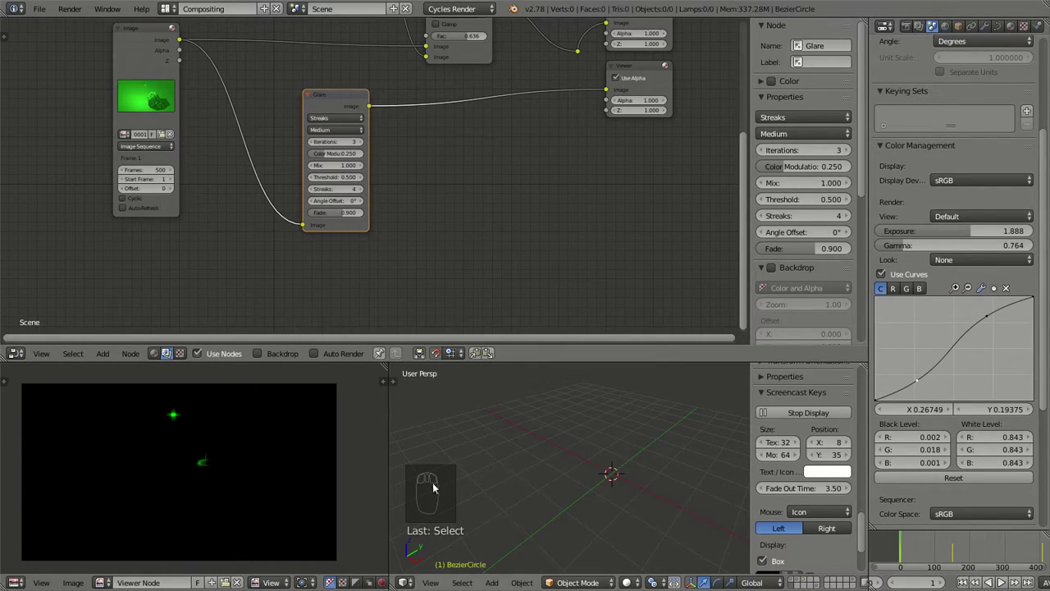
Duplicate the glare with 90° angle offset, join both via an Add node and lower colour modulation to 0.6.
drag(366, 178, 325, 179)
drag(316, 182, 198, 429)
drag(197, 439, 280, 73)
click(303, 90)
drag(282, 124, 263, 198)
click(276, 171)
click(263, 198)
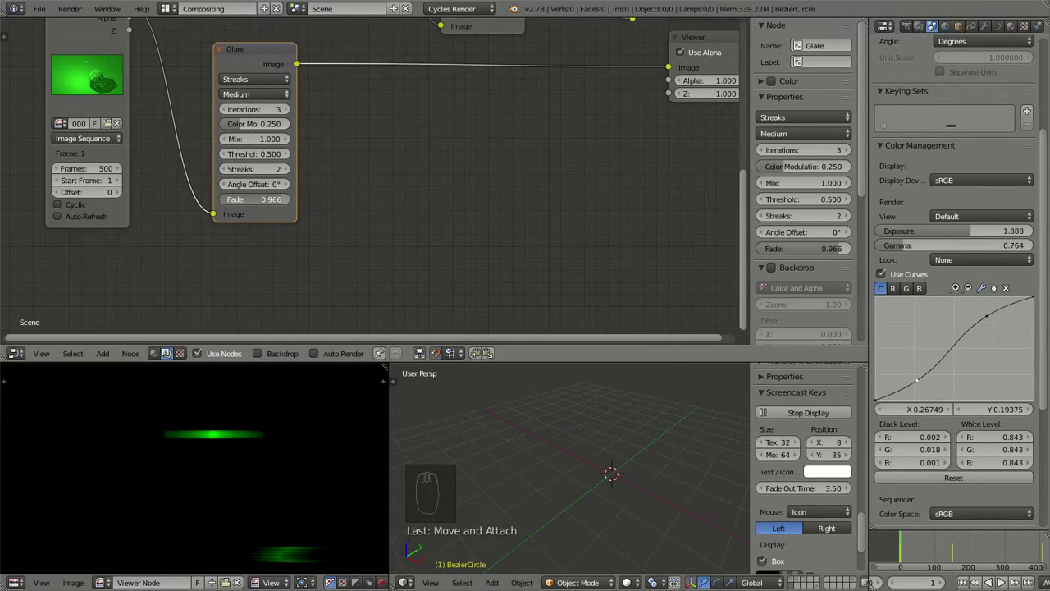
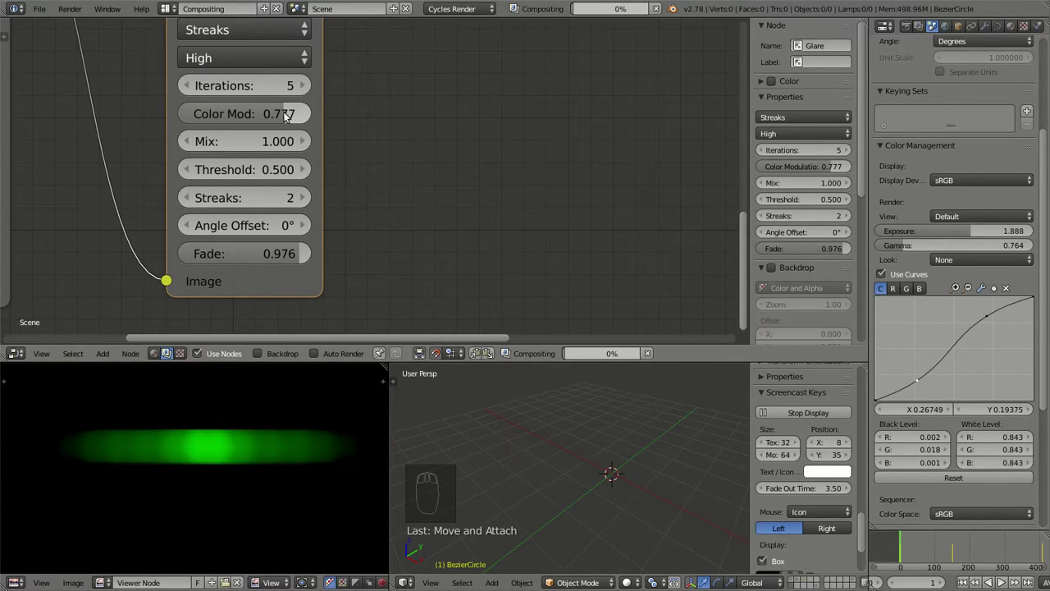
drag(288, 115, 264, 218)
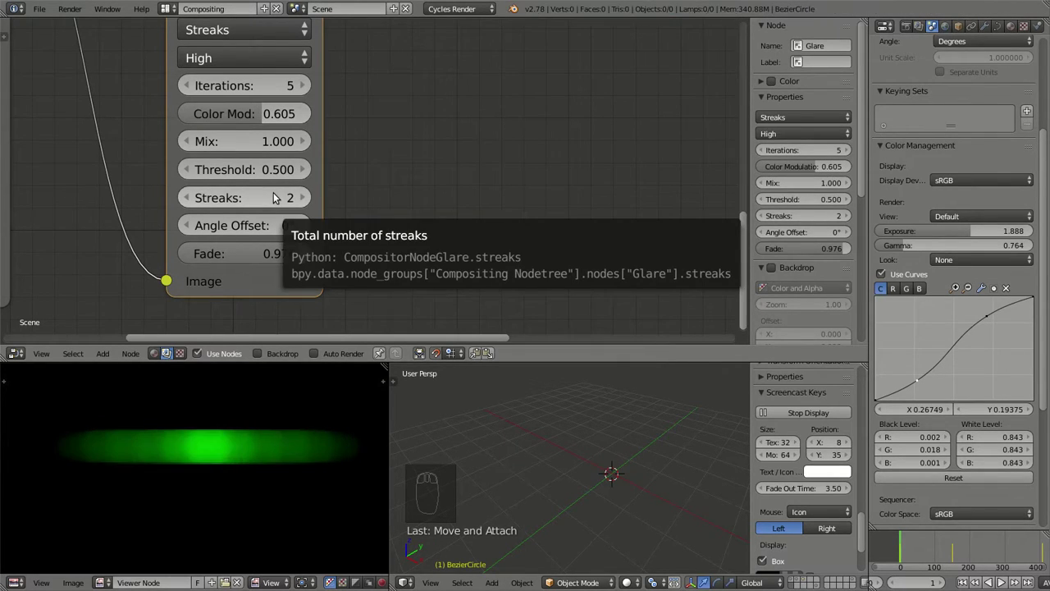
middle_click(273, 278)
right_click(258, 139)
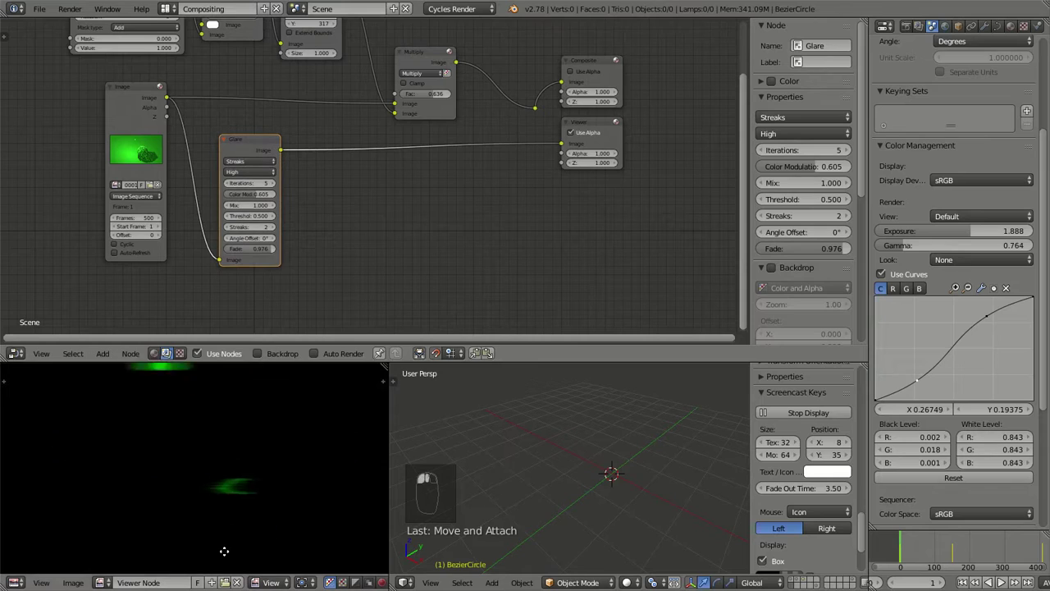
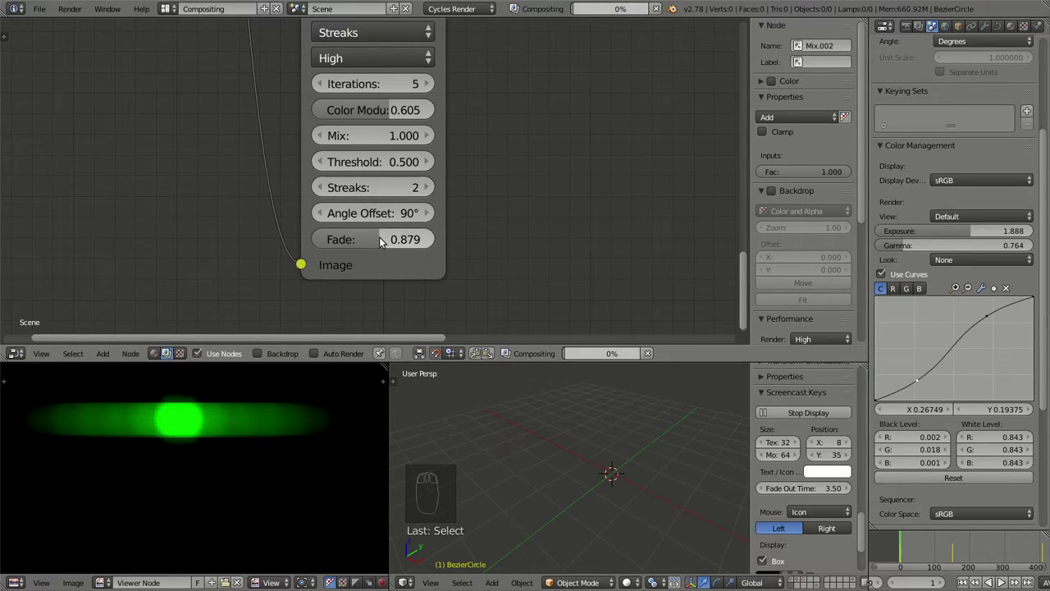
Add another Glare node from the Filter category below the streak glares.
drag(476, 168, 380, 233)
key(shift+a)
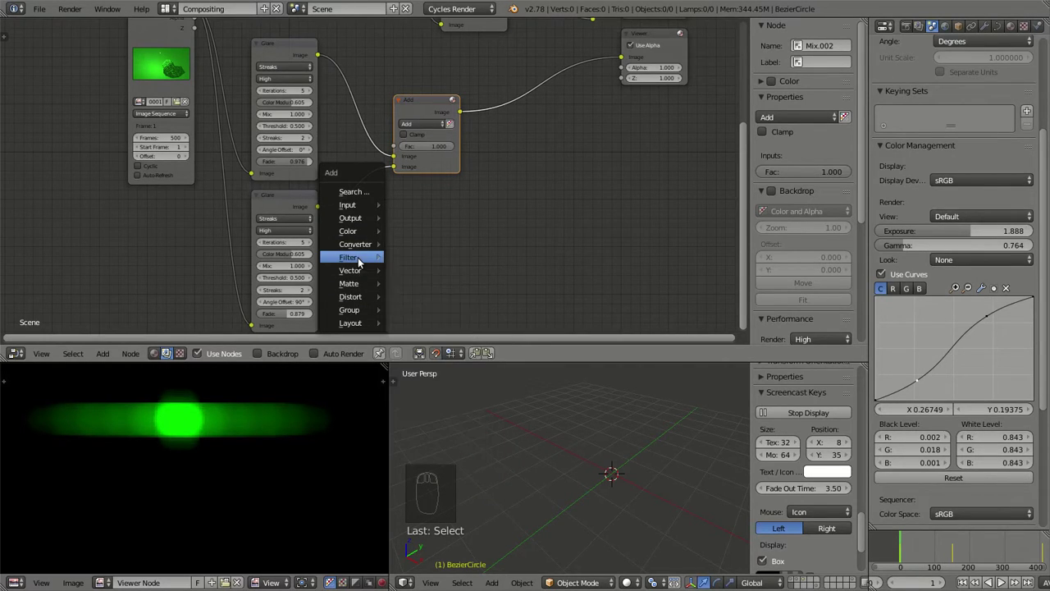
scroll(up, 3)
middle_click(423, 206)
click(371, 156)
scroll(down, 3)
drag(340, 105, 386, 244)
click(237, 48)
middle_click(424, 202)
Duplicate the Add Mix node and arrange it to blend the new glare with the streaks.
right_click(357, 80)
key(shift+d)
key(x)
right_click(374, 202)
key(shift+d)
drag(366, 202, 491, 111)
key(shift+d)
drag(491, 112, 288, 384)
scroll(up, 3)
middle_click(252, 470)
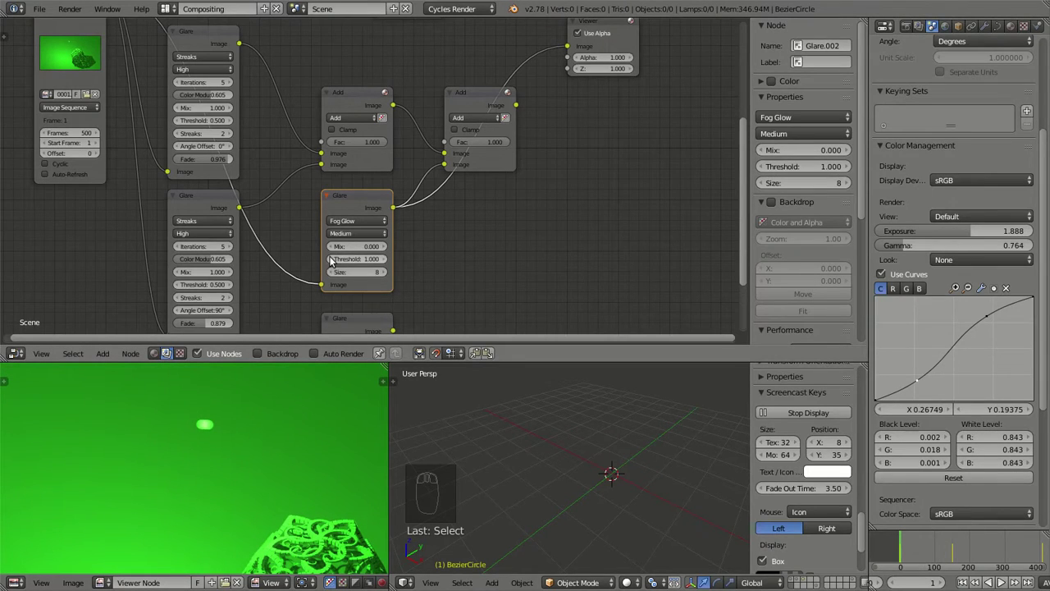
middle_click(441, 272)
Set the new glare to high-quality Fog Glow, mix 1.0, threshold 0.6, size 9.
click(386, 135)
drag(384, 133, 232, 415)
drag(231, 416, 350, 127)
click(350, 127)
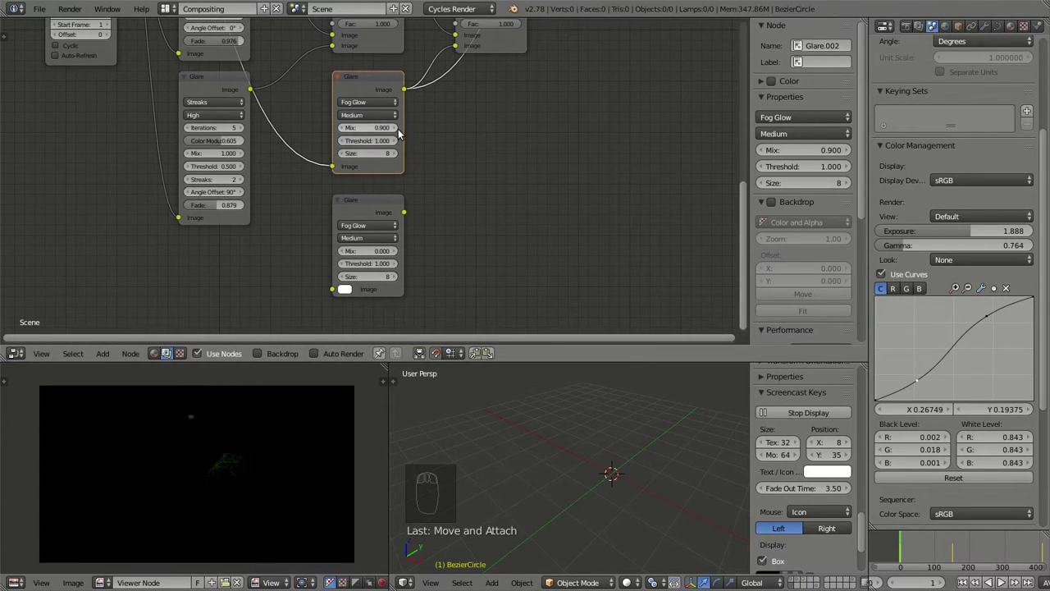
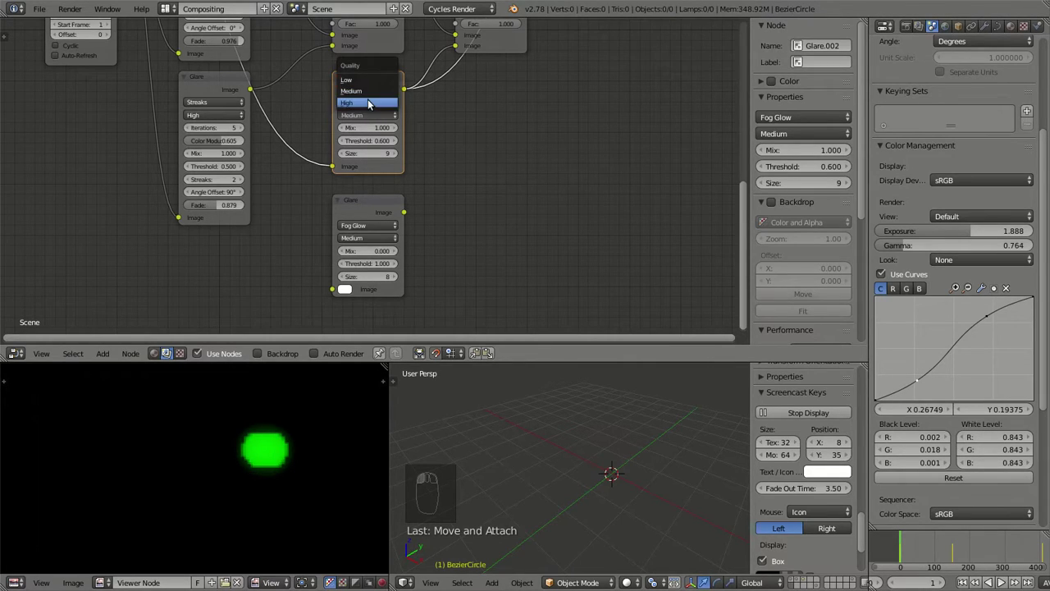
scroll(up, 3)
middle_click(329, 428)
scroll(down, 3)
middle_click(438, 147)
click(359, 135)
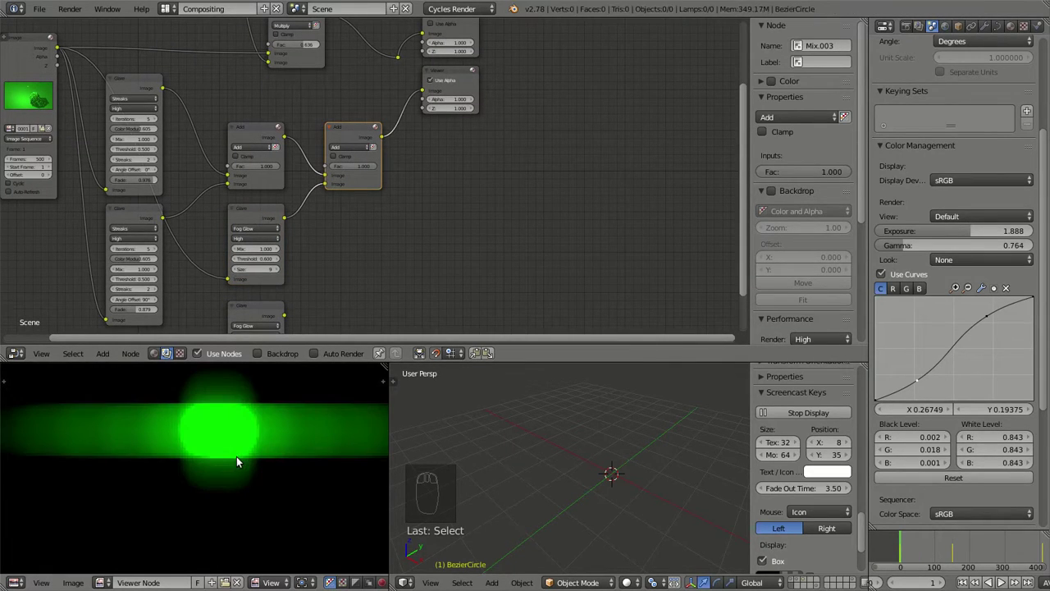
Set the second Add node's factor to 1.0 for a full-strength glare mix.
middle_click(329, 236)
scroll(up, 3)
drag(276, 278, 320, 90)
middle_click(400, 78)
click(416, 106)
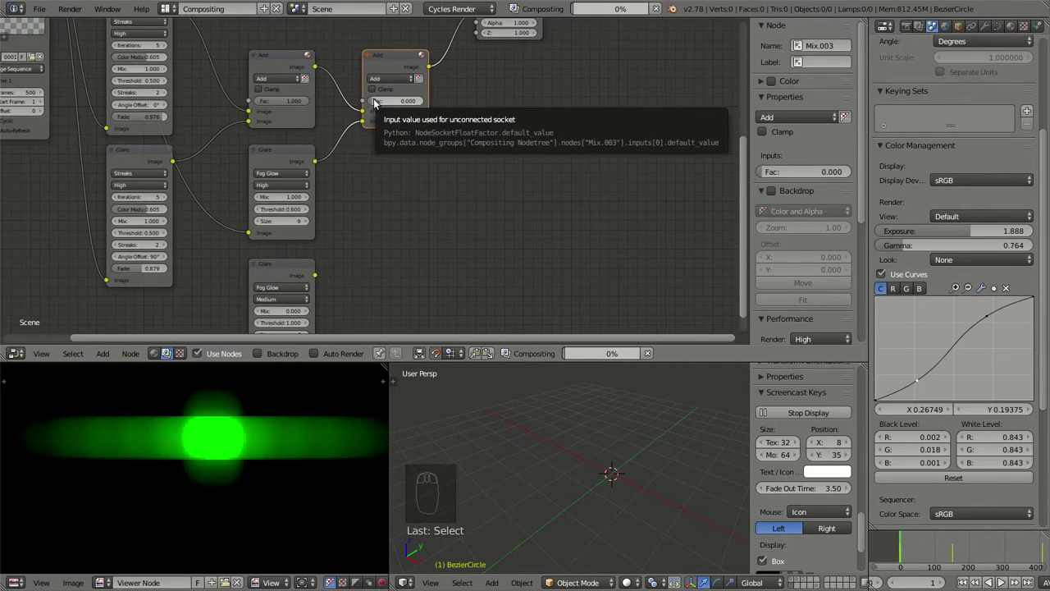
click(380, 103)
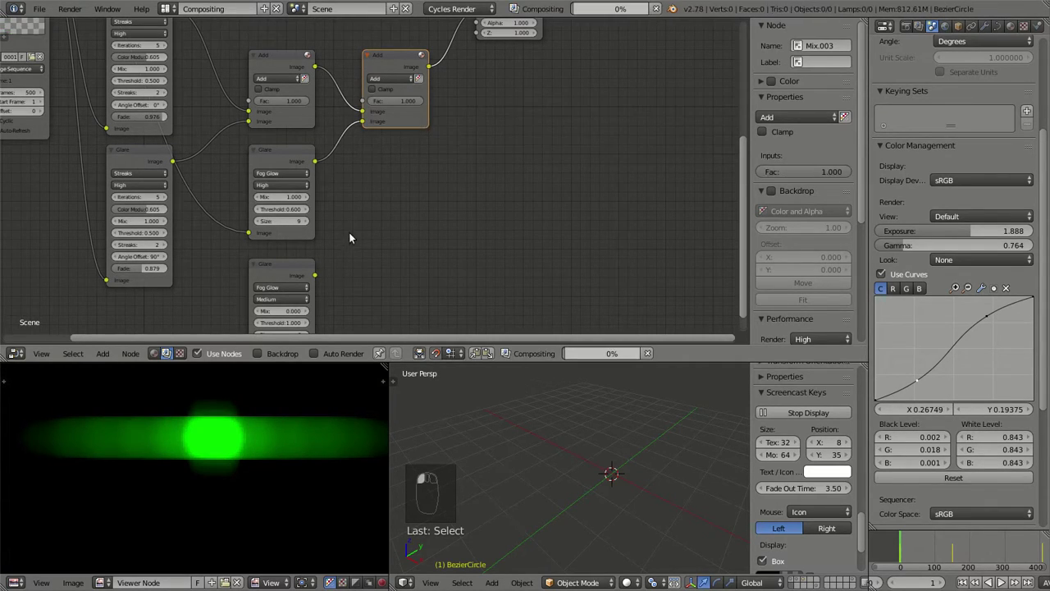
Switch the spare Glare node to Ghosts and wire it into the glare mix.
drag(398, 148, 314, 244)
click(315, 244)
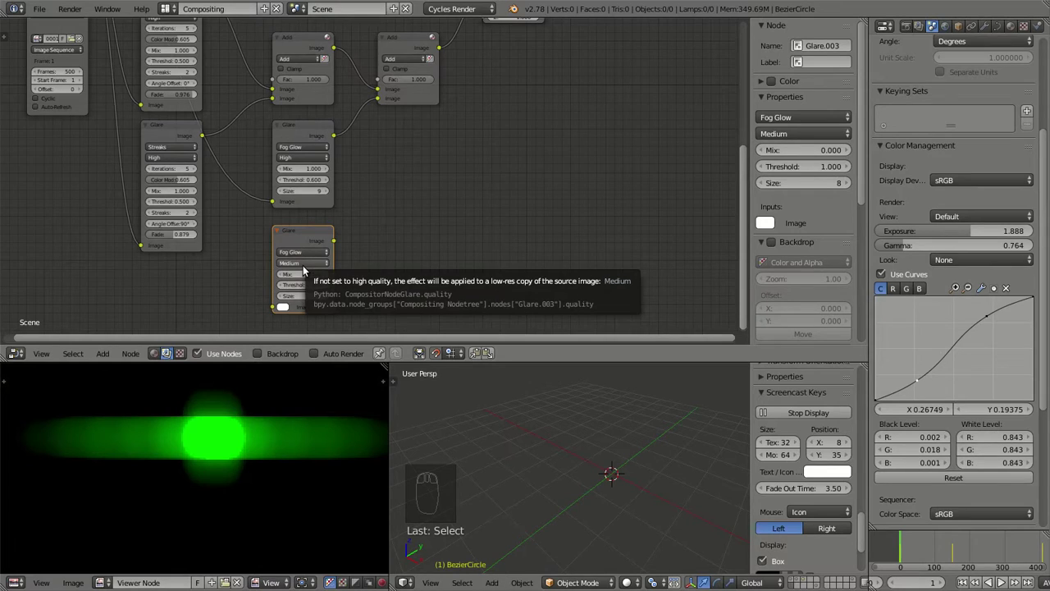
click(312, 252)
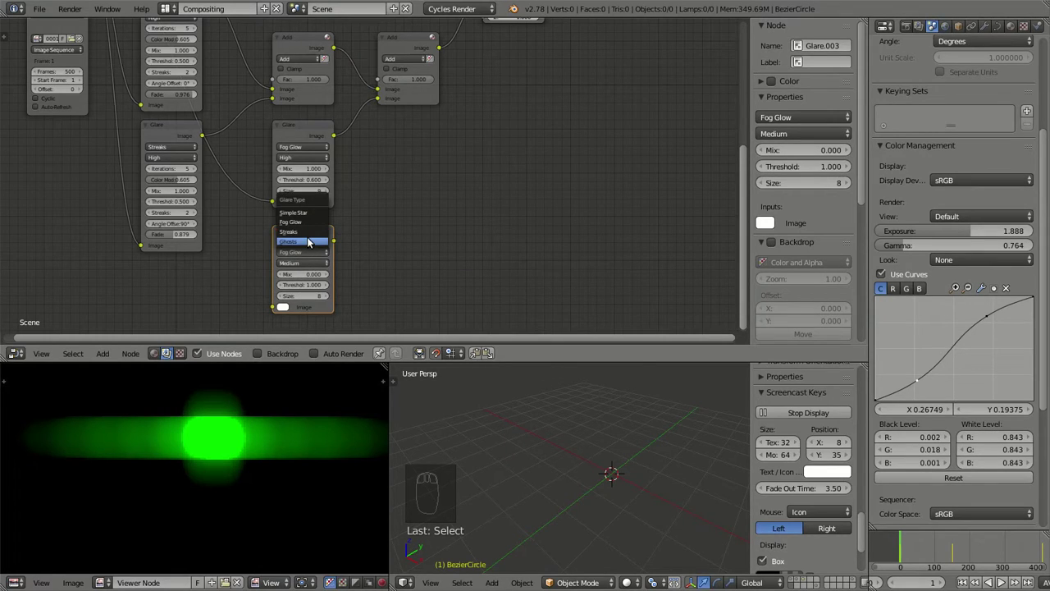
drag(265, 199, 318, 274)
click(186, 28)
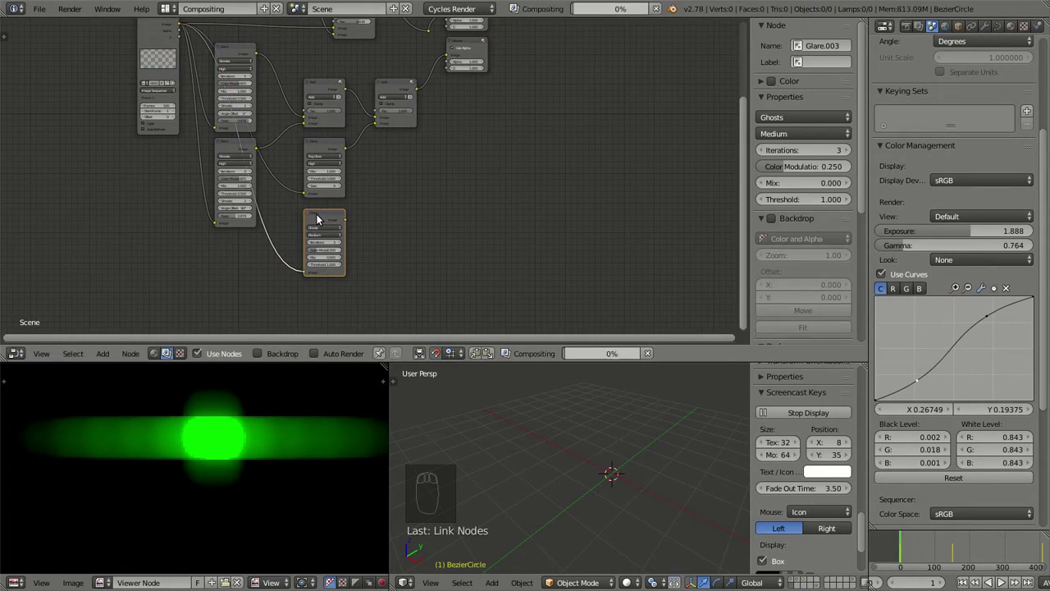
click(321, 218)
drag(445, 190, 255, 238)
Set the Ghosts glare to High quality, 5 iterations and Mix 1.0.
scroll(up, 3)
scroll(up, 3)
middle_click(268, 248)
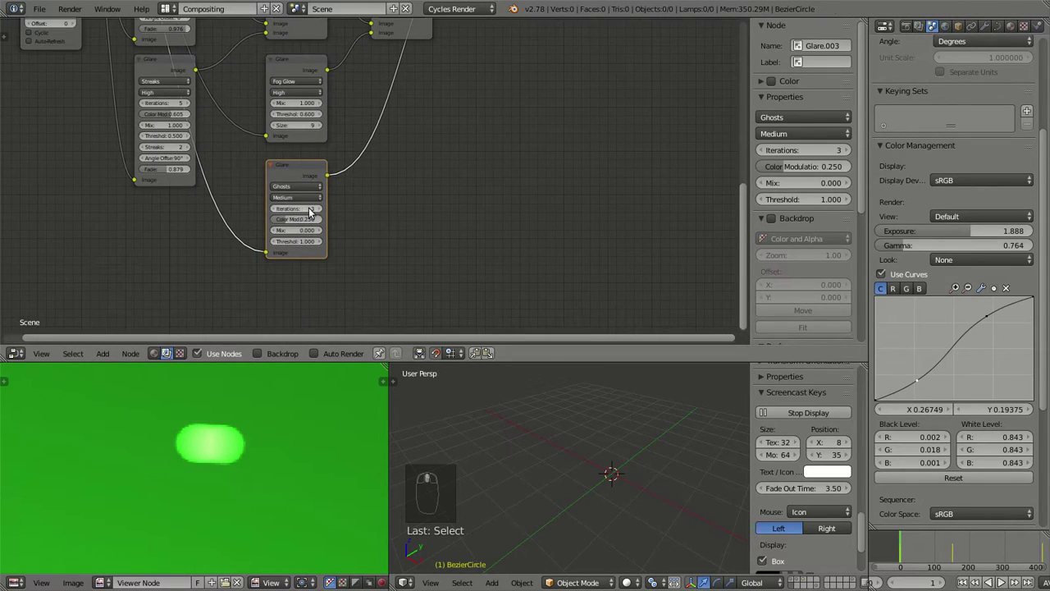
drag(299, 214, 301, 202)
scroll(up, 3)
drag(296, 250, 251, 210)
click(250, 209)
scroll(down, 3)
middle_click(230, 460)
drag(260, 207, 213, 494)
drag(198, 496, 246, 222)
click(245, 223)
click(246, 223)
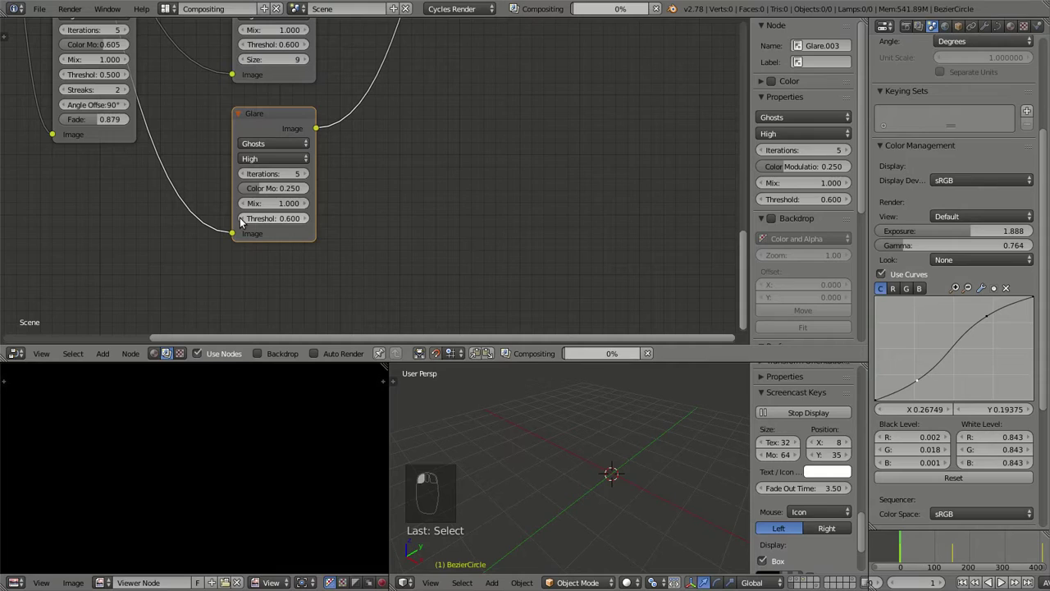
click(245, 222)
Settle the Ghosts glare threshold at 0.4 after trying 0.3 and 0.5.
drag(241, 462, 248, 223)
click(248, 222)
click(248, 222)
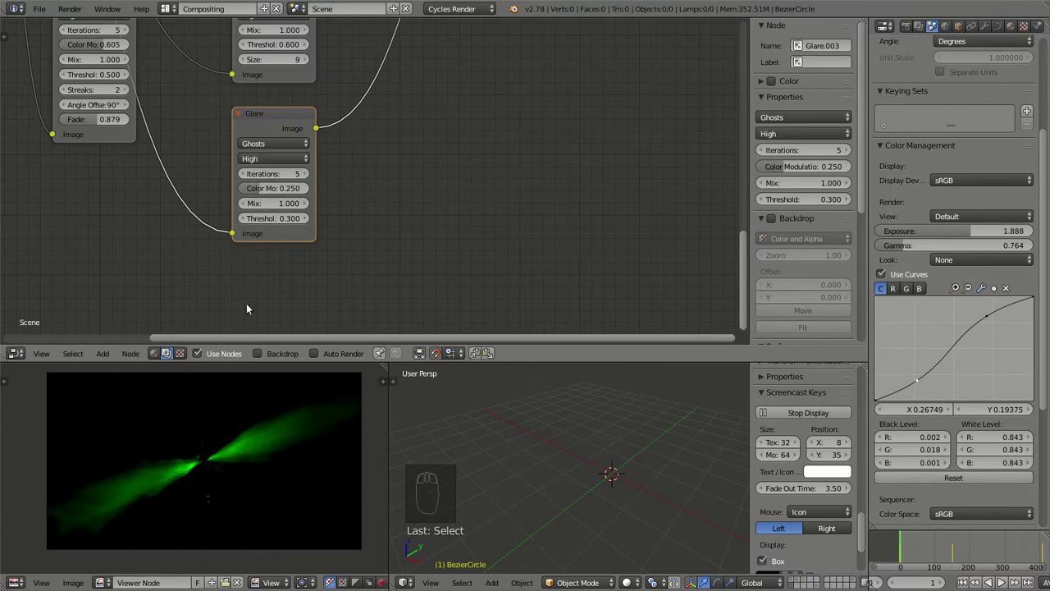
click(311, 224)
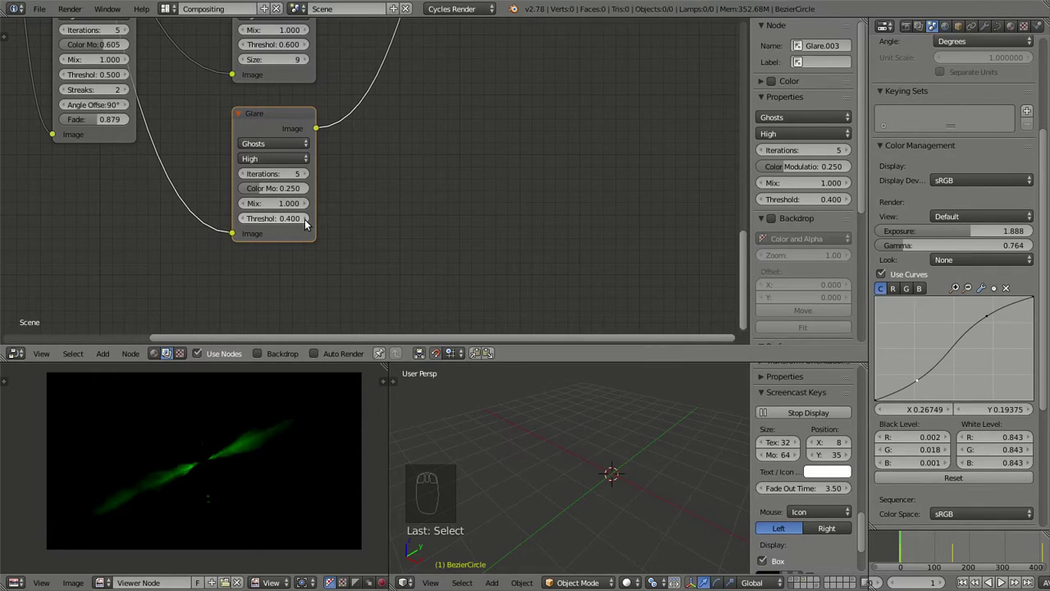
click(310, 224)
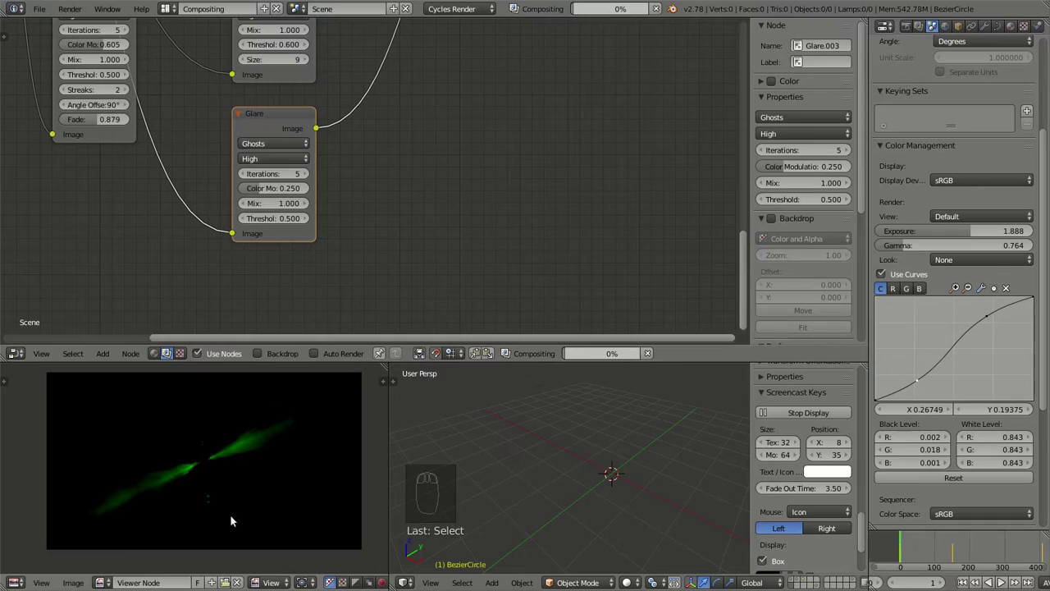
scroll(up, 3)
scroll(down, 3)
click(249, 220)
Raise the Ghosts glare colour modulation to 0.668.
scroll(down, 3)
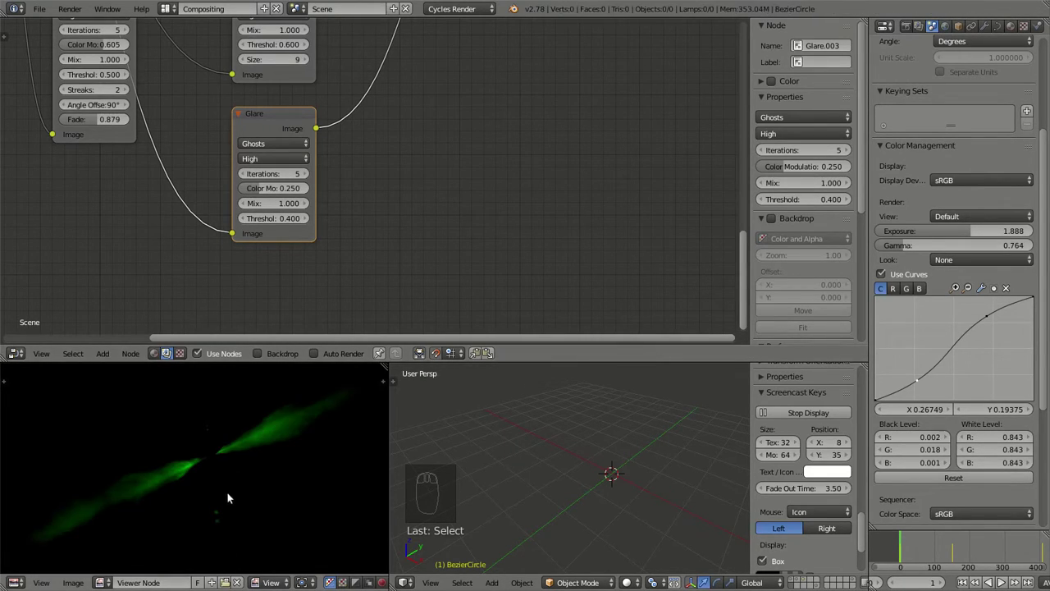
scroll(up, 3)
click(268, 194)
scroll(up, 3)
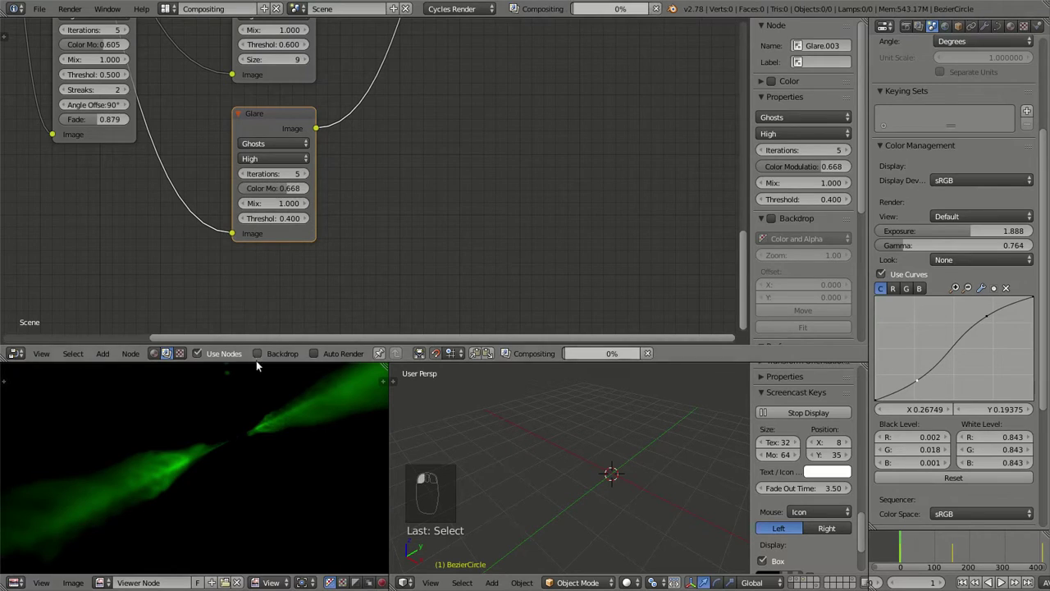
scroll(down, 3)
drag(271, 423, 263, 458)
scroll(down, 3)
drag(390, 164, 369, 205)
Add a ColorRamp node after the Ghosts glare and link it toward a new Mix node.
key(shift+a)
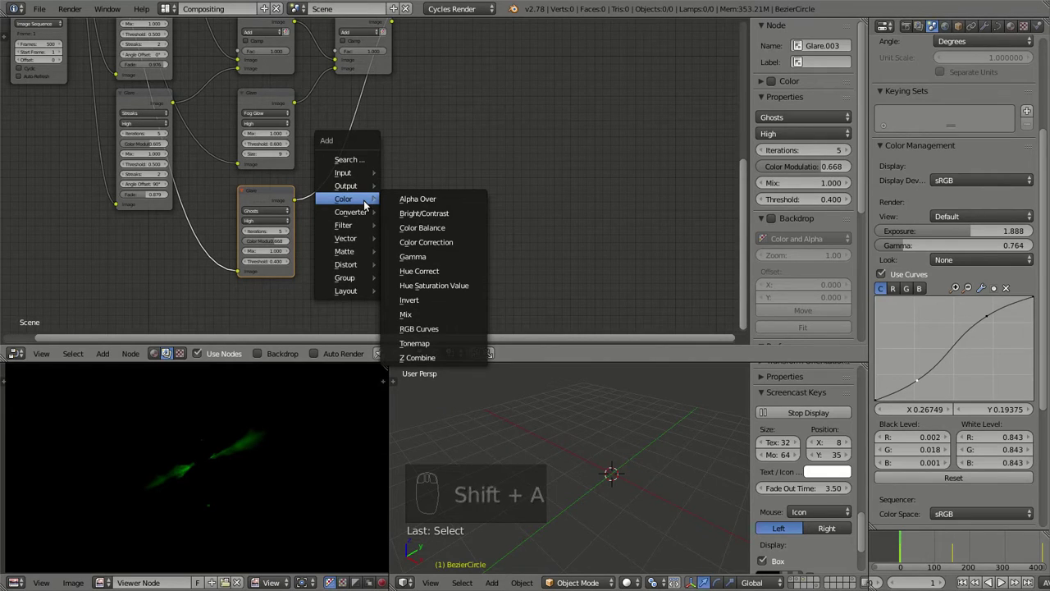
drag(337, 181, 394, 244)
click(357, 190)
drag(481, 207, 416, 183)
Add a Blur filter node to the tree from the Shift+A menu.
key(shift+a)
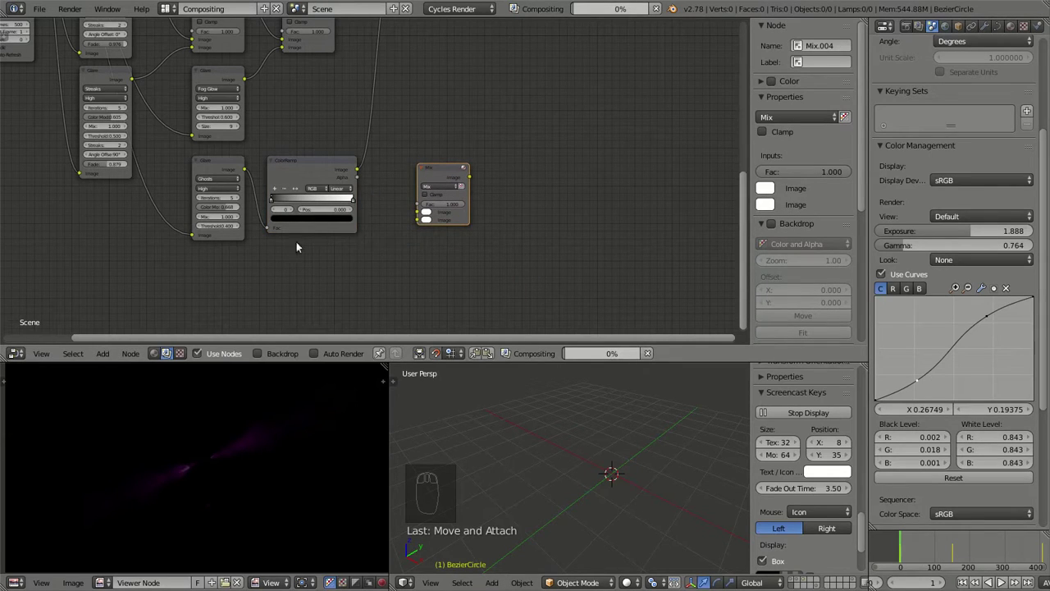
middle_click(262, 257)
key(shift+a)
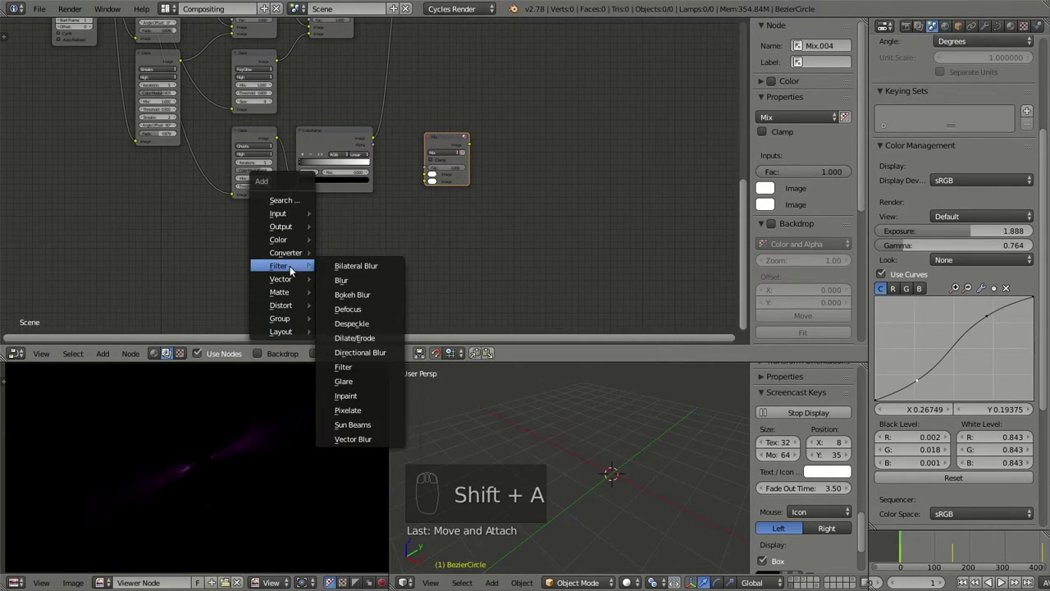
middle_click(332, 256)
click(380, 193)
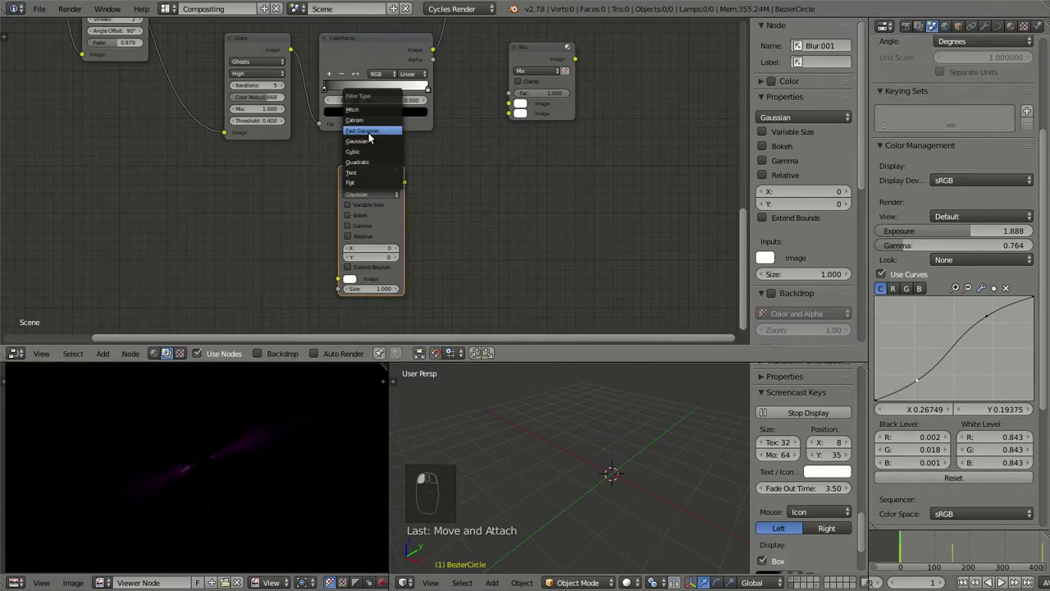
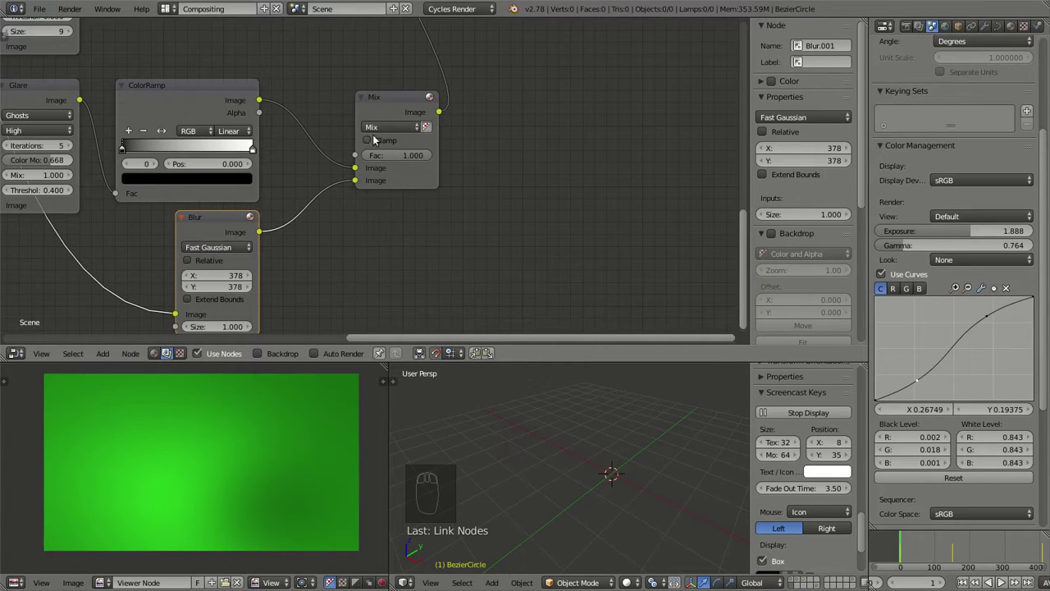
Route the ColorRamp output into the Mix node's first image input instead of its factor.
click(364, 170)
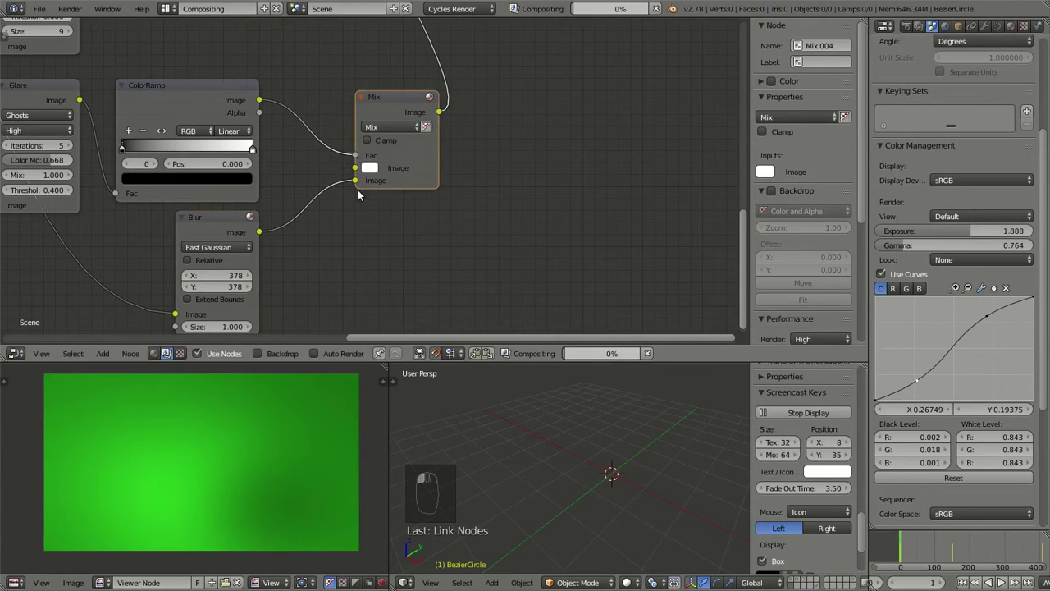
drag(354, 184, 359, 272)
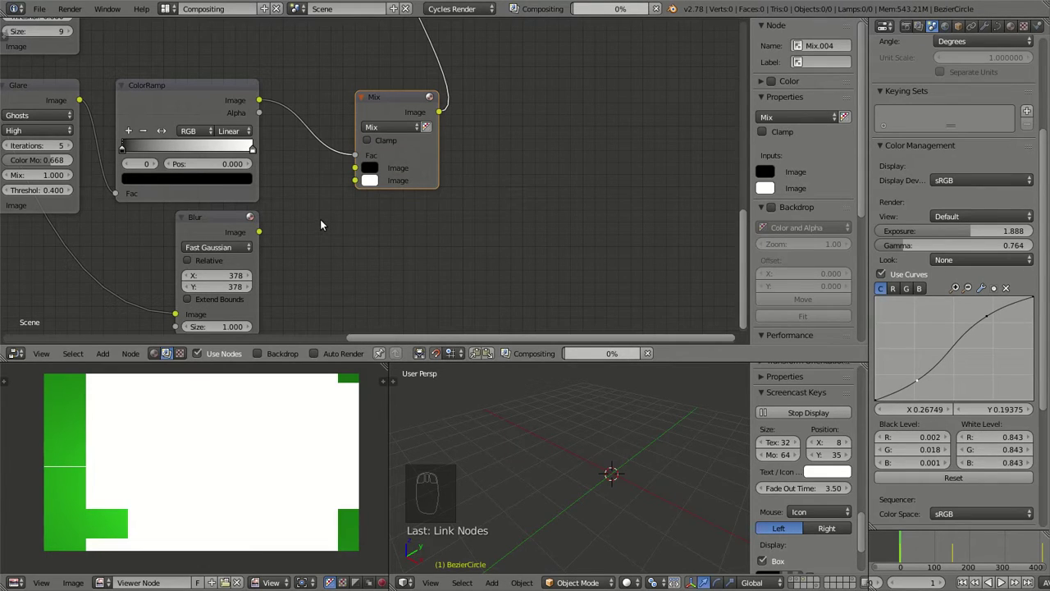
drag(318, 264, 363, 135)
click(288, 180)
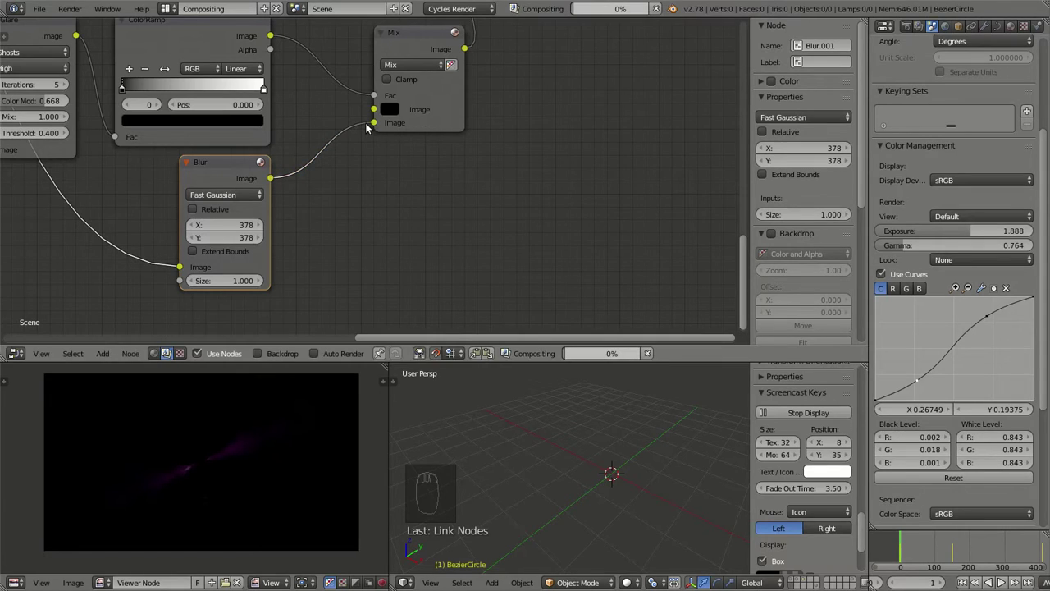
click(375, 129)
drag(315, 122, 105, 97)
click(105, 97)
scroll(up, 3)
drag(133, 67, 340, 48)
click(340, 49)
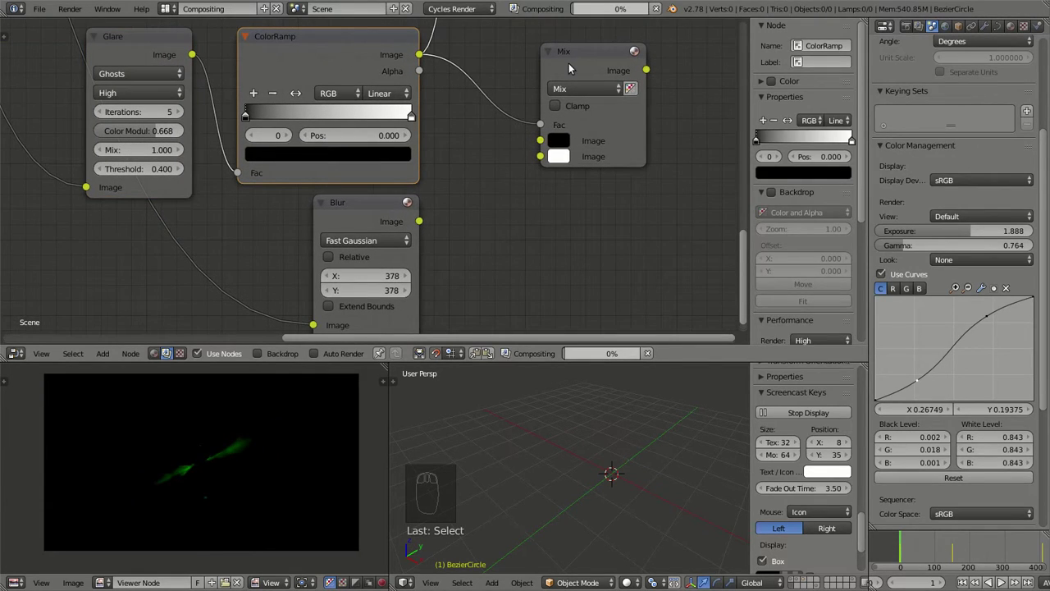
Connect the 378-sized Fast Gaussian Blur into the Mix node's second image input at factor 1.0.
click(571, 57)
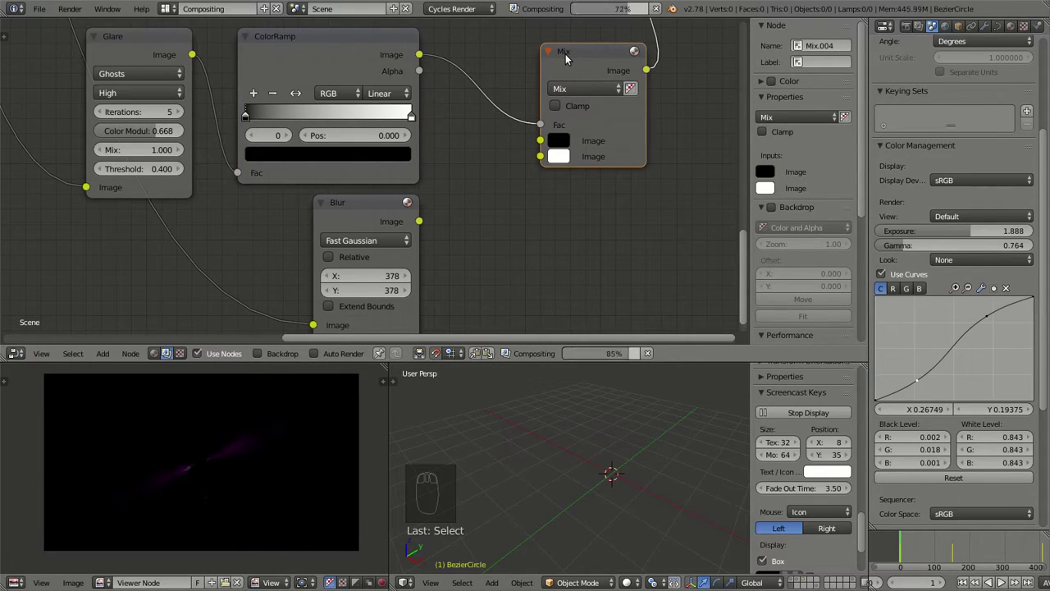
middle_click(576, 125)
middle_click(370, 125)
click(255, 65)
drag(223, 475, 473, 134)
click(472, 85)
click(517, 110)
drag(517, 110, 455, 130)
drag(455, 131, 478, 82)
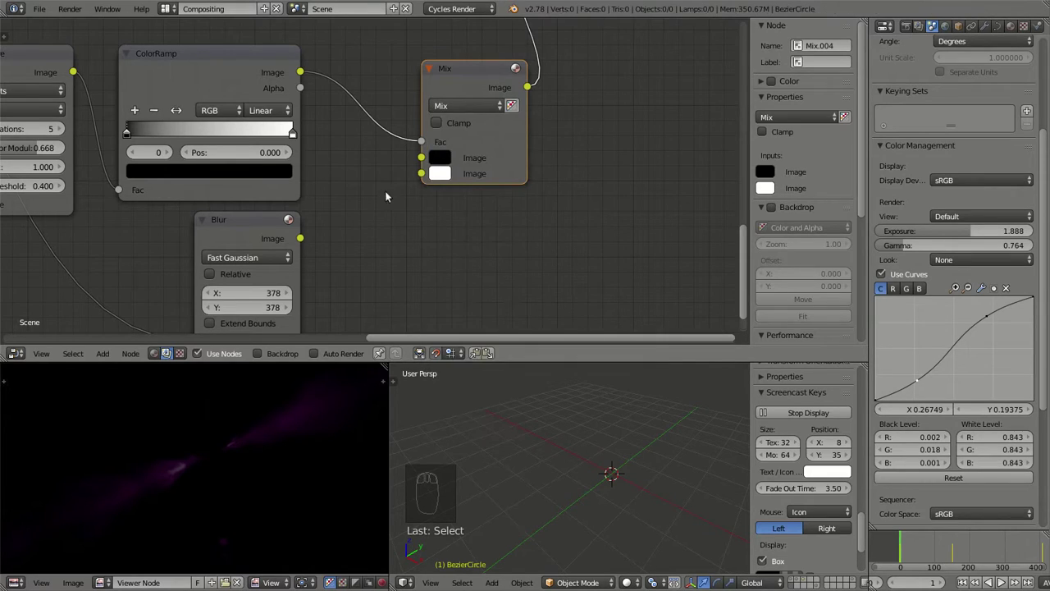
drag(313, 238, 456, 160)
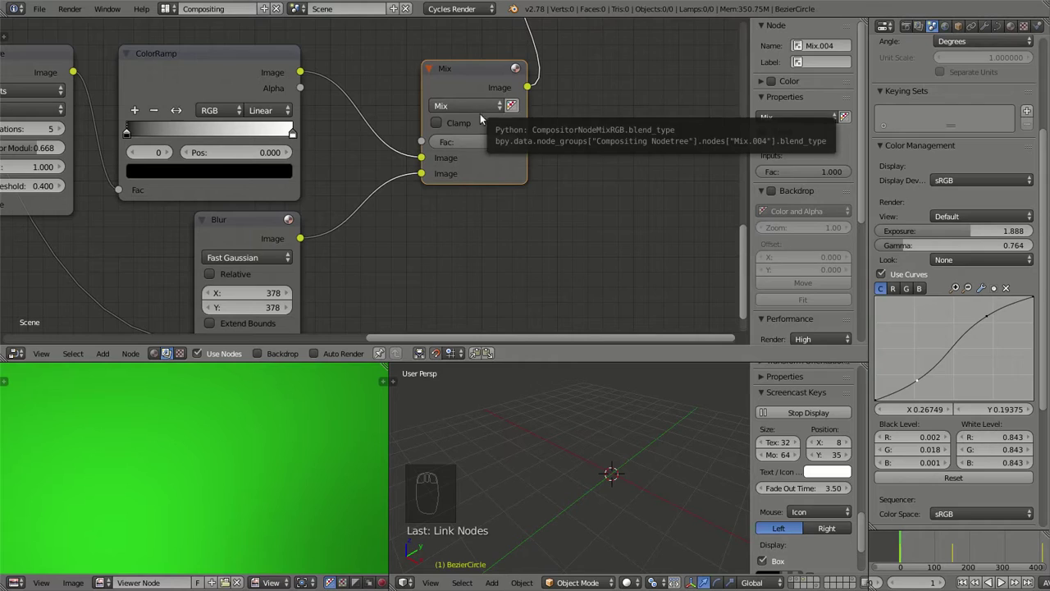
Try Add then Multiply blending on the node joining ColorRamp and Blur.
click(483, 115)
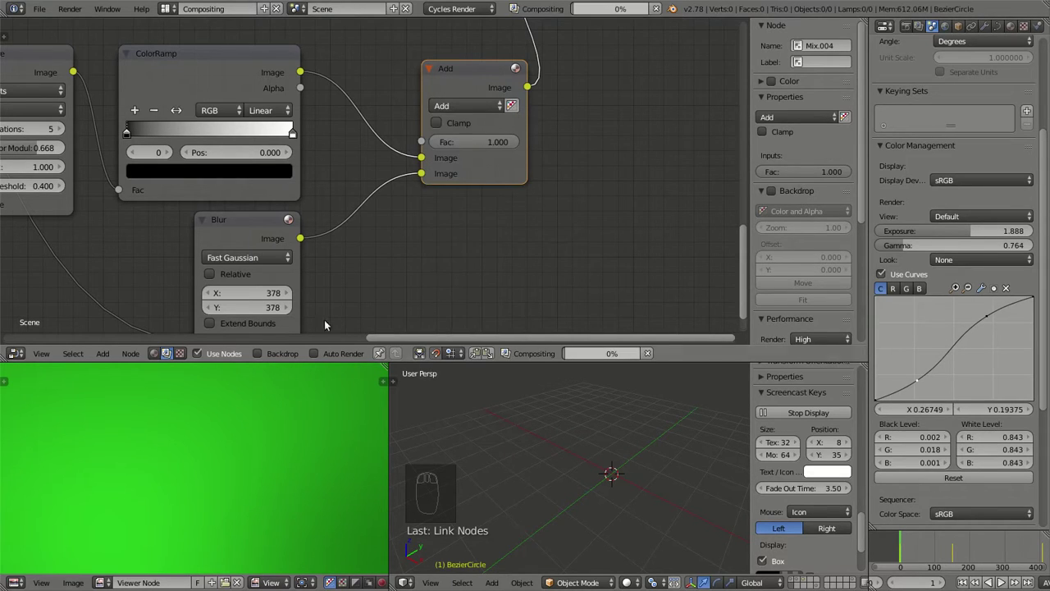
scroll(down, 3)
scroll(down, 3)
scroll(up, 3)
click(425, 153)
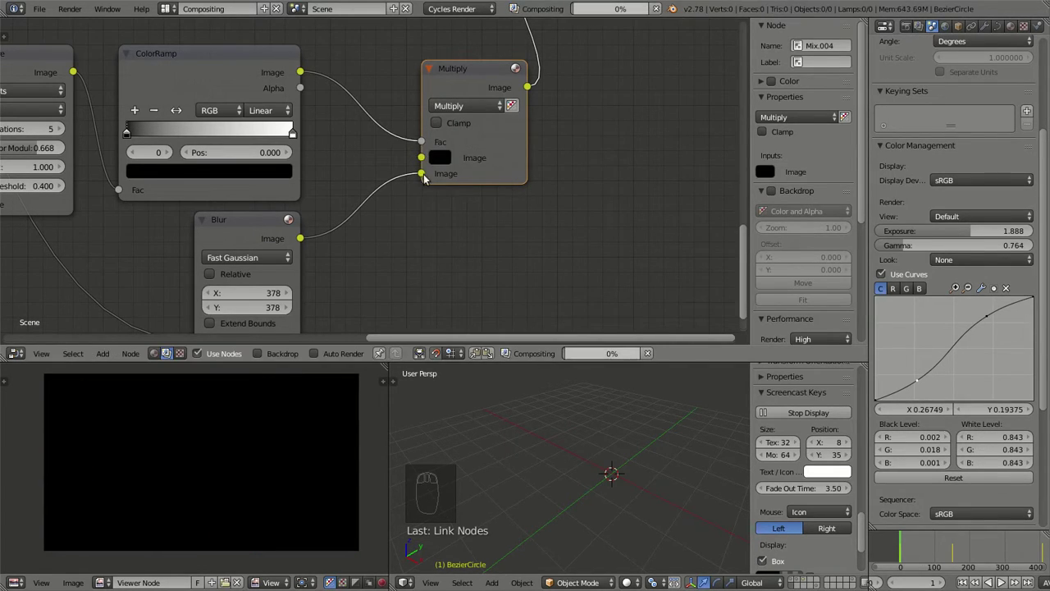
click(429, 178)
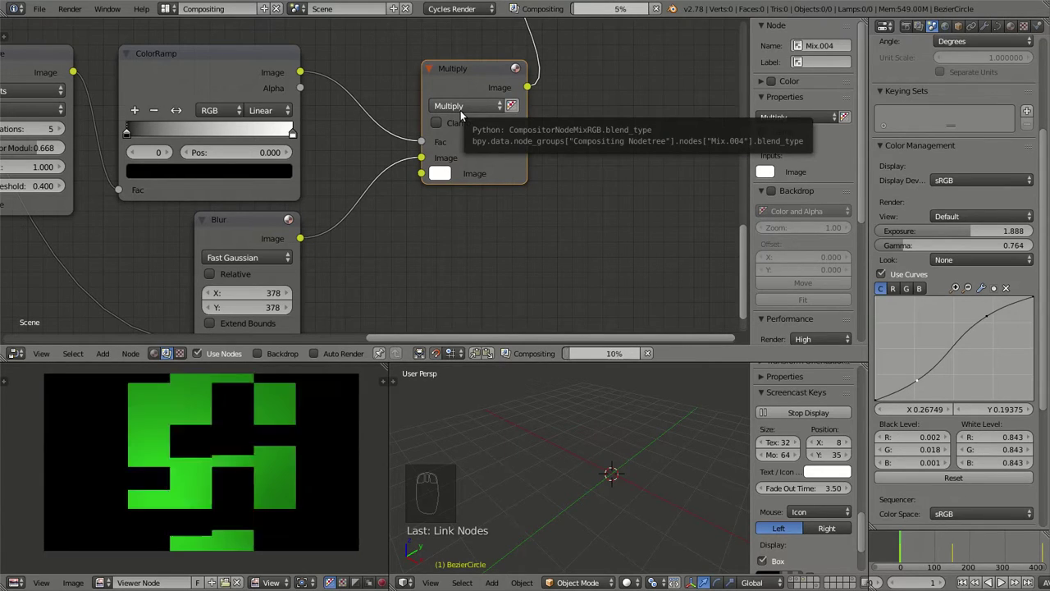
scroll(up, 3)
middle_click(441, 182)
Preview the Blur, ColorRamp, Glare and Multiply node outputs in the Viewer.
click(299, 195)
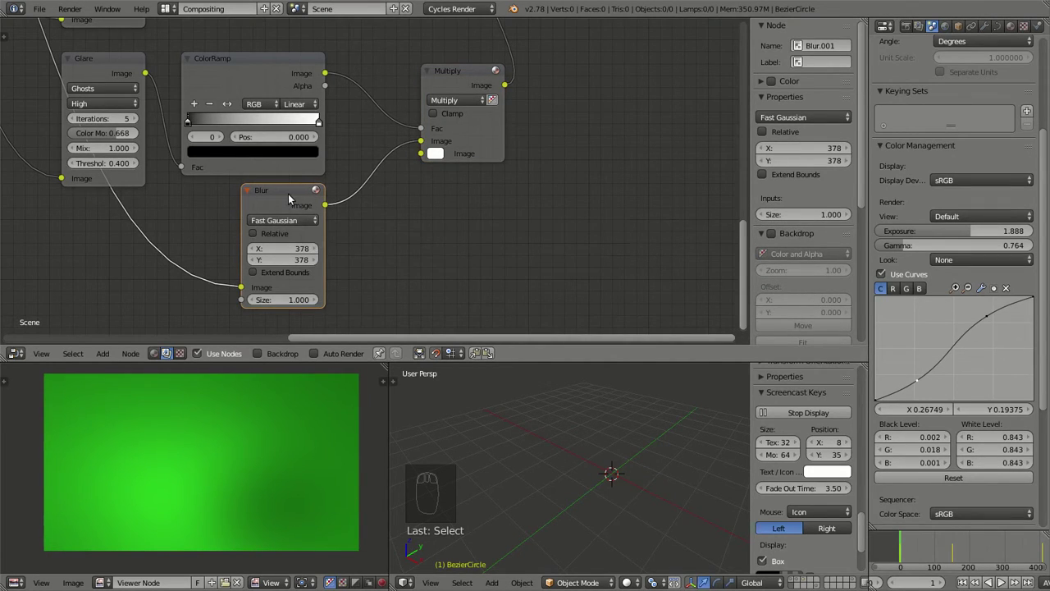
click(302, 69)
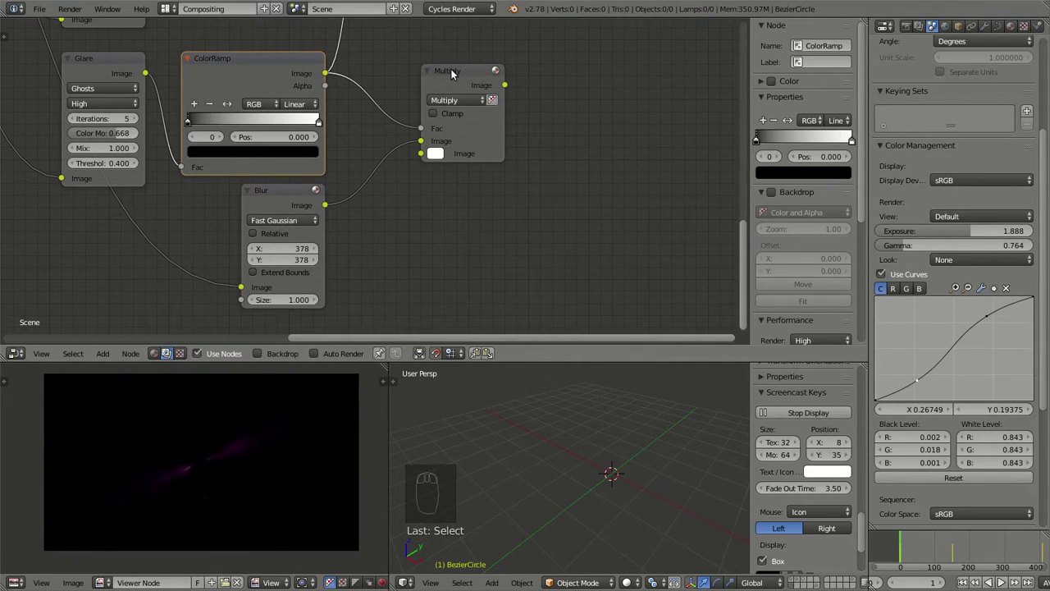
click(128, 71)
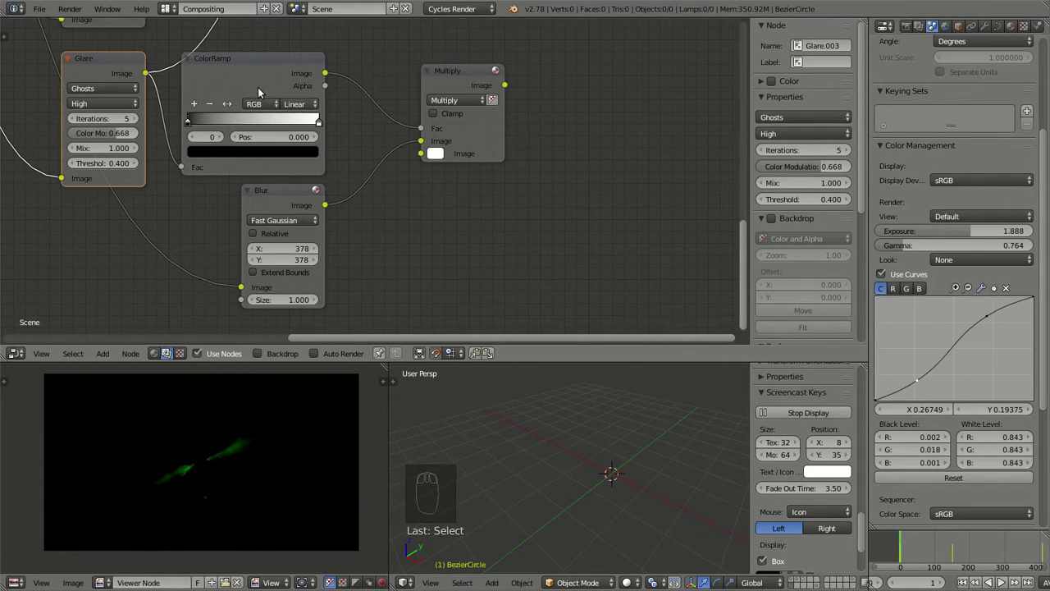
click(453, 80)
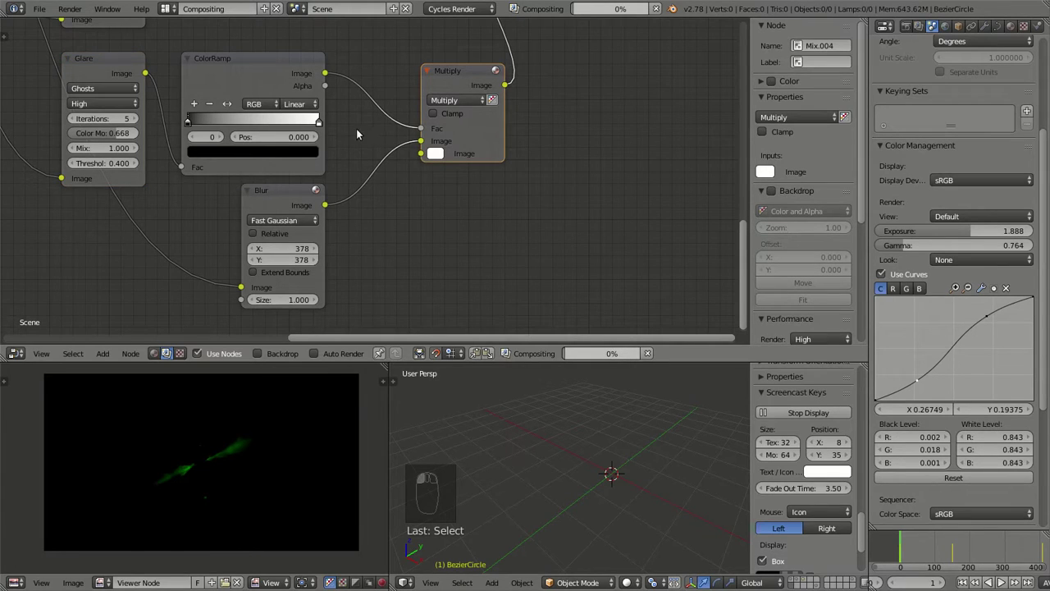
Disconnect the blur, revert the blend to Mix, and reopen the blend-type list to pick Add.
click(422, 149)
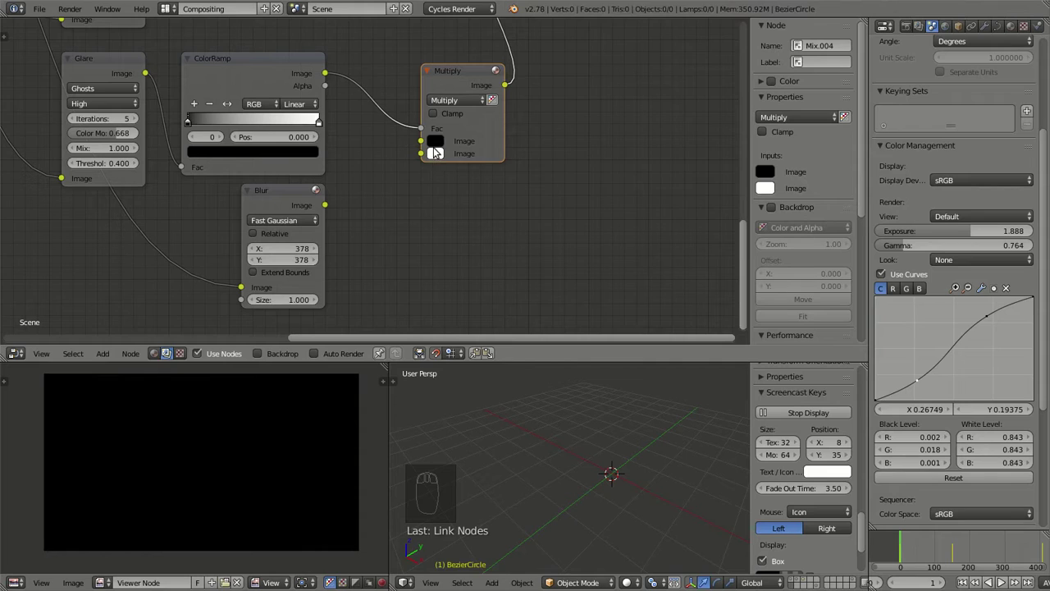
click(438, 145)
click(437, 153)
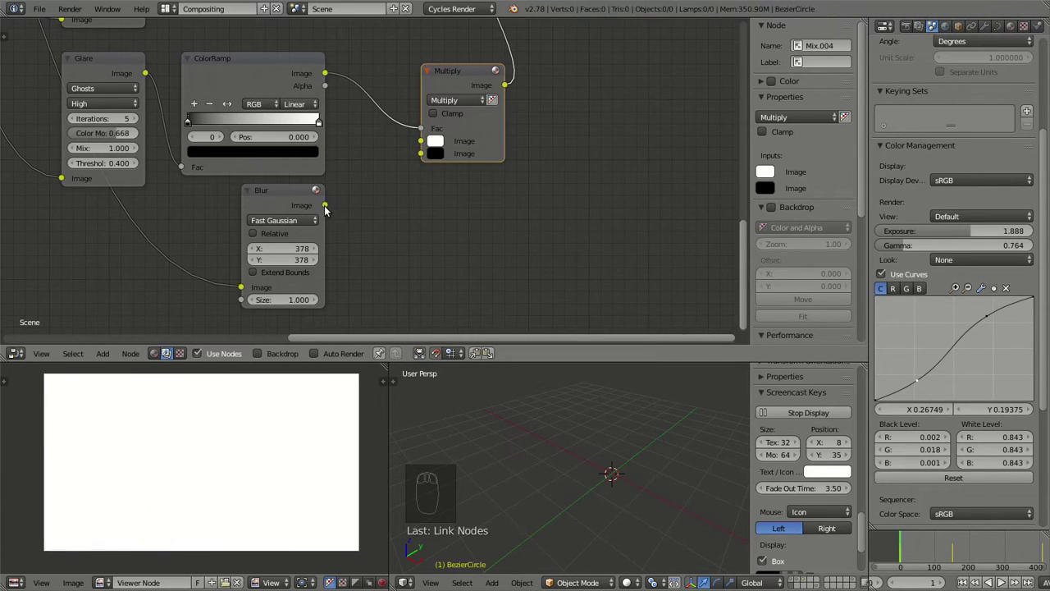
click(452, 104)
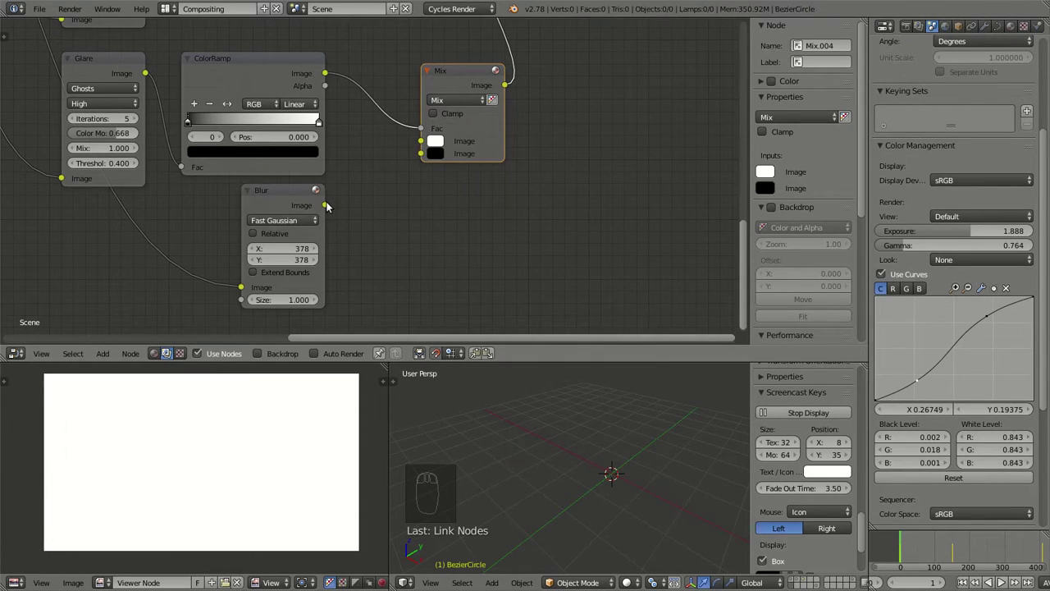
click(334, 205)
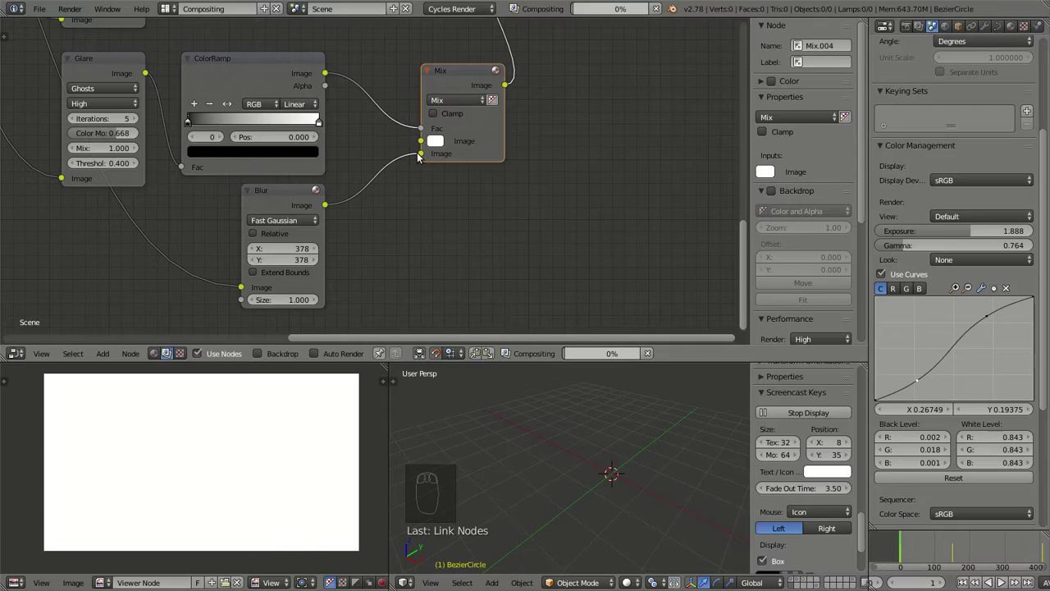
click(426, 156)
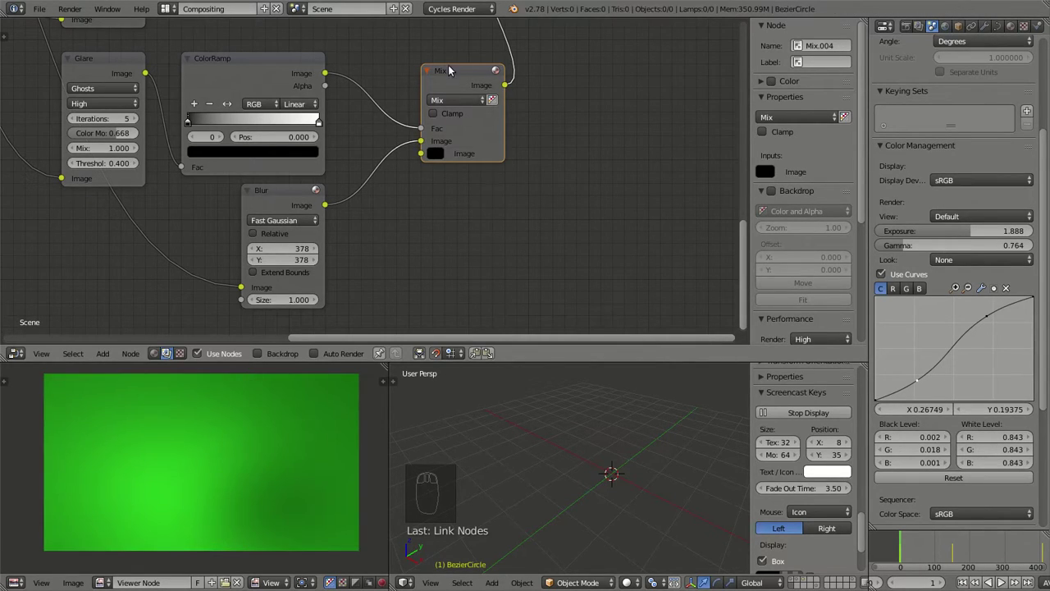
click(413, 151)
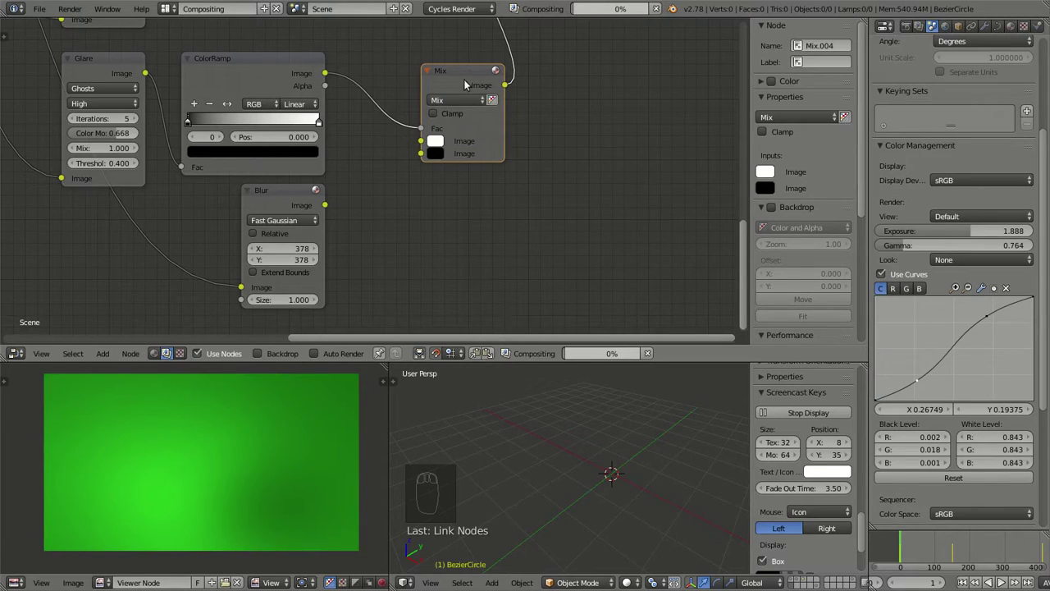
click(462, 105)
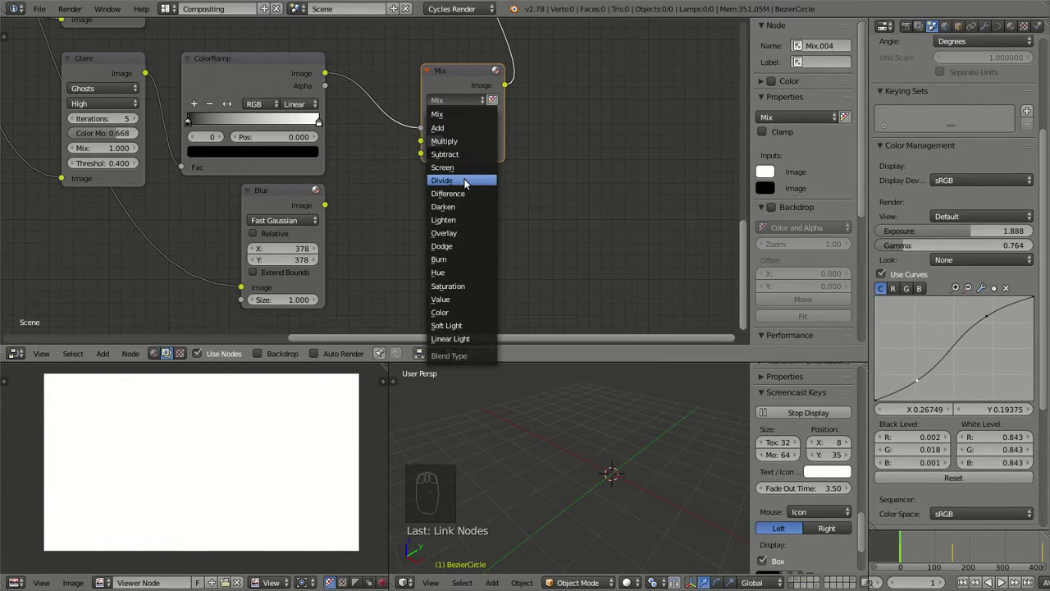
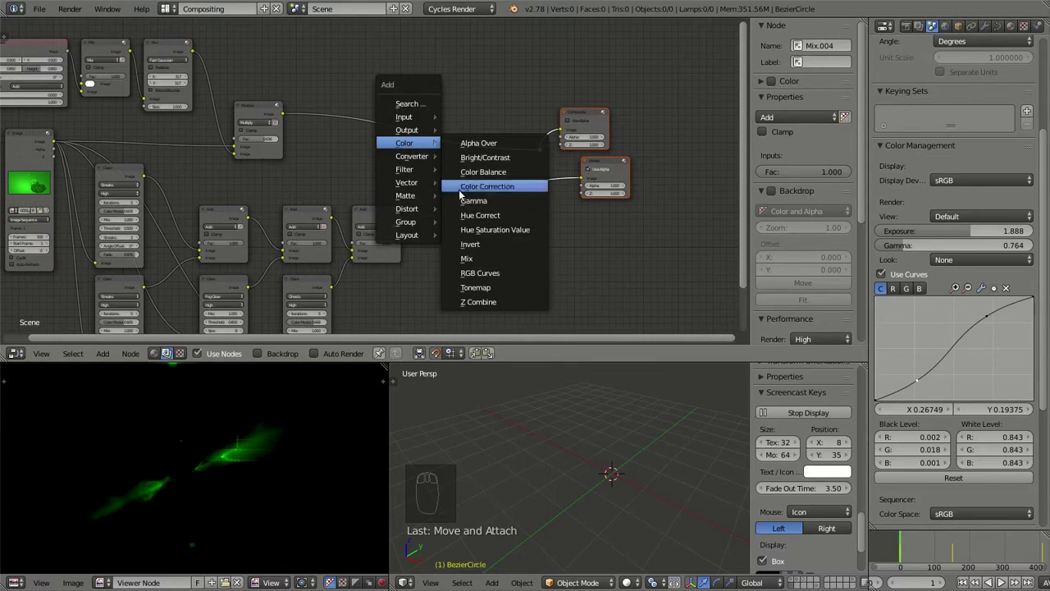
Select the Composite output node and jump the timeline to frame 76.
drag(457, 122, 543, 166)
drag(544, 154, 563, 211)
scroll(up, 3)
middle_click(563, 211)
click(445, 119)
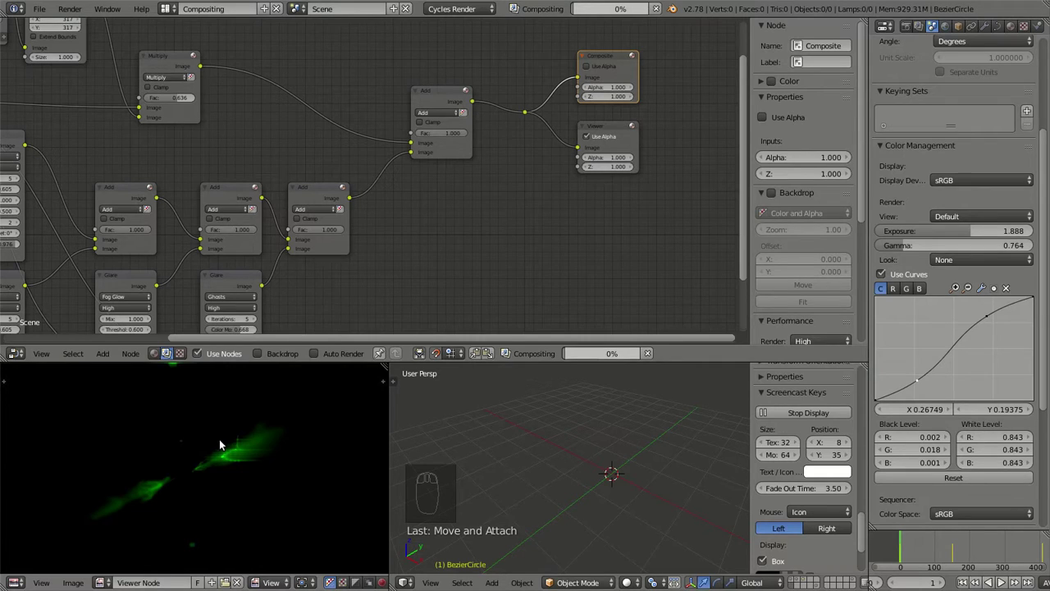
scroll(down, 3)
scroll(down, 3)
click(931, 542)
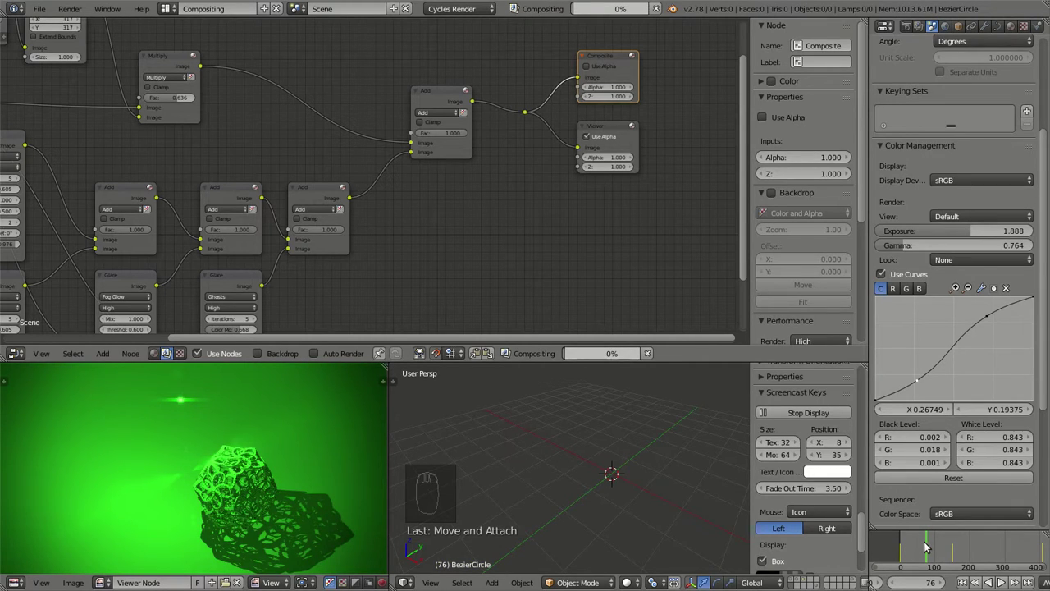
Scrub to later frames and land on frame 91 to preview the glare composite.
scroll(up, 3)
drag(225, 443, 955, 545)
click(955, 545)
scroll(down, 3)
click(982, 552)
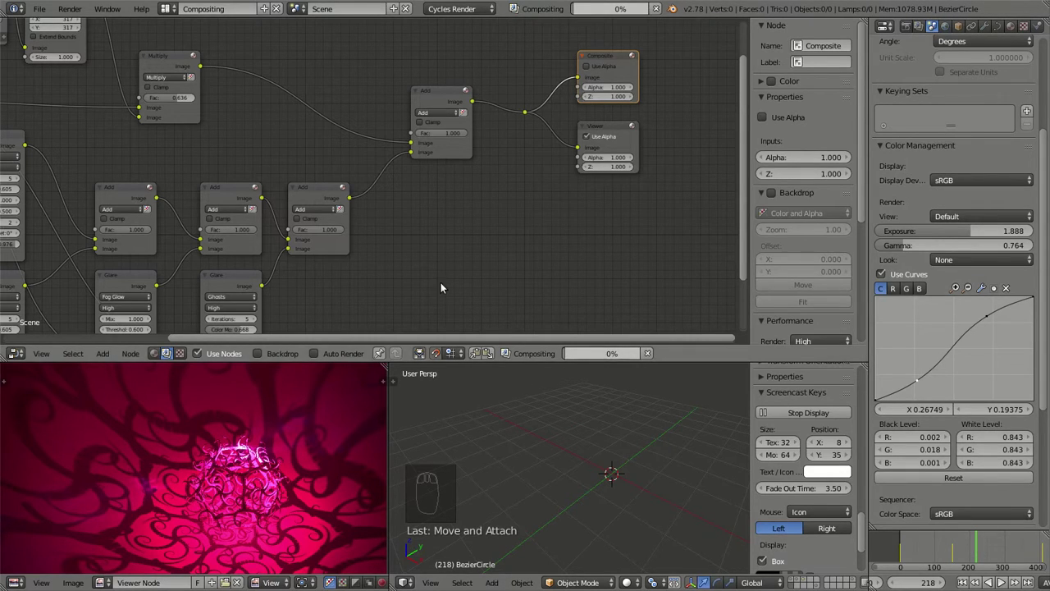
drag(400, 285, 941, 542)
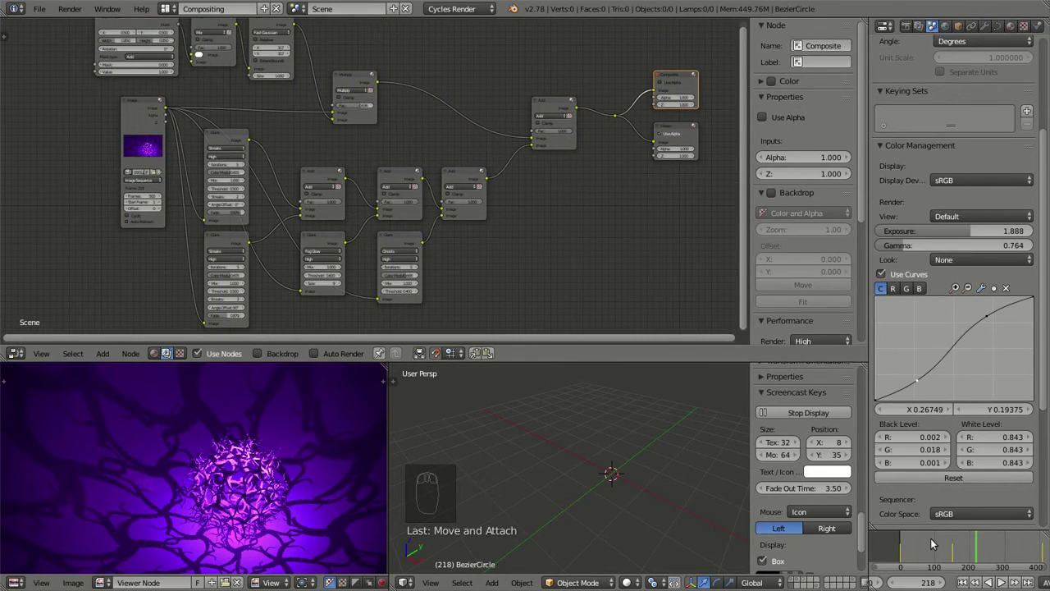
click(931, 543)
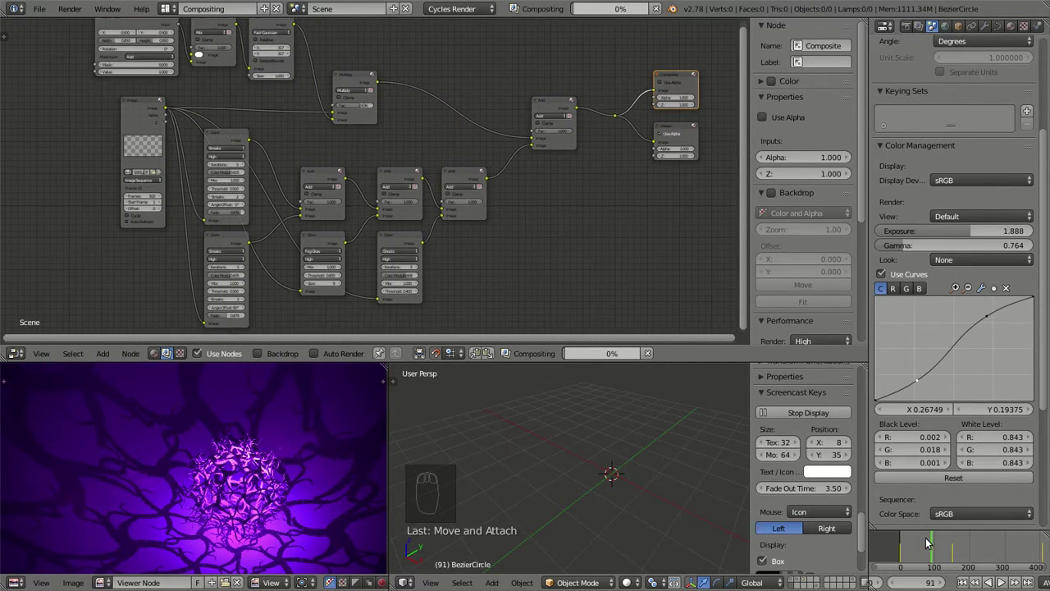
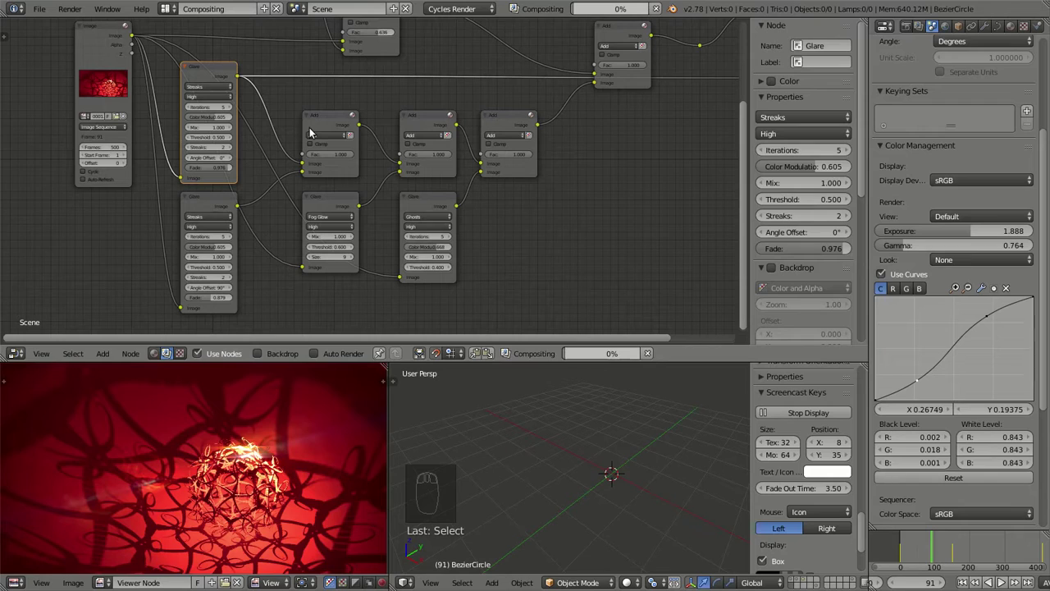
Place a new ColorRamp node below the glare nodes with the image linked to its Fac.
scroll(down, 3)
scroll(up, 3)
drag(388, 122, 339, 123)
key(shift+a)
scroll(down, 3)
drag(259, 188, 290, 287)
click(257, 77)
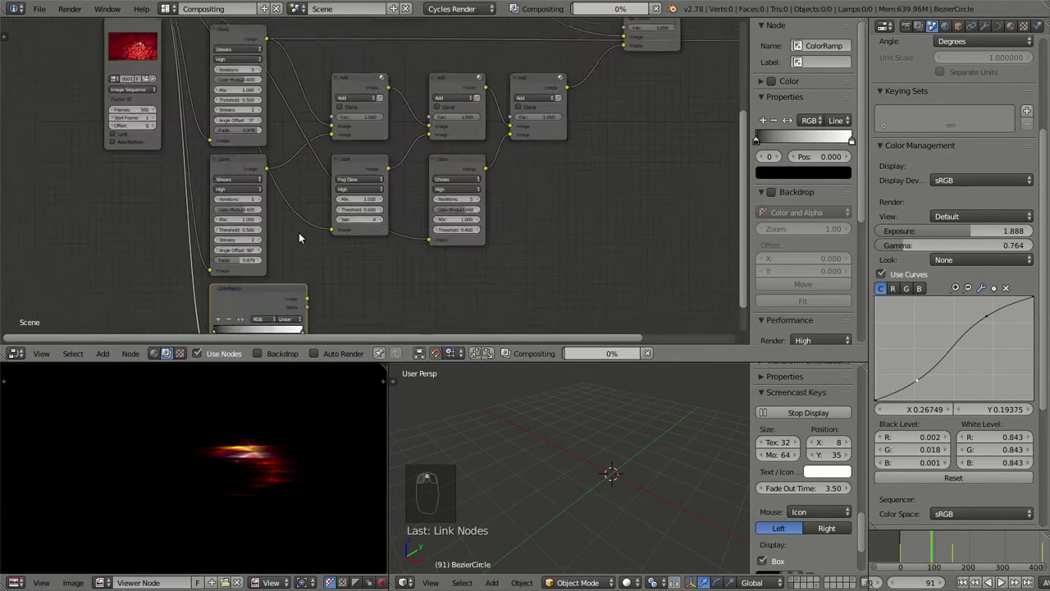
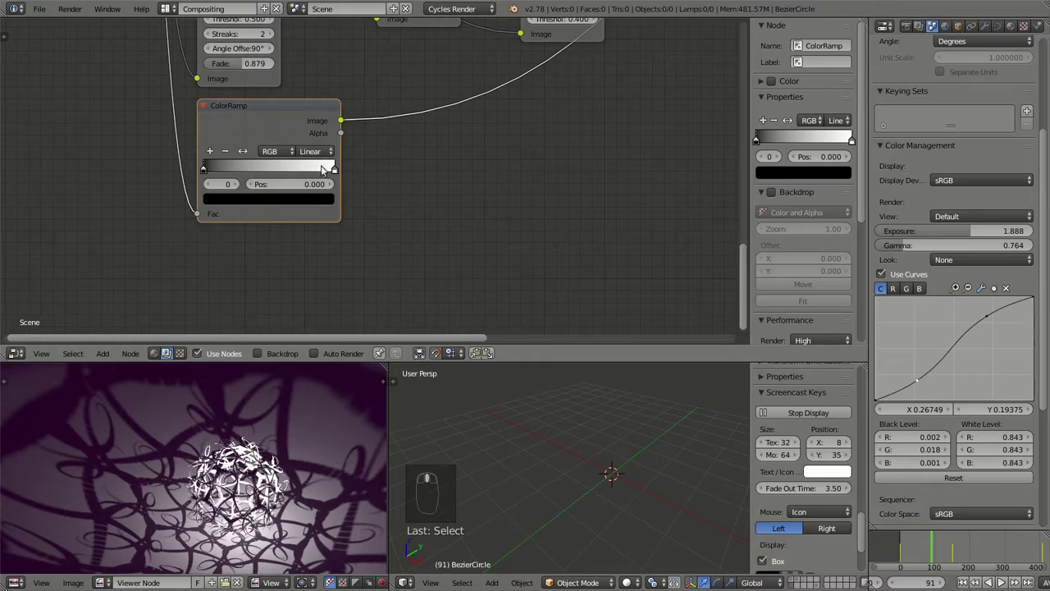
Make the ramp a hard black-white mask: constant interpolation, threshold stop near 0.58.
click(210, 175)
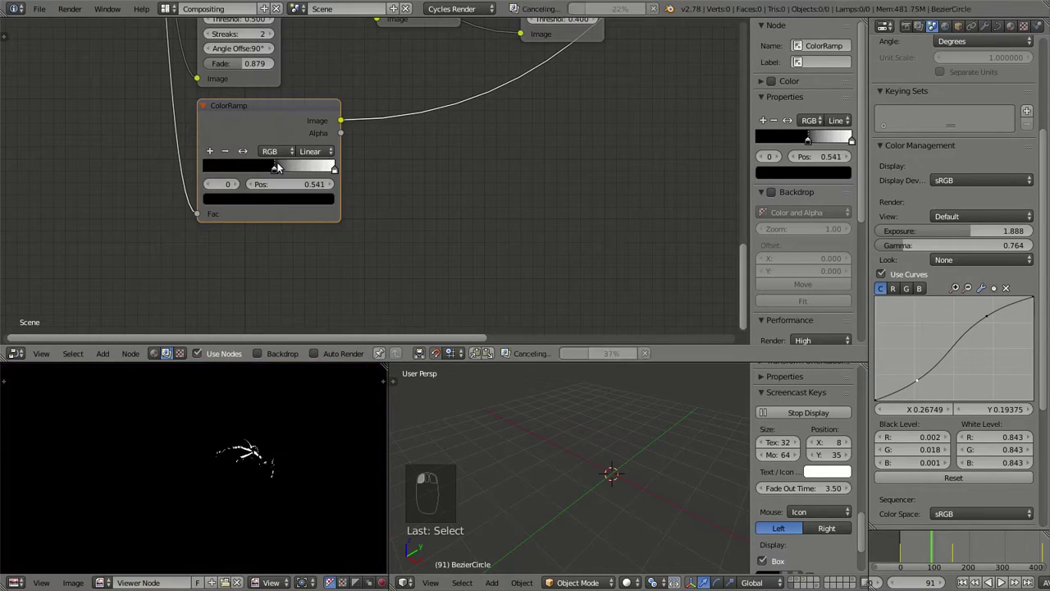
drag(916, 550, 266, 182)
middle_click(249, 444)
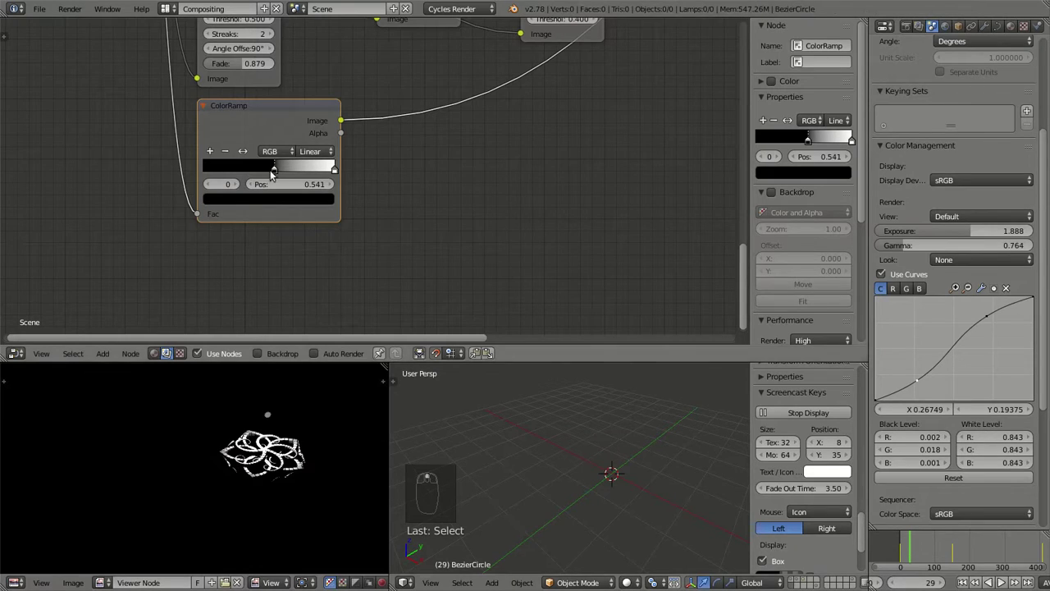
click(286, 172)
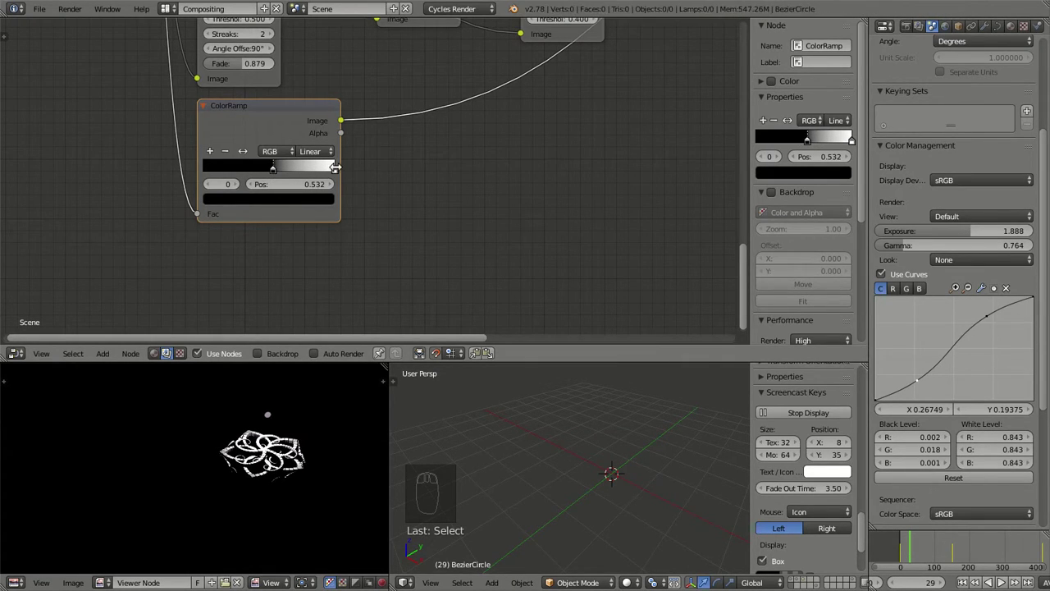
click(336, 172)
drag(403, 186, 222, 177)
click(222, 178)
drag(238, 197, 191, 196)
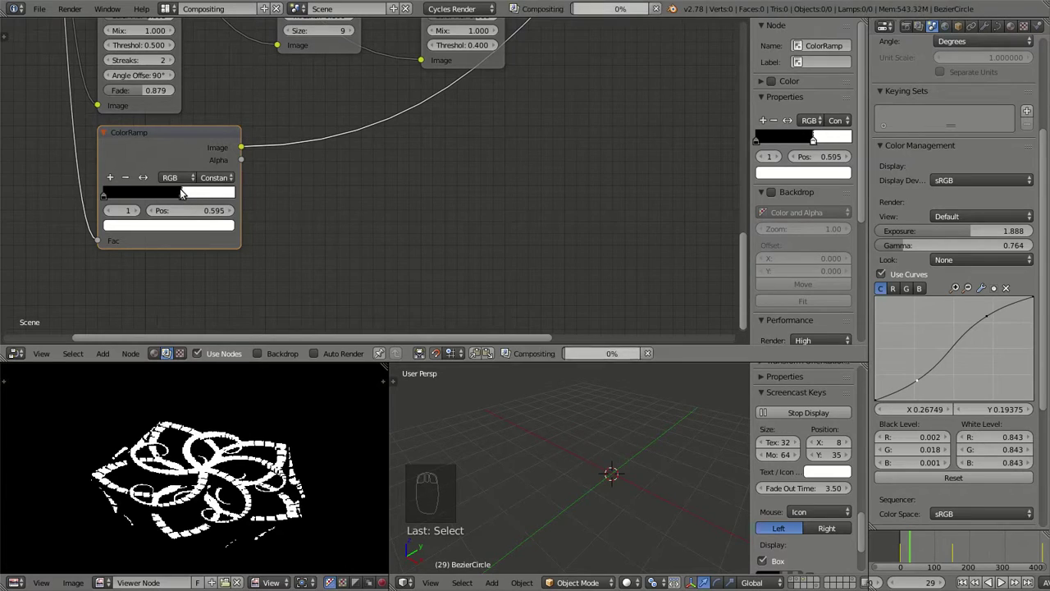
drag(284, 186, 344, 226)
Add a second Blur node after the constant ColorRamp.
key(shift+a)
drag(302, 143, 341, 110)
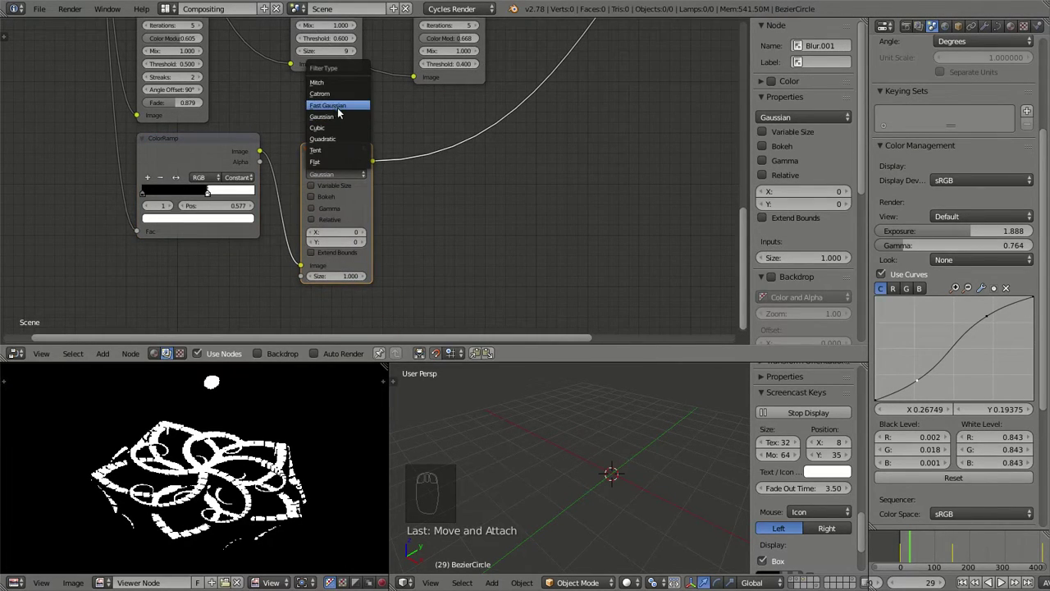
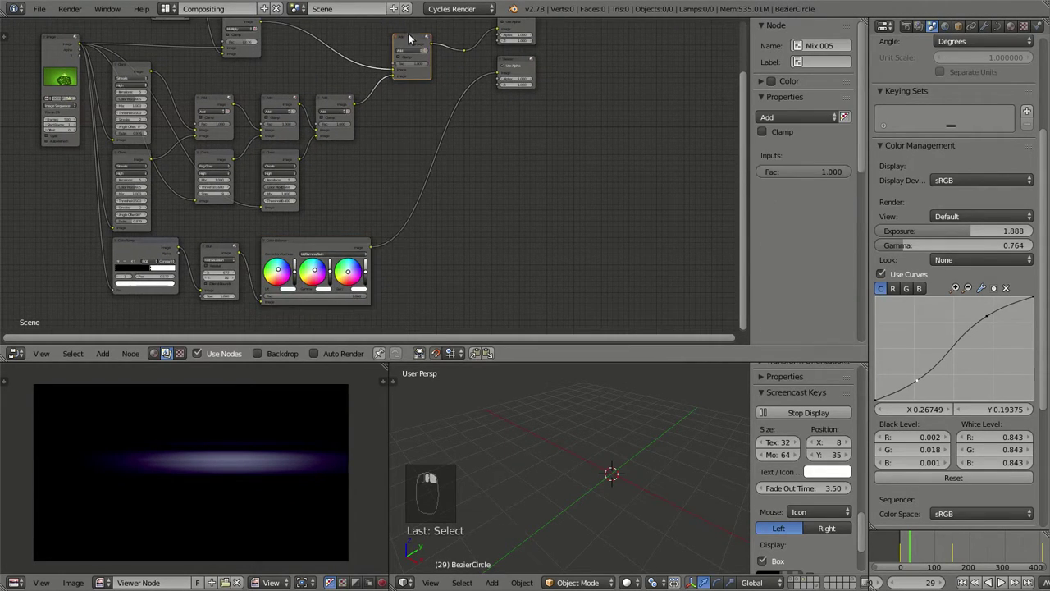
Duplicate the final Add mix node of the glare chain to get a new Add node.
key(a)
key(b)
click(370, 65)
middle_click(371, 66)
key(g)
key(shift+a)
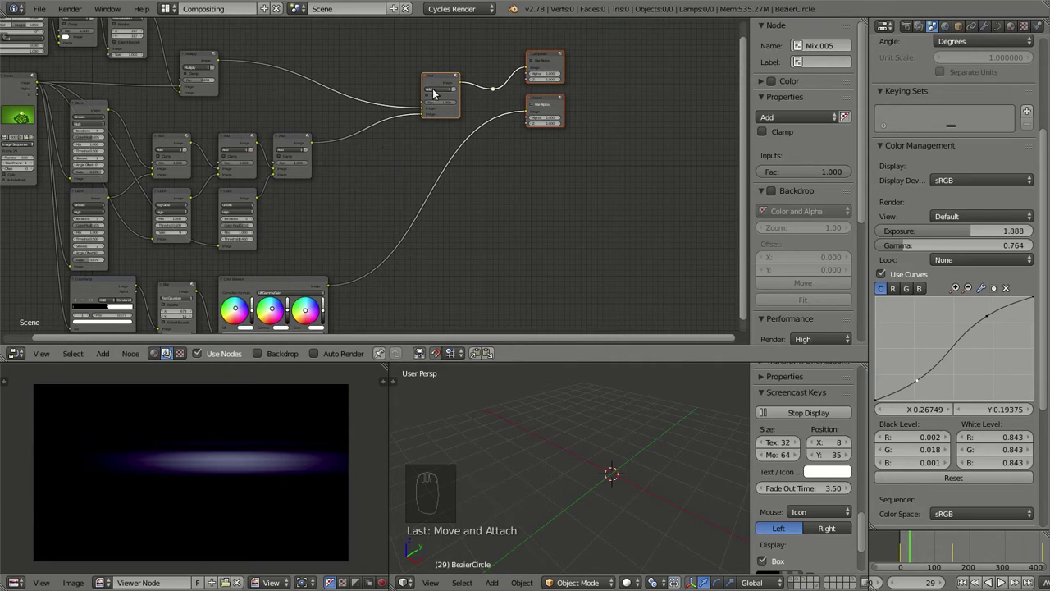
click(430, 83)
key(shift+d)
drag(466, 108, 500, 95)
click(500, 92)
Add a Reroute carrying the chain's result on to the Composite and Viewer nodes.
right_click(452, 82)
key(shift+d)
click(390, 134)
right_click(478, 83)
key(ctrl+x)
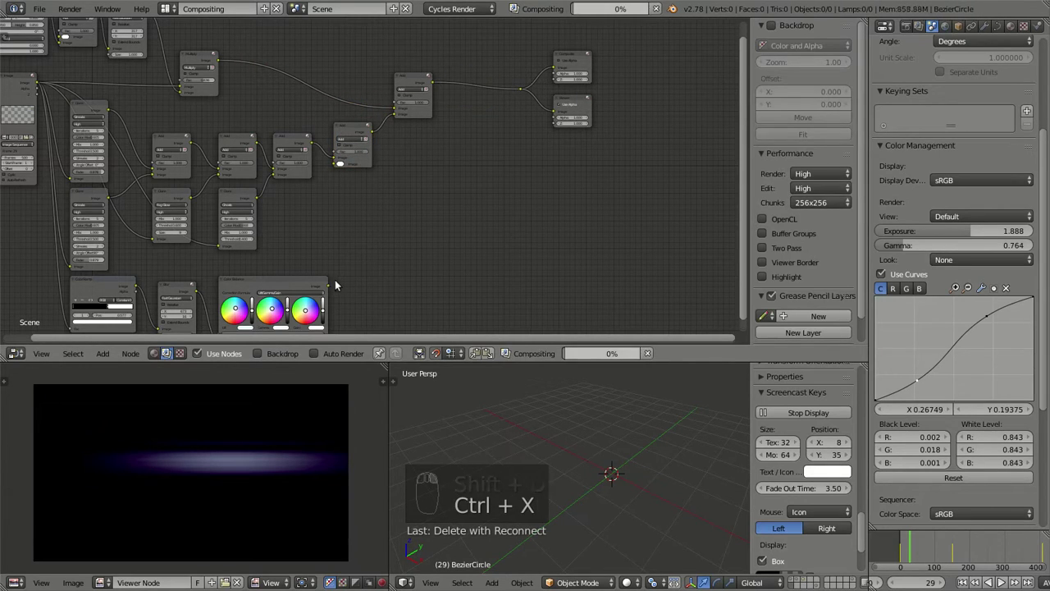
Place the new Add node after the glare chain and link the tinted Color Balance streak into it.
drag(337, 288, 410, 148)
drag(332, 264, 407, 67)
click(404, 65)
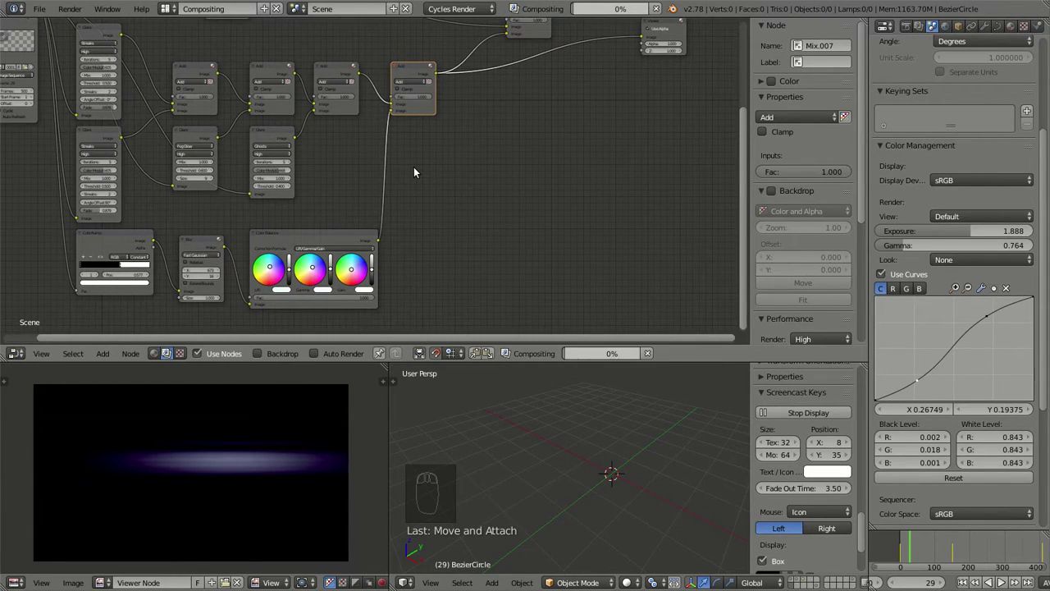
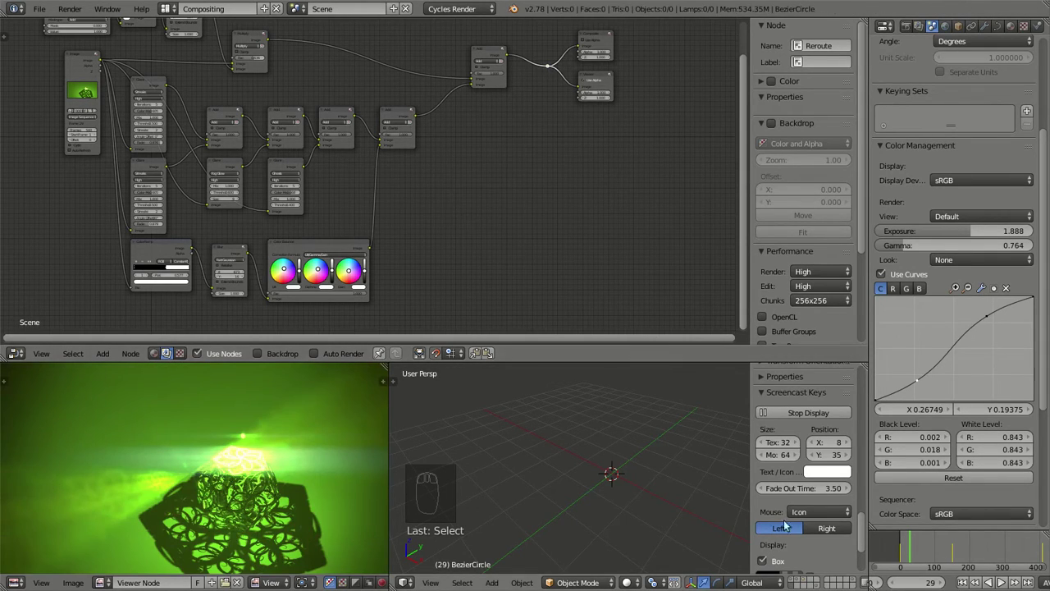
Preview the glare composite at frames 93 and 196 of the sequence.
click(937, 547)
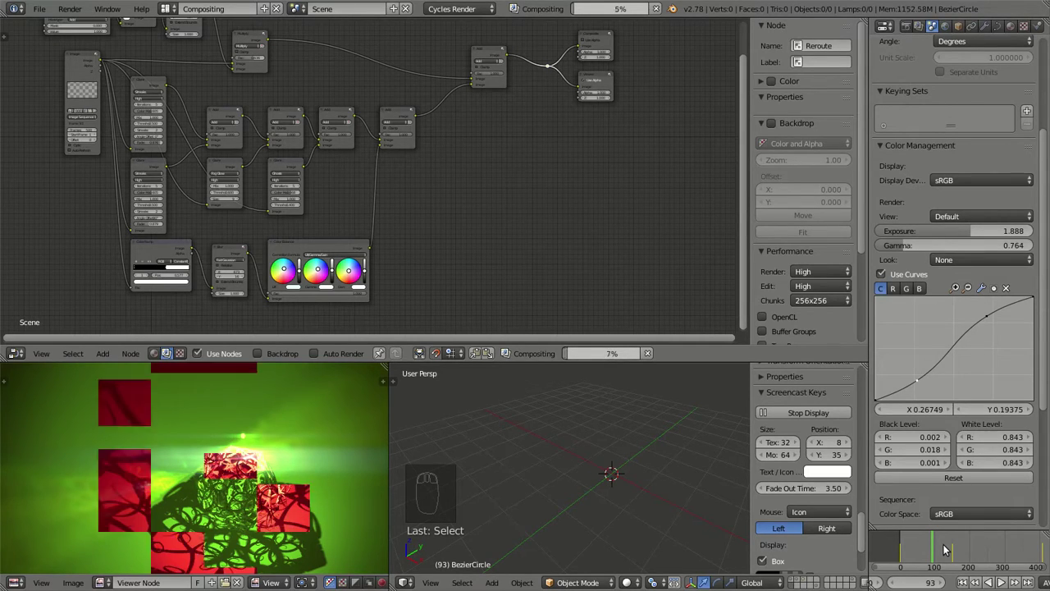
click(980, 549)
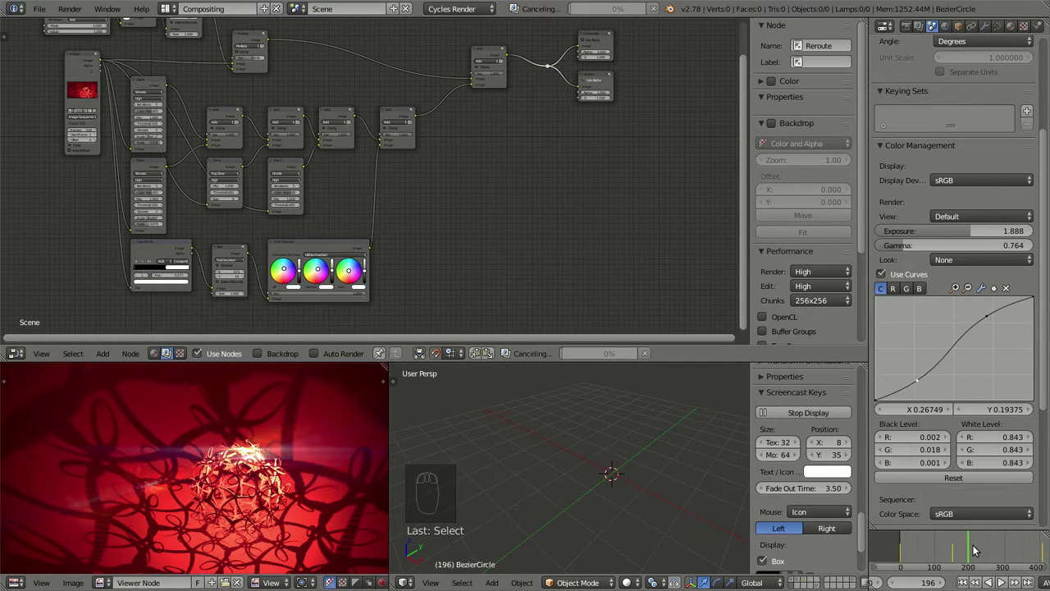
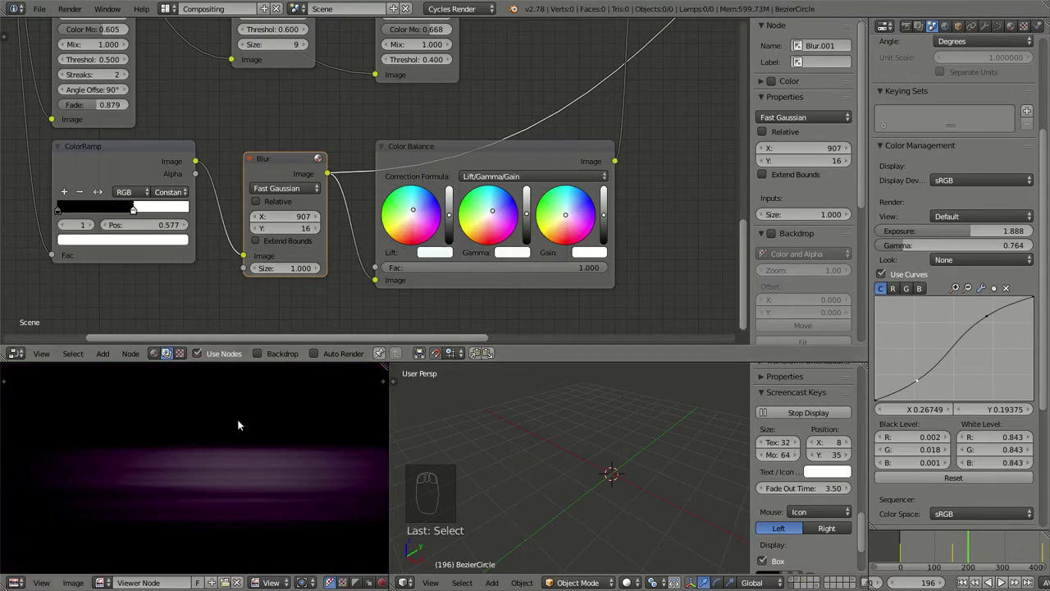
Set the streak Blur X to 1423, relink Color Balance into Mix.007 and raise its Fac to 2.0.
click(286, 217)
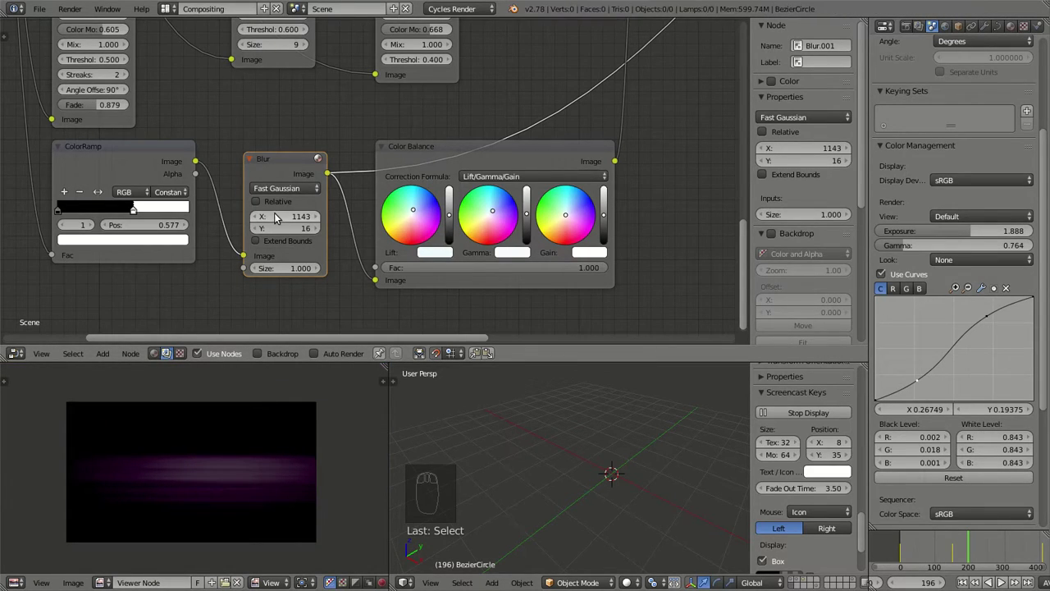
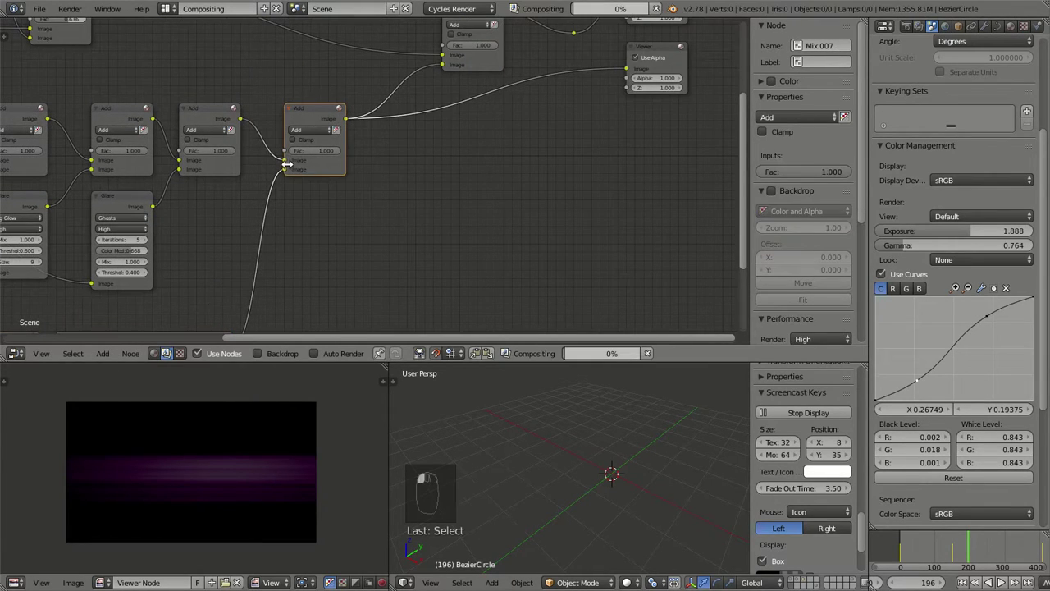
click(290, 172)
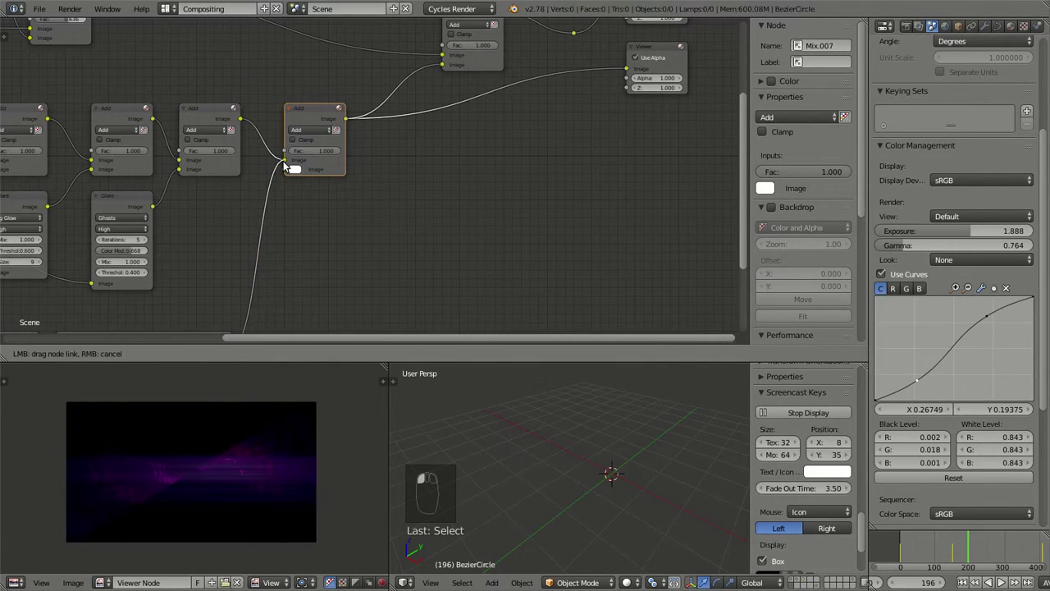
click(314, 157)
drag(292, 303, 248, 503)
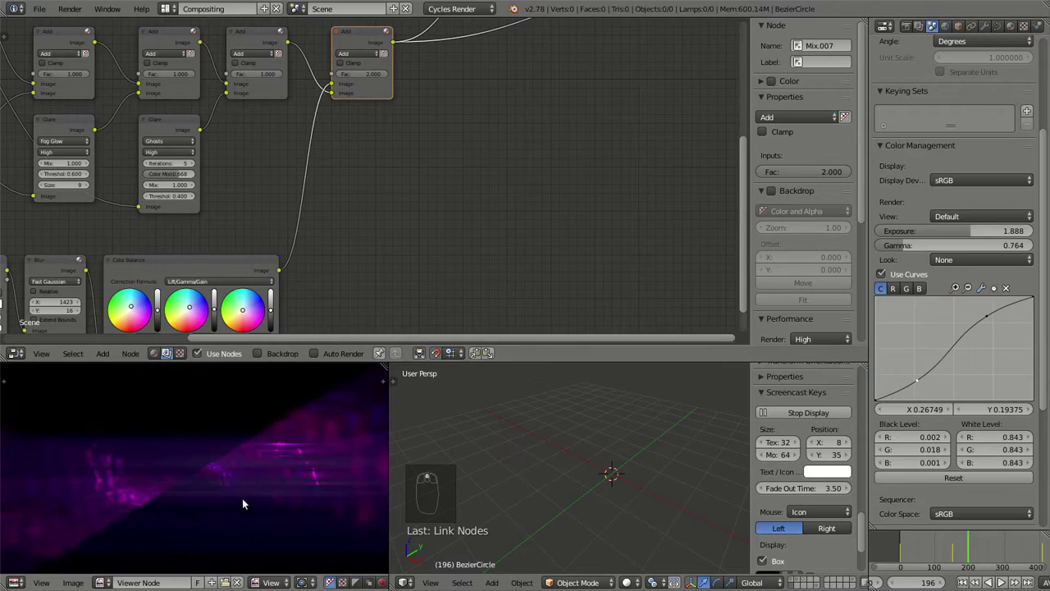
Send the final Add node to the Viewer through the reroute and return to frame 1.
drag(340, 89, 375, 243)
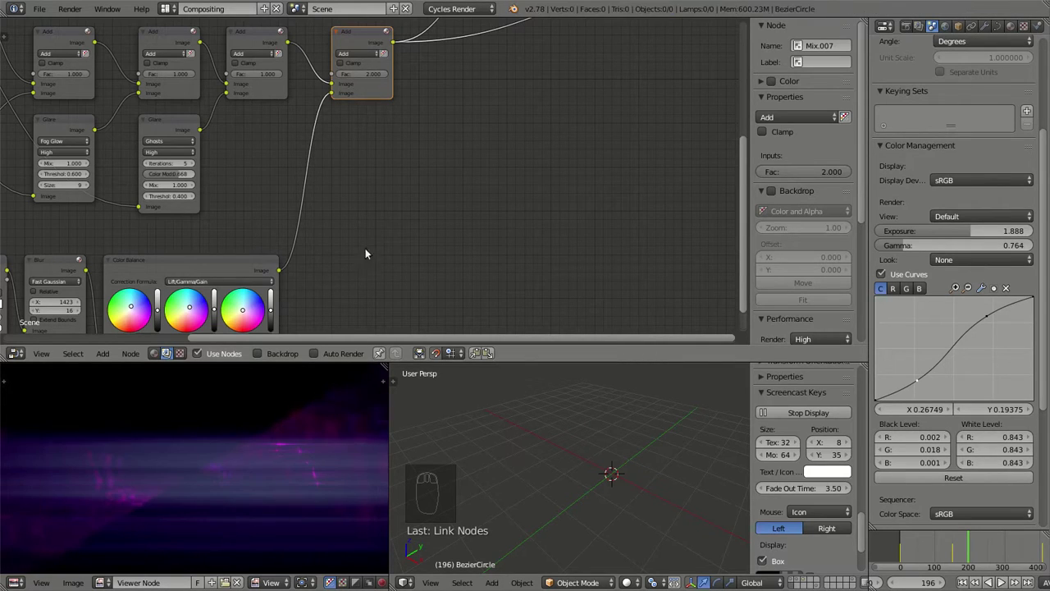
middle_click(415, 119)
click(448, 117)
drag(244, 469, 239, 444)
scroll(up, 3)
click(972, 584)
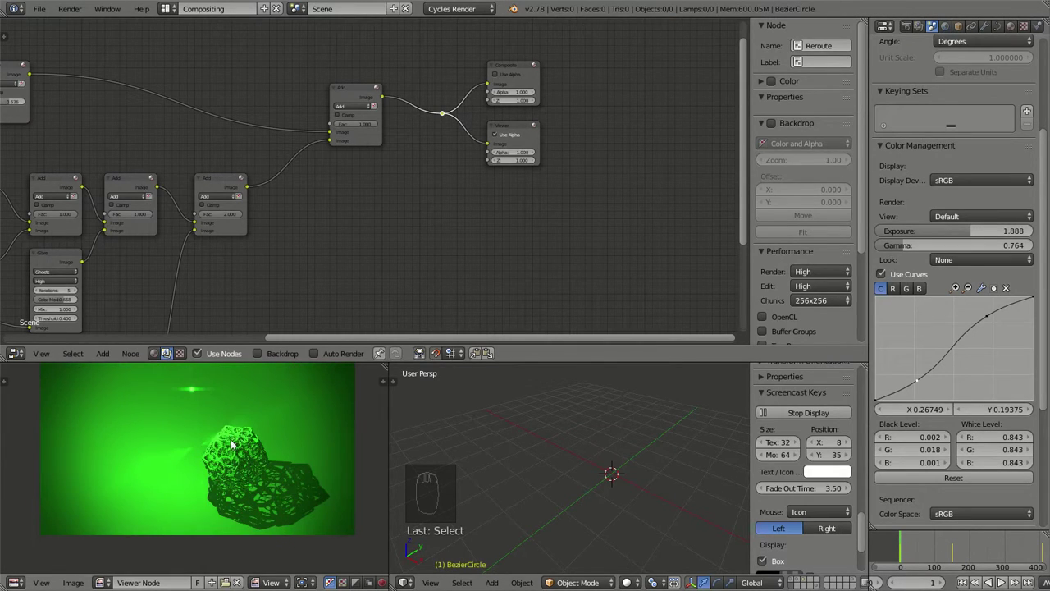
Pan back to the glare chain and step the timeline through frames 326 and 438.
drag(209, 379, 429, 214)
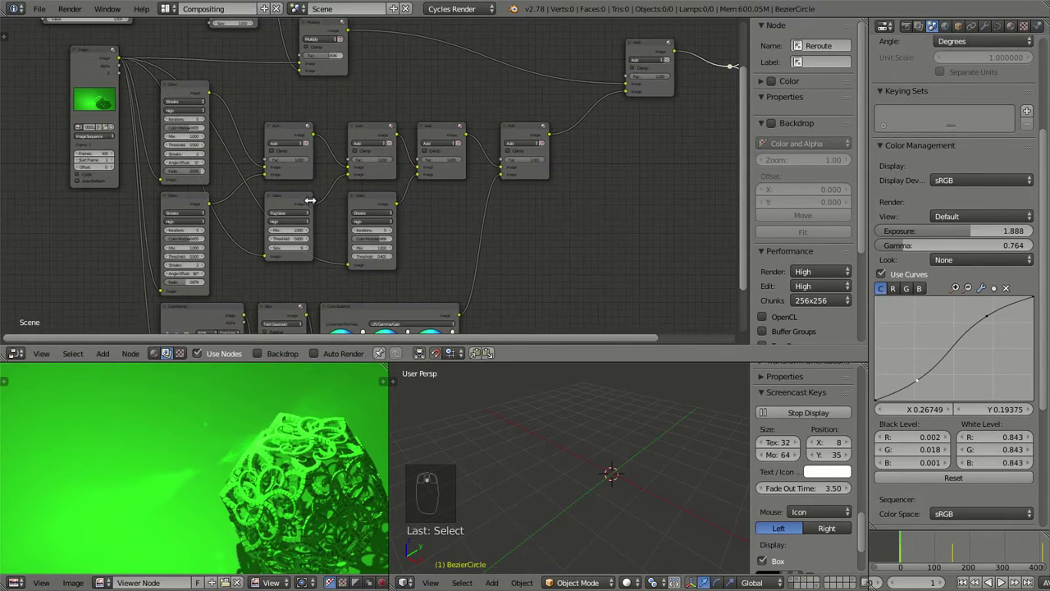
middle_click(261, 181)
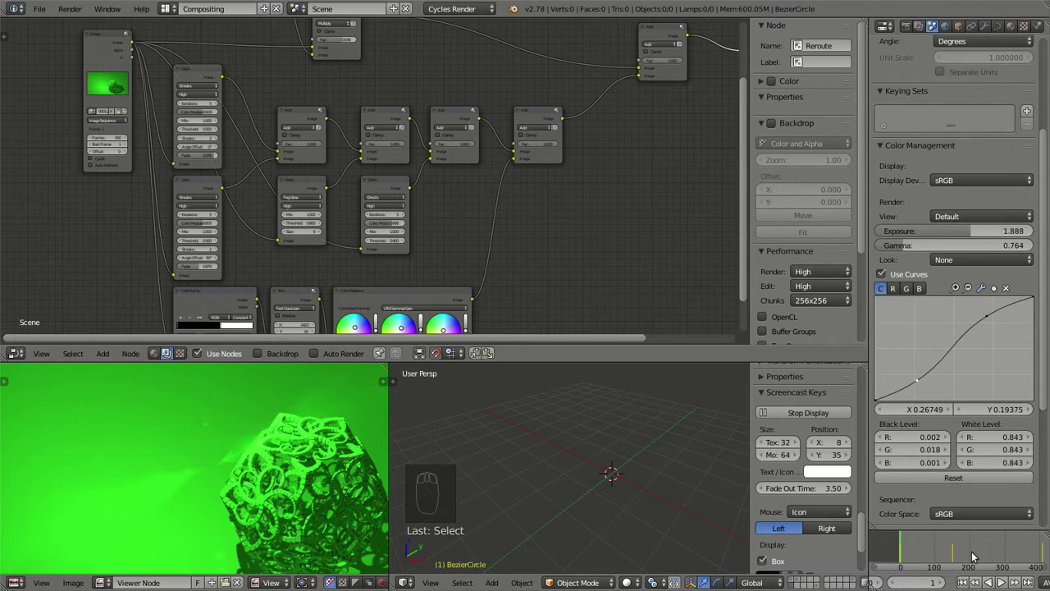
click(976, 555)
scroll(up, 3)
scroll(up, 3)
drag(1005, 580, 976, 549)
click(976, 549)
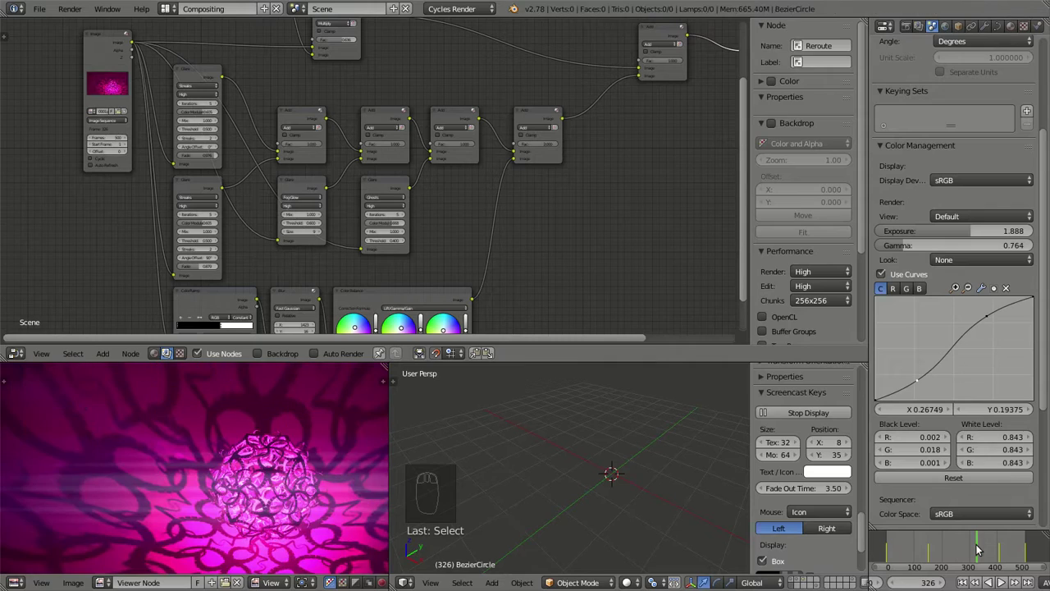
drag(977, 549, 1002, 550)
click(1002, 550)
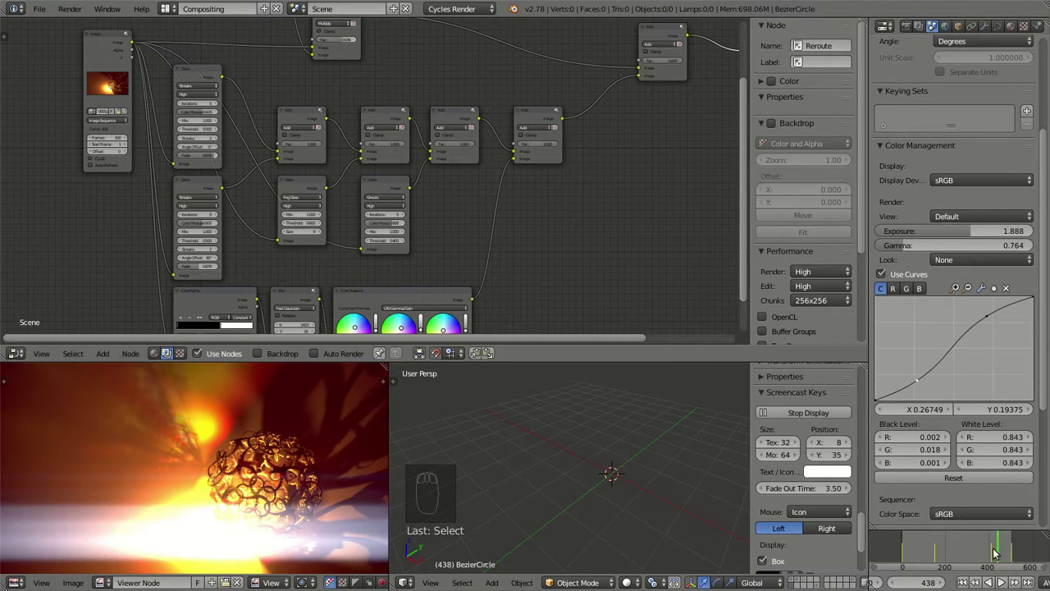
Scrub later frames to preview the glare and settle on frame 472 with the green-lit cage.
click(1000, 552)
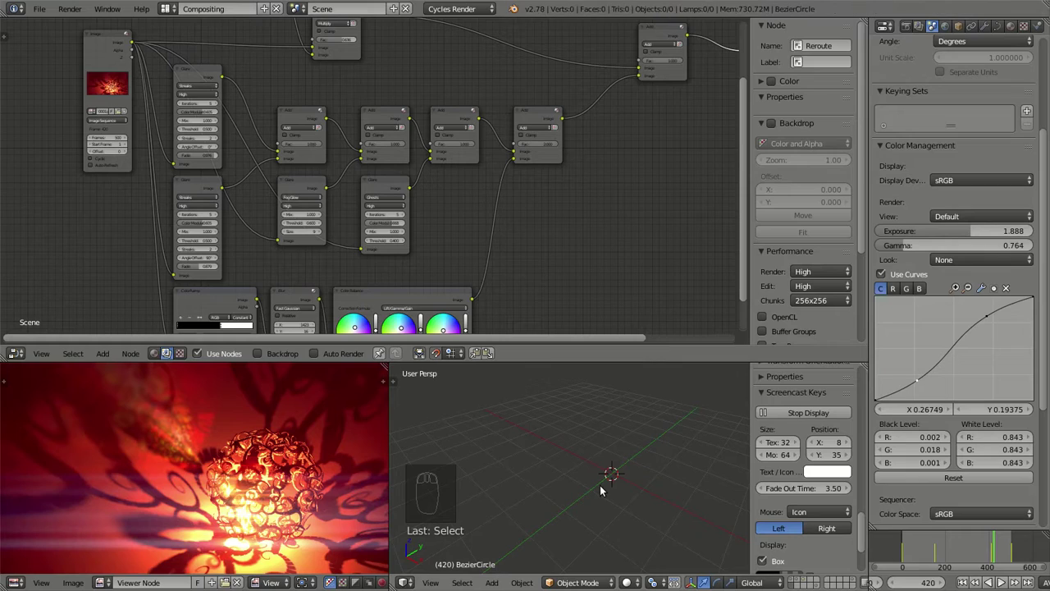
click(1013, 547)
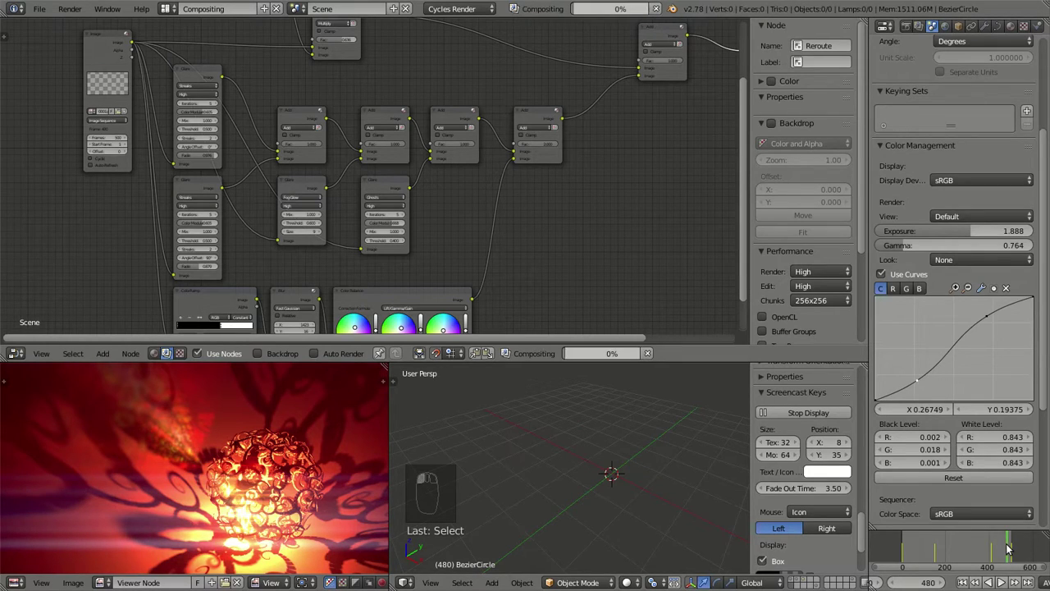
scroll(up, 3)
drag(1005, 581, 974, 549)
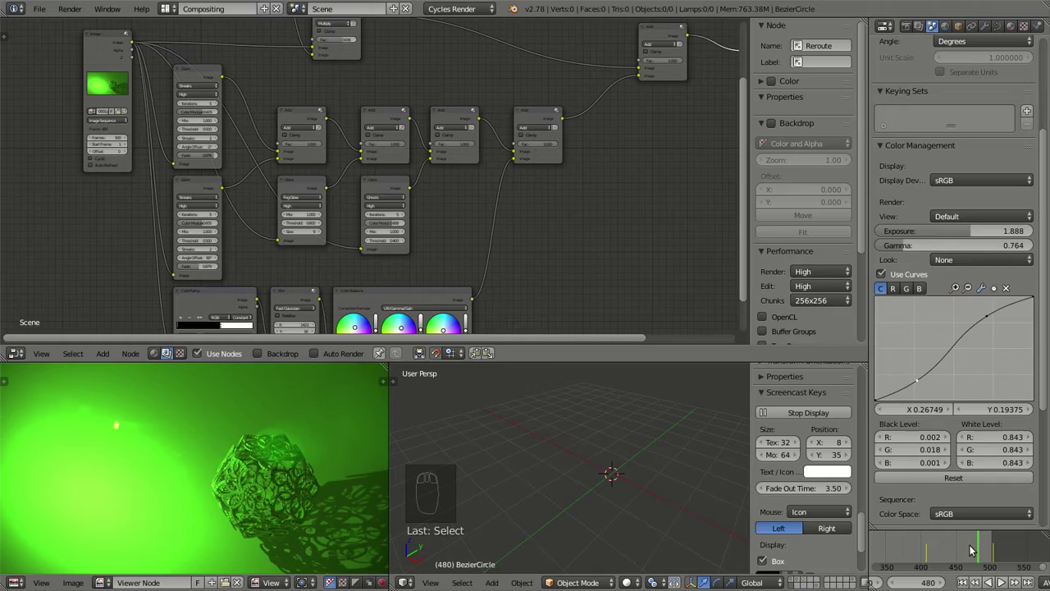
drag(968, 550, 988, 551)
click(987, 552)
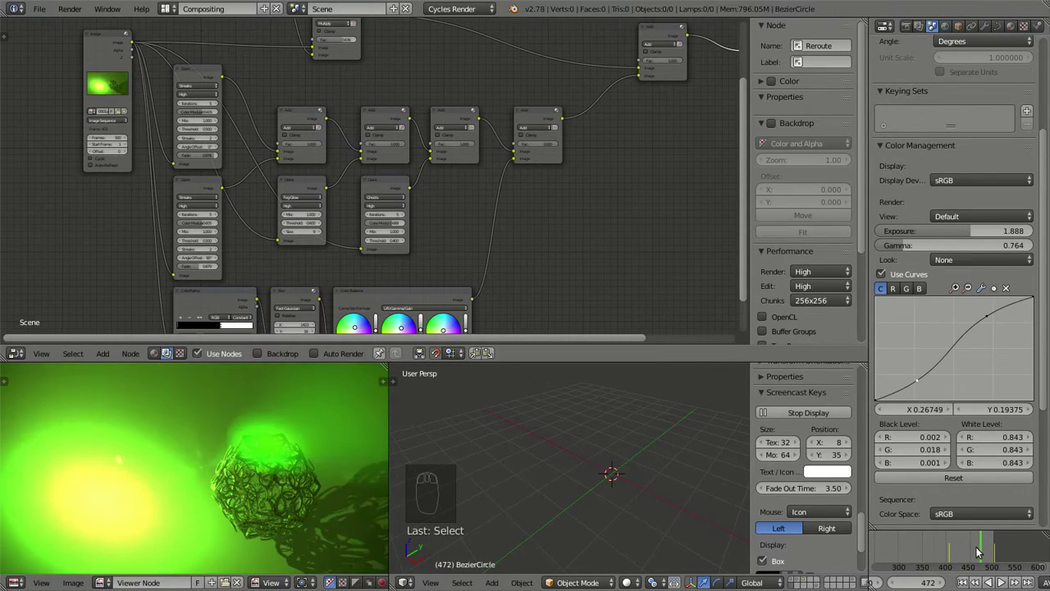
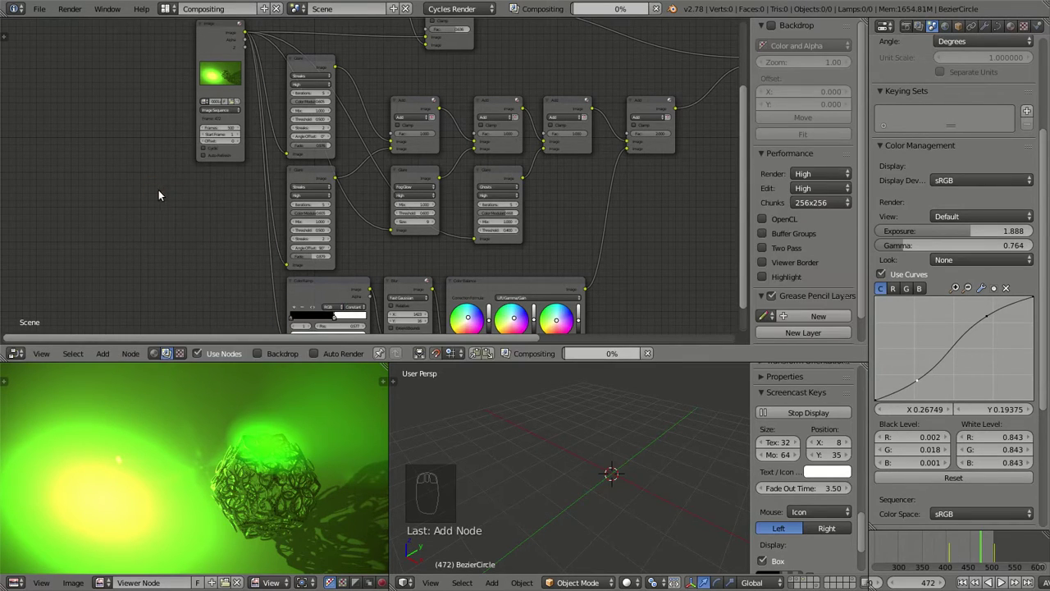
Add a Converter Math node (Add, 0.500 / 0.500) and select the vignette mask Multiply node.
key(shift+a)
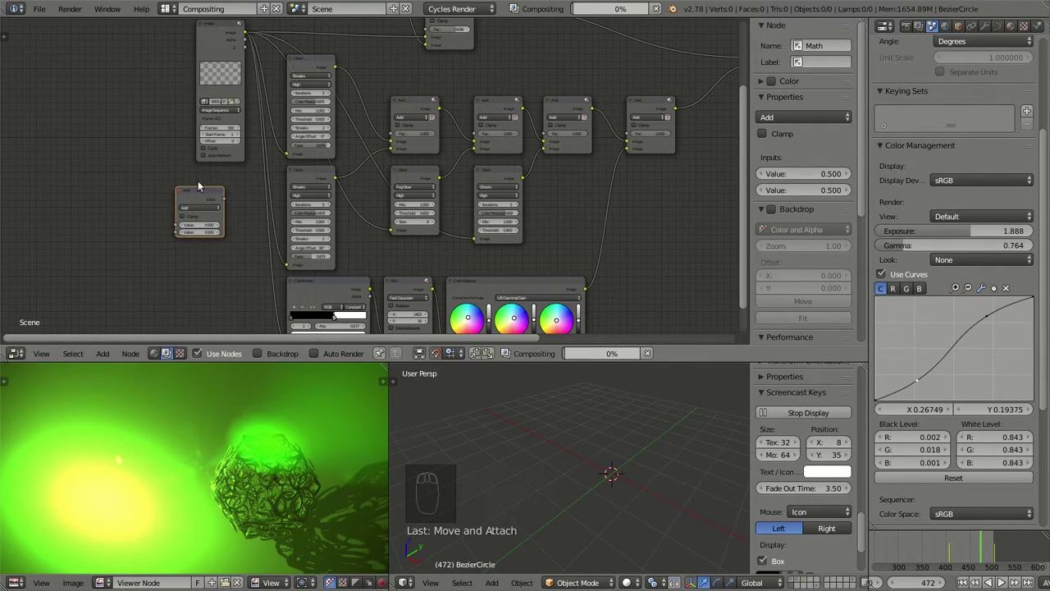
middle_click(568, 88)
scroll(up, 3)
middle_click(441, 227)
click(434, 229)
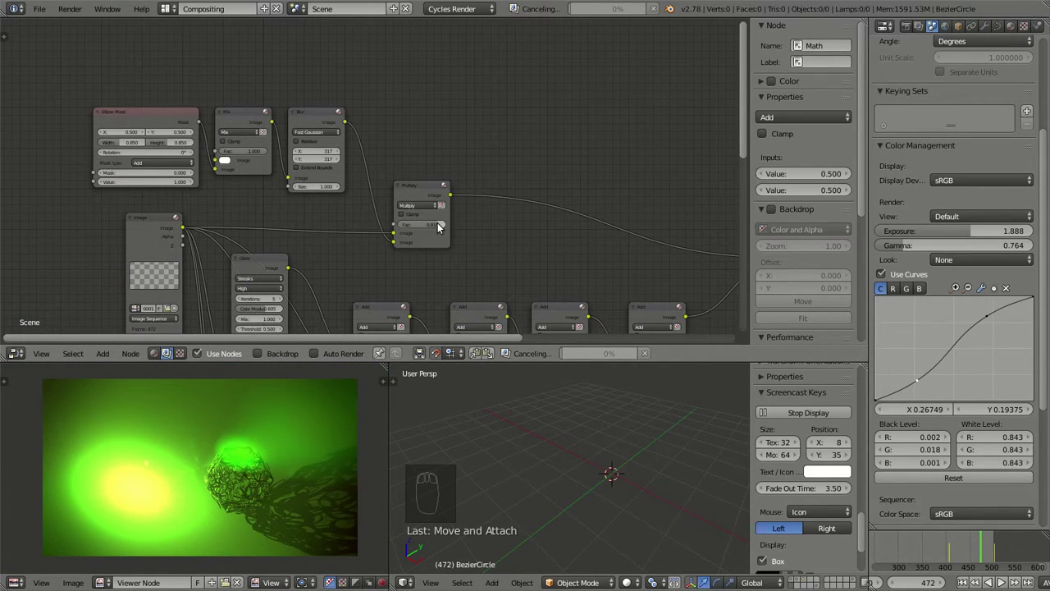
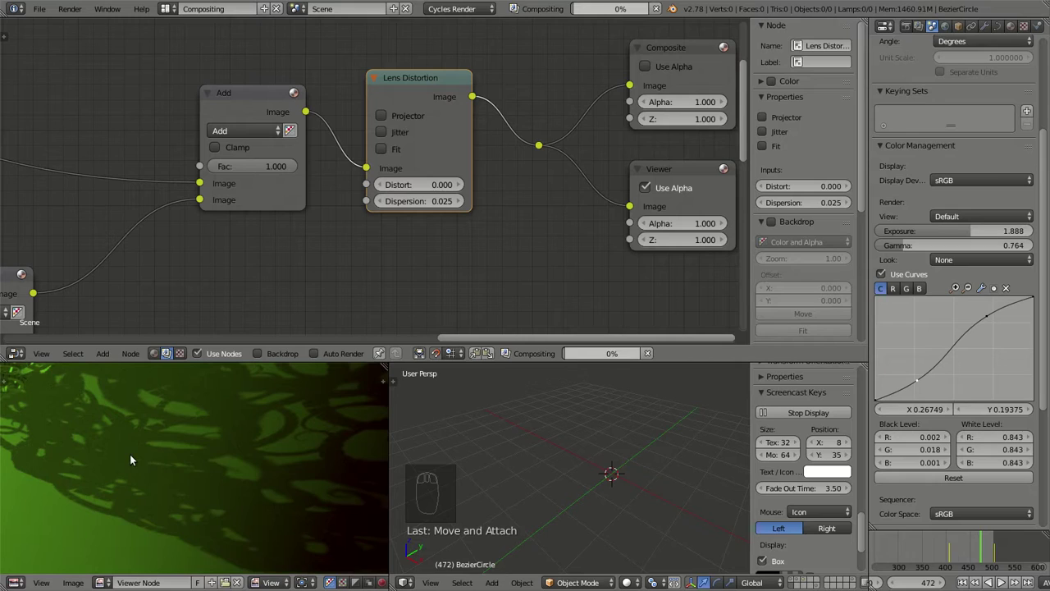
Set the vignette Multiply factor to 0.750 and the Fast Gaussian Blur to 400 by 400.
drag(105, 430, 330, 239)
click(329, 238)
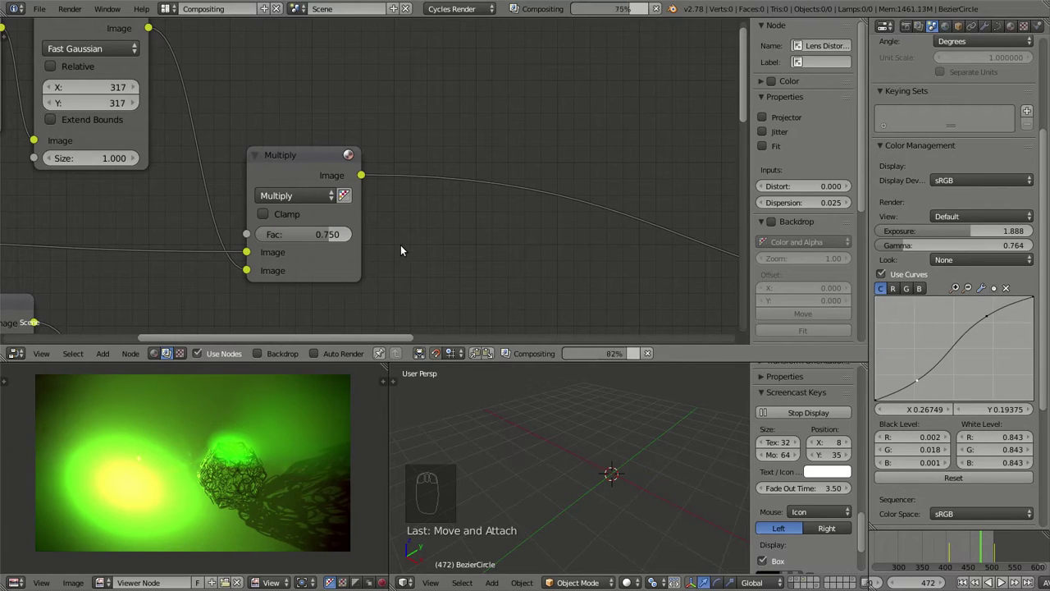
click(340, 230)
key(BackSpace)
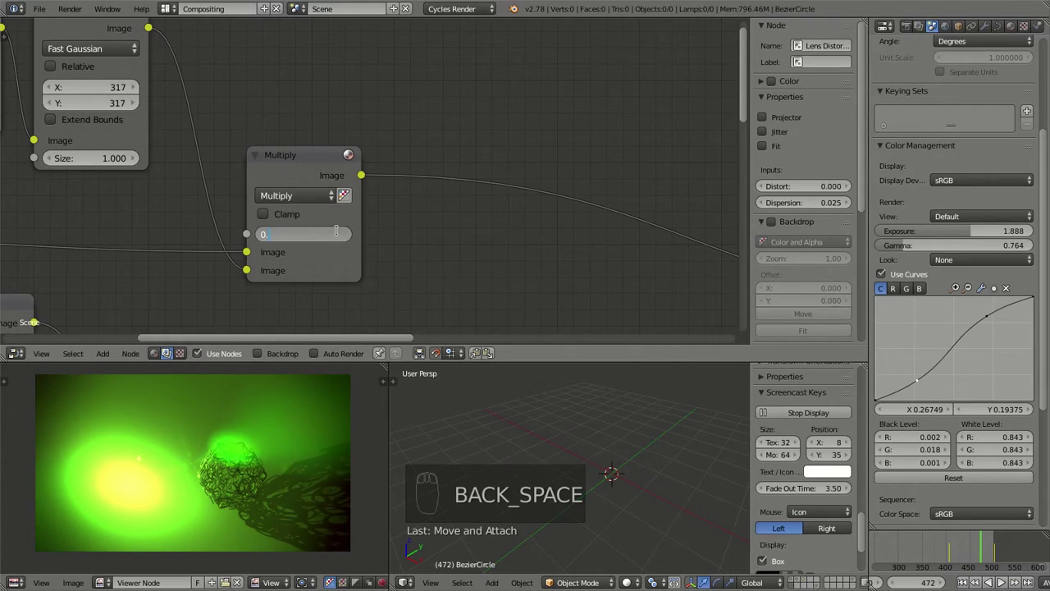
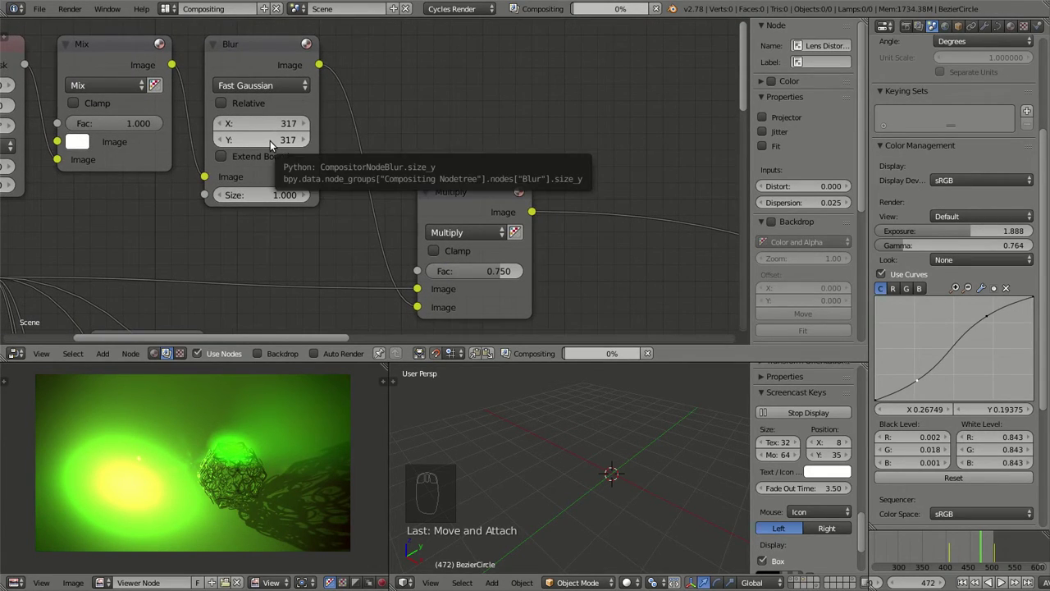
click(278, 46)
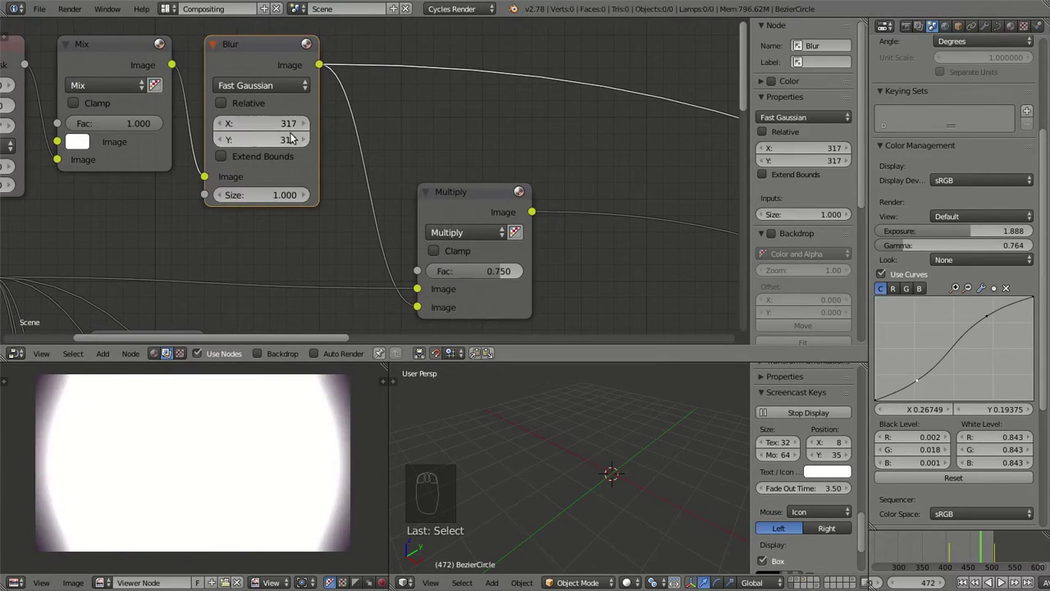
click(280, 131)
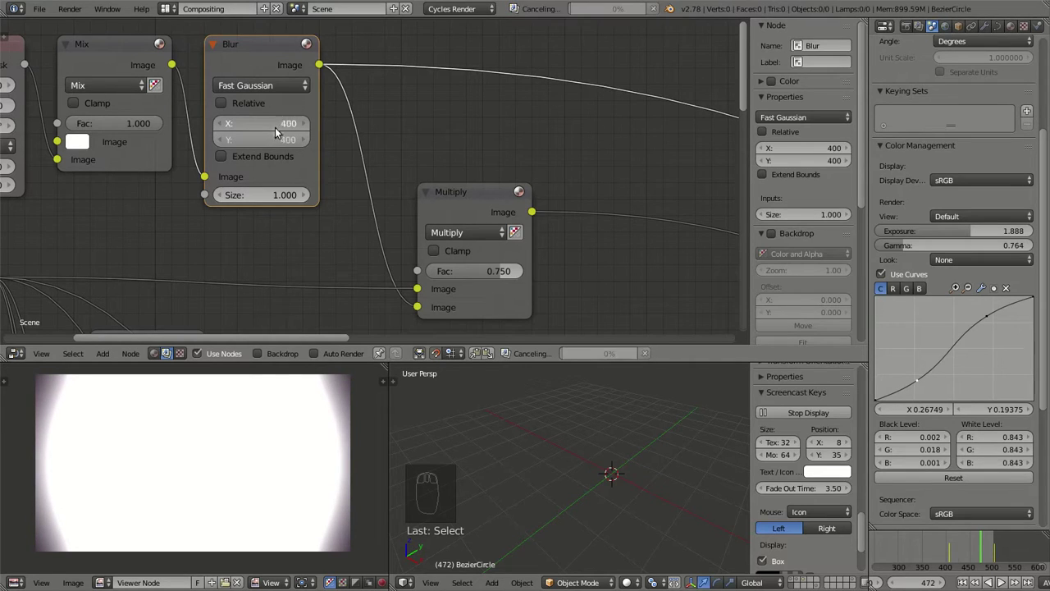
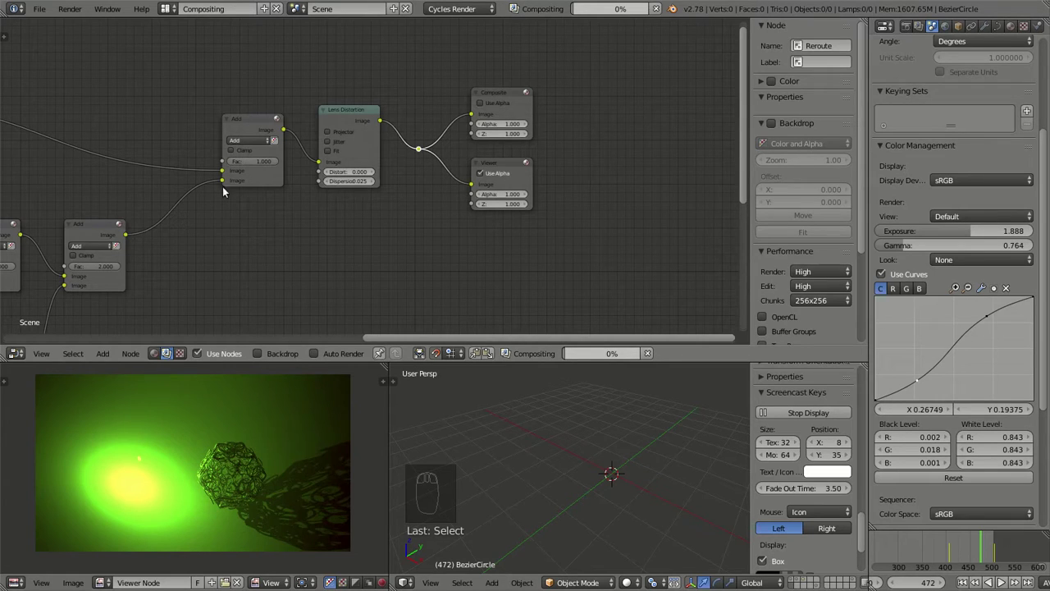
Bring the Add and Glare chain into view and scrub the timeline to frame 226.
drag(133, 250, 539, 428)
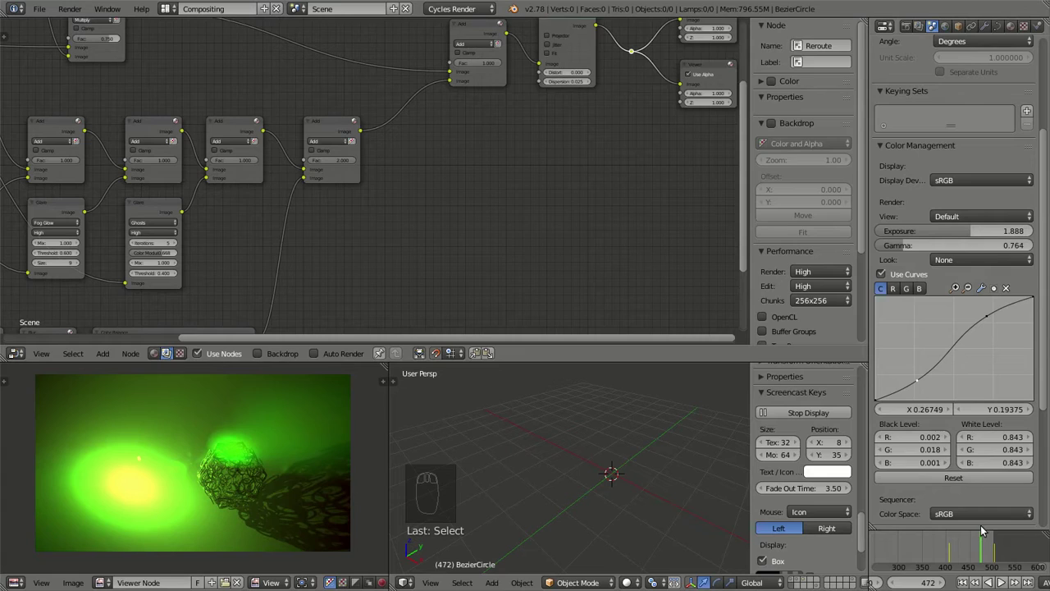
drag(1005, 580, 980, 553)
click(980, 553)
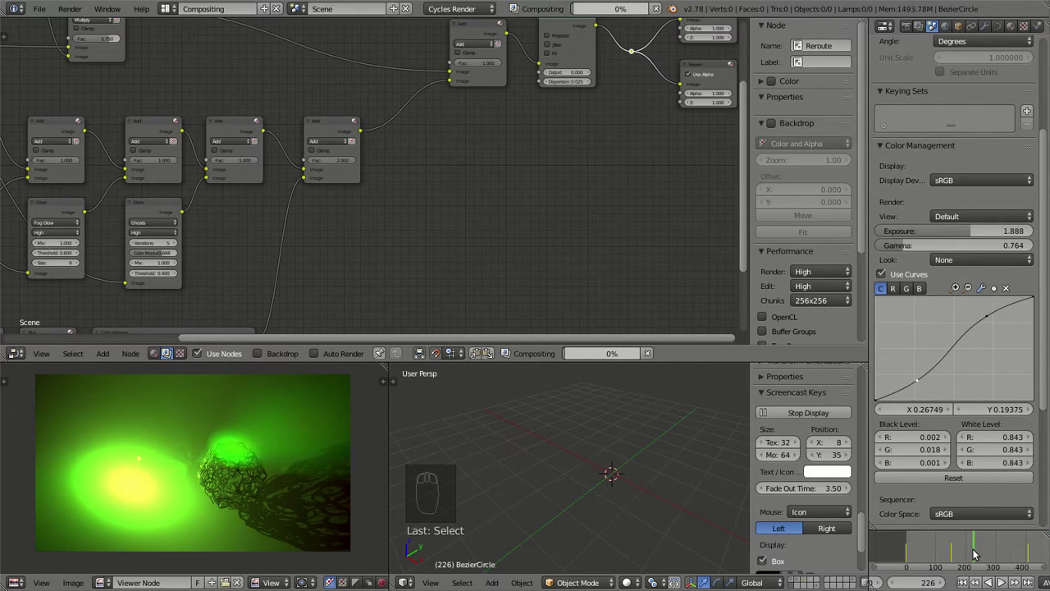
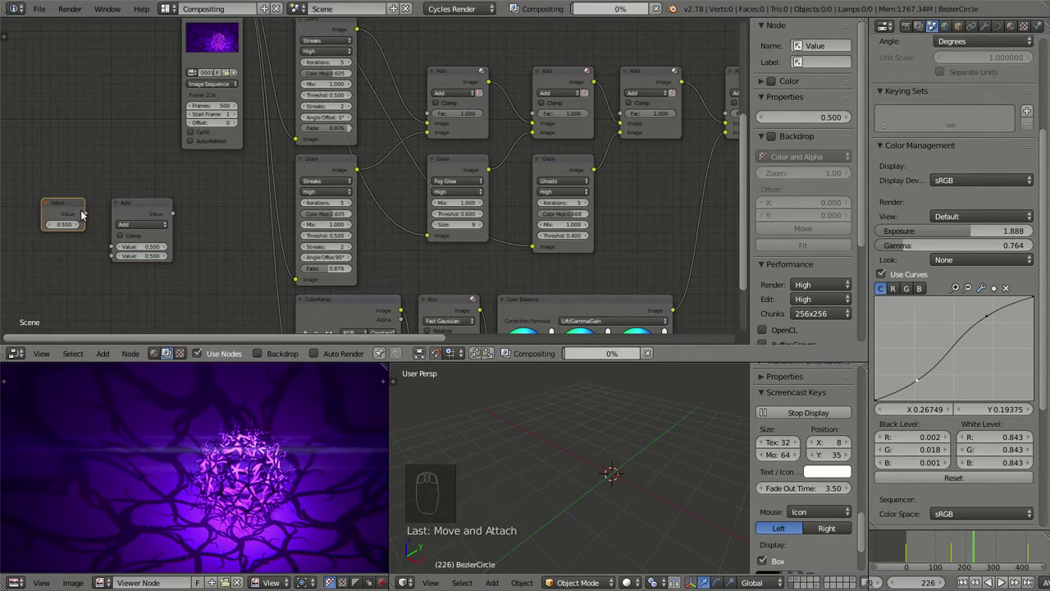
Link the Multiply math node's Value output into the last Add node's Fac socket.
drag(90, 215, 300, 205)
middle_click(467, 155)
click(95, 219)
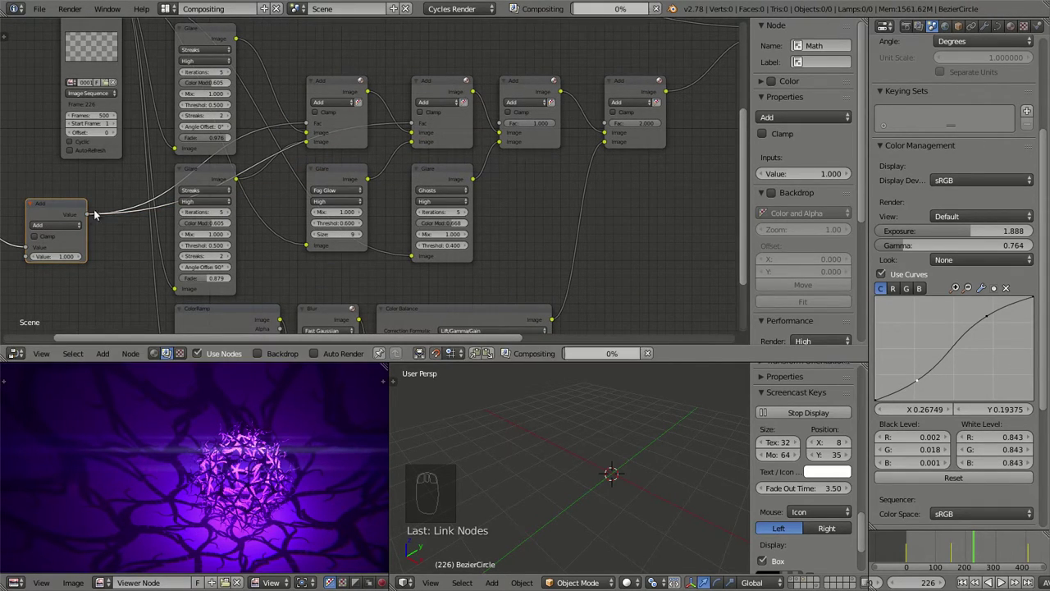
click(93, 218)
click(94, 217)
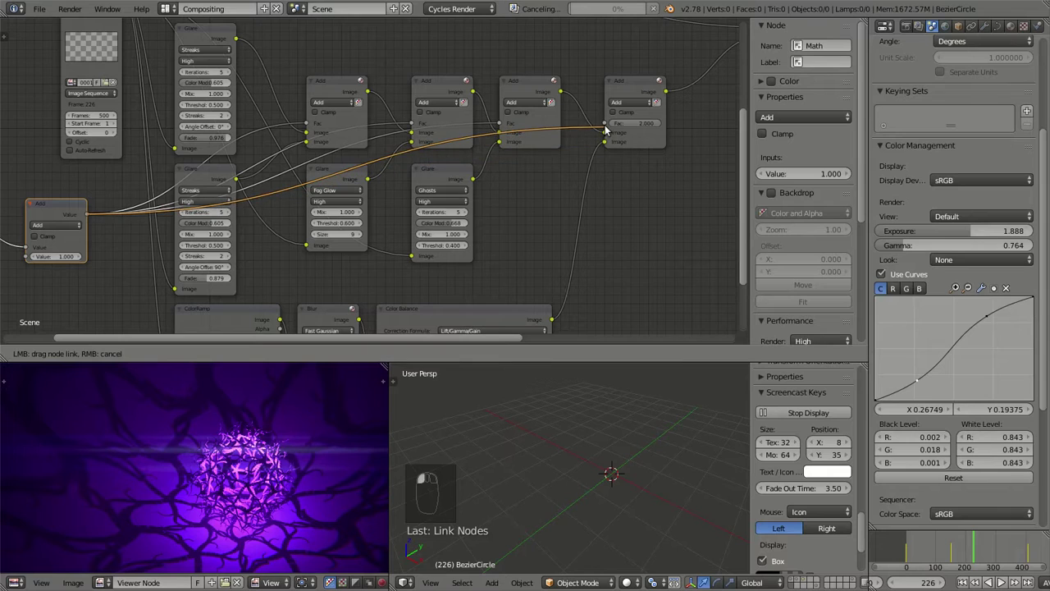
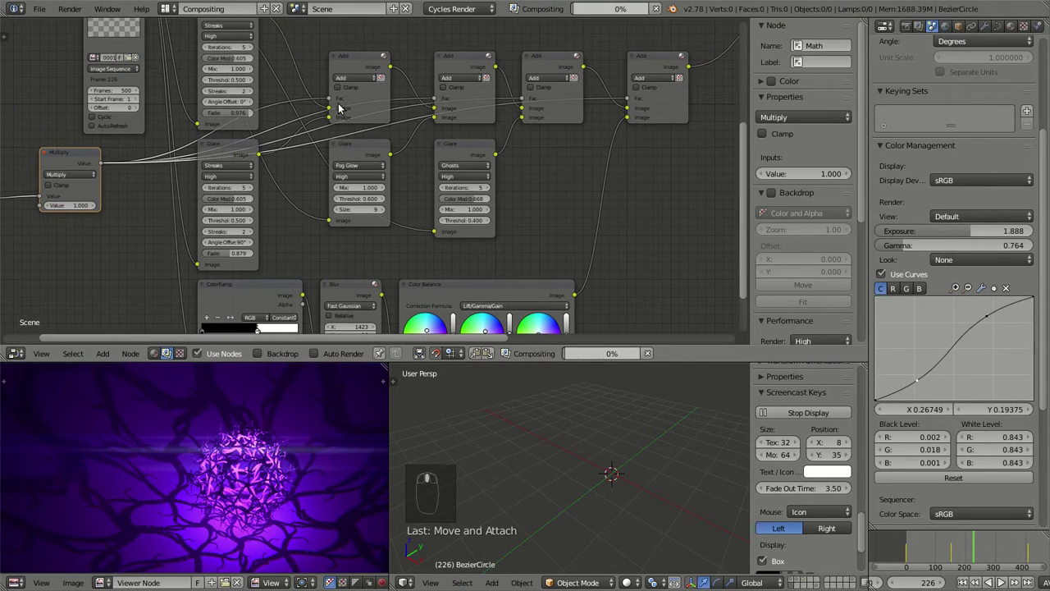
Feed the math output to the first and third Add nodes' factors around the Ghosts glare.
click(363, 65)
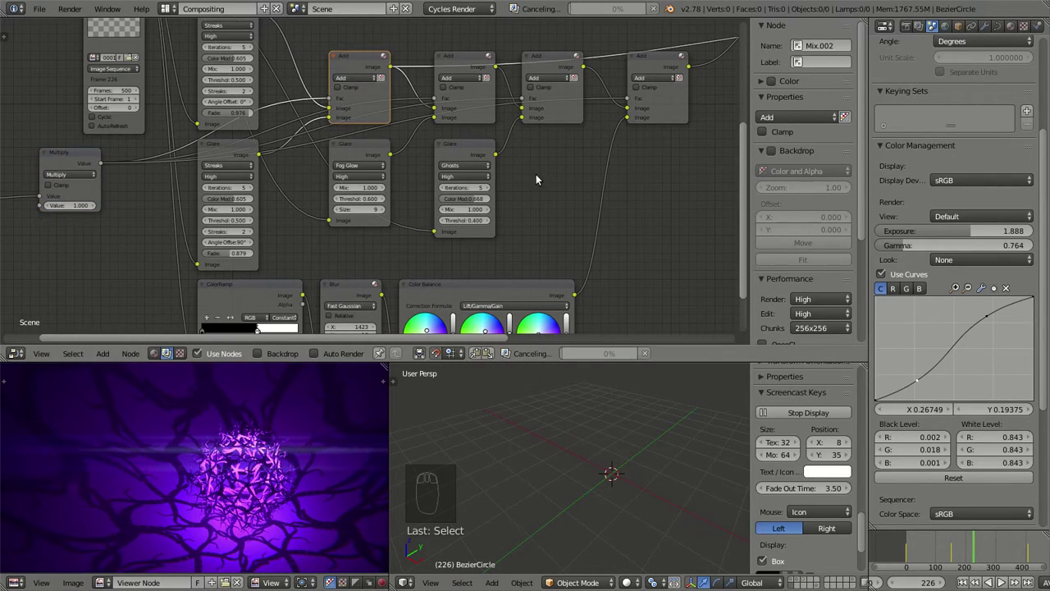
click(464, 151)
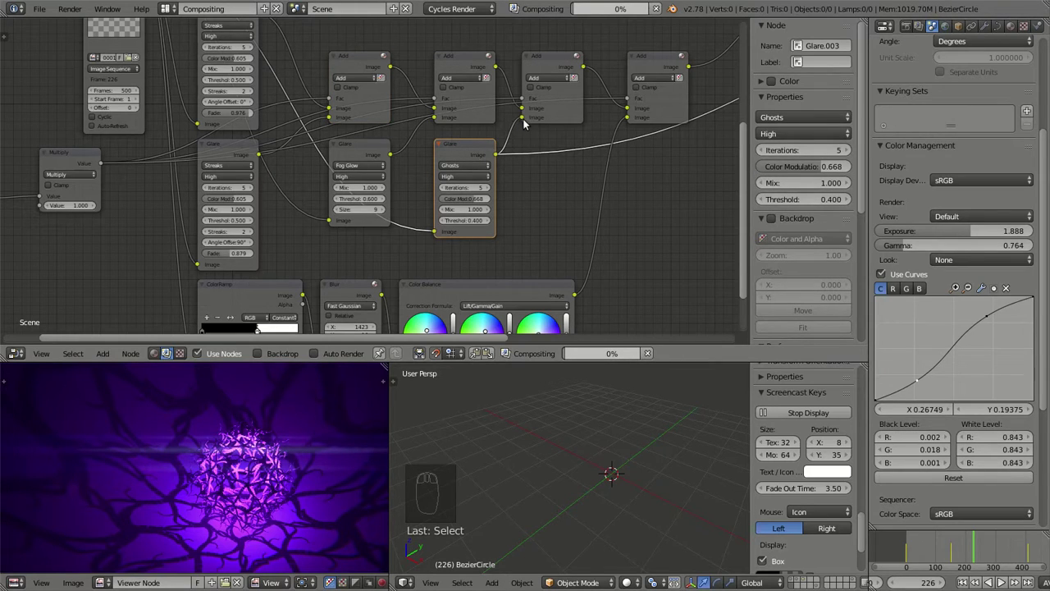
click(555, 70)
middle_click(550, 177)
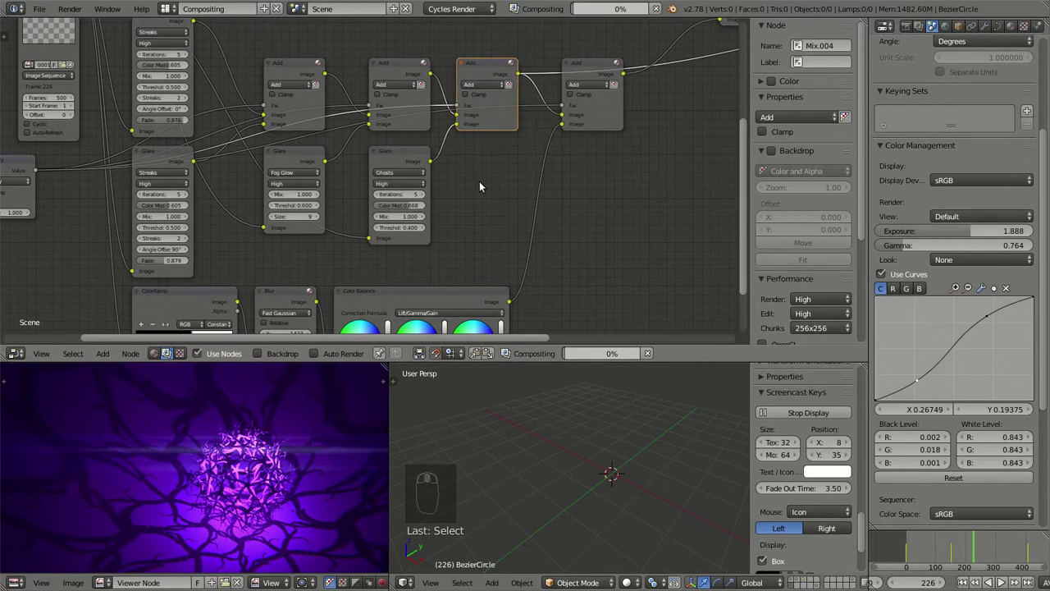
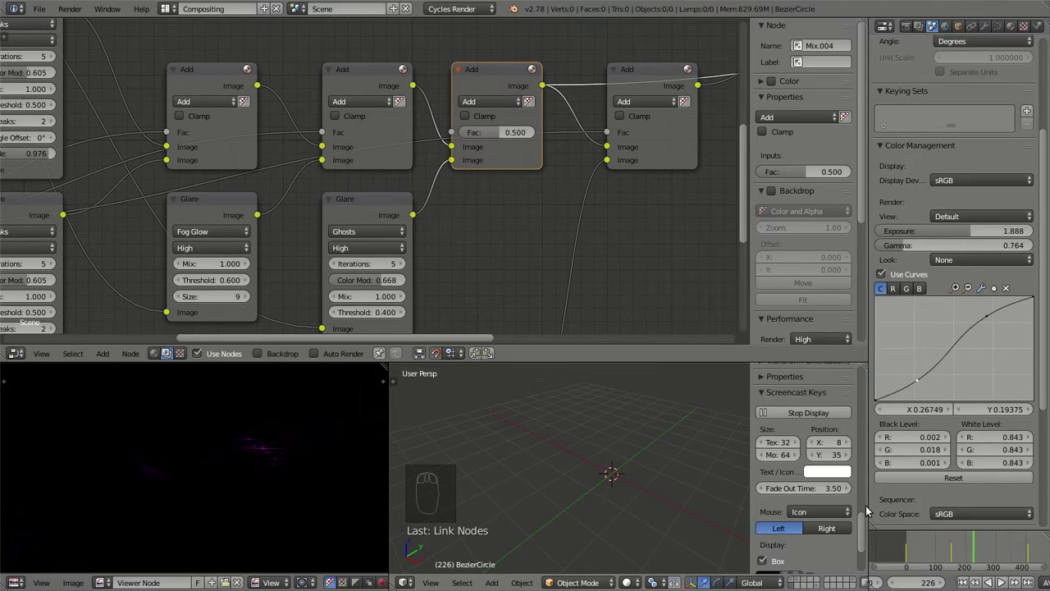
Go to frame 472 and drop the Mix.004 Add factor to 0.000, leaving one green-glowing ball.
drag(1004, 558, 1015, 548)
click(1016, 548)
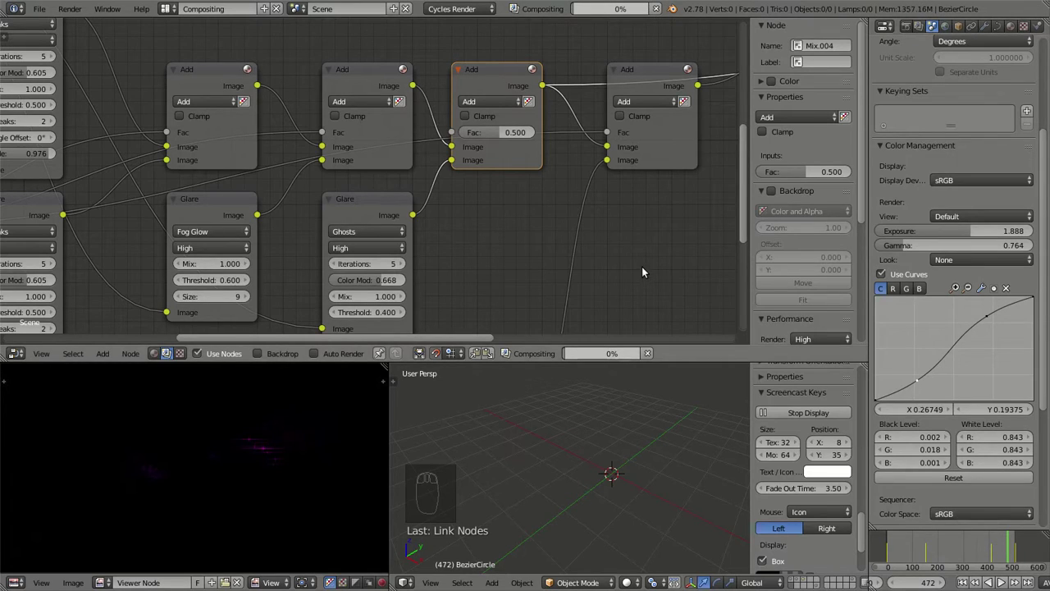
click(505, 133)
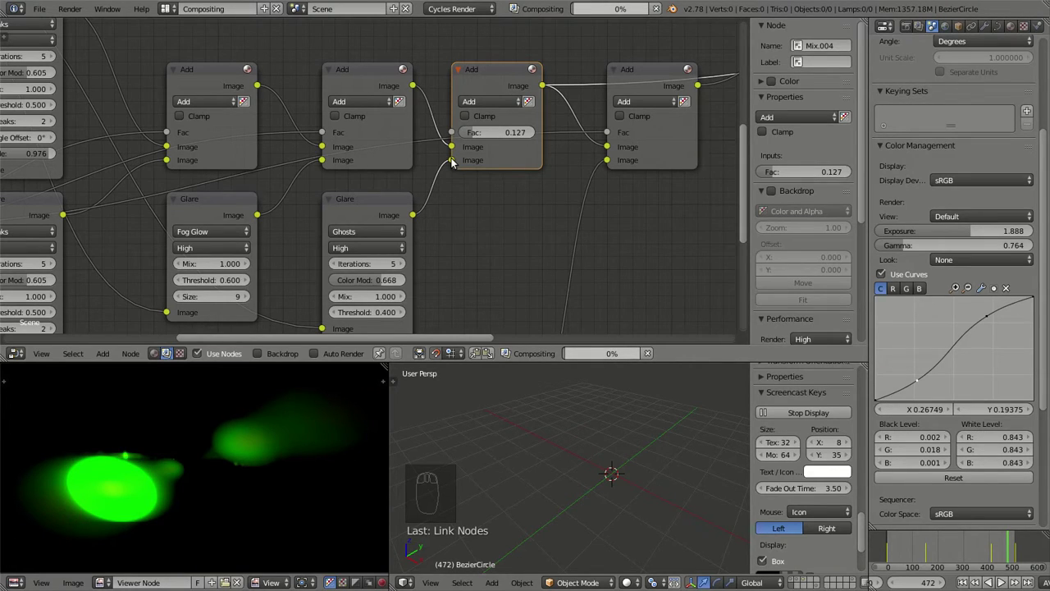
click(505, 136)
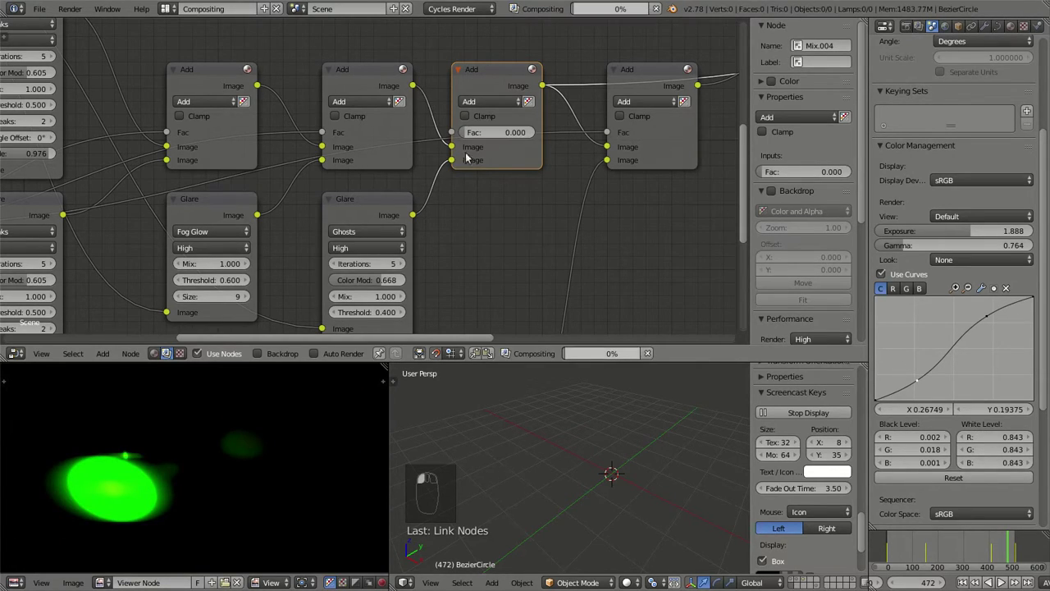
middle_click(442, 237)
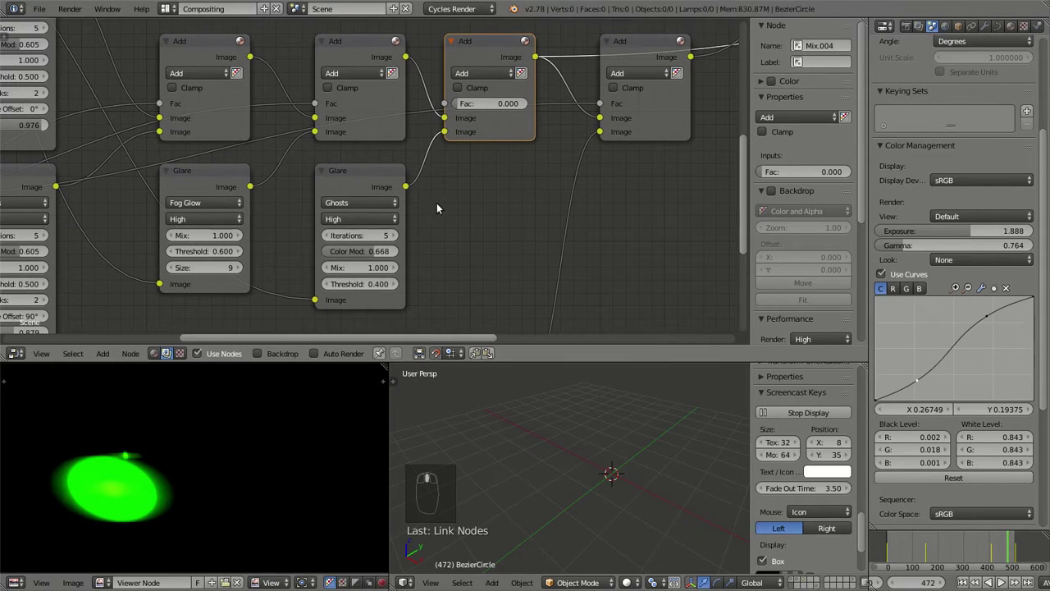
Restore the Mix.004 Add factor to 0.5 and raise the Streaks Glare threshold to 0.700.
drag(225, 201, 227, 174)
drag(212, 102, 214, 169)
click(218, 35)
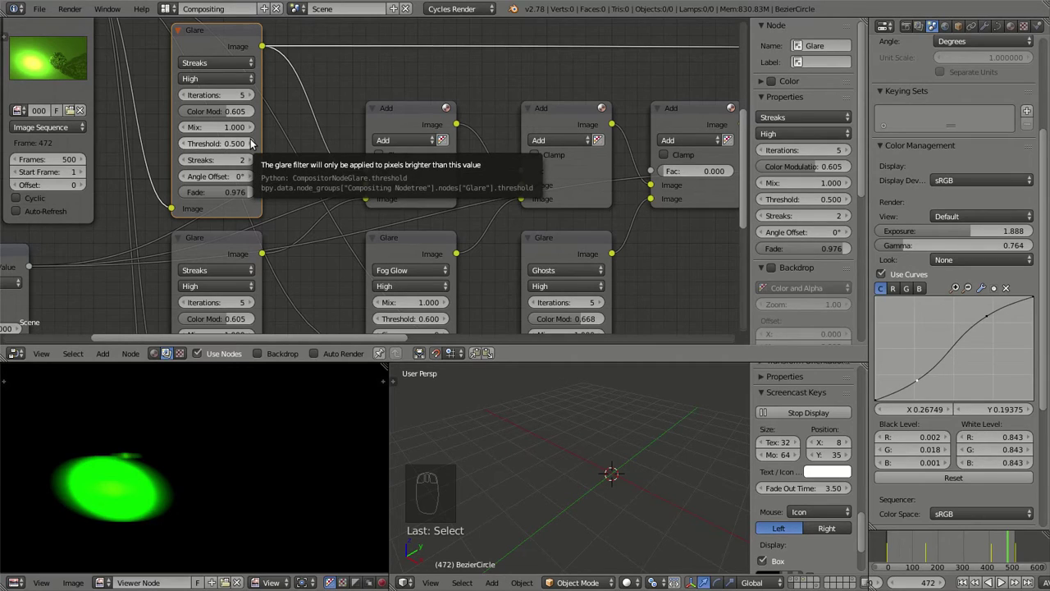
click(255, 142)
click(255, 142)
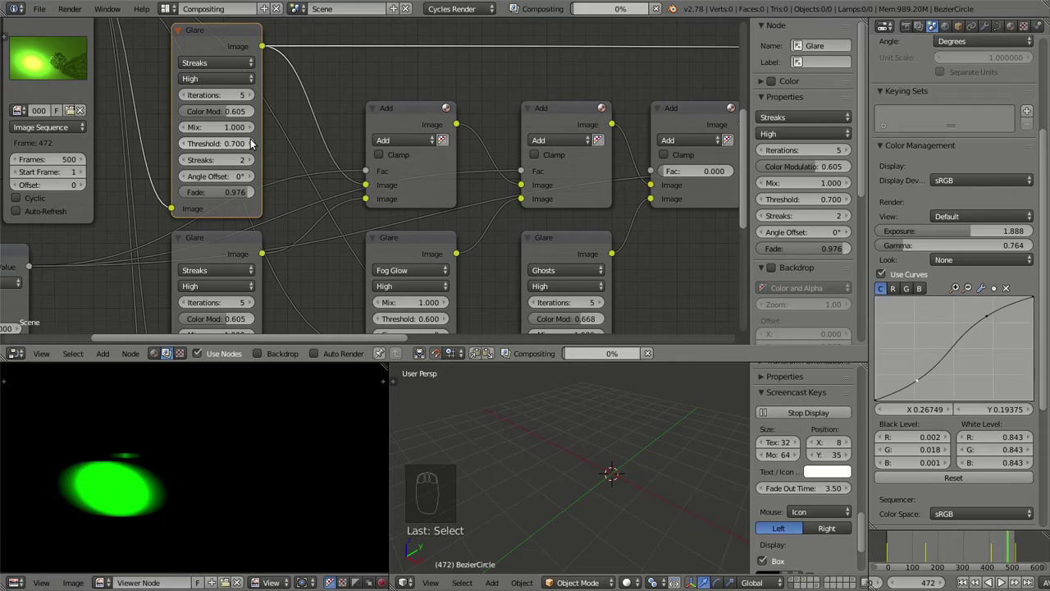
click(255, 142)
click(255, 142)
Set the Ghosts Glare node to High quality with 5 iterations.
drag(189, 144, 365, 178)
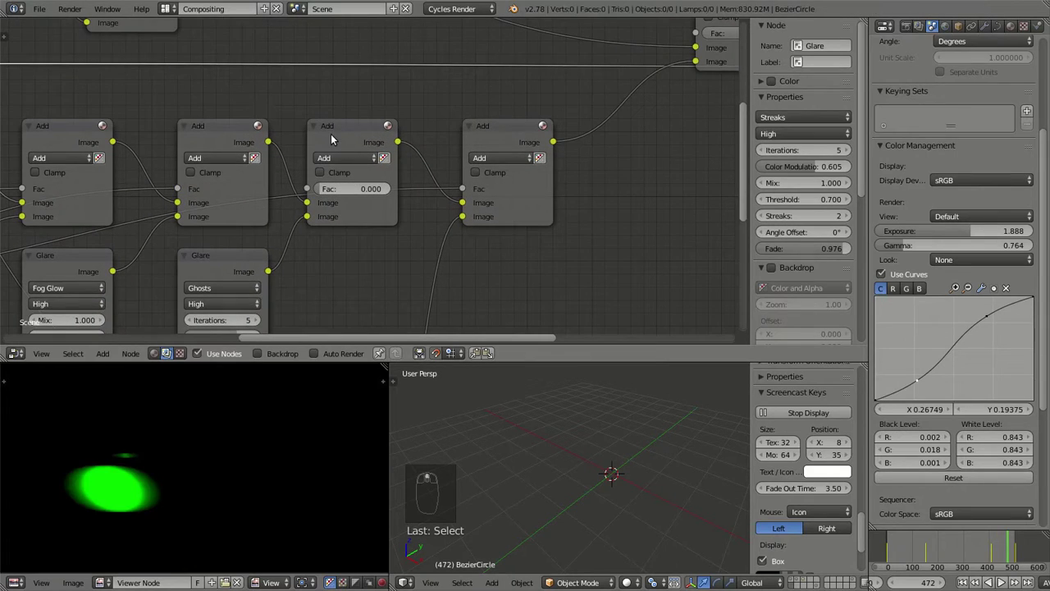
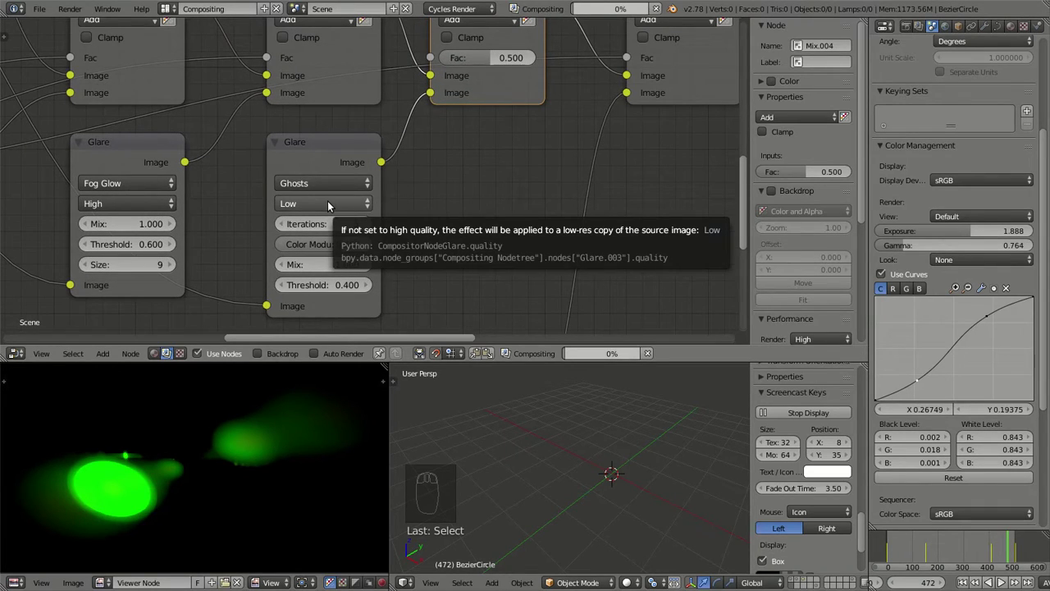
click(343, 227)
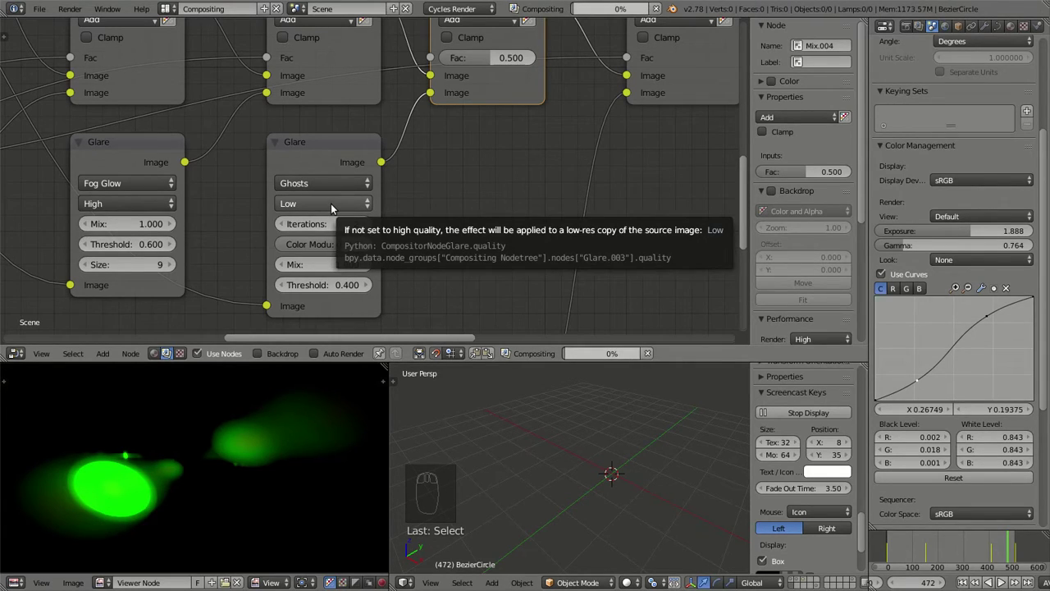
click(339, 208)
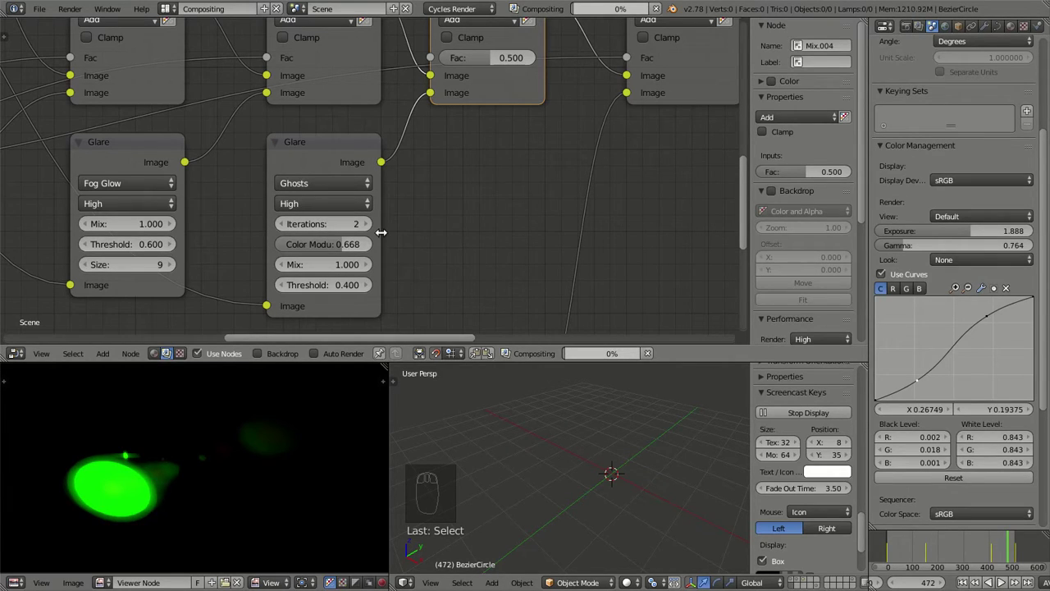
click(375, 226)
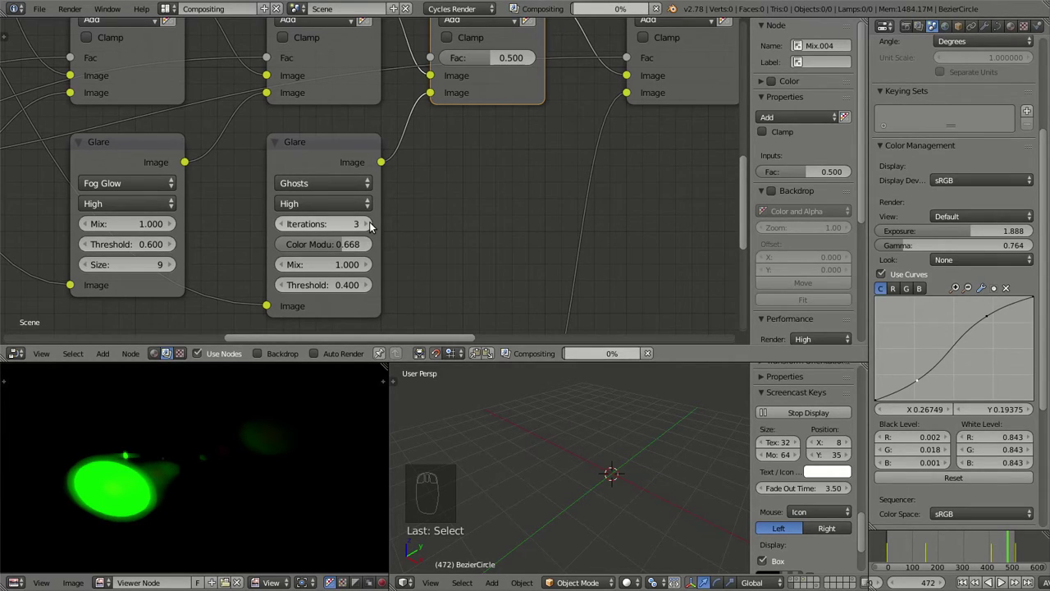
click(377, 226)
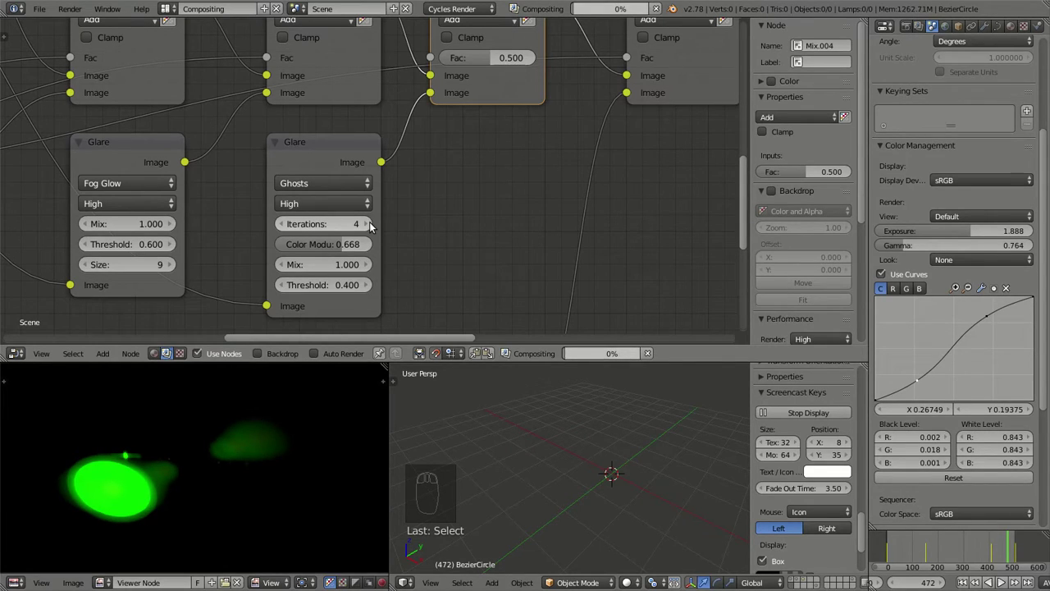
click(377, 226)
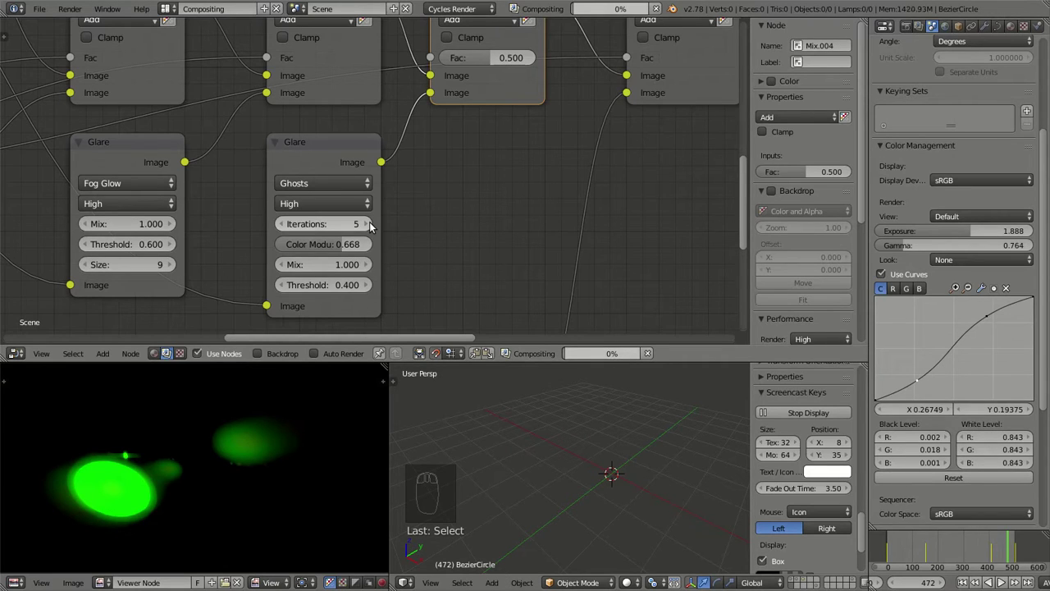
click(377, 226)
drag(469, 184, 153, 170)
Link the Value node (1.0) into both Multiply math nodes and start keyframing its value.
right_click(153, 170)
key(shift+d)
middle_click(167, 238)
click(151, 224)
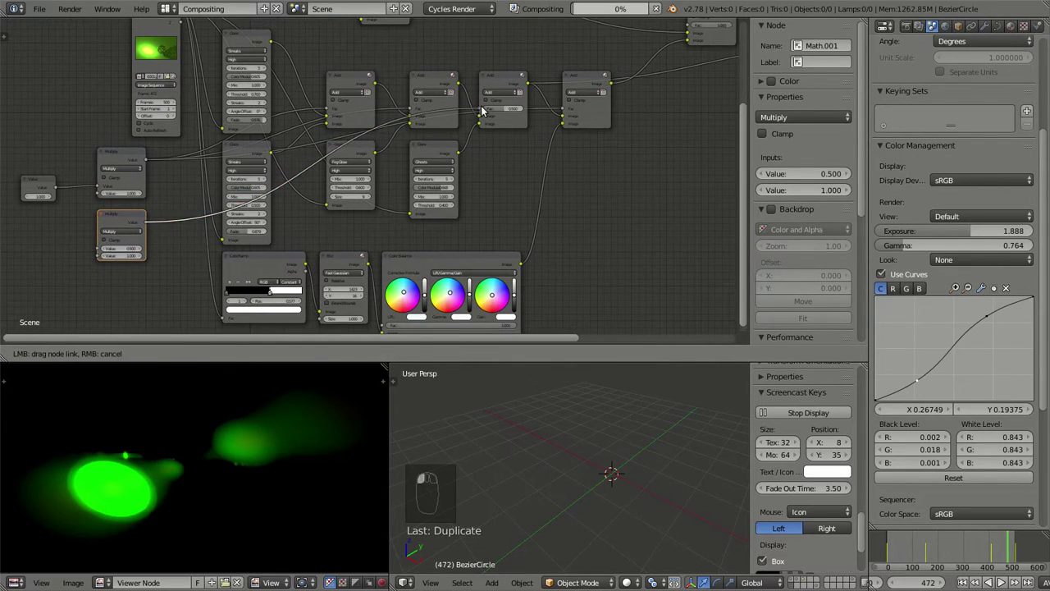
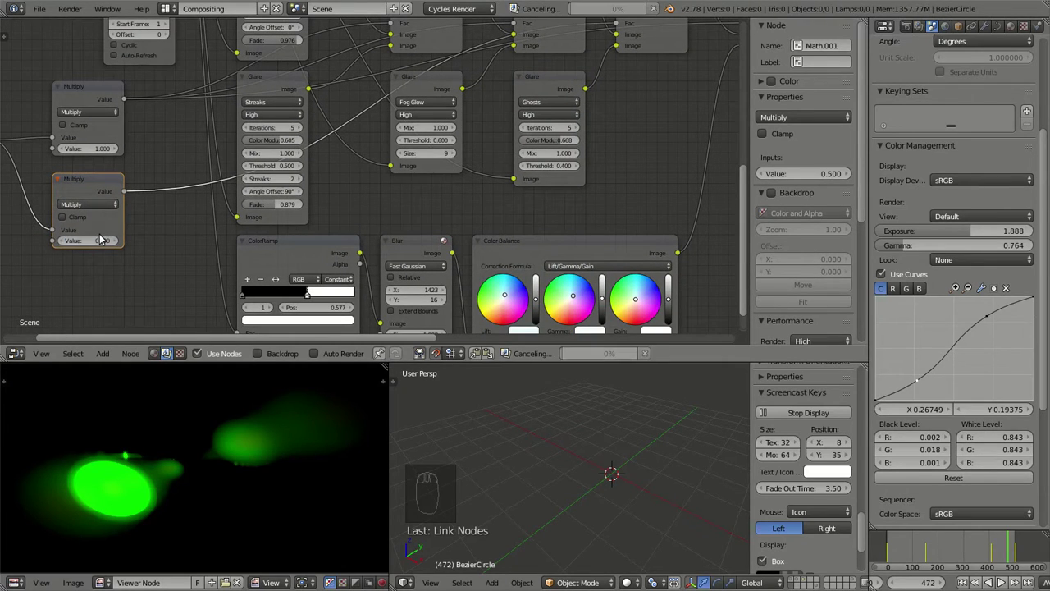
drag(211, 166, 120, 187)
click(120, 171)
click(970, 583)
right_click(128, 204)
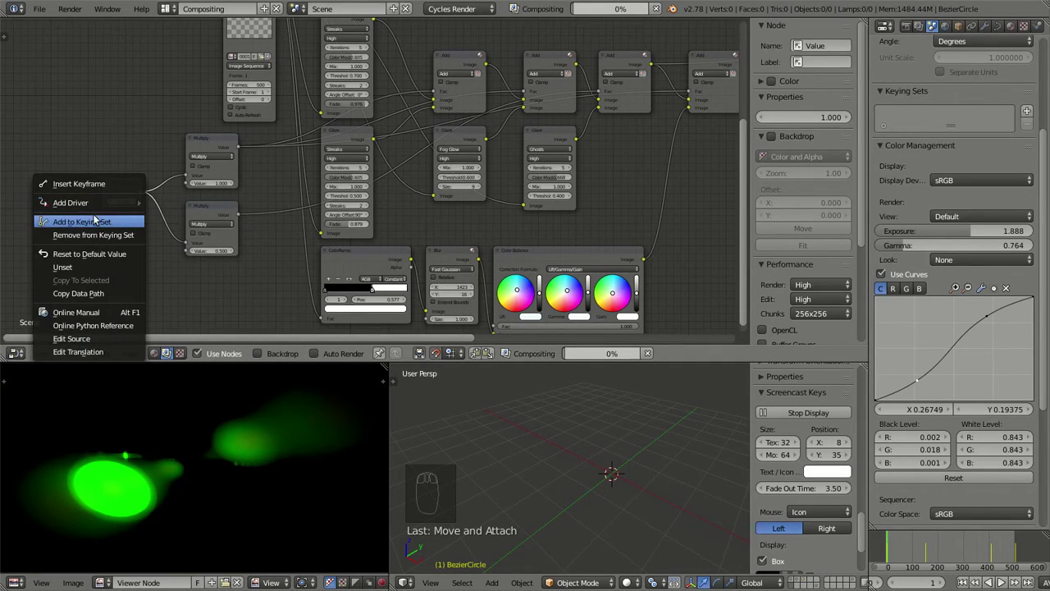
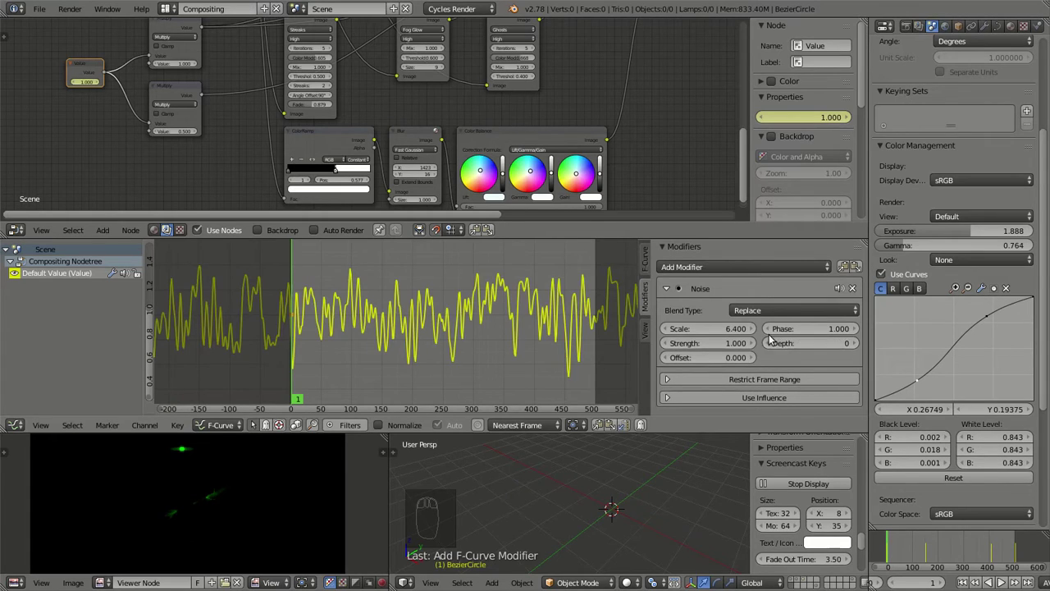
Frame the flicker F-curve in the Graph Editor and shift the curve vertically.
middle_click(552, 311)
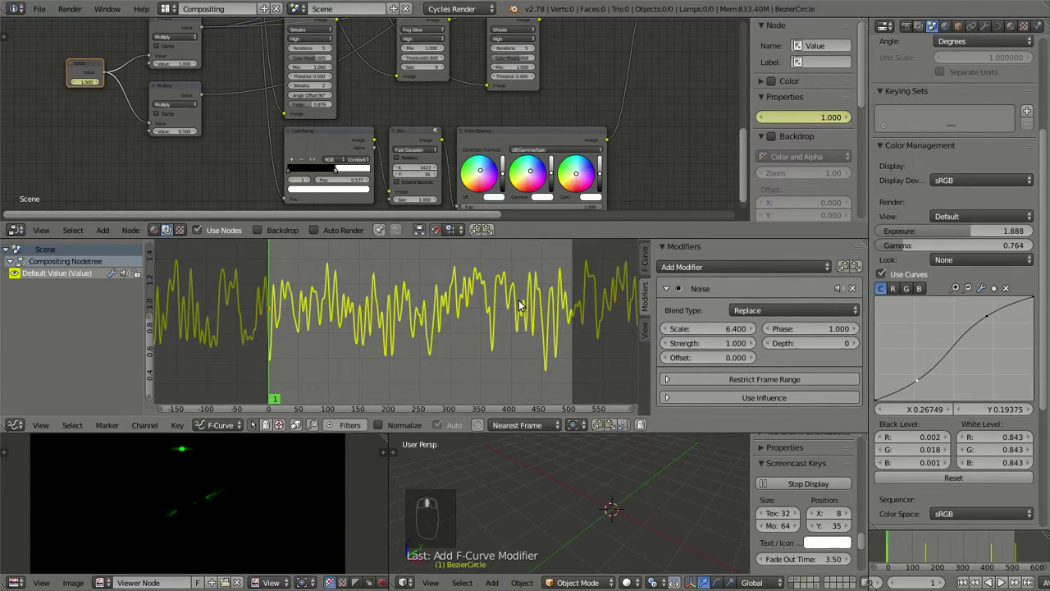
middle_click(485, 307)
scroll(up, 3)
scroll(down, 3)
scroll(down, 3)
middle_click(398, 331)
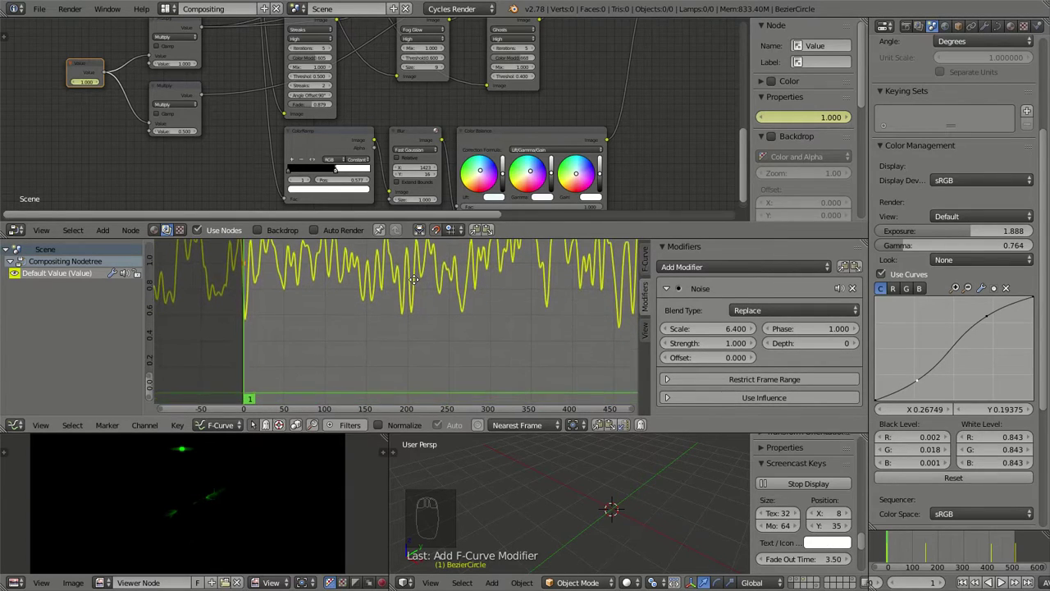
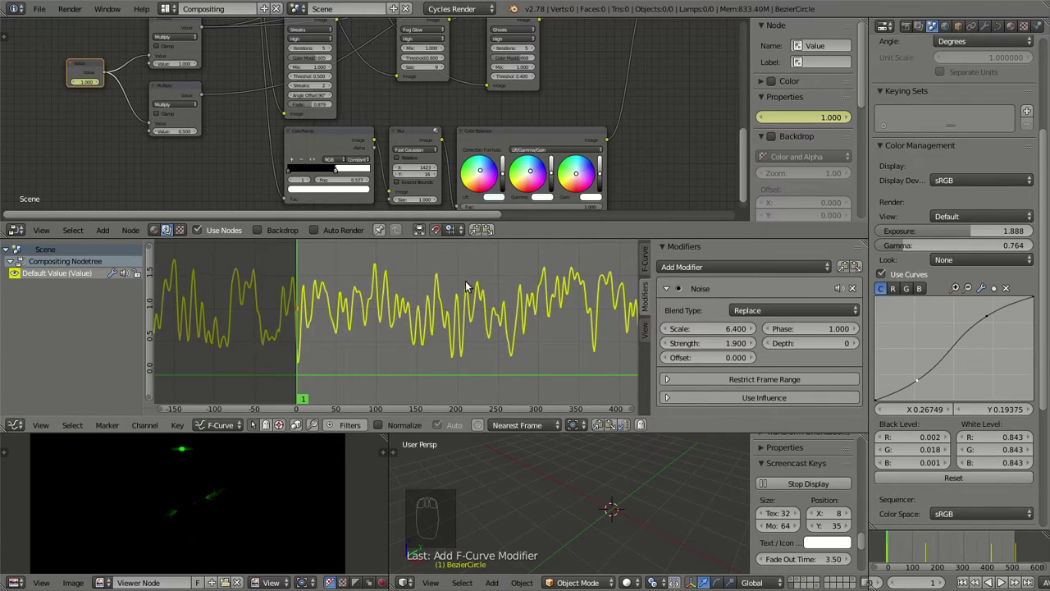
key(g)
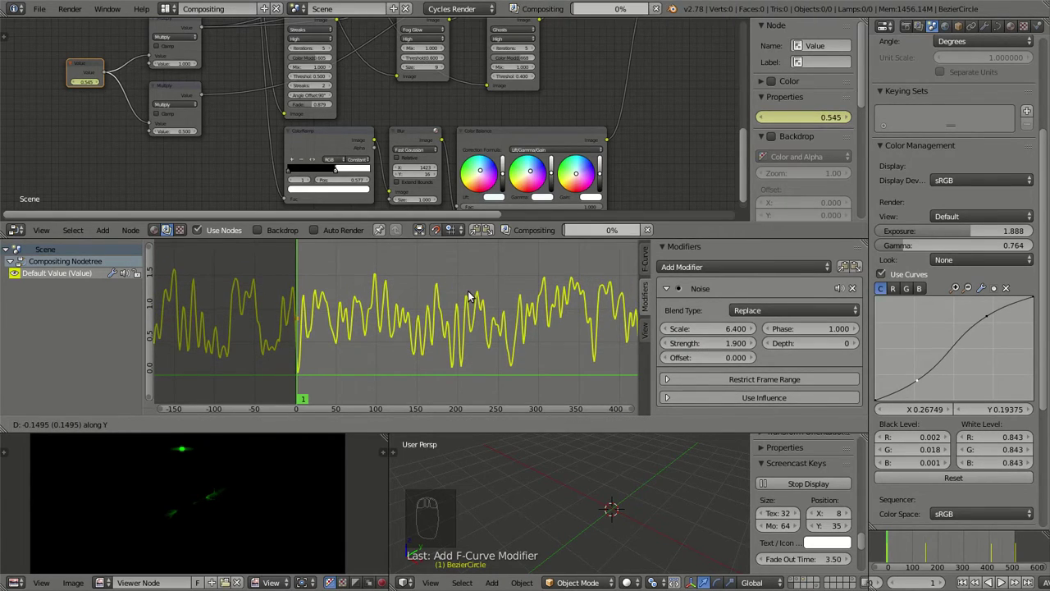
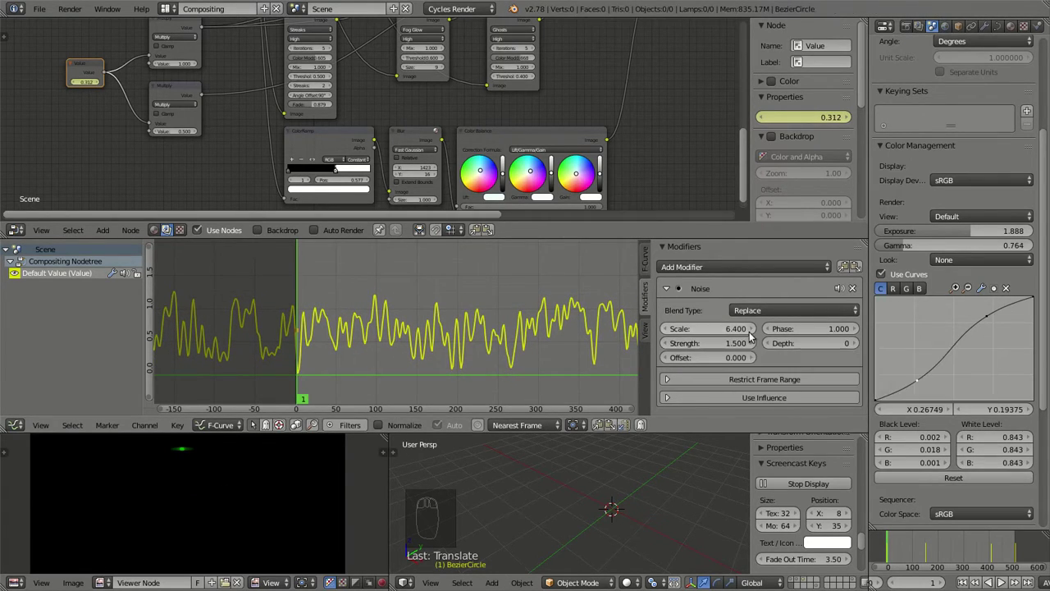
Scrub around frames 98-101 to preview how the flicker reads in the composite.
drag(382, 297, 382, 298)
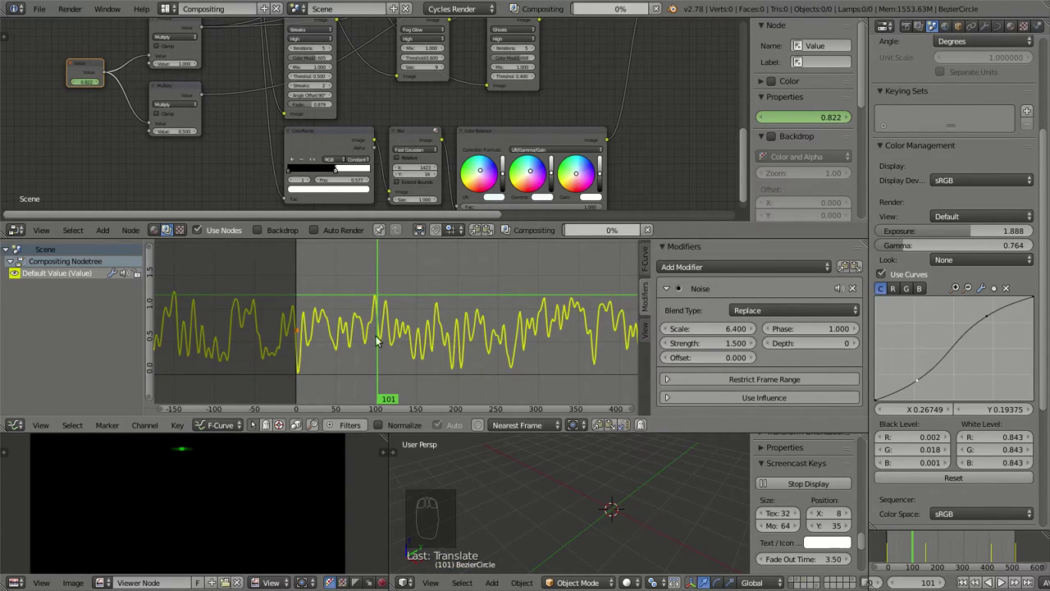
drag(405, 350, 456, 367)
scroll(up, 3)
key(Right)
middle_click(475, 346)
key(Left)
Raise the Noise modifier depth to 6 for a finer flicker.
click(814, 345)
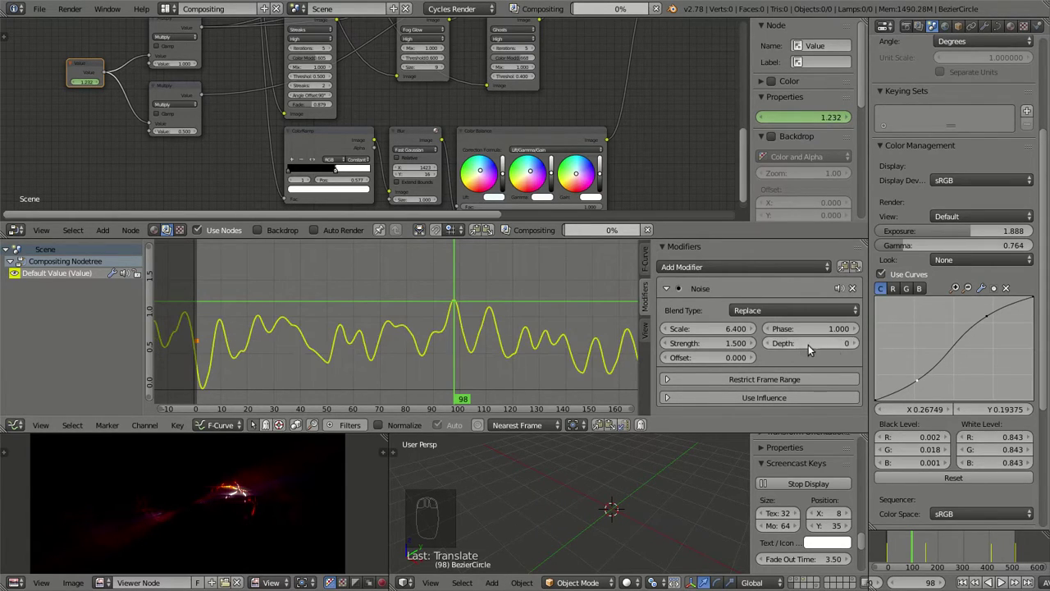
drag(864, 347, 727, 327)
click(722, 347)
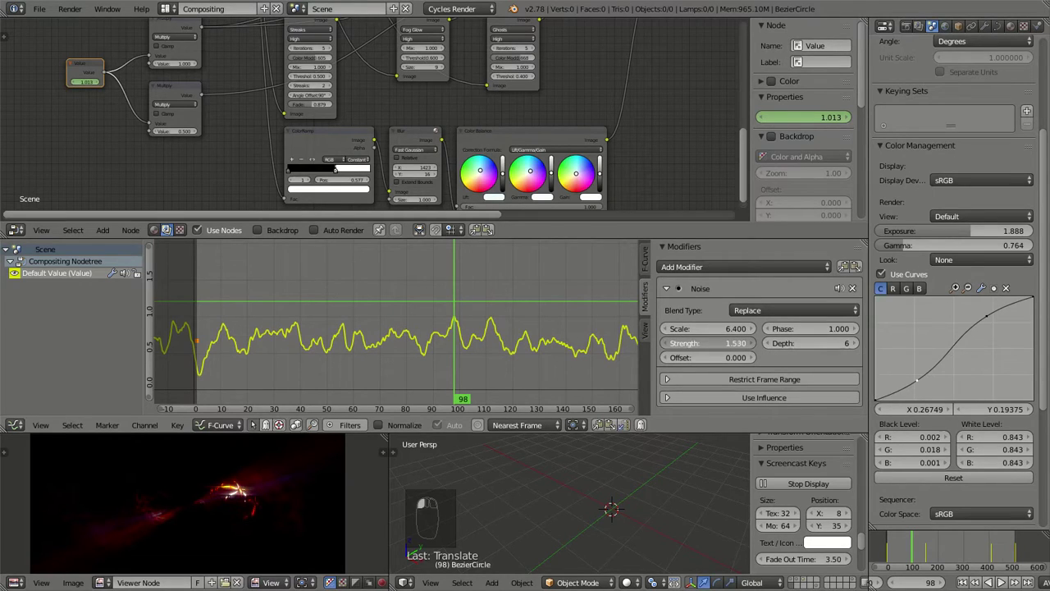
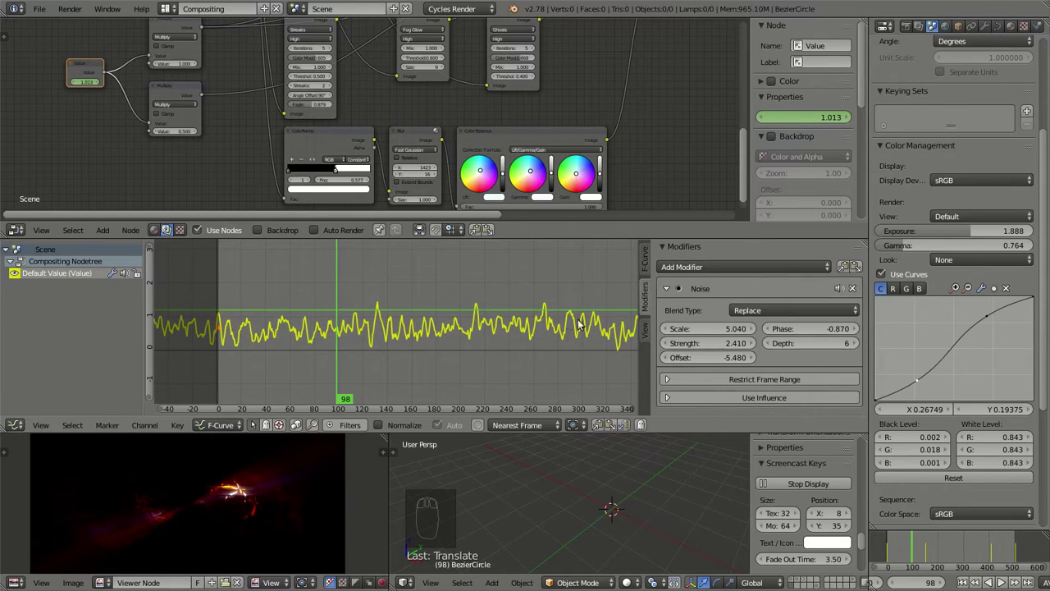
Zoom on the curve's first frames, return to frame 1 and step forward four frames.
scroll(down, 3)
drag(608, 321, 490, 319)
drag(471, 344, 968, 584)
click(969, 584)
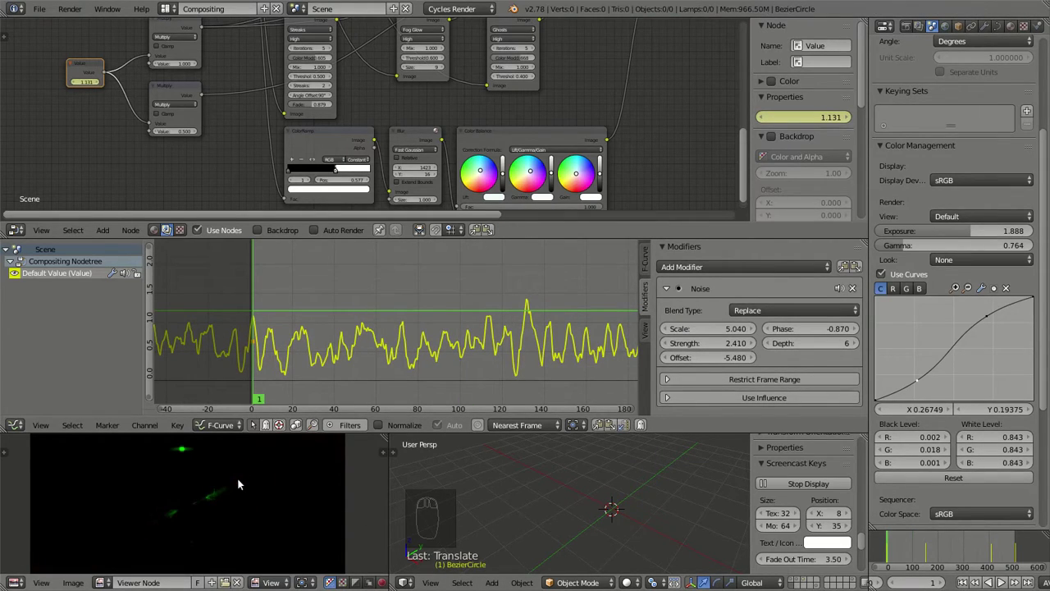
key(Right)
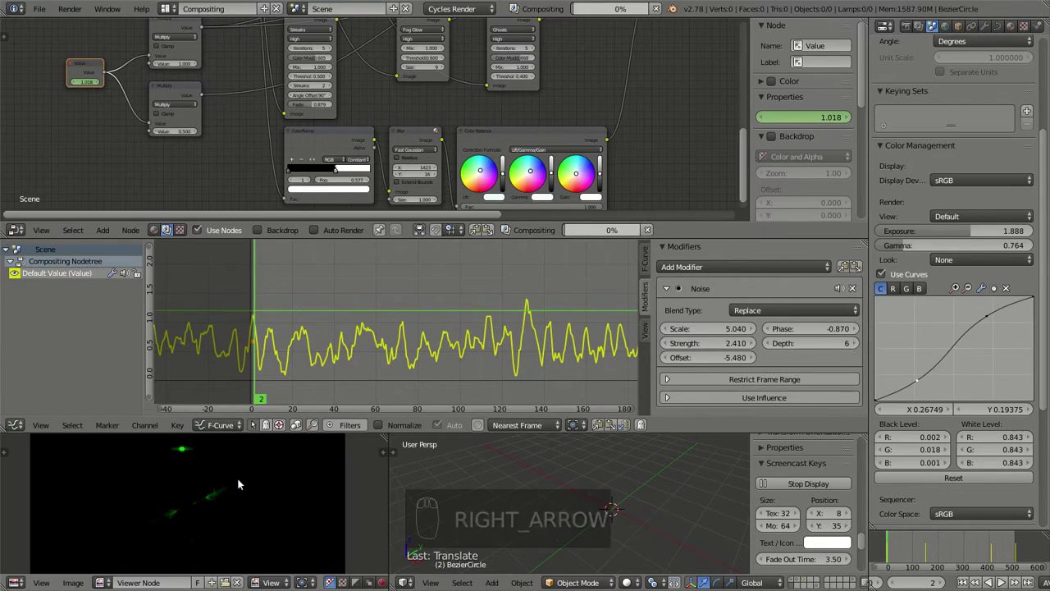
key(Right)
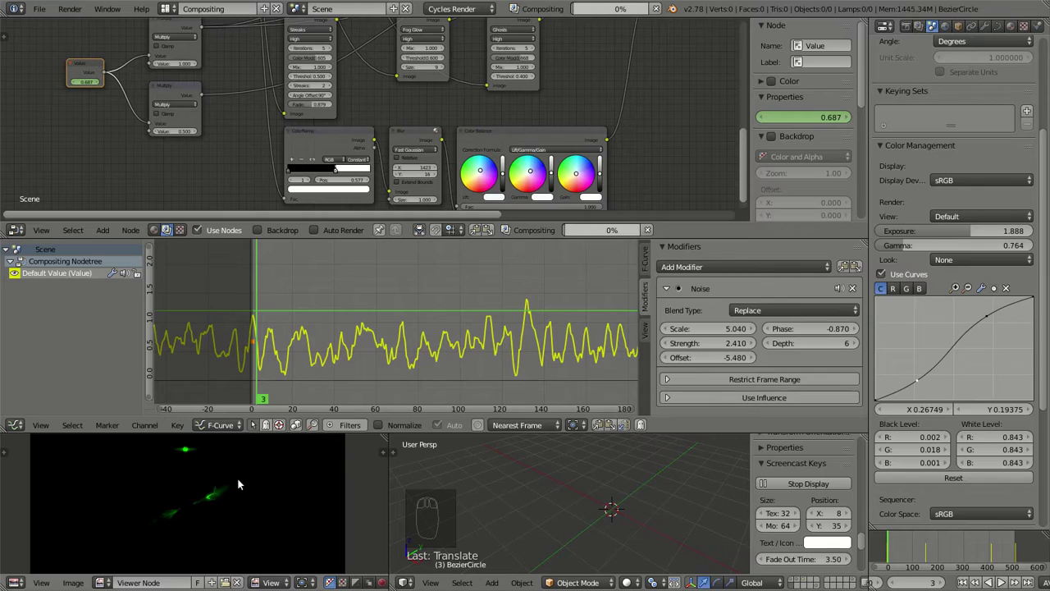
key(Right)
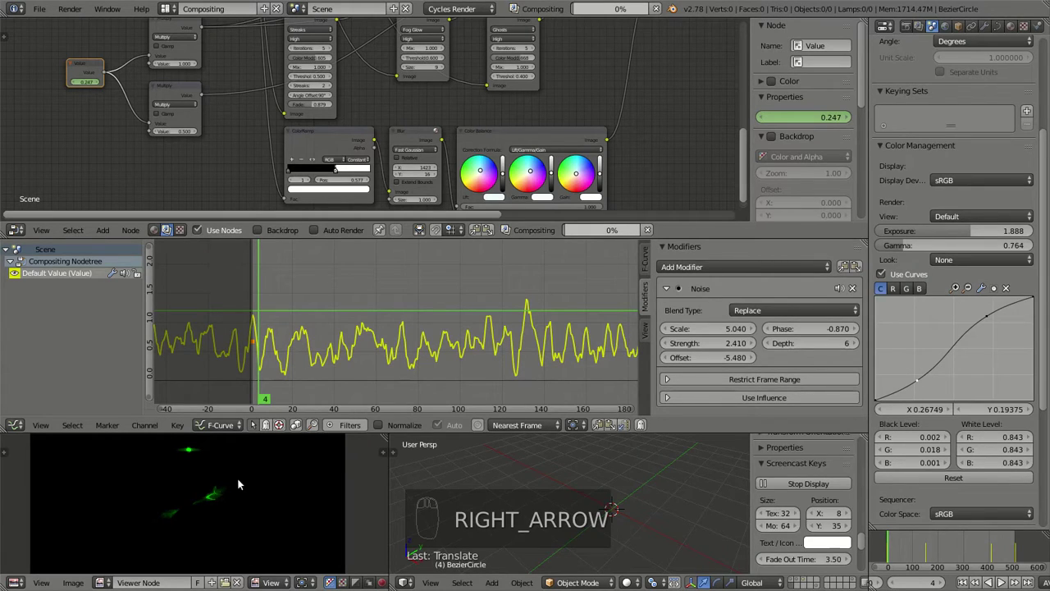
key(Right)
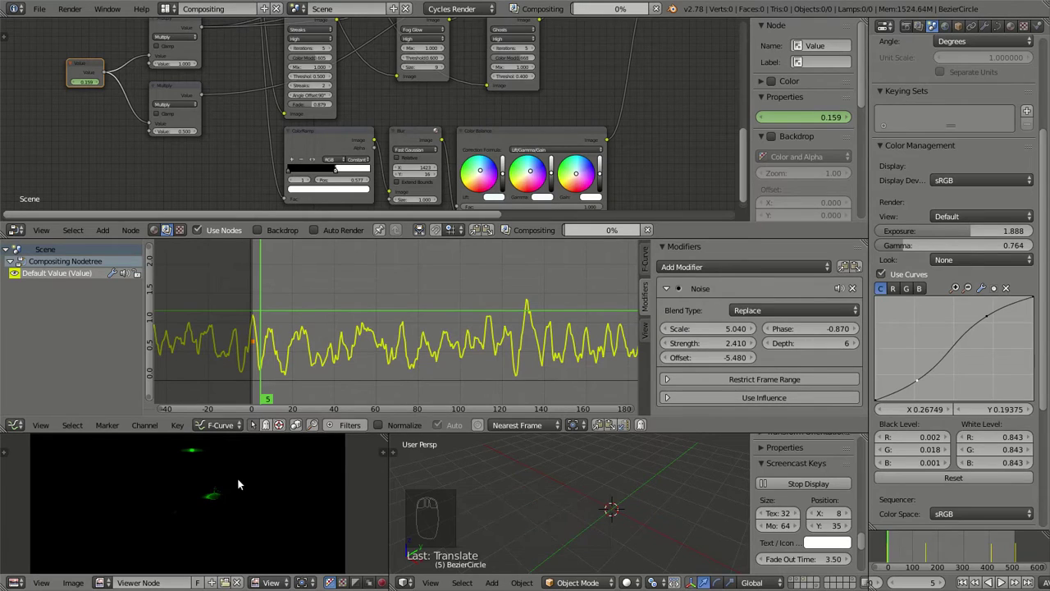
Reselect the Value node's Noise curve, scrub to about frame 126 and show Render properties.
scroll(down, 3)
drag(545, 87, 388, 320)
click(475, 71)
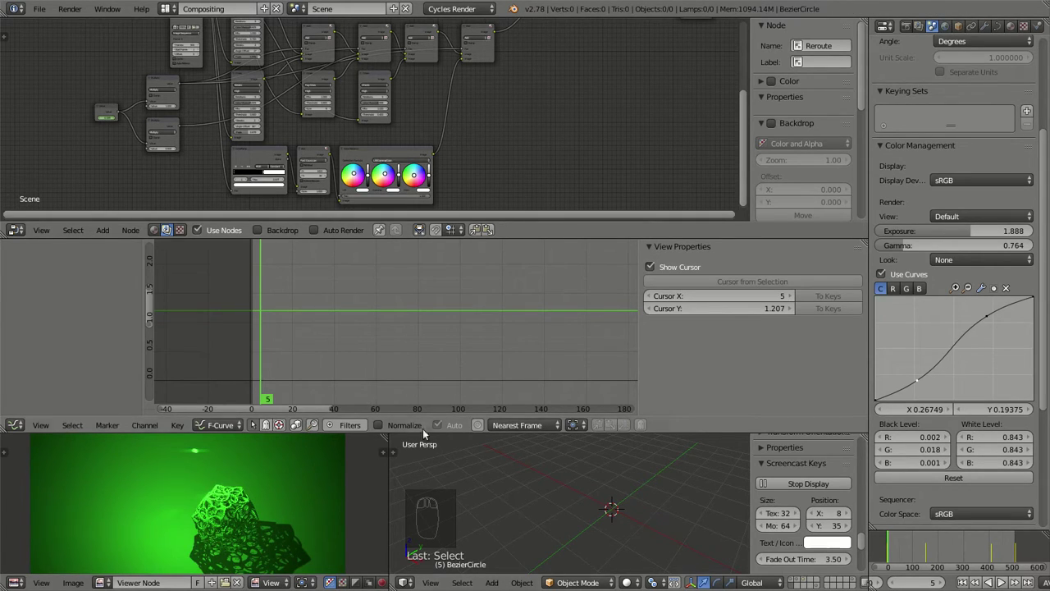
right_click(117, 116)
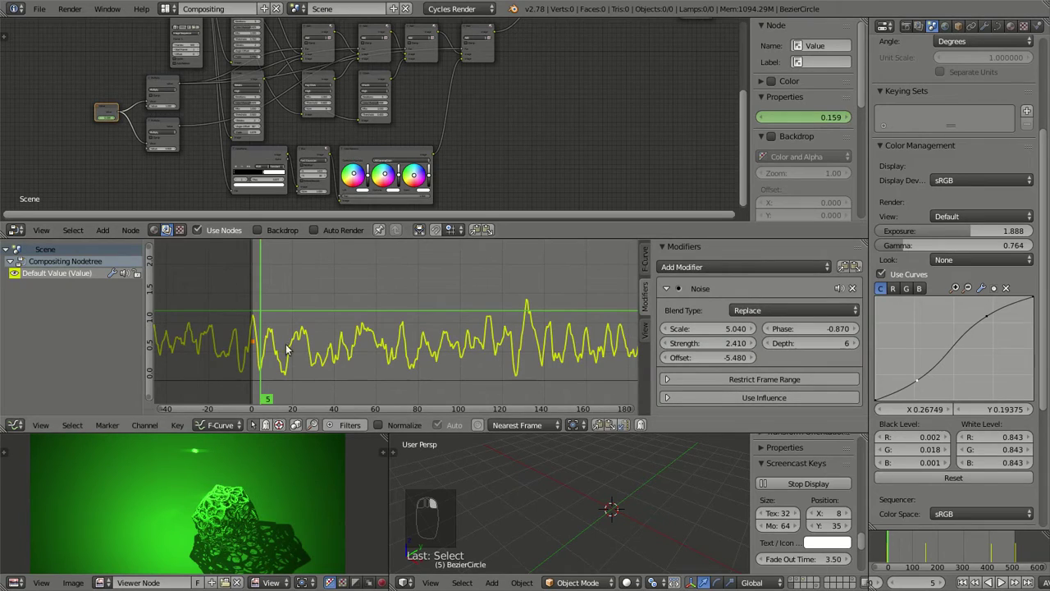
click(531, 306)
drag(249, 528, 520, 372)
click(520, 372)
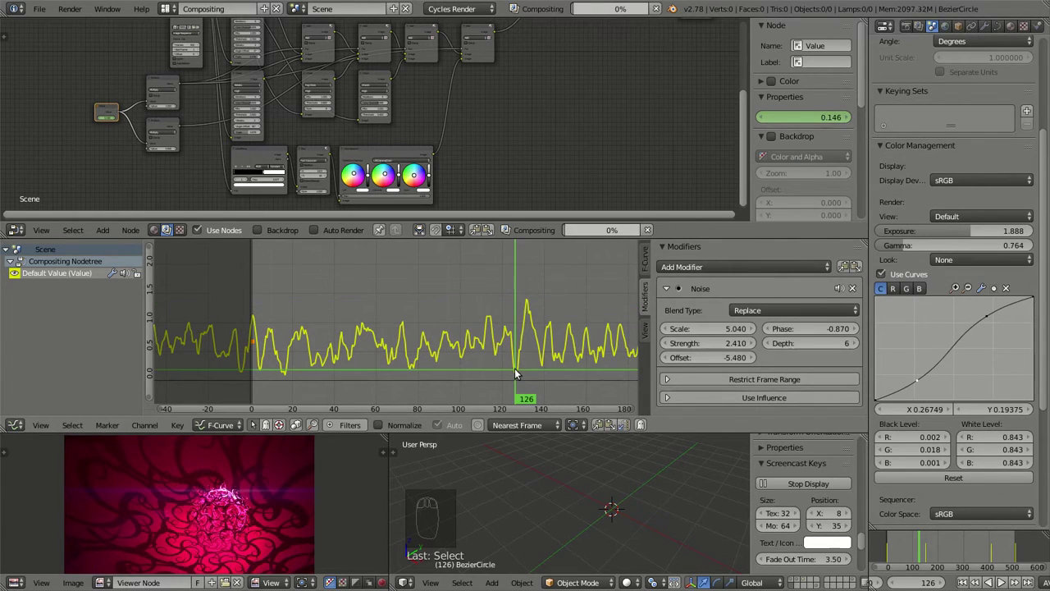
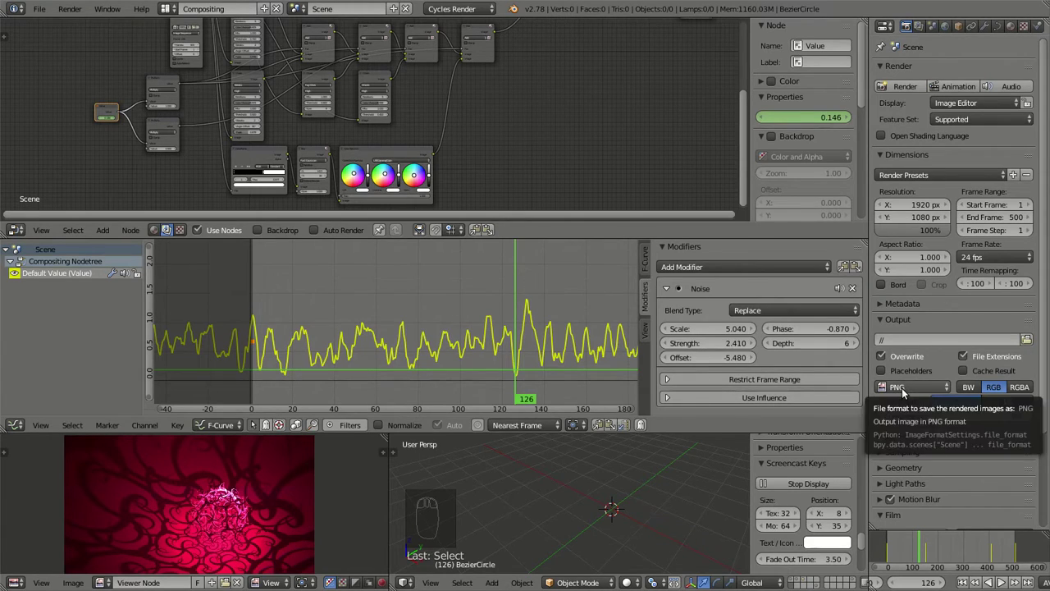
Set the render output path to //comp/, keeping PNG, RGB, 8-bit.
click(915, 347)
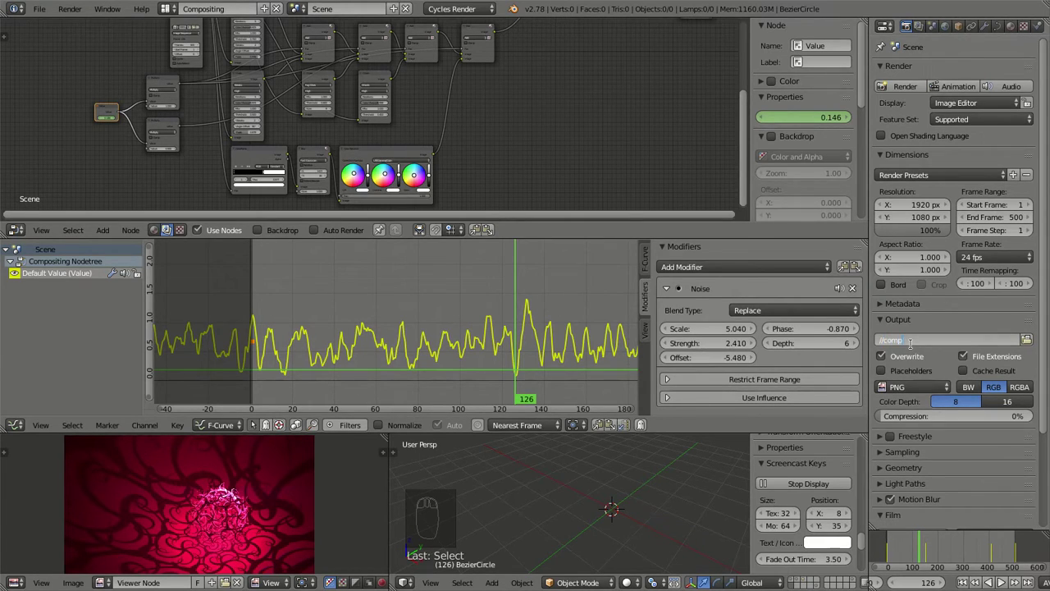
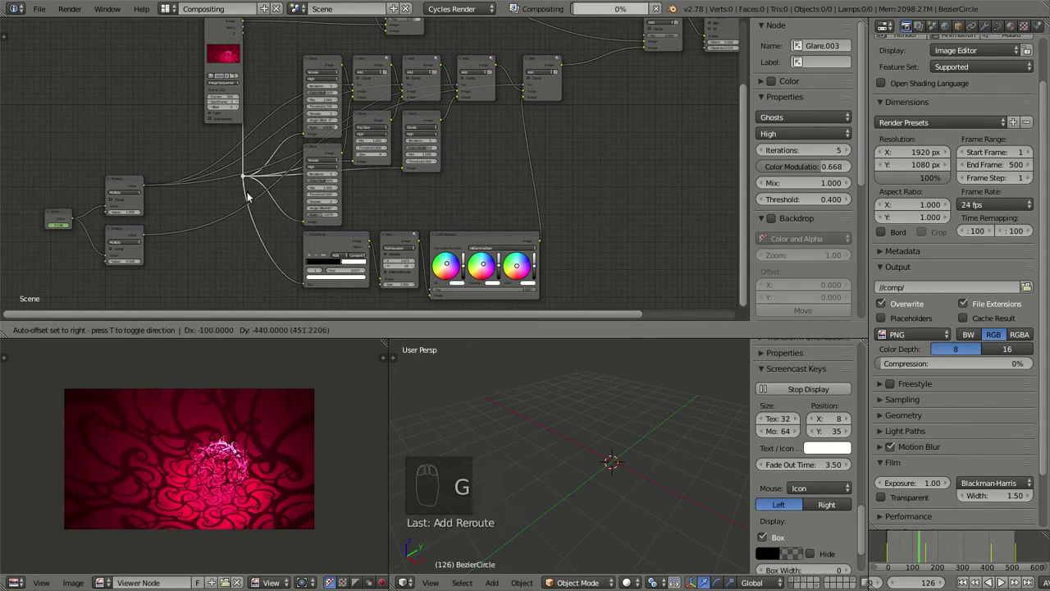
Reposition the main glare-chain nodes into a straighter, more compact row.
middle_click(207, 160)
right_click(301, 80)
key(g)
key(g)
middle_click(155, 188)
drag(248, 202, 340, 141)
key(g)
middle_click(350, 121)
drag(213, 96, 491, 173)
key(g)
drag(394, 148, 438, 239)
click(491, 173)
drag(435, 222, 201, 88)
key(a)
key(b)
drag(289, 142, 318, 105)
key(n)
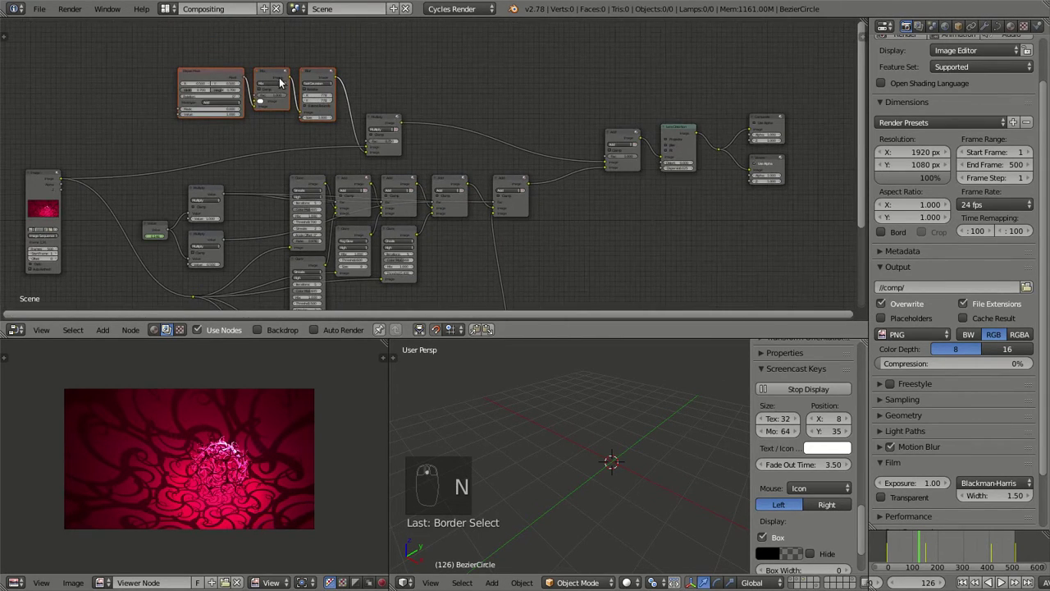
Move the three-node side branch above the main glare chain and reroute its links.
right_click(384, 126)
key(g)
key(g)
key(a)
key(b)
key(g)
right_click(45, 185)
key(g)
click(254, 140)
key(g)
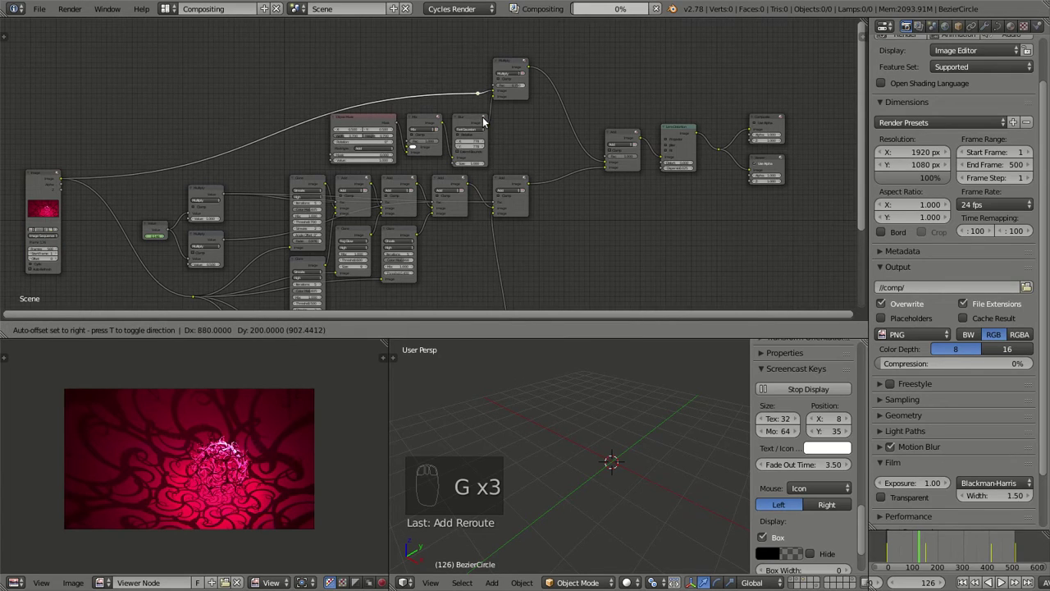
key(g)
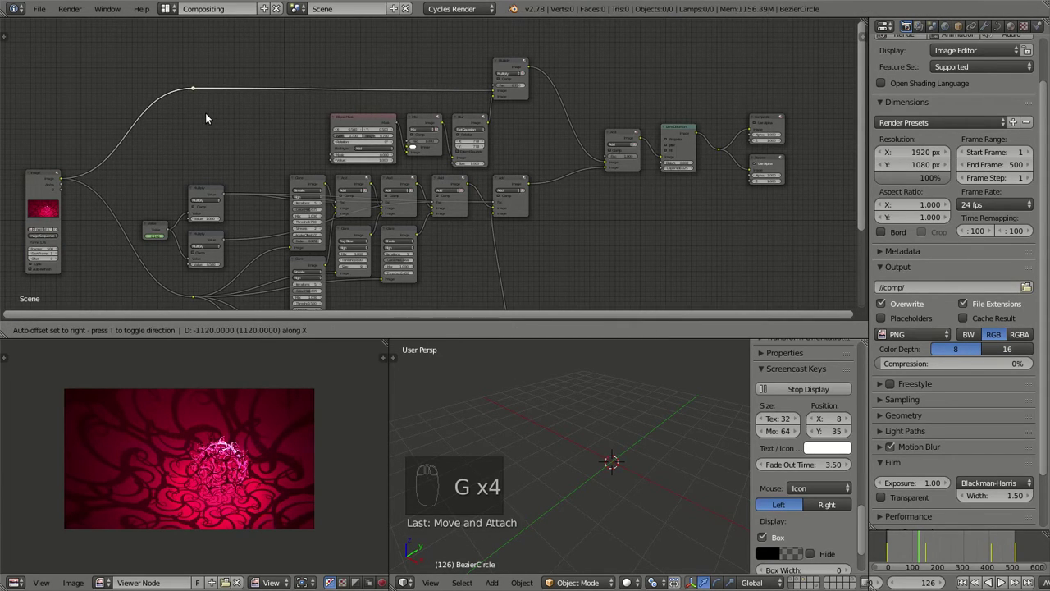
right_click(48, 174)
key(g)
drag(269, 170, 553, 118)
key(a)
drag(488, 127, 534, 123)
key(g)
key(a)
key(b)
key(g)
drag(524, 159, 384, 120)
key(a)
Finish tidying the tree, pushing the Render Layers node further left.
right_click(385, 119)
key(g)
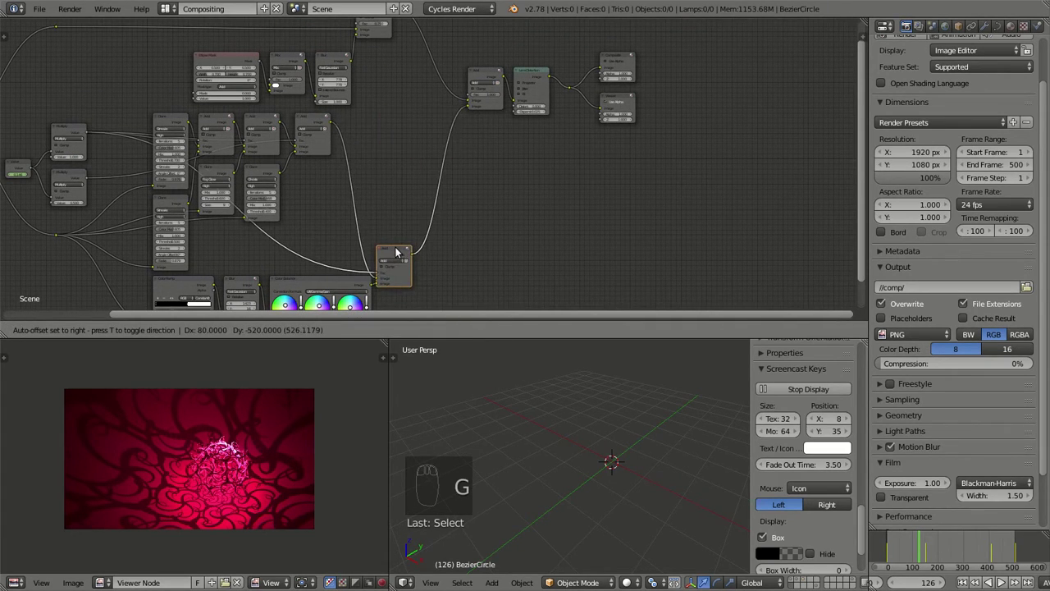
key(g)
middle_click(432, 163)
key(a)
key(a)
key(b)
key(a)
key(b)
key(g)
drag(191, 72, 504, 171)
key(g)
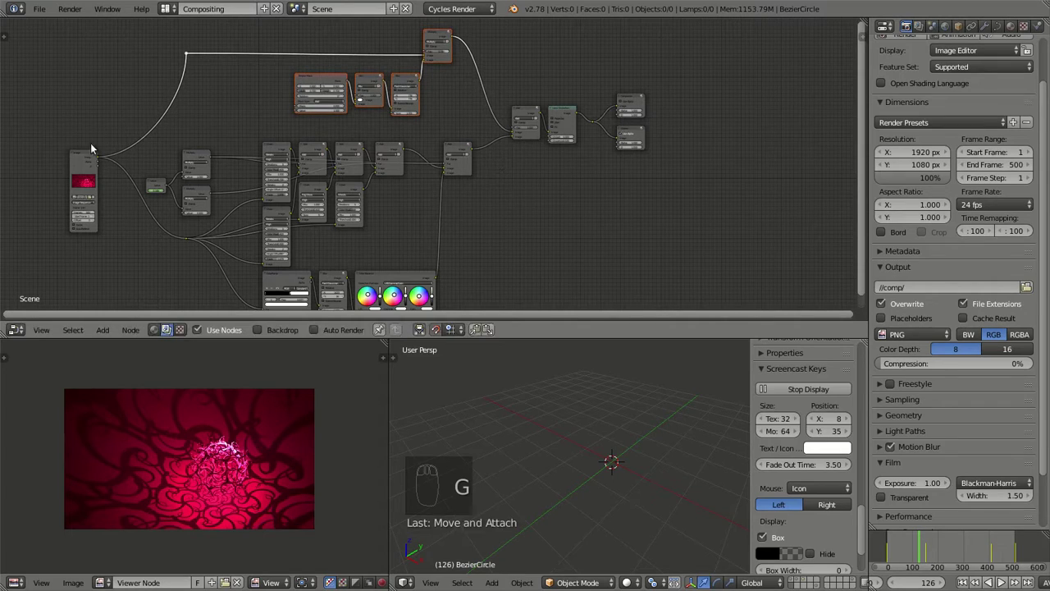
drag(100, 154, 164, 185)
key(g)
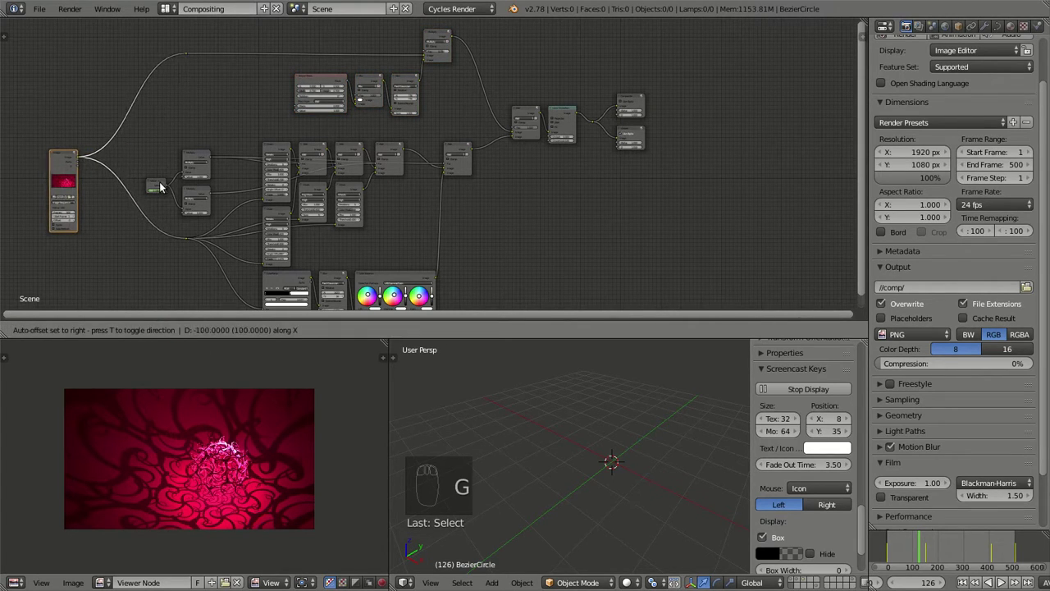
key(a)
middle_click(225, 179)
Pull the image sequence node and its neighbouring mix nodes closer to the glare chain.
key(a)
key(a)
key(b)
key(g)
key(a)
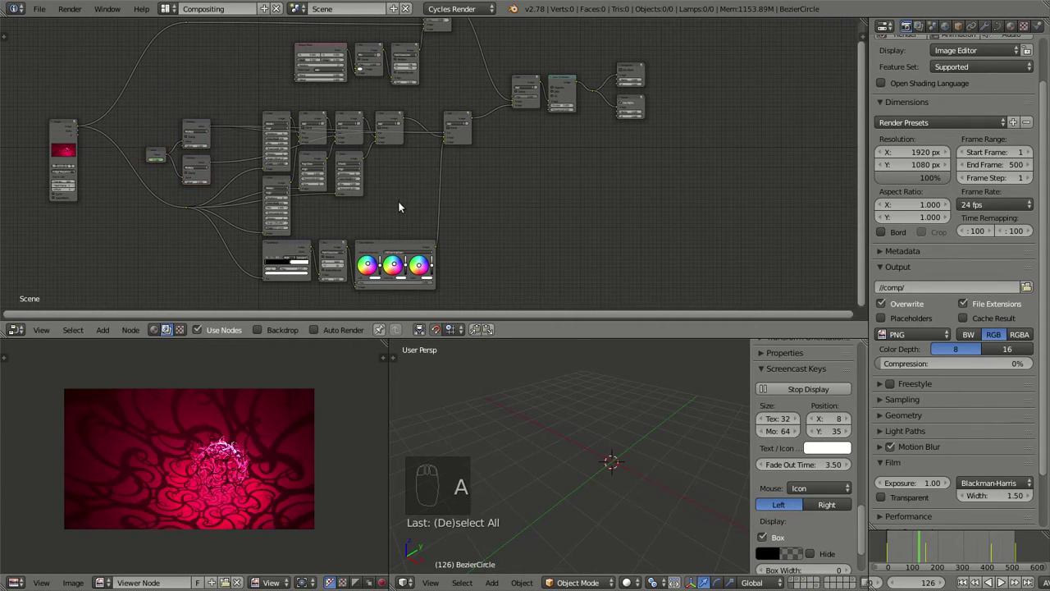
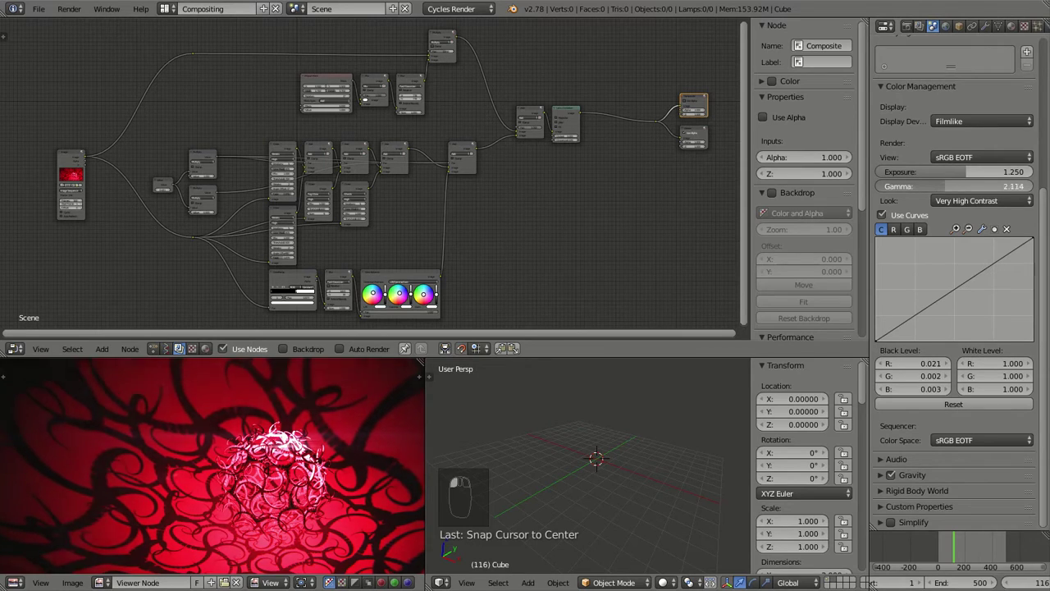
Set colour-management gamma 2.261, nudge the curve black level and raise white level to 1.124.
middle_click(345, 387)
click(967, 193)
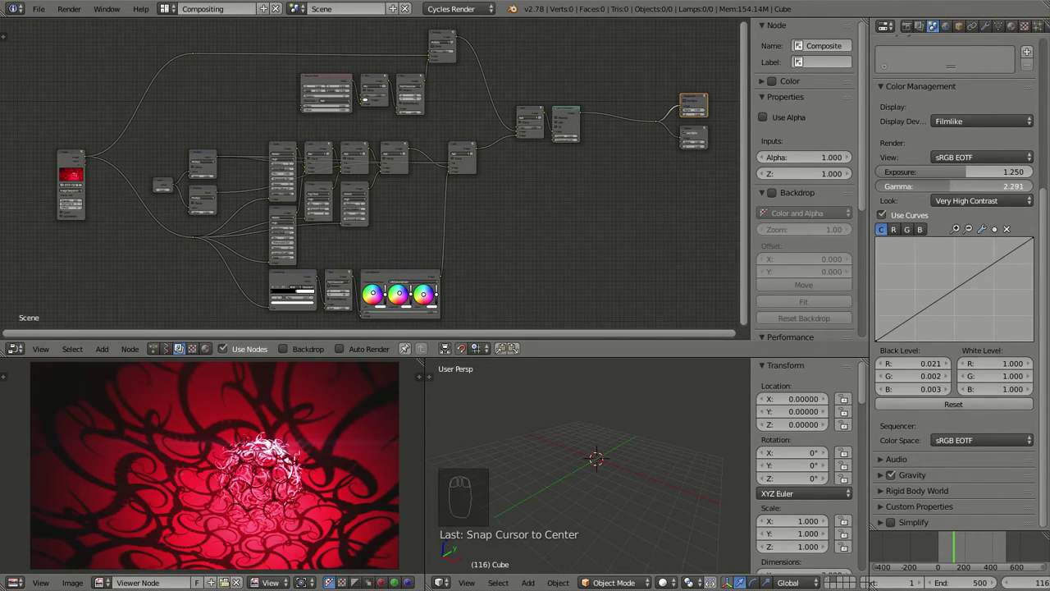
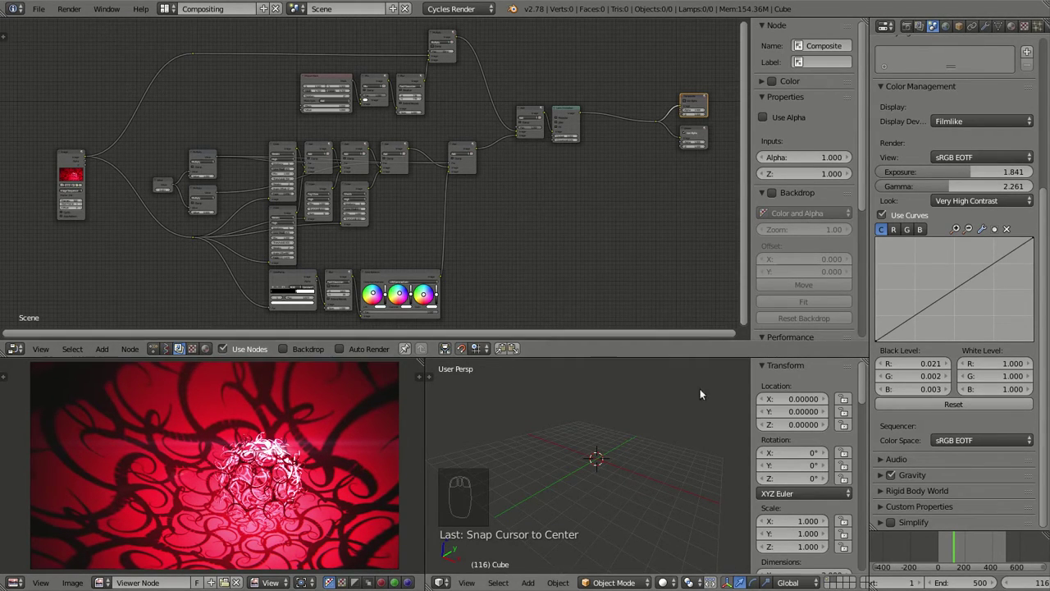
click(934, 372)
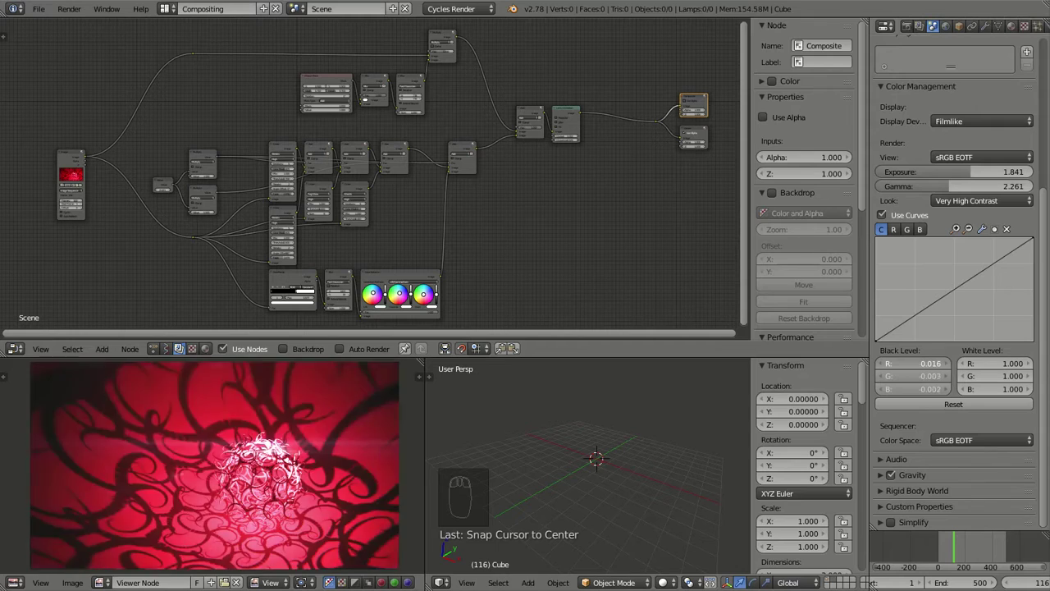
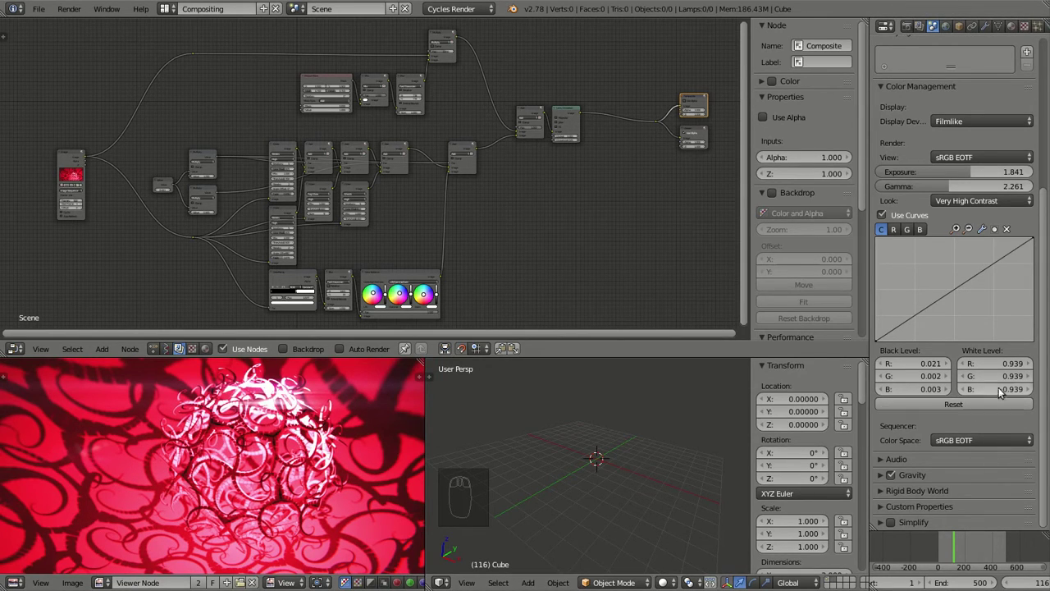
click(1015, 370)
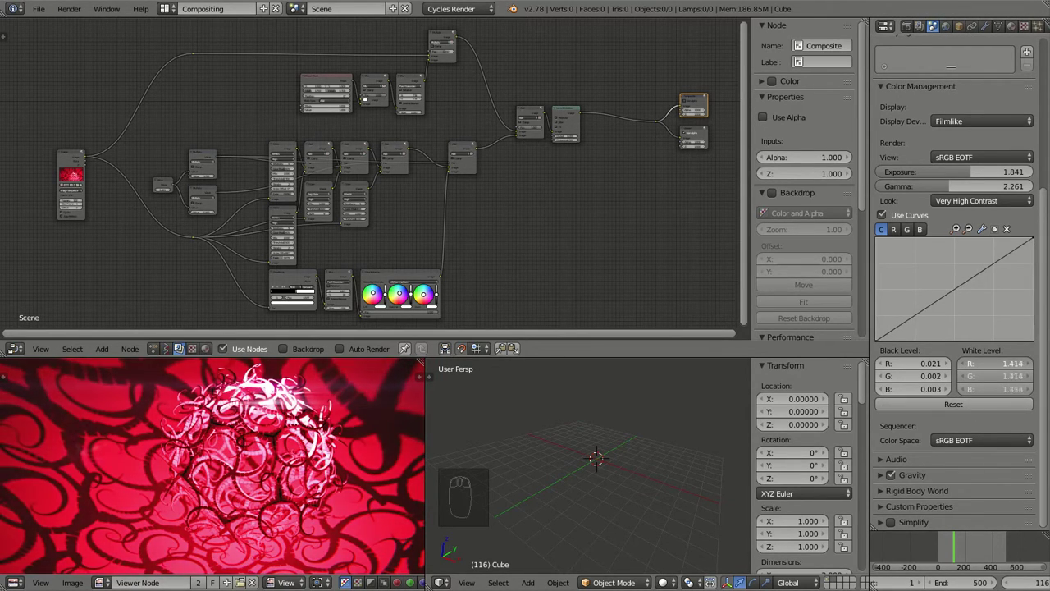
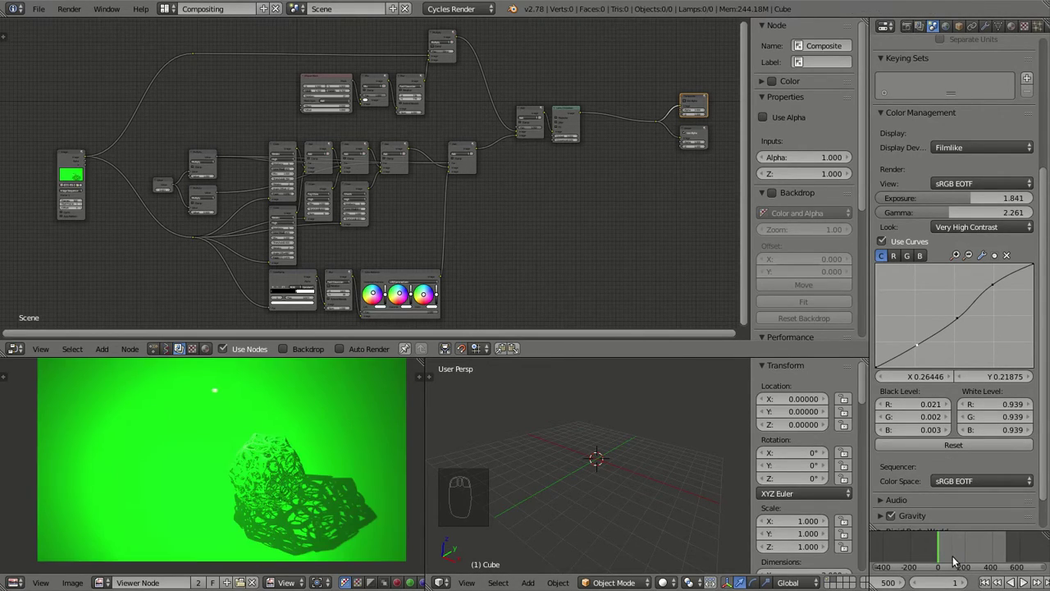
Check frames 251 and 409, place the curve midpoint at X 0.545 / Y 0.425, return to frame 1.
drag(886, 244, 962, 547)
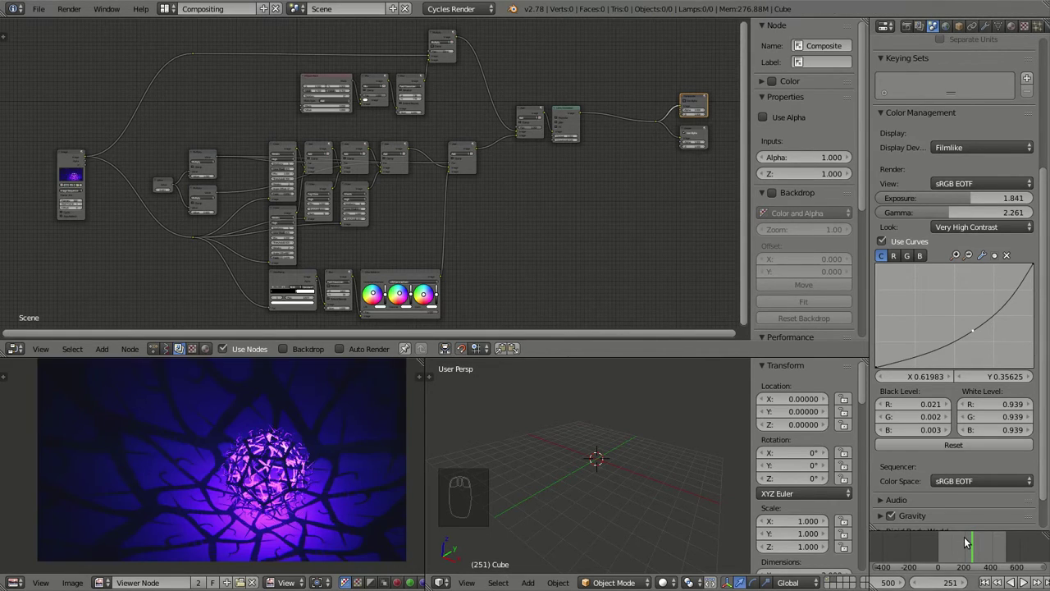
click(998, 548)
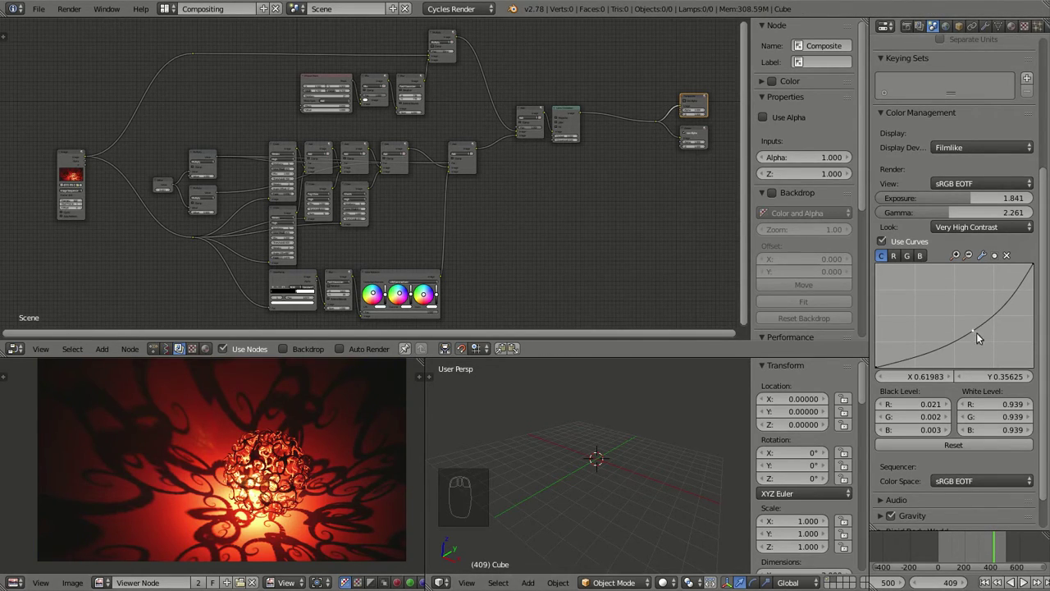
drag(979, 334, 944, 327)
drag(963, 316, 968, 322)
click(968, 322)
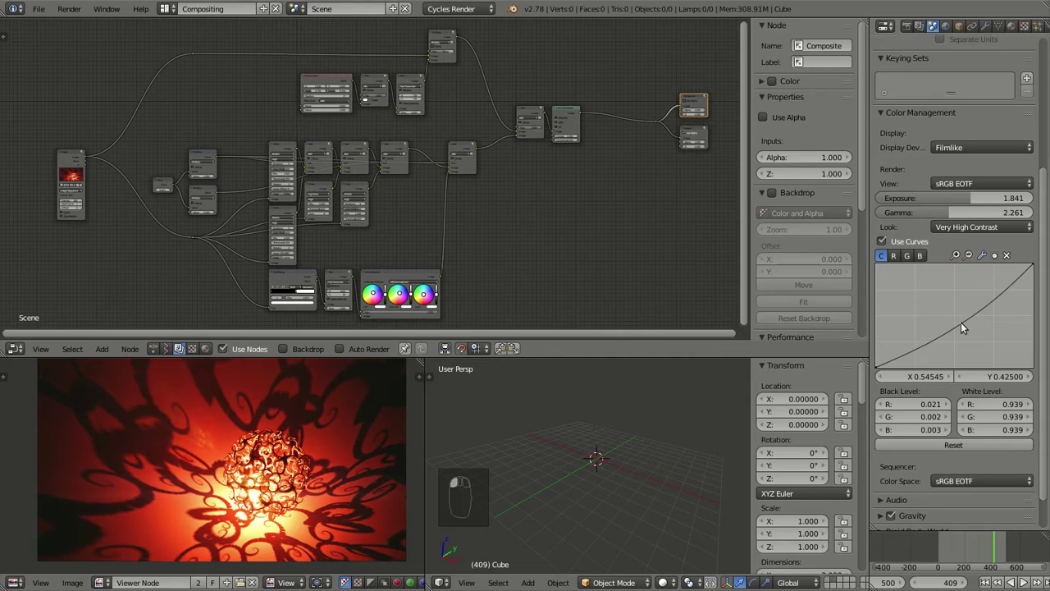
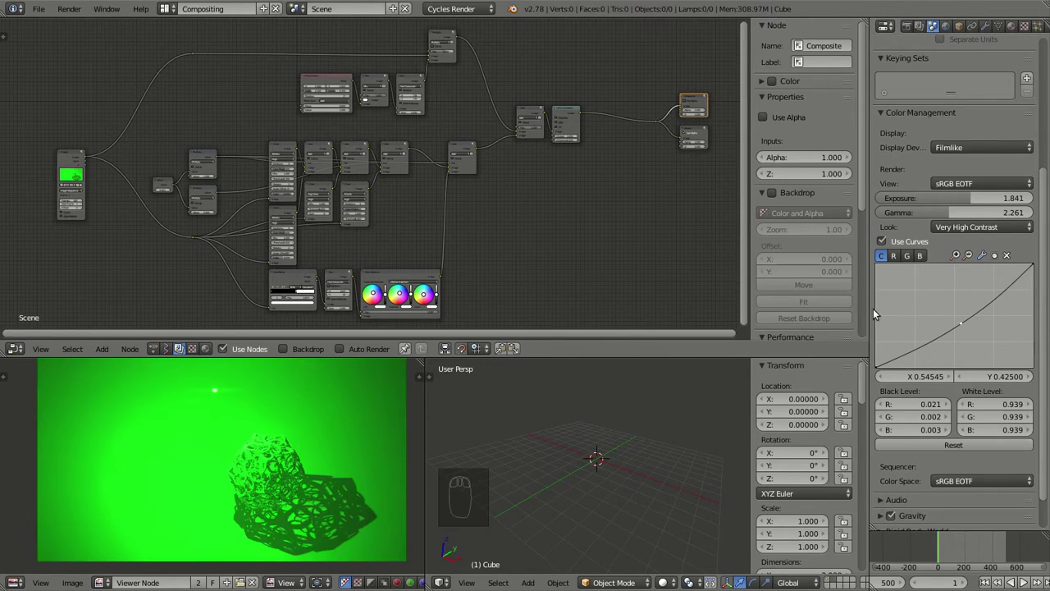
scroll(up, 3)
scroll(down, 3)
middle_click(355, 433)
scroll(up, 3)
scroll(down, 3)
middle_click(303, 440)
scroll(up, 3)
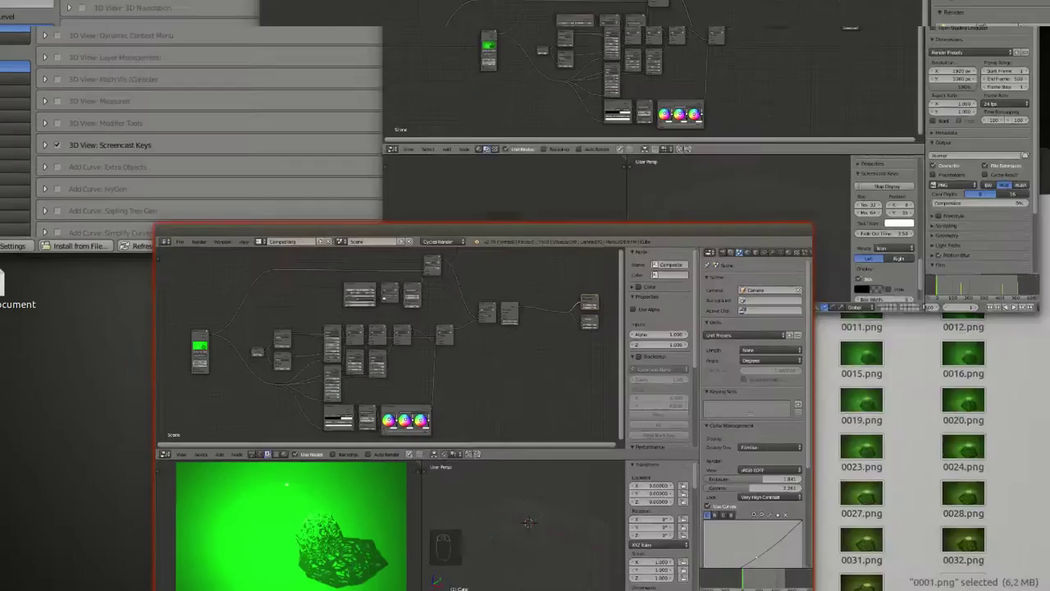
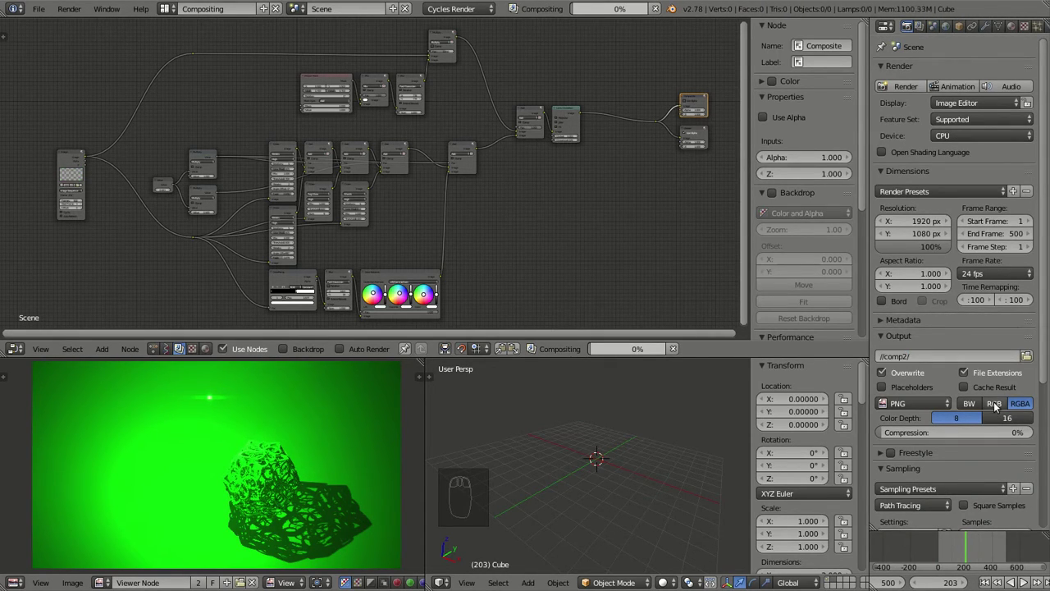
Keep output as RGB without alpha and jump to another frame so the composite recomputes.
click(999, 406)
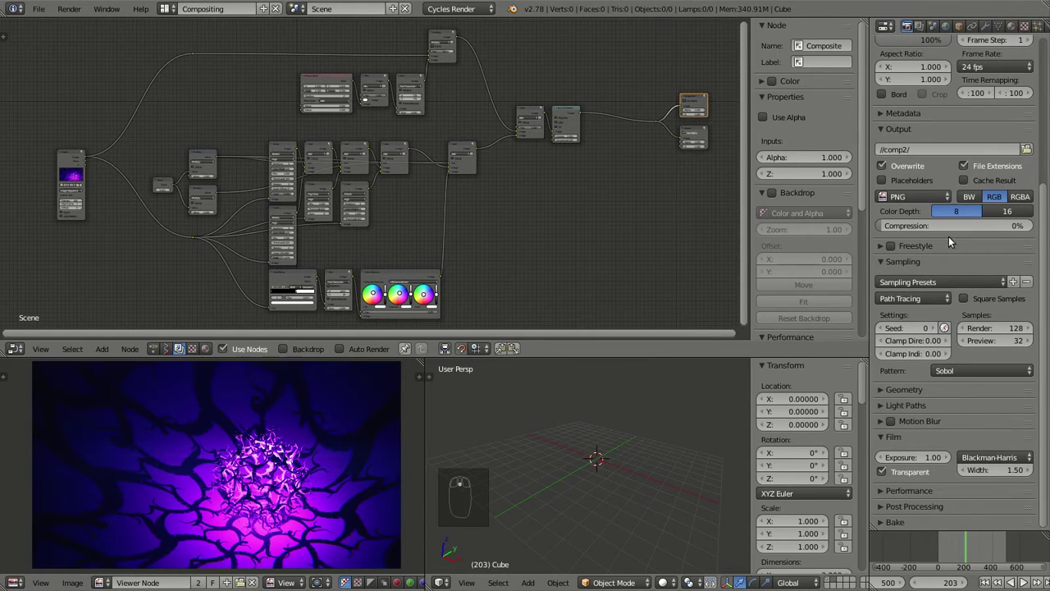
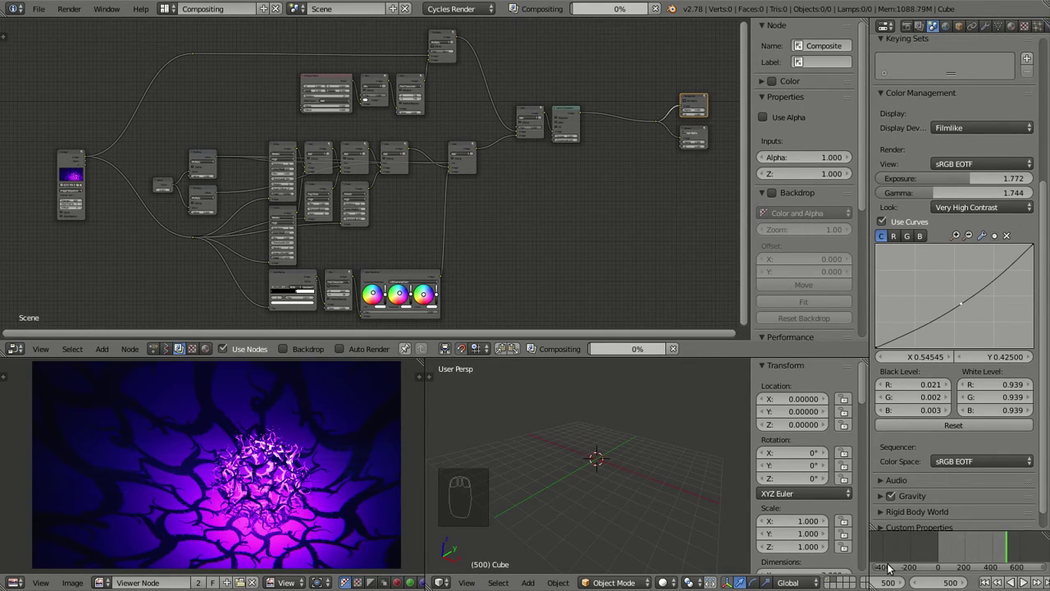
click(991, 552)
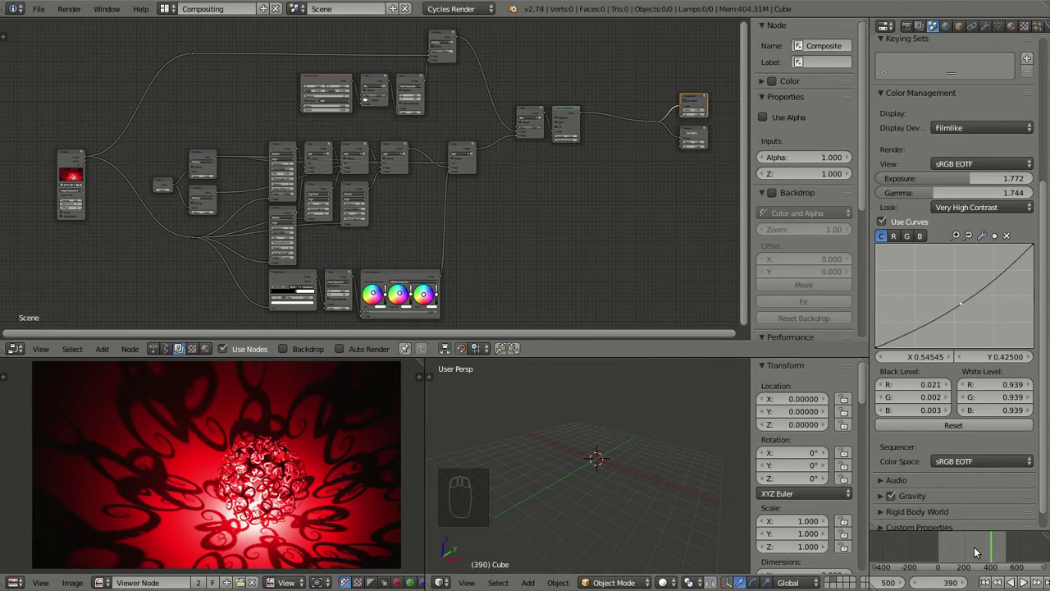
click(988, 550)
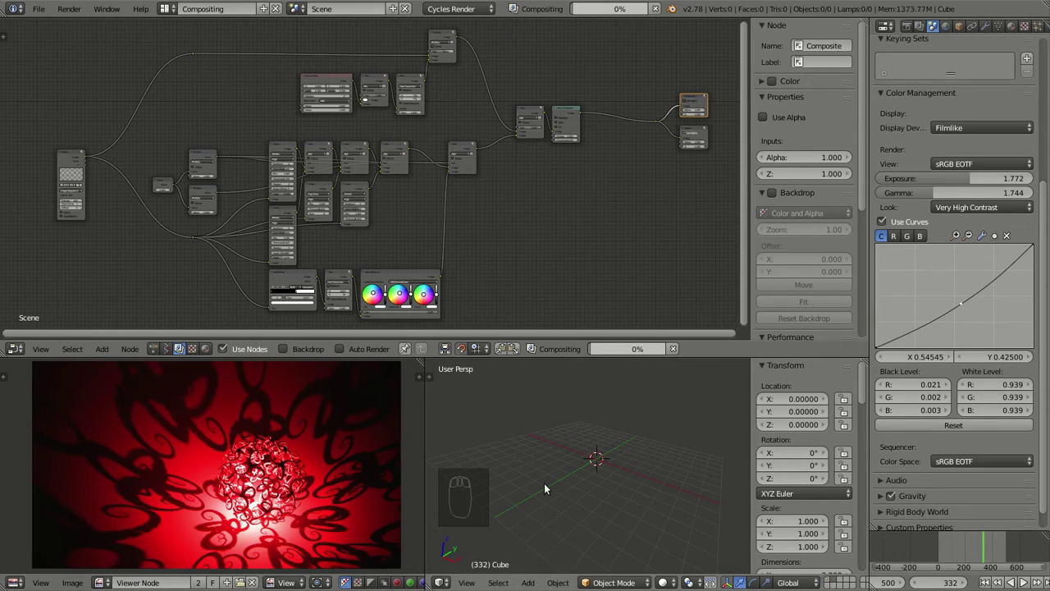
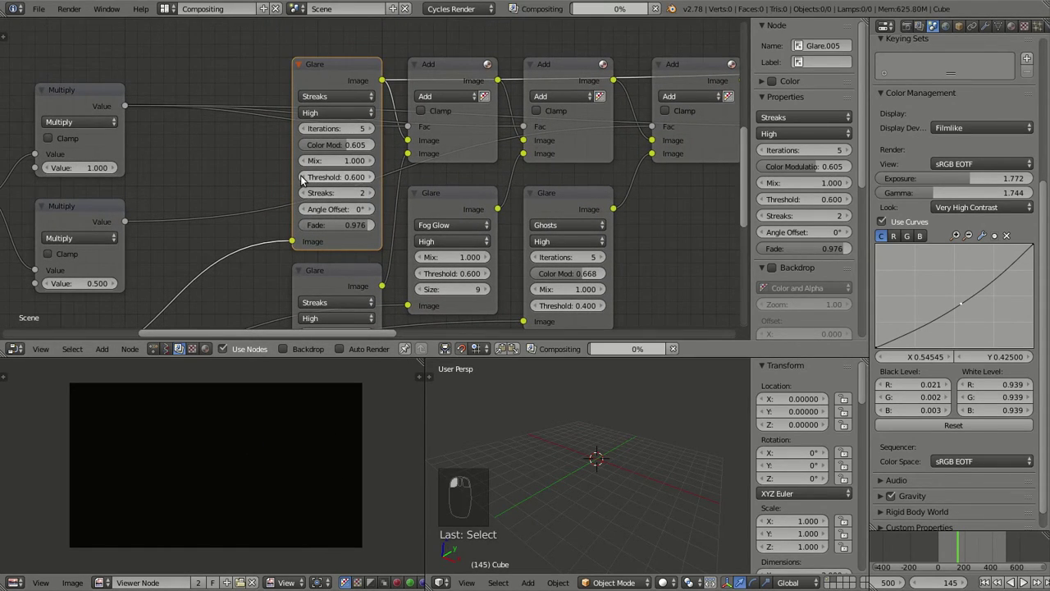
Pan to the glare branch and preview the Fog Glow glare node on its own.
middle_click(399, 294)
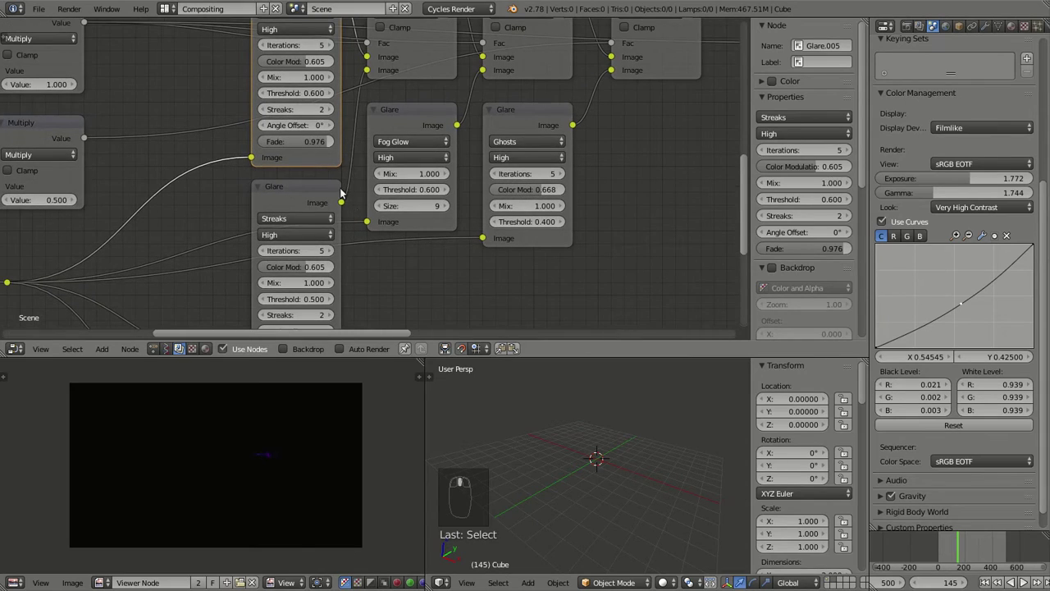
middle_click(371, 186)
click(364, 169)
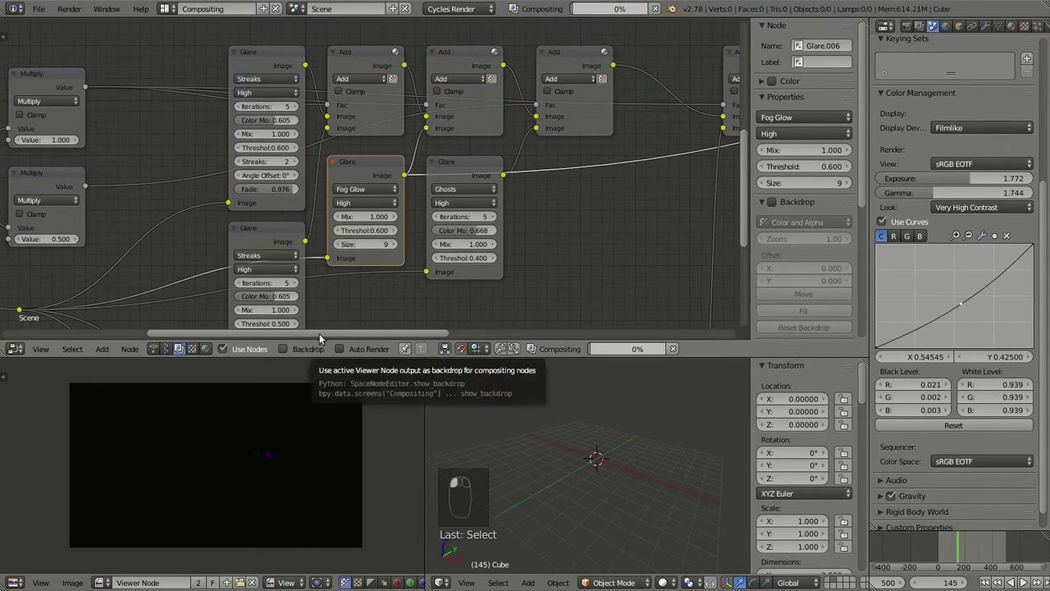
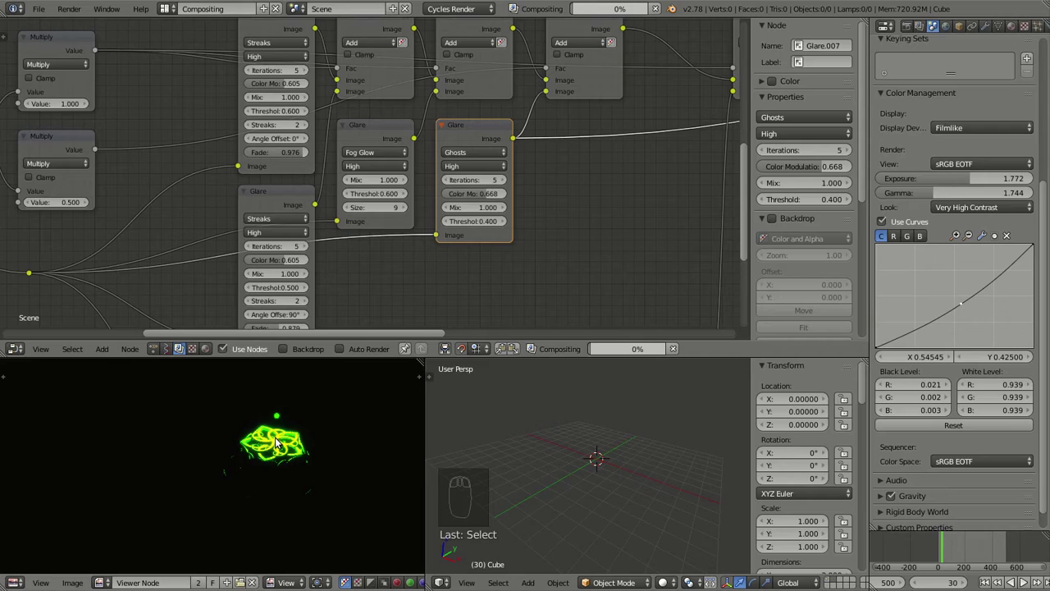
Zoom out and preview the green-tinted Color Balance streak layer in the Viewer.
drag(483, 211, 283, 443)
key(shift+m)
click(454, 189)
middle_click(285, 449)
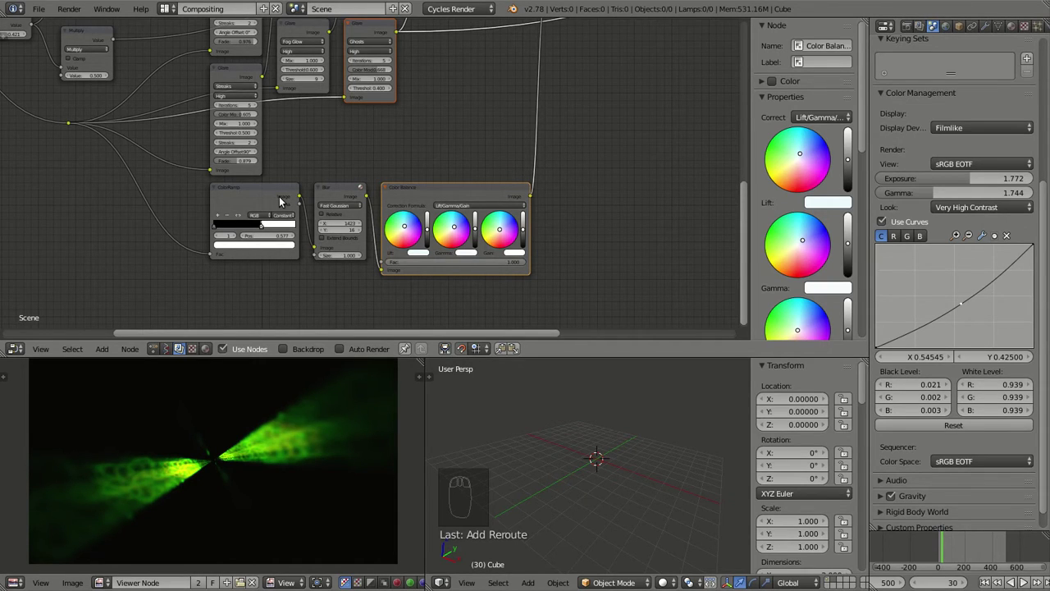
middle_click(177, 200)
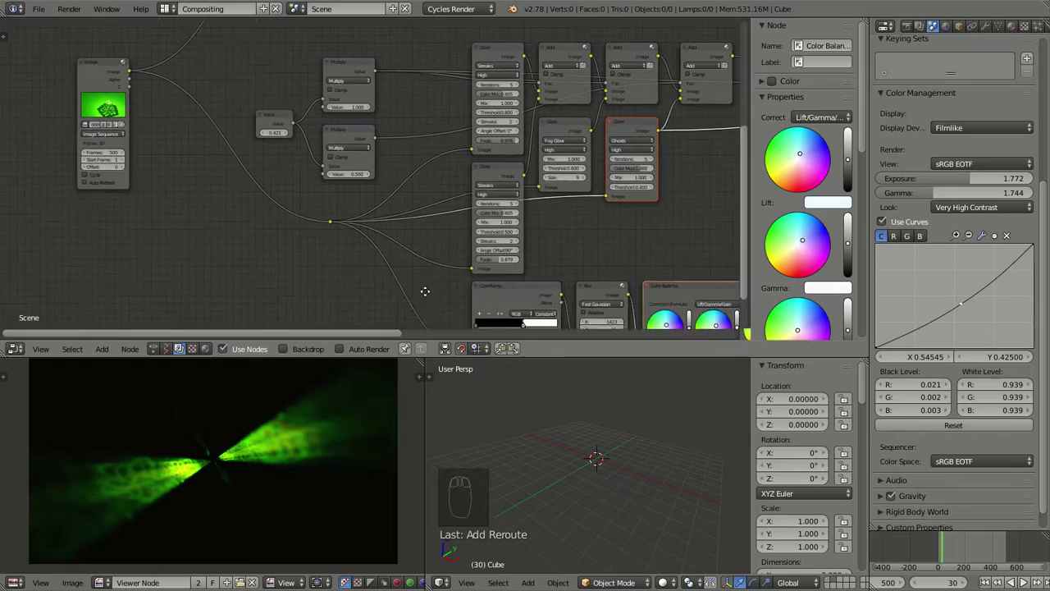
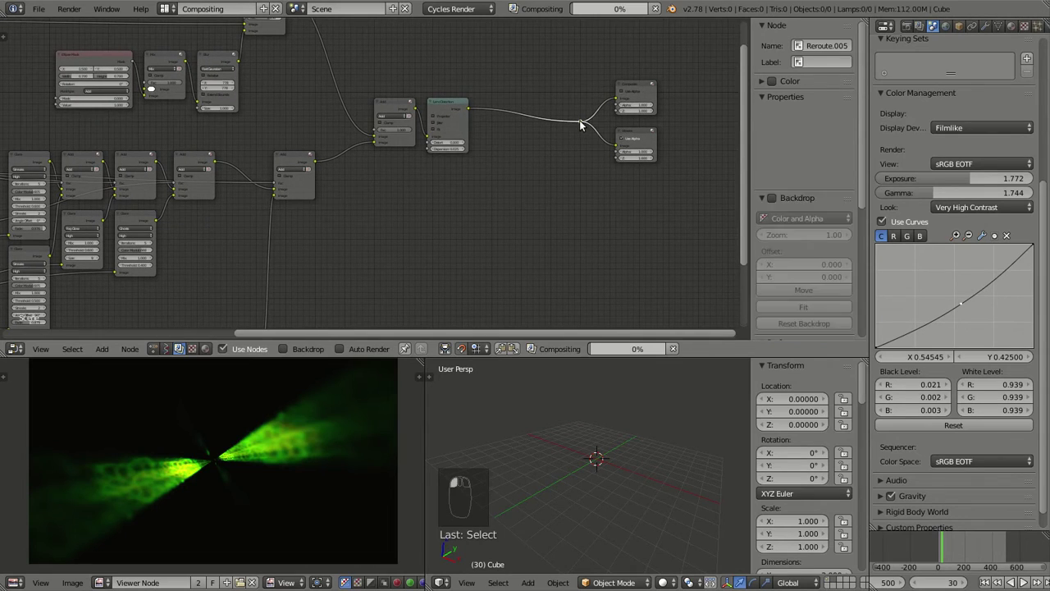
Review the composite at frames 30, 88 and 318, then bring the Color Balance node into view.
middle_click(347, 253)
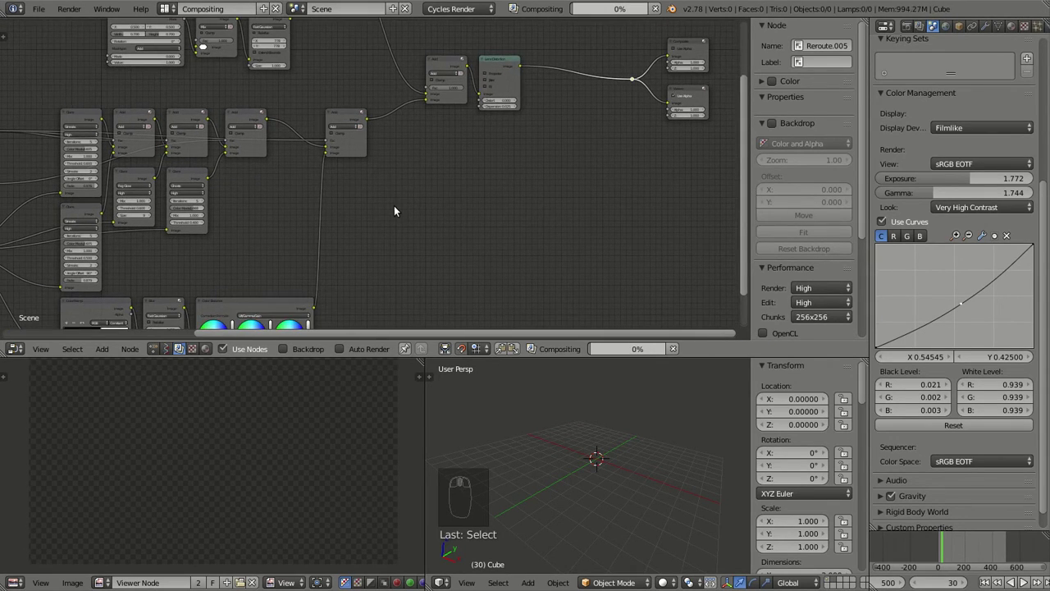
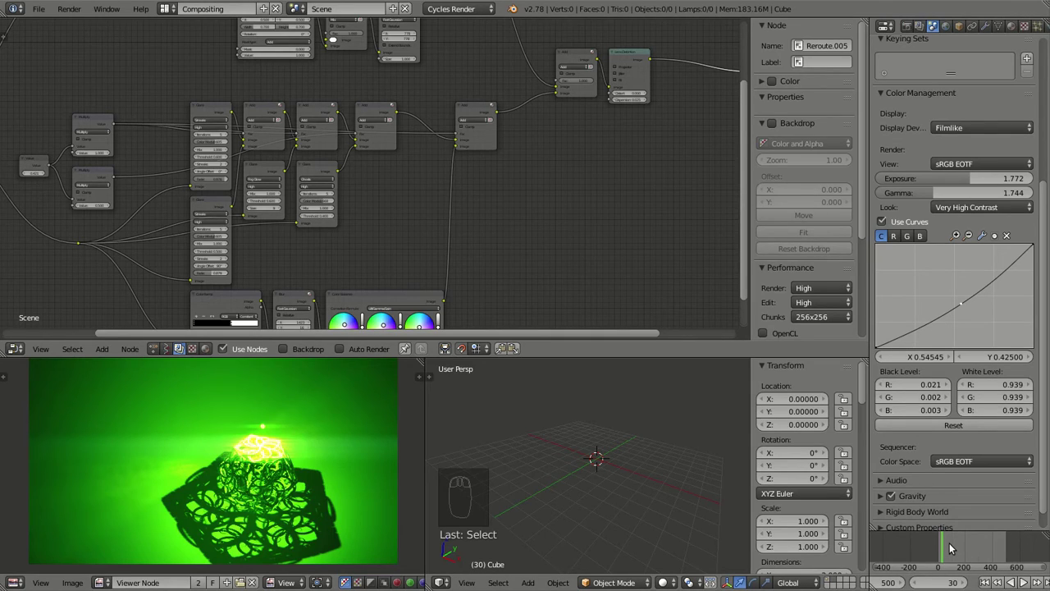
click(957, 547)
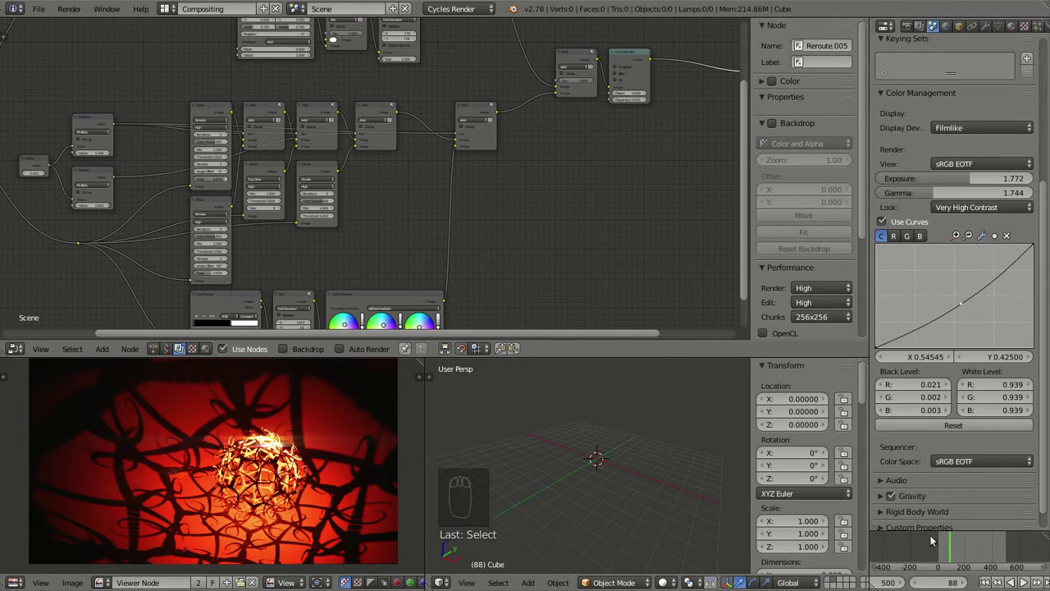
click(988, 549)
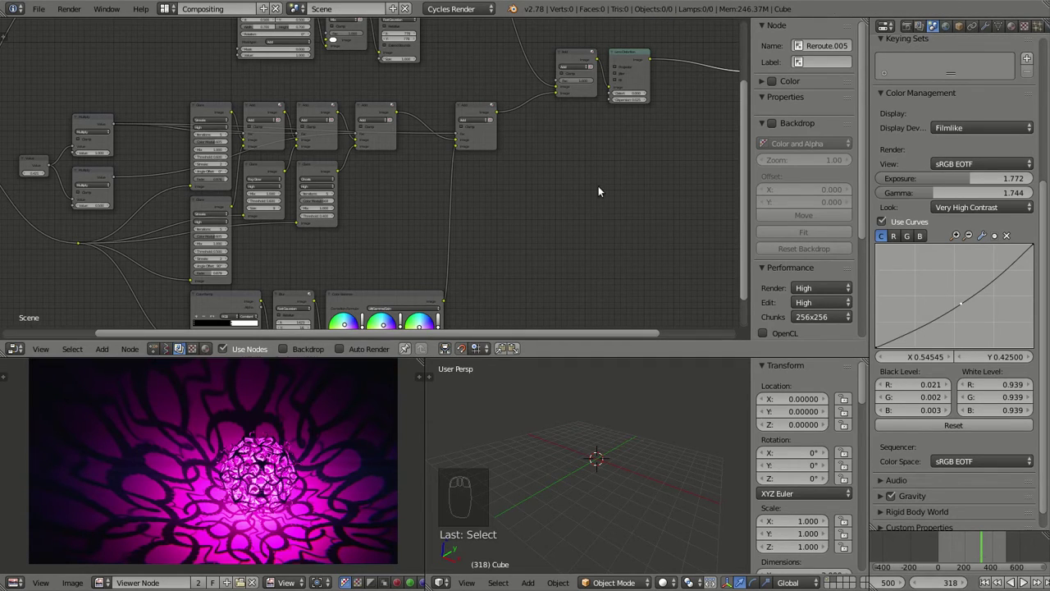
drag(1028, 580, 394, 254)
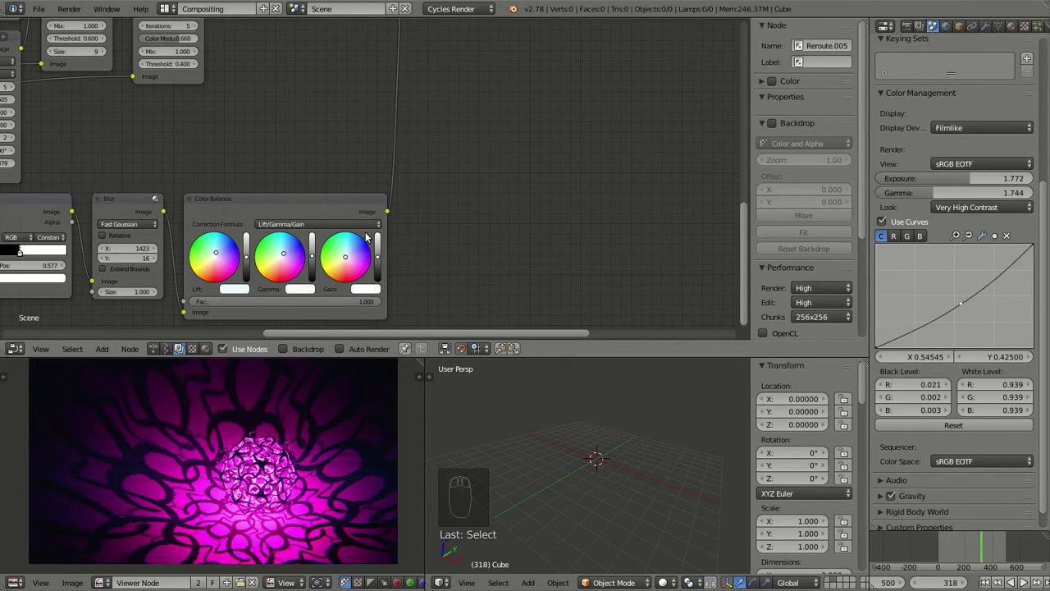
Review the Color Balance result, scrubbing to earlier frames and zooming into the preview image.
click(361, 203)
click(1028, 580)
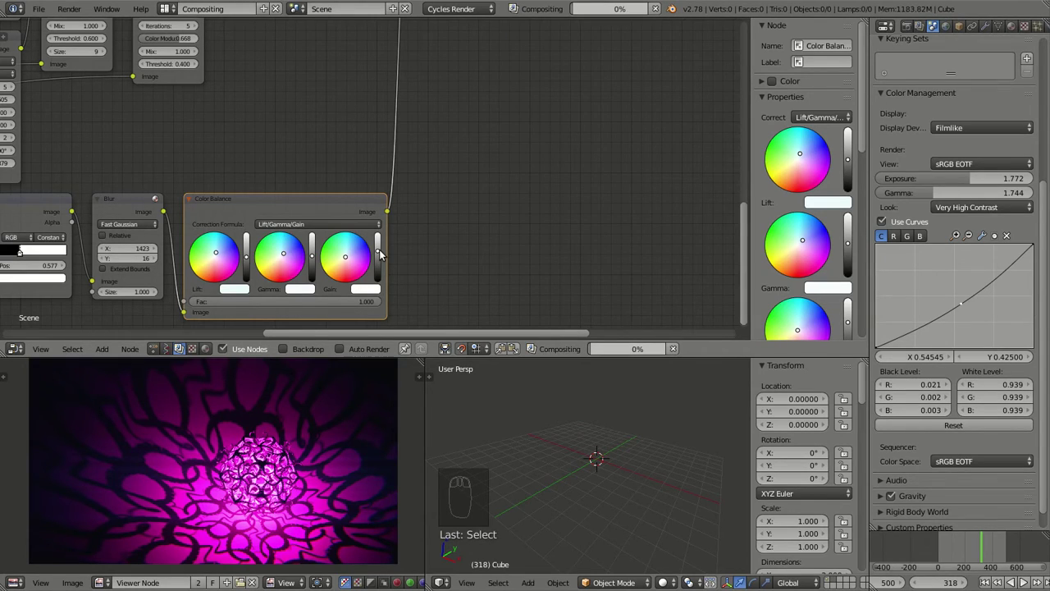
click(1028, 581)
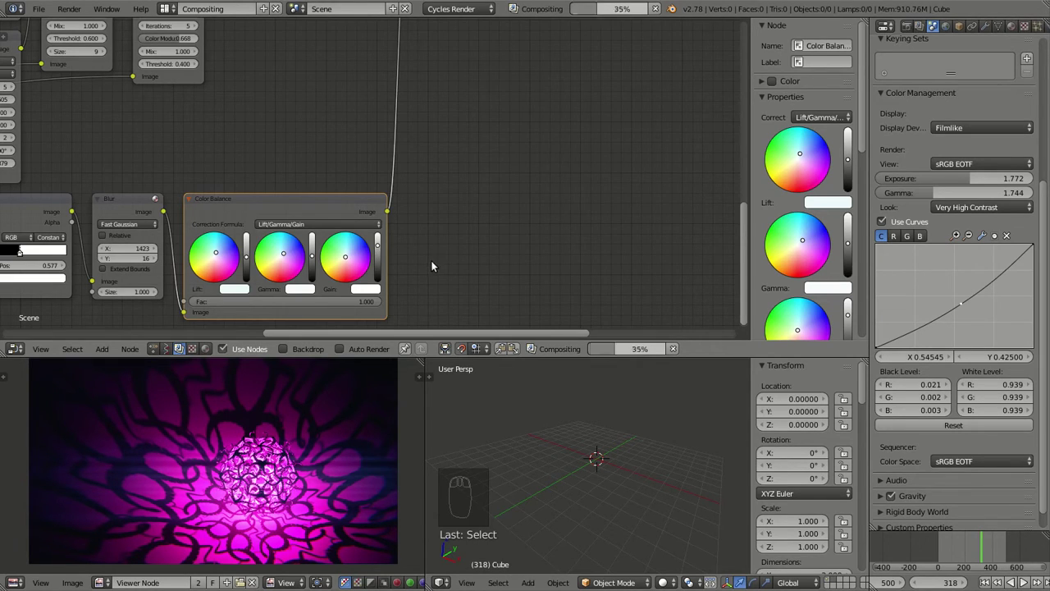
middle_click(1027, 580)
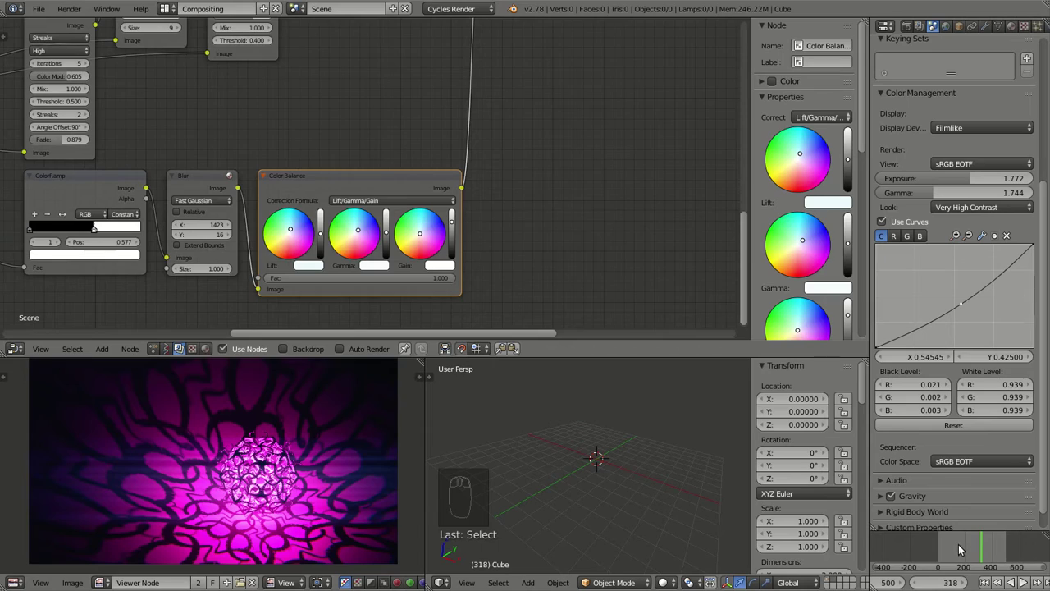
click(966, 548)
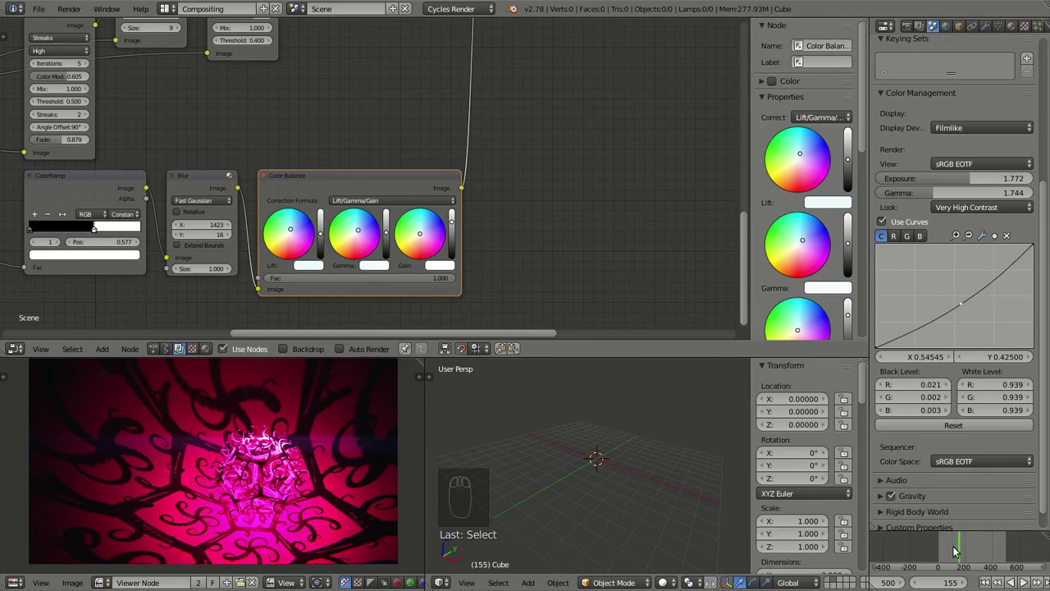
click(960, 550)
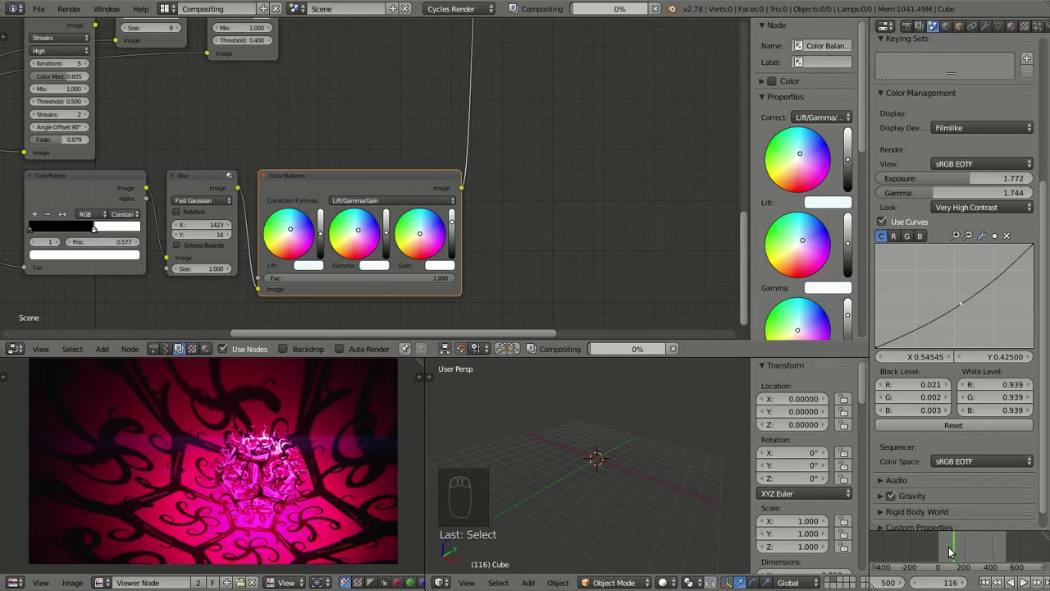
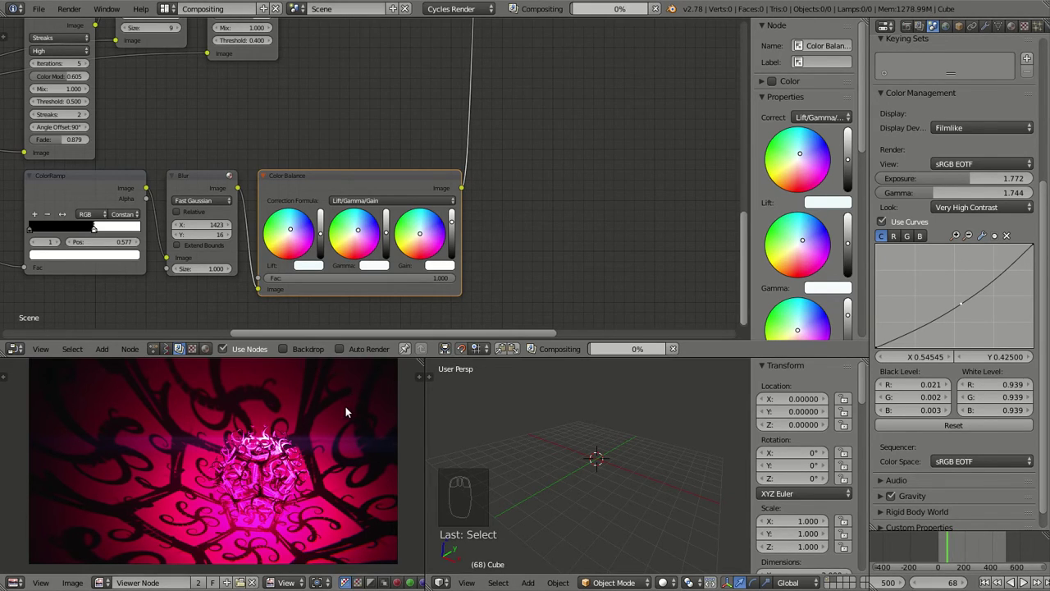
drag(325, 440, 194, 406)
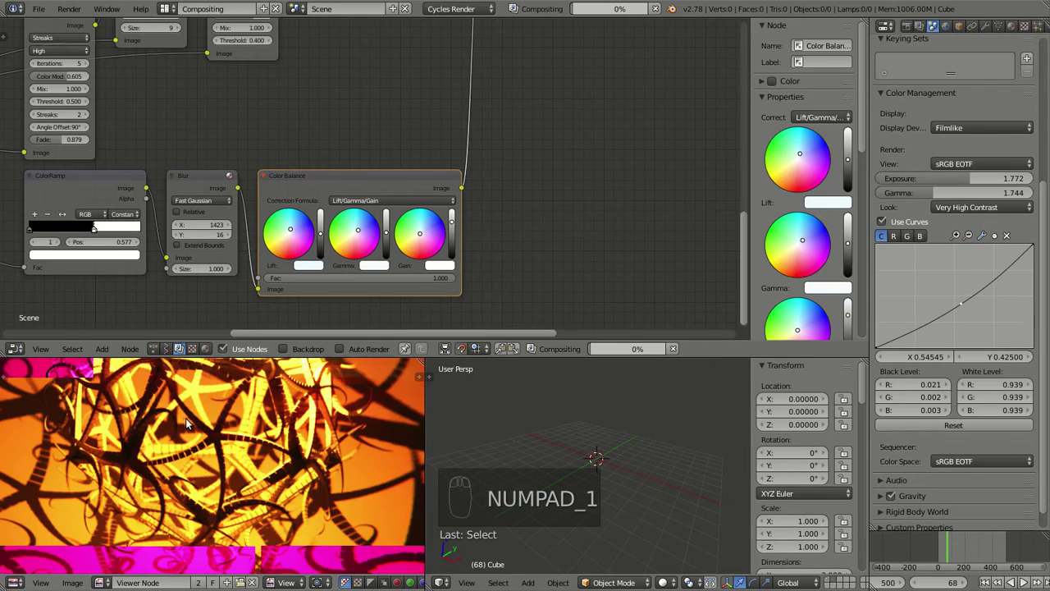
drag(196, 420, 994, 546)
Scrub through later frames (375, 438, near the end) to check the green-lit cage composite.
click(996, 546)
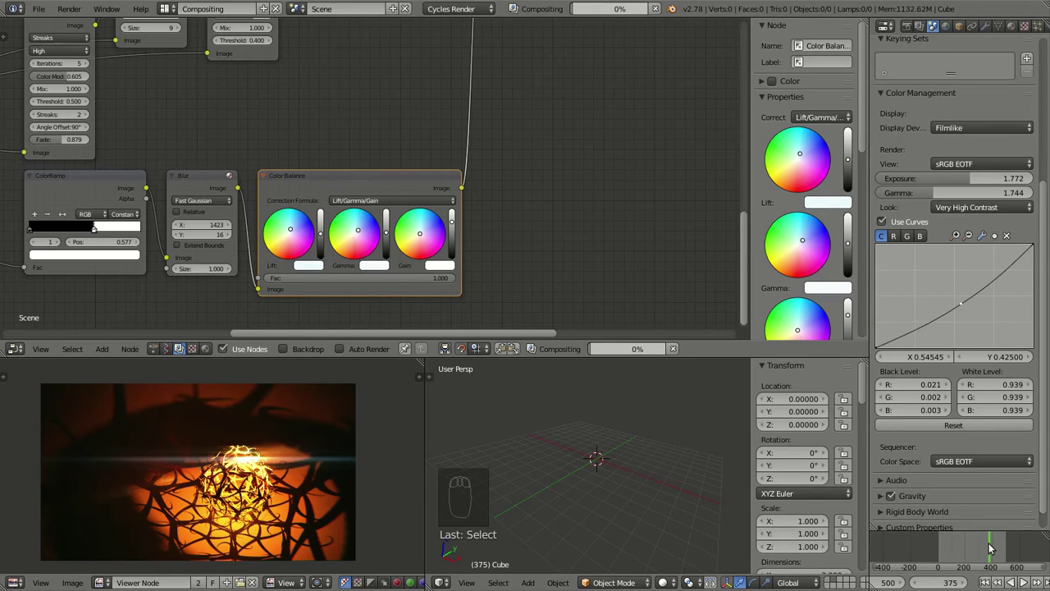
click(1005, 546)
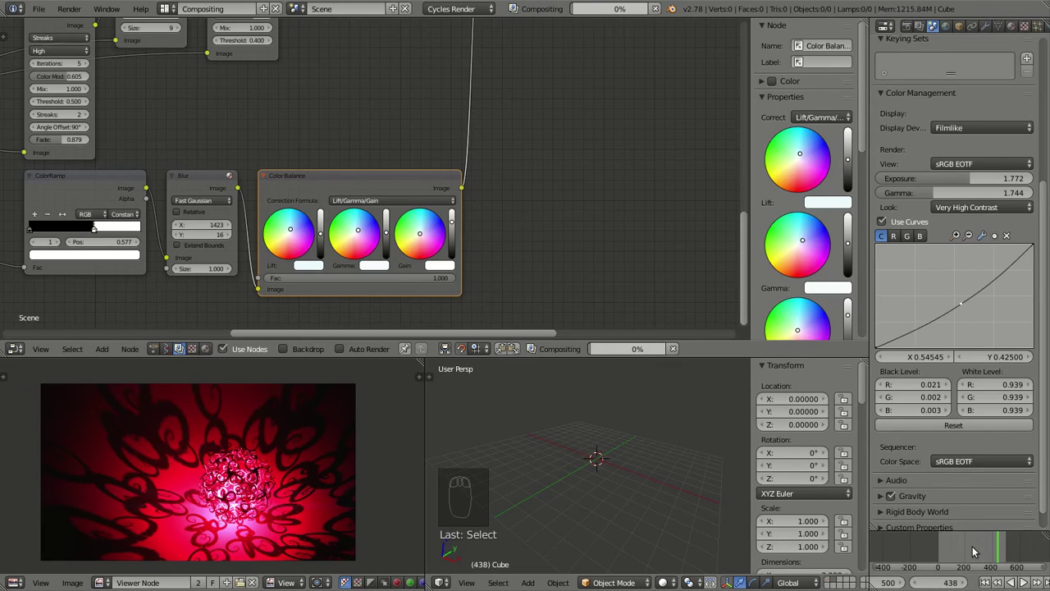
drag(978, 543, 983, 549)
click(982, 549)
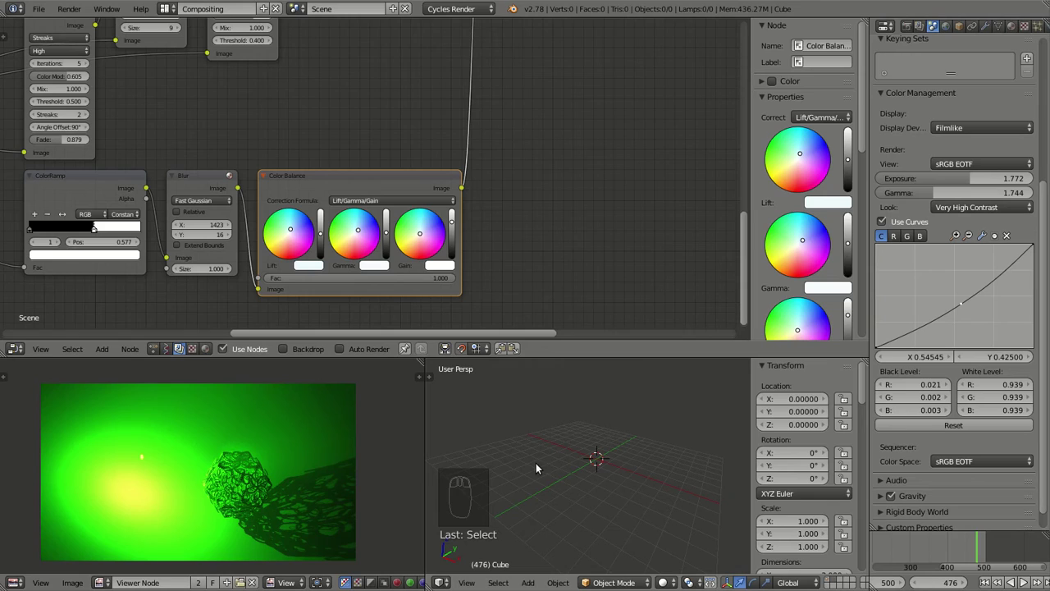
Bring up the Render properties showing the //comp2/ PNG output settings.
click(1028, 580)
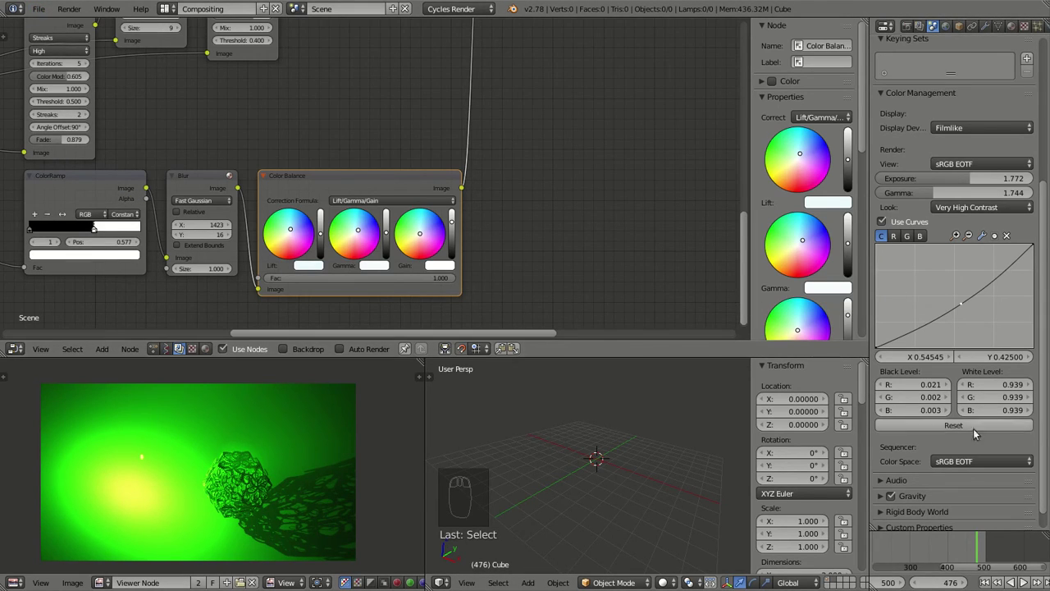
drag(977, 186, 960, 320)
drag(955, 308, 1027, 580)
drag(1027, 580, 1028, 581)
middle_click(1028, 581)
click(1027, 580)
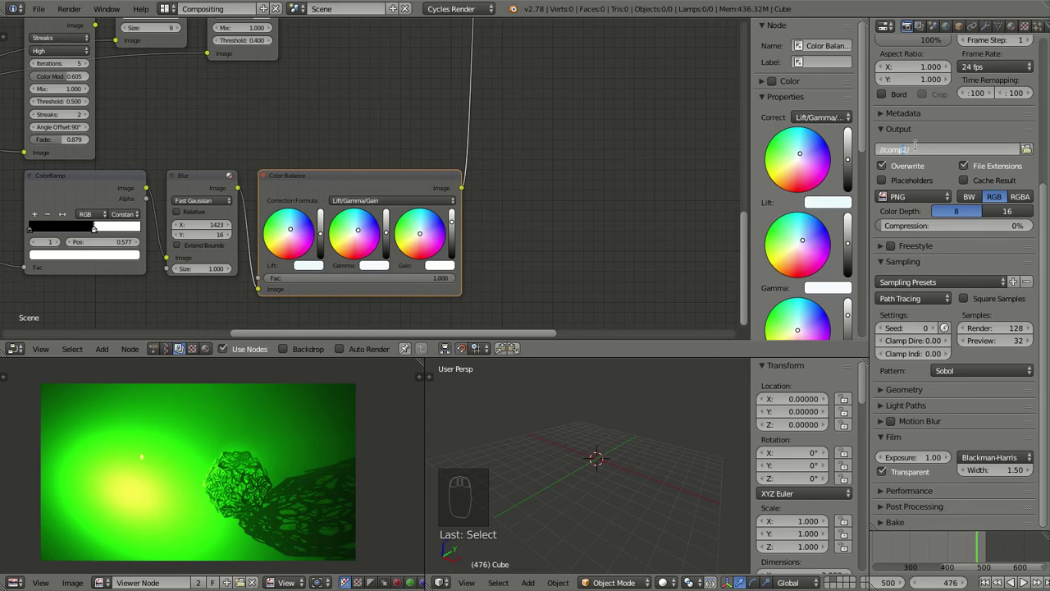
Start rendering all animation frames from frame 1 into //comp2/.
drag(938, 137, 951, 86)
click(951, 90)
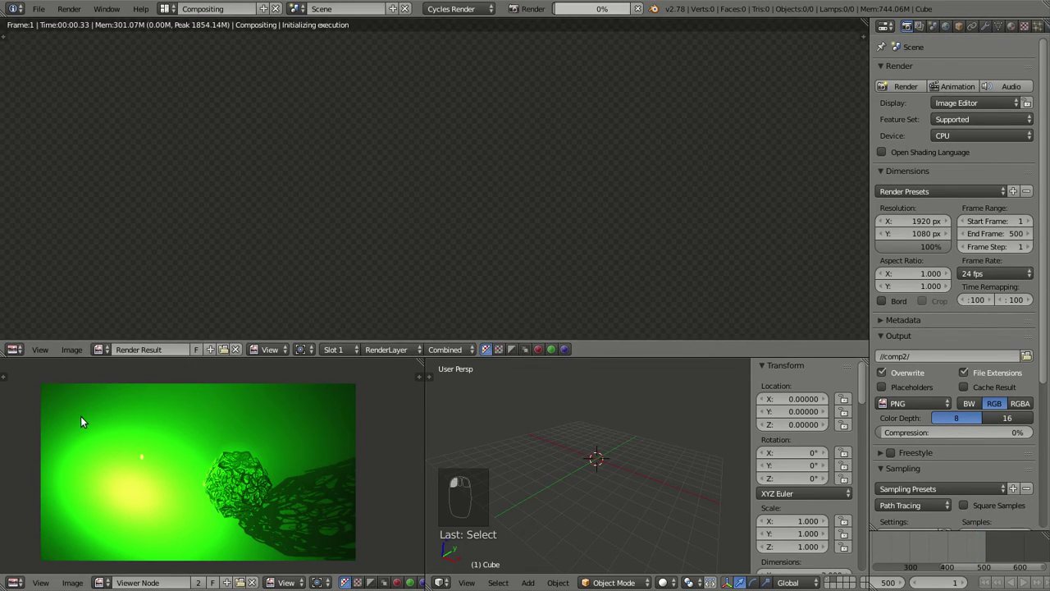